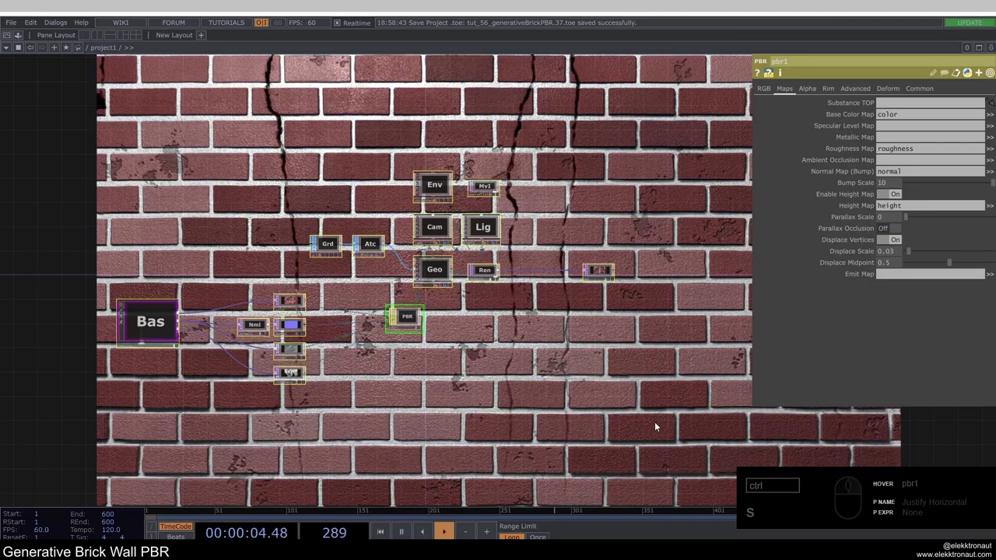
# Delete the entire existing brick wall network to start from an empty canvas.
pyautogui.press('Delete')
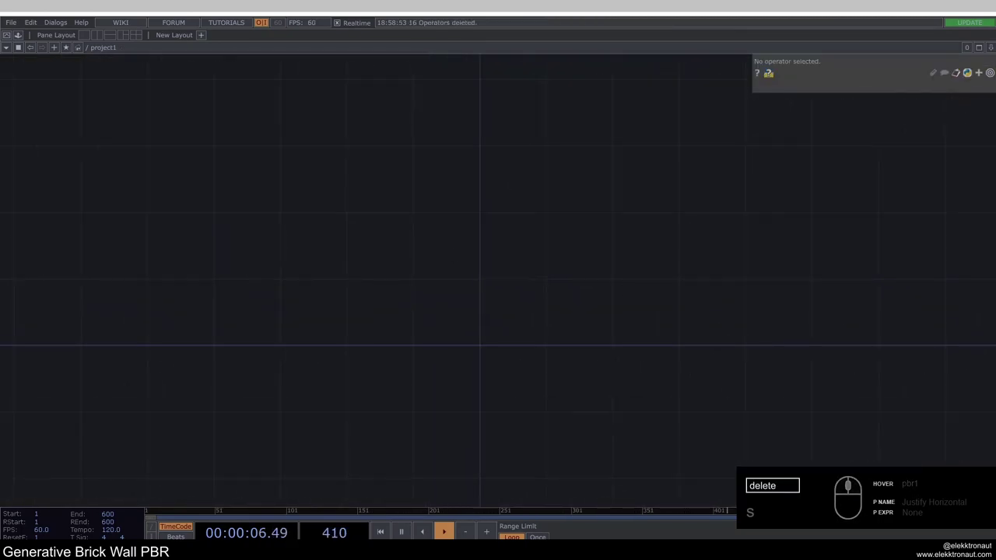
# Add a Grid SOP with 800 rows, 800 columns and size 1.6 by 0.9.
pyautogui.write('s')
pyautogui.click(355, 286)
pyautogui.moveTo(269, 155); pyautogui.dragTo(286, 181)
pyautogui.click(338, 264)
pyautogui.click(889, 220)
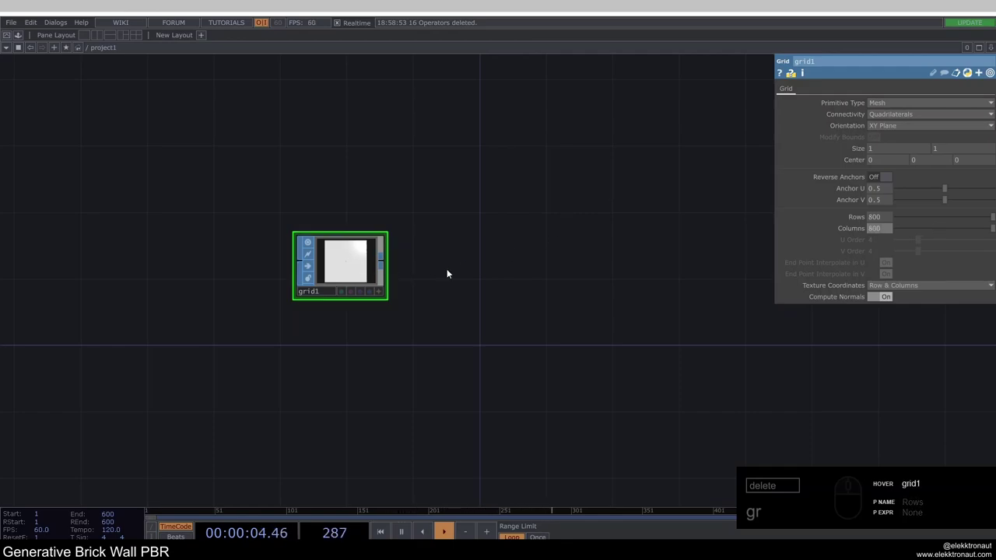
pyautogui.click(469, 271)
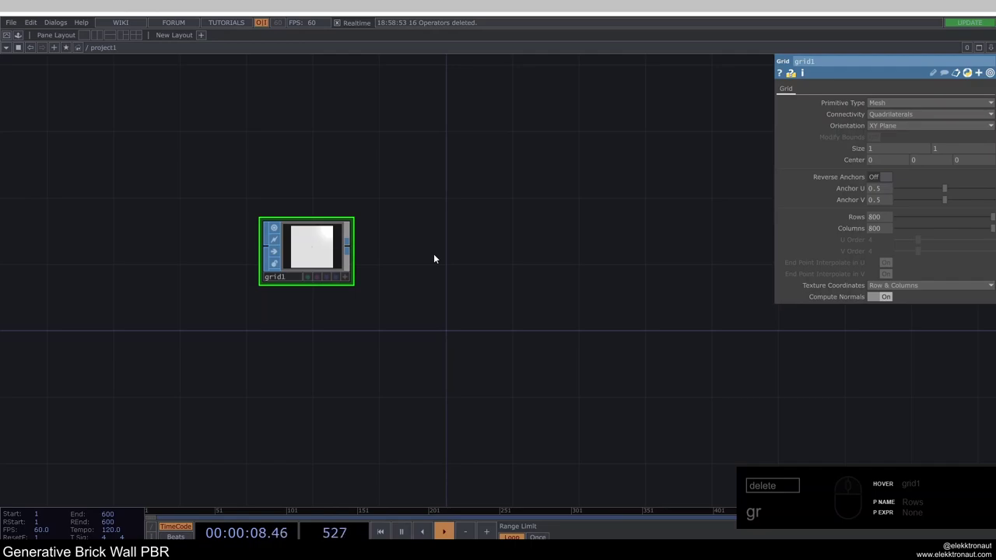
pyautogui.click(890, 150)
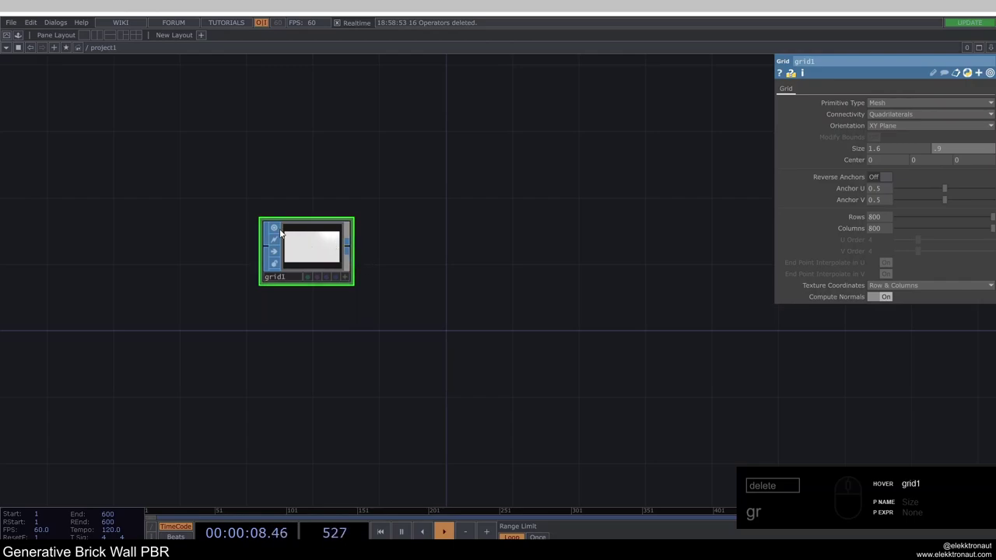
# Append an Attribute Create SOP after the grid with normals and tangents enabled.
pyautogui.moveTo(276, 230); pyautogui.dragTo(359, 236)
pyautogui.rightClick(353, 247)
pyautogui.write('tt')
pyautogui.click(214, 175)
pyautogui.moveTo(392, 232); pyautogui.dragTo(437, 238)
pyautogui.moveTo(545, 237); pyautogui.dragTo(392, 225)
pyautogui.moveTo(870, 106); pyautogui.dragTo(644, 203)
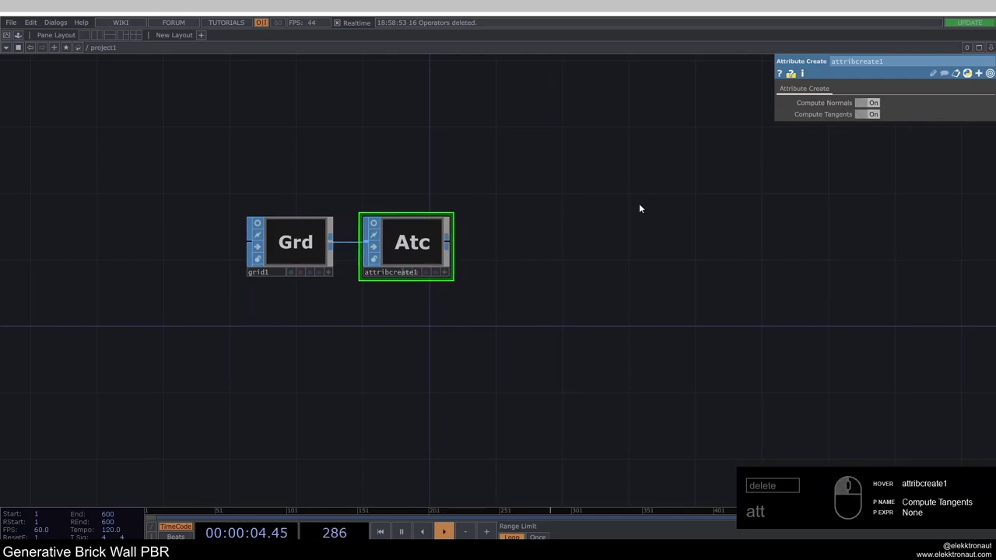
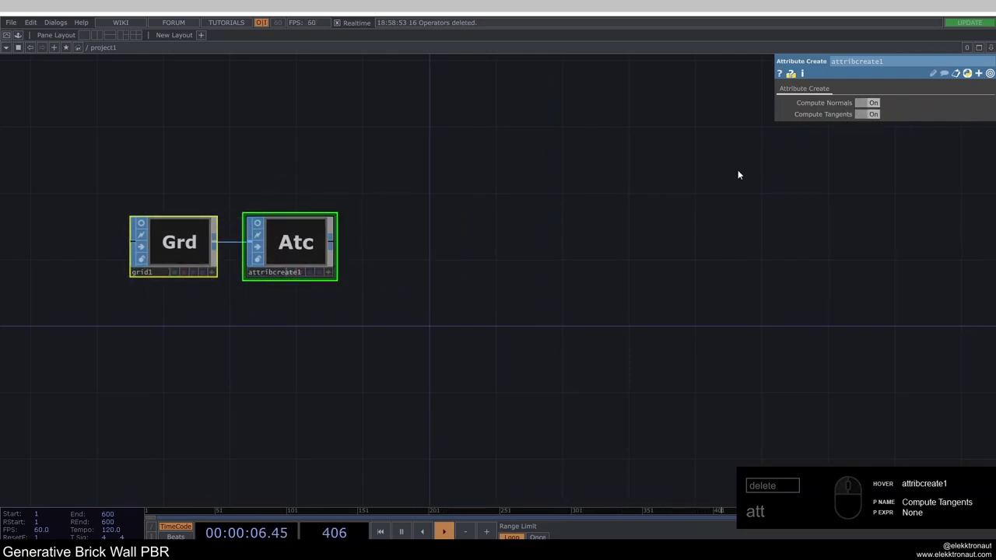
pyautogui.moveTo(570, 278); pyautogui.dragTo(444, 241)
pyautogui.click(451, 228)
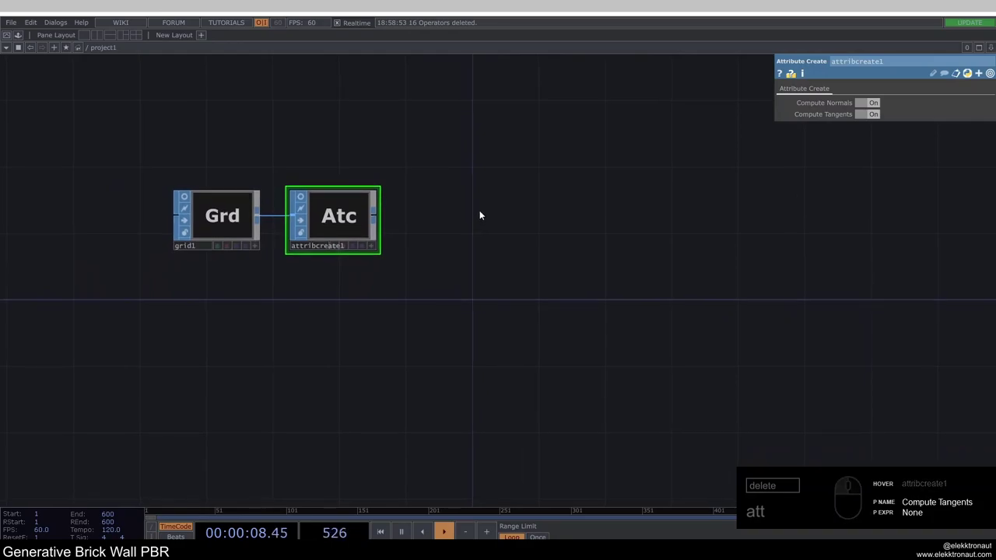
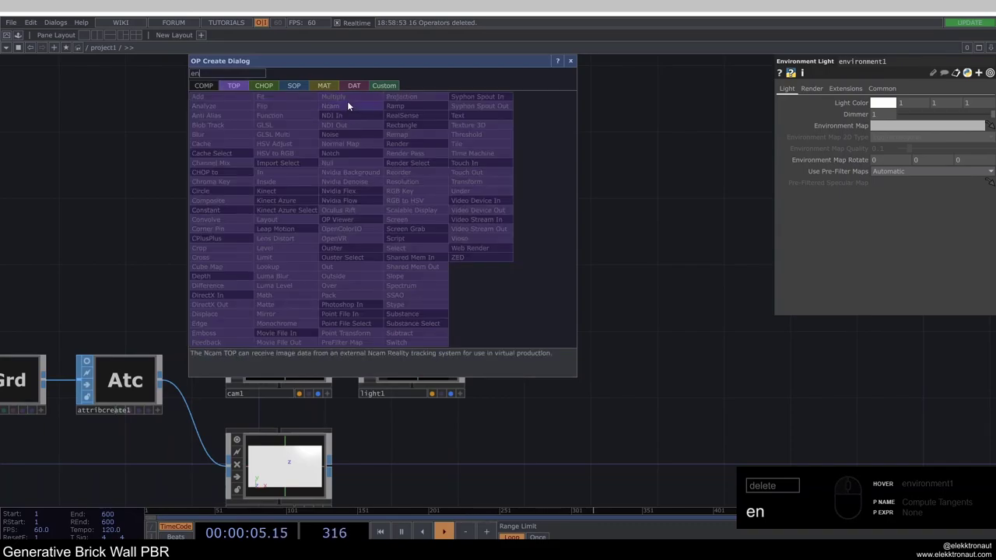
# Add a Movie File In sky image and use it as the Environment Light's environment map.
pyautogui.click(286, 334)
pyautogui.click(417, 222)
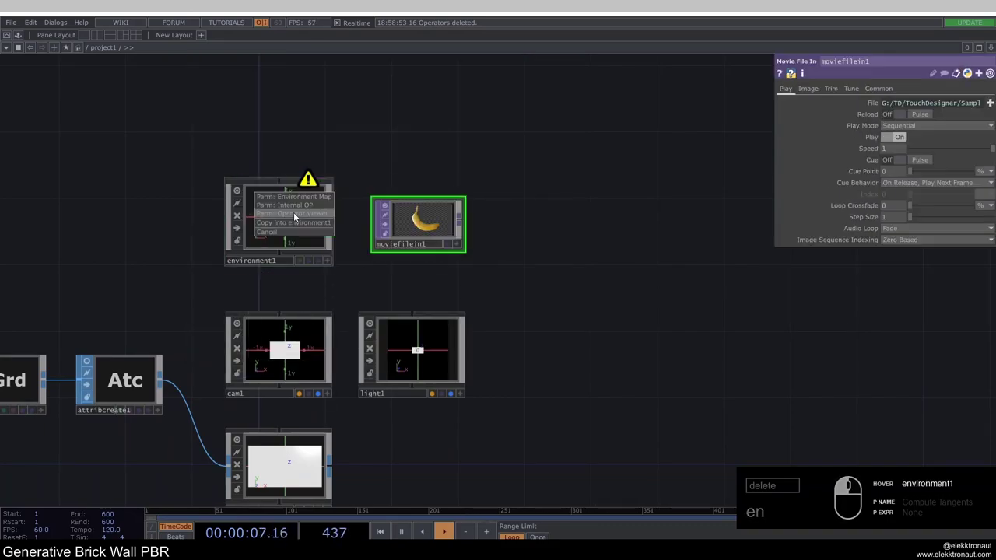
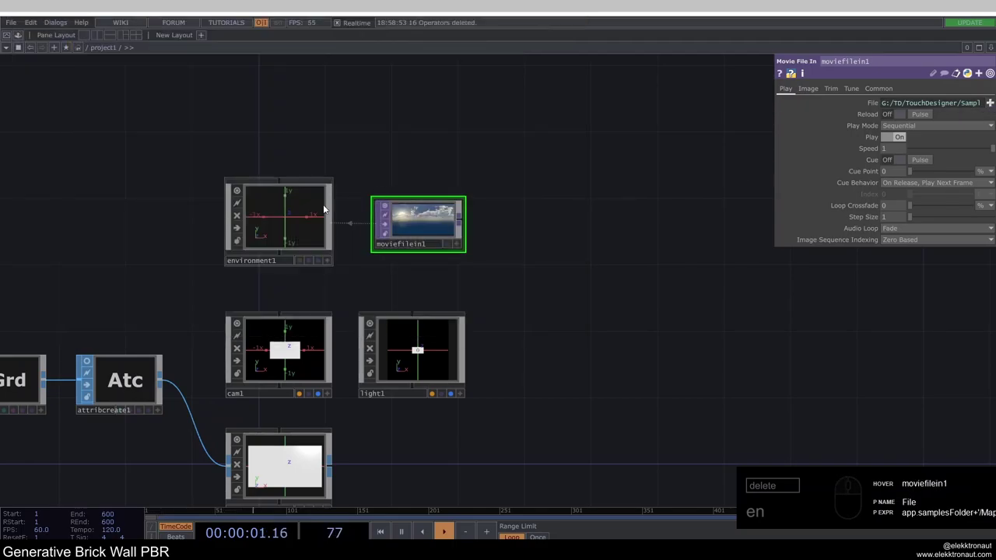
pyautogui.click(294, 209)
pyautogui.moveTo(236, 189); pyautogui.dragTo(344, 227)
pyautogui.moveTo(344, 228); pyautogui.dragTo(400, 166)
pyautogui.click(400, 165)
pyautogui.click(456, 140)
pyautogui.middleClick(380, 300)
pyautogui.moveTo(367, 273); pyautogui.dragTo(466, 330)
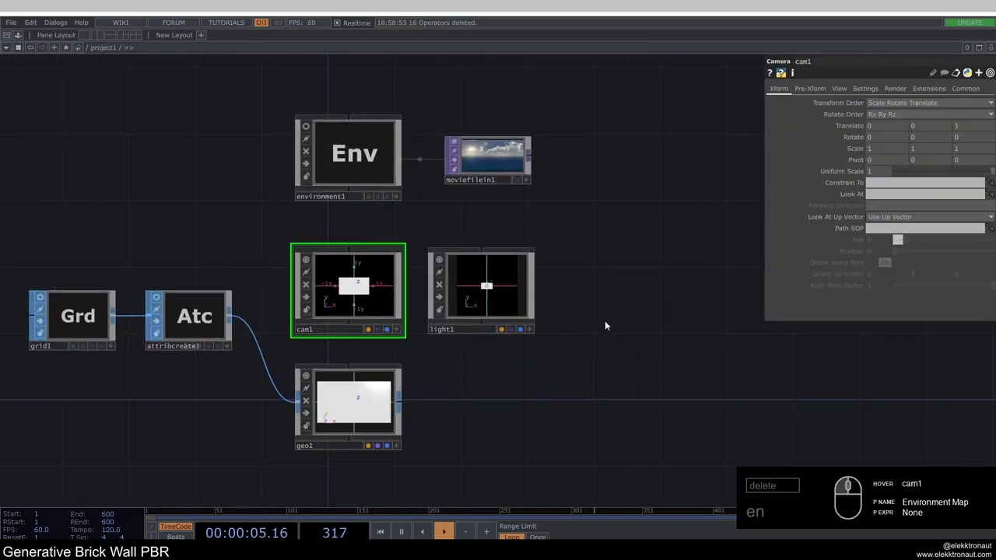
pyautogui.click(974, 129)
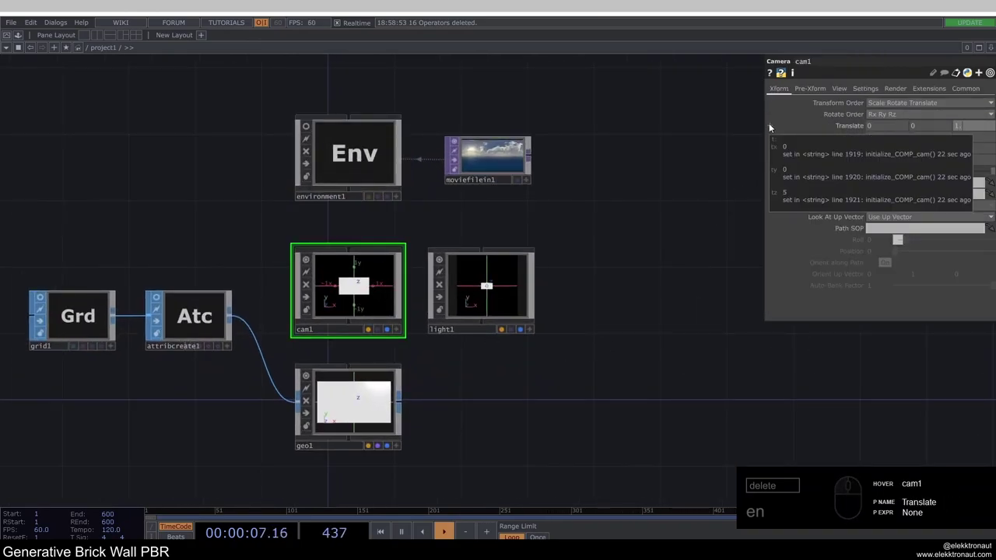
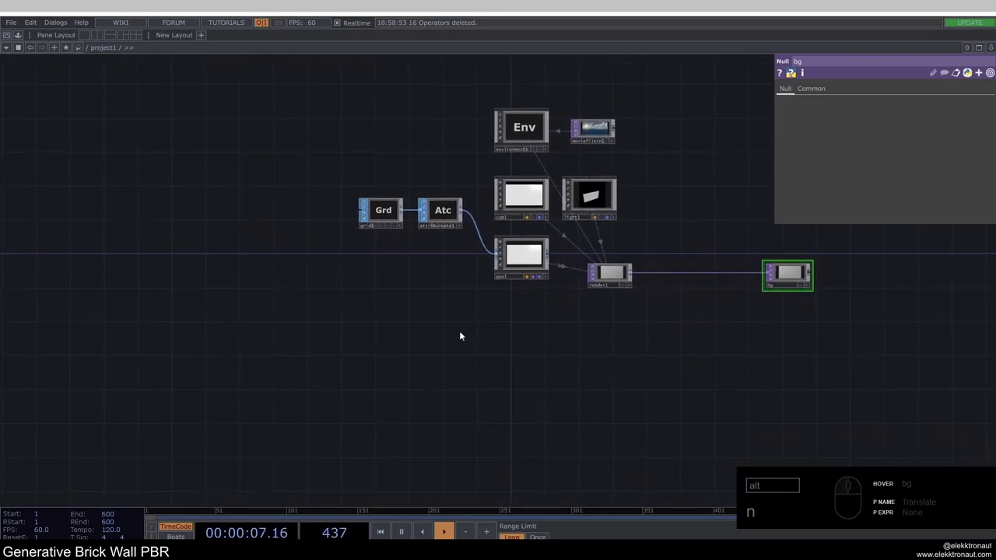
# Create a PBR MAT and place it below the geometry component.
pyautogui.moveTo(341, 109); pyautogui.dragTo(701, 357)
pyautogui.moveTo(701, 357); pyautogui.dragTo(536, 265)
pyautogui.moveTo(537, 259); pyautogui.dragTo(534, 280)
pyautogui.click(463, 333)
pyautogui.write('nbr')
pyautogui.click(412, 197)
pyautogui.moveTo(412, 197); pyautogui.dragTo(392, 242)
# Assign the new PBR material to the geo1 component.
pyautogui.click(290, 280)
pyautogui.click(463, 323)
pyautogui.click(537, 338)
pyautogui.moveTo(649, 320); pyautogui.dragTo(483, 305)
pyautogui.click(479, 333)
# Set pbr1 to metallic 0, roughness 0.5 and ambient occlusion 0.3.
pyautogui.moveTo(431, 251); pyautogui.dragTo(477, 240)
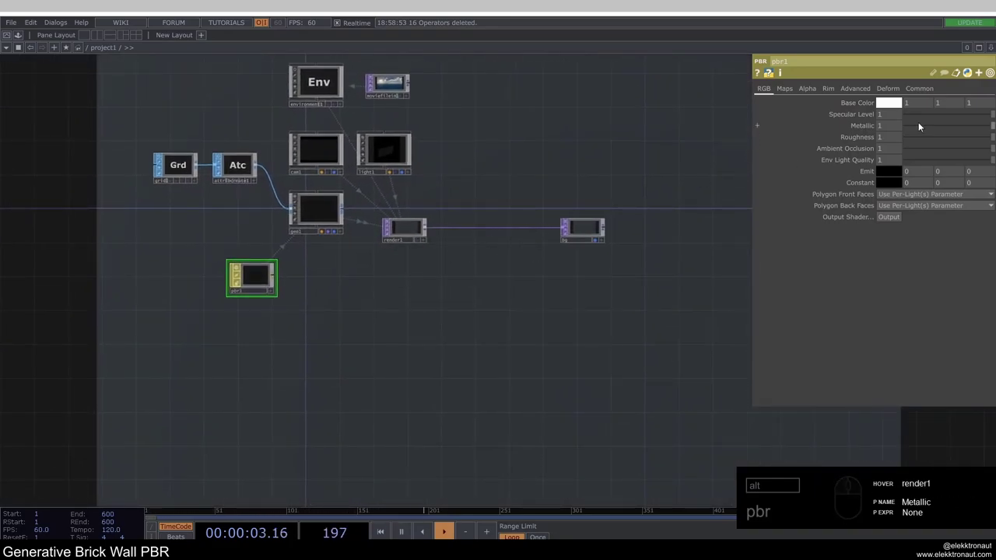
pyautogui.moveTo(971, 128); pyautogui.dragTo(901, 133)
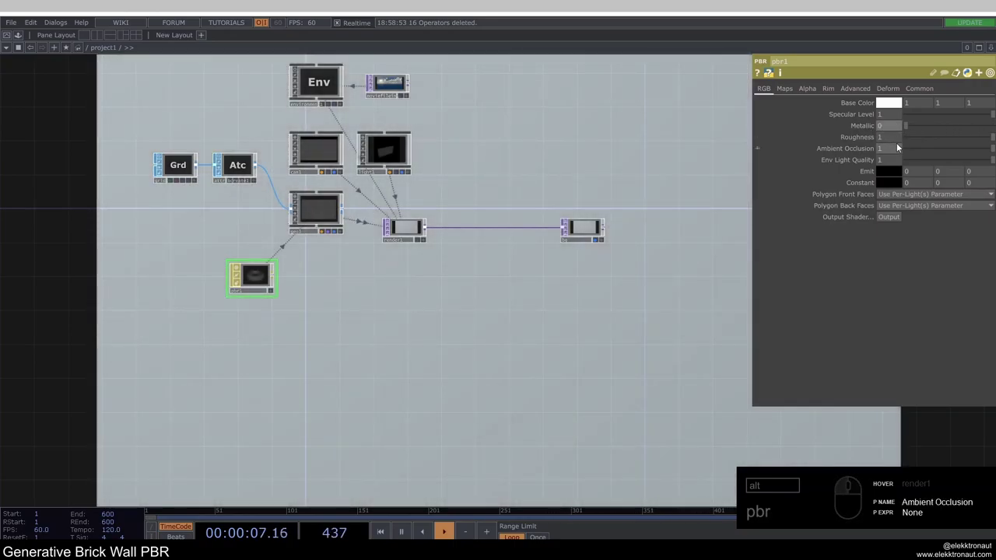
pyautogui.moveTo(876, 151); pyautogui.dragTo(626, 142)
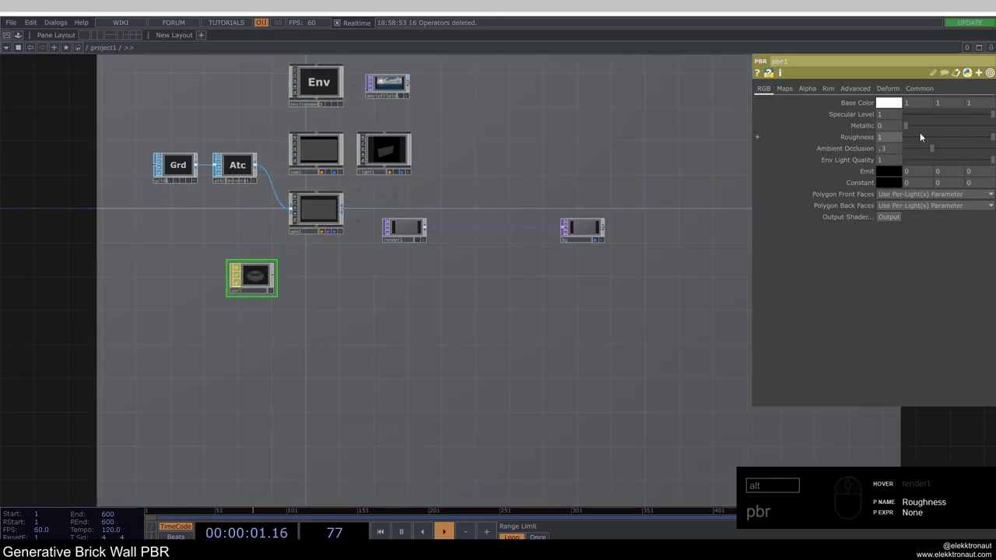
pyautogui.moveTo(896, 142); pyautogui.dragTo(682, 145)
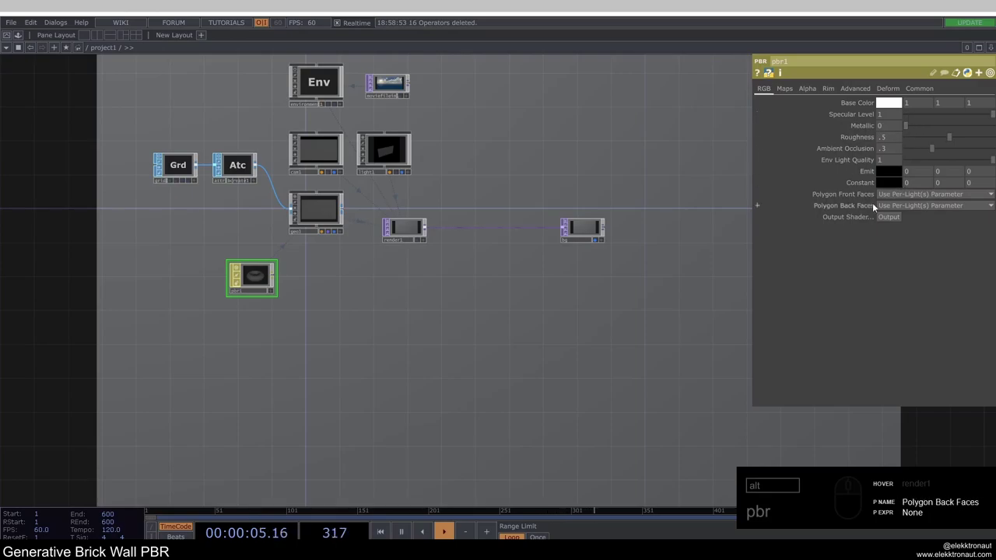
pyautogui.click(353, 306)
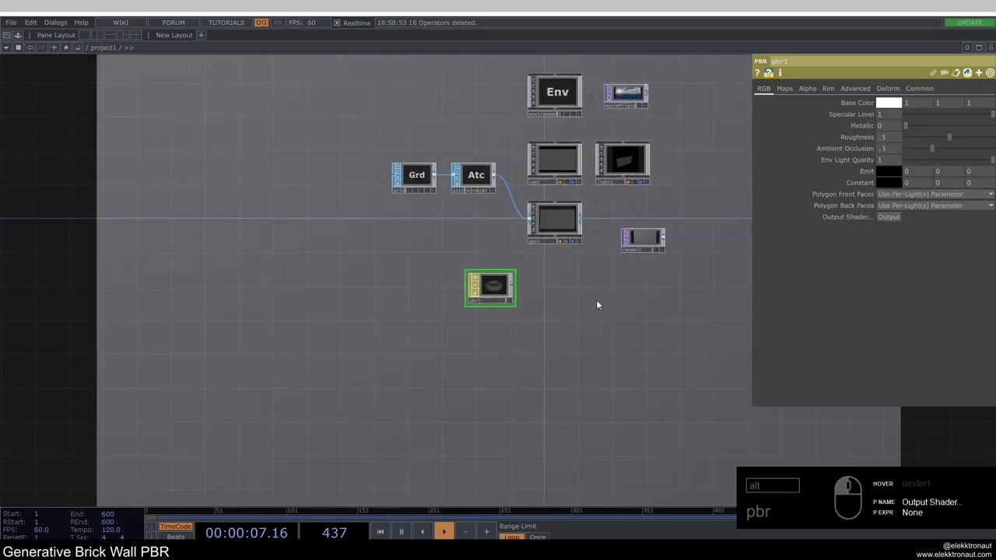
pyautogui.click(360, 283)
pyautogui.click(337, 285)
pyautogui.click(380, 280)
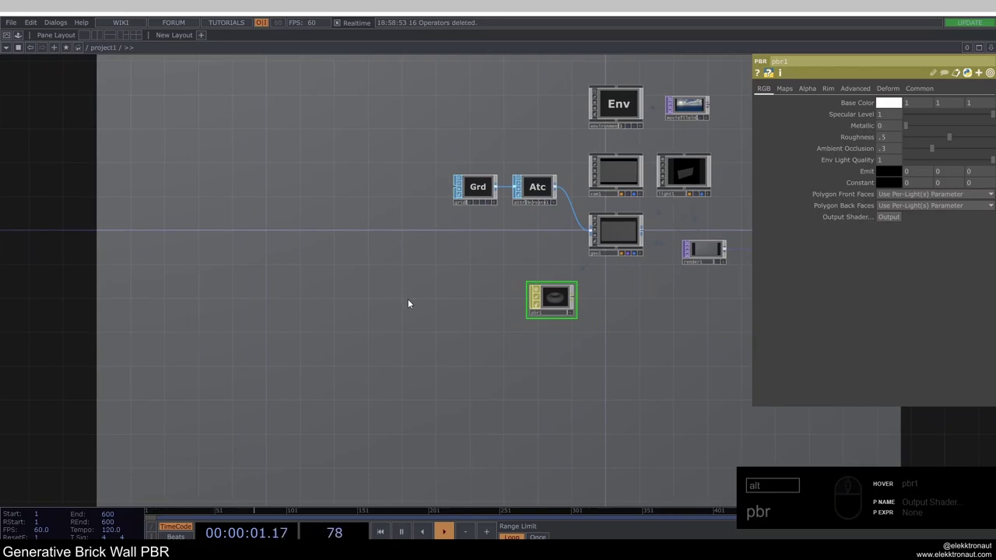
# Add a Substance TOP to the left of pbr1.
pyautogui.moveTo(403, 305); pyautogui.dragTo(396, 289)
pyautogui.click(397, 289)
pyautogui.write('ub')
pyautogui.moveTo(246, 161); pyautogui.dragTo(439, 329)
pyautogui.moveTo(403, 301); pyautogui.dragTo(537, 306)
pyautogui.moveTo(629, 302); pyautogui.dragTo(591, 303)
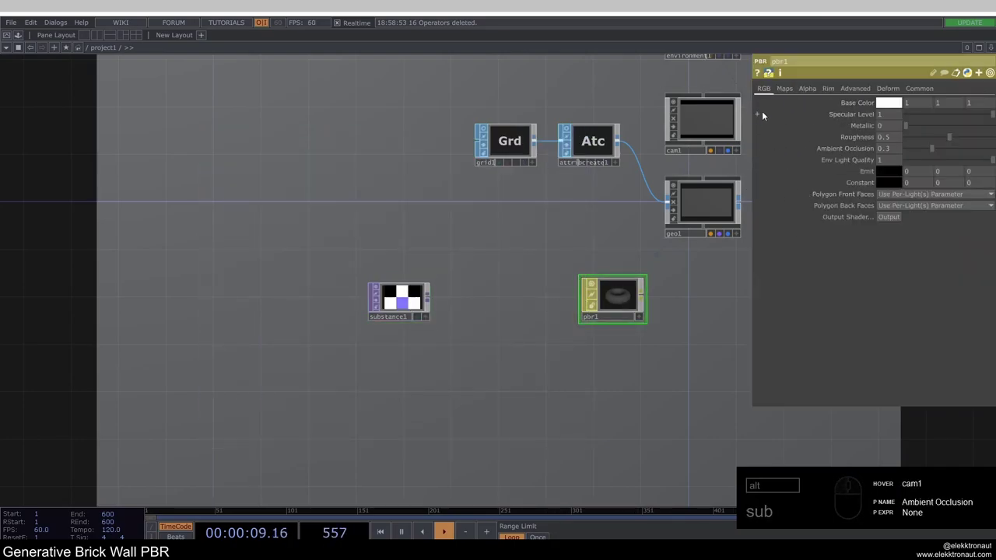
pyautogui.moveTo(788, 94); pyautogui.dragTo(848, 106)
pyautogui.moveTo(763, 91); pyautogui.dragTo(863, 283)
pyautogui.click(578, 224)
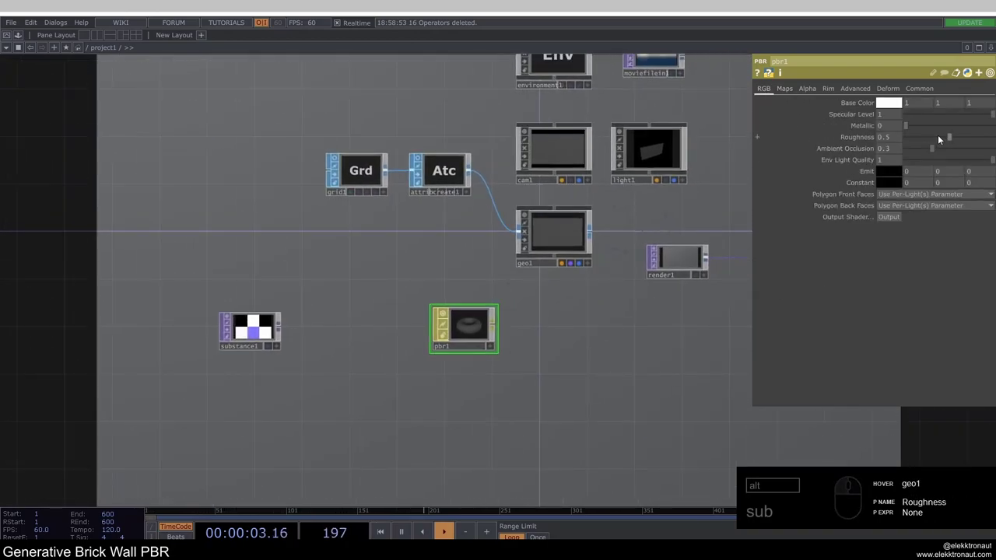
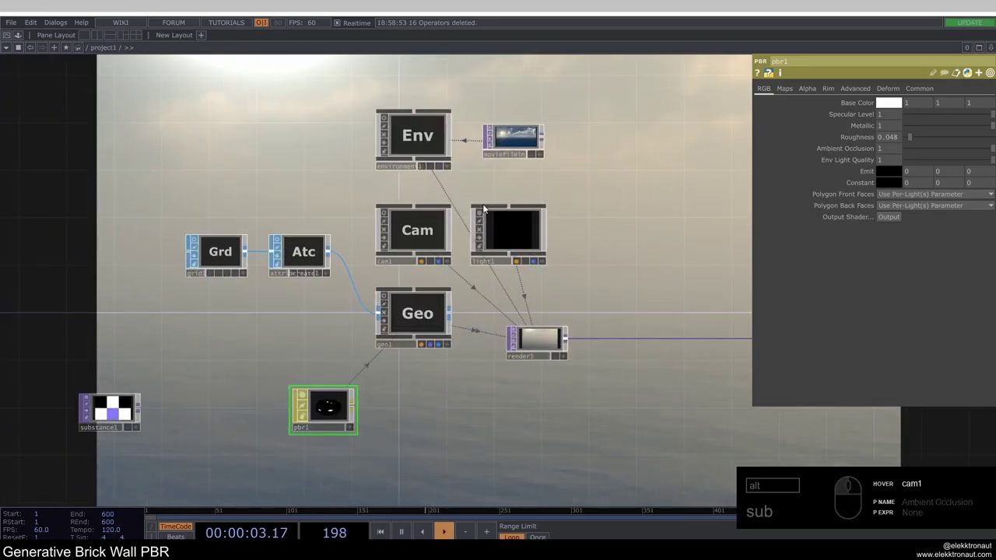
pyautogui.moveTo(480, 216); pyautogui.dragTo(449, 239)
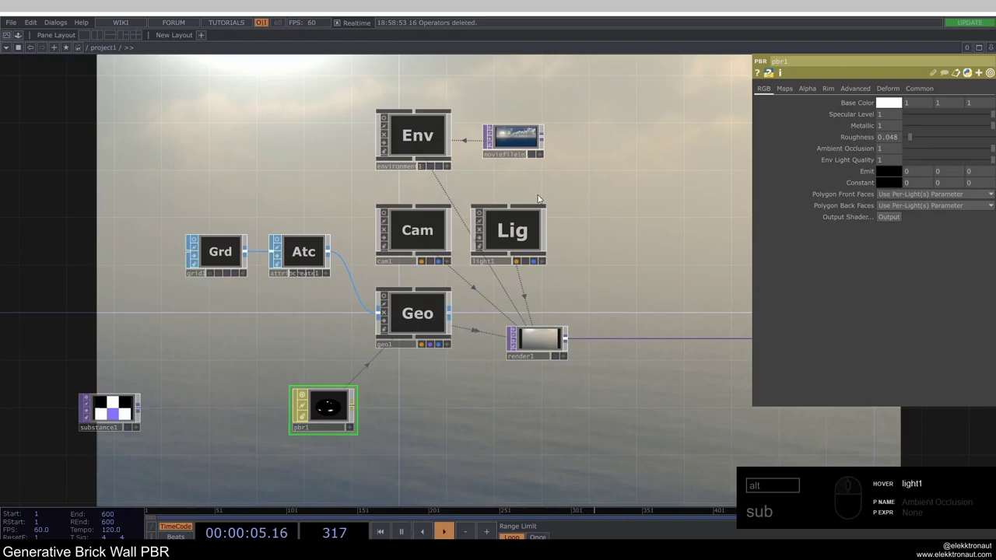
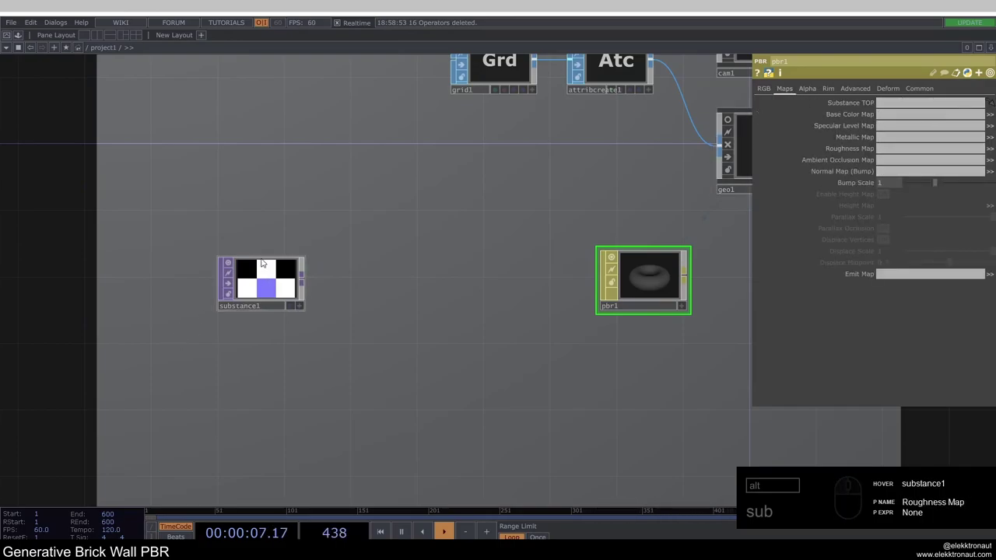
# Move substance1 left and add a Substance Select TOP reading from it.
pyautogui.moveTo(265, 283); pyautogui.dragTo(222, 299)
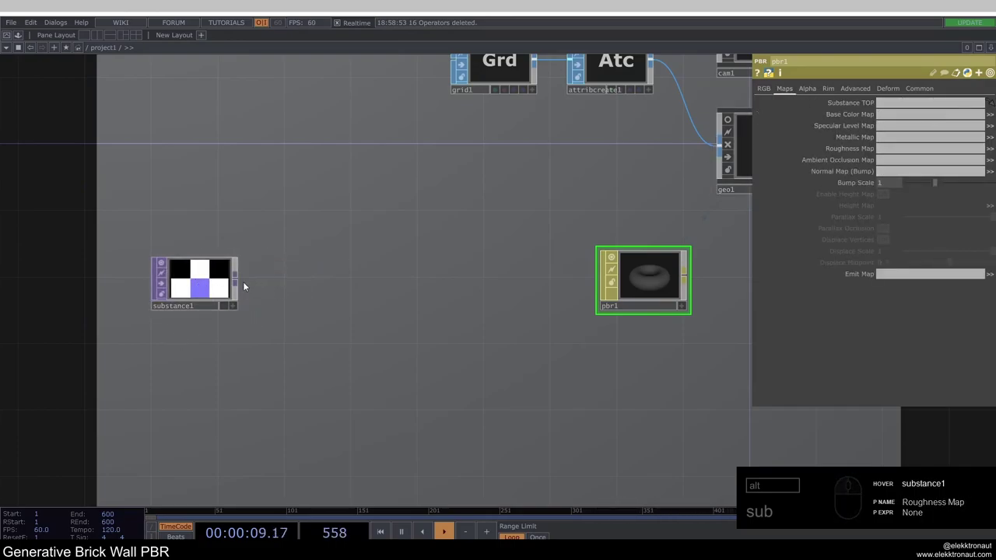
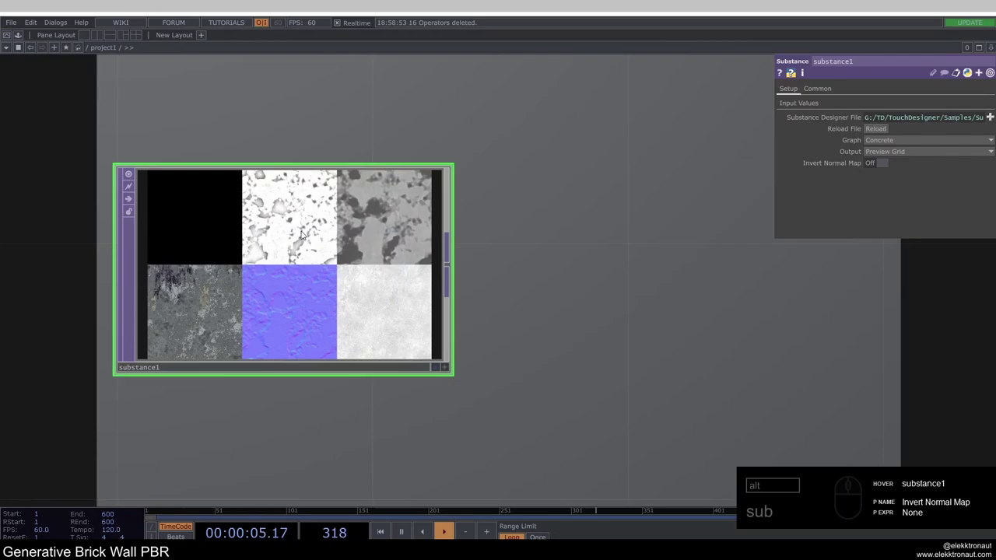
pyautogui.middleClick(287, 268)
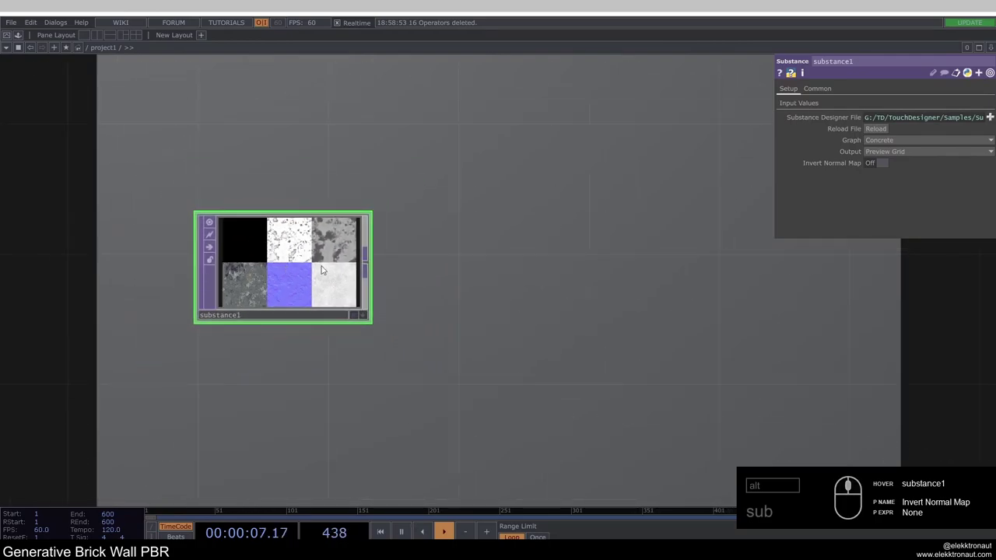
pyautogui.click(438, 251)
pyautogui.press('BackSpace')
pyautogui.write('u')
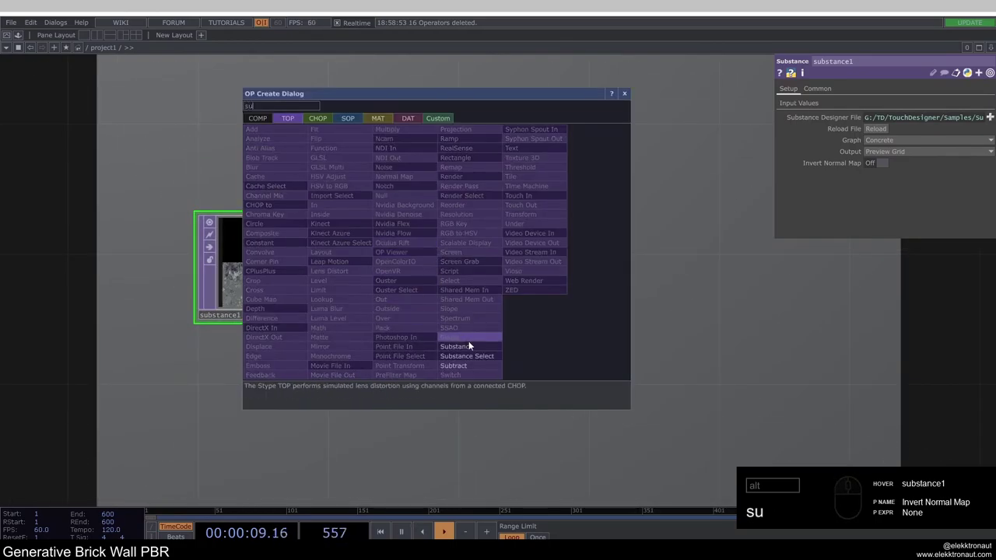
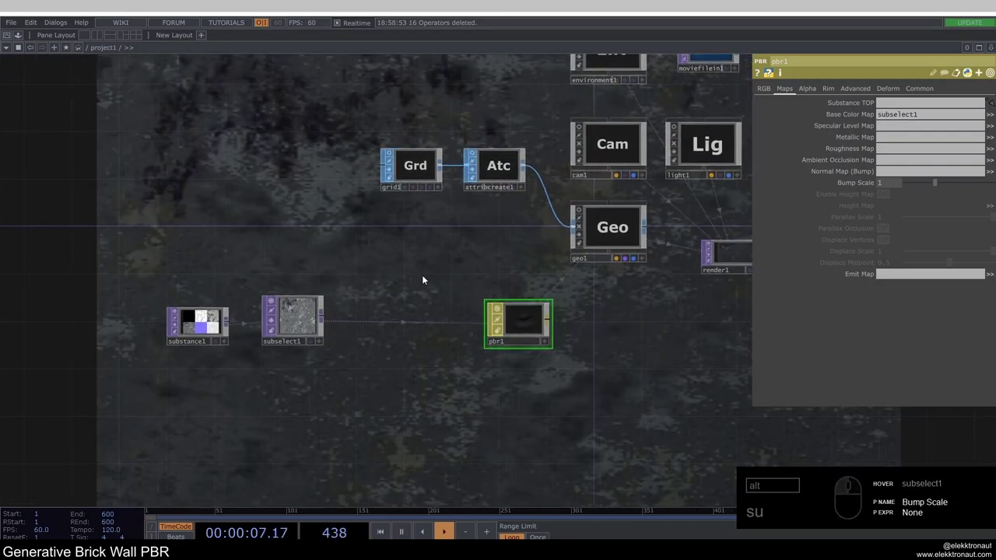
pyautogui.click(294, 326)
# Set subselect1 to output the Normal channel, then box-select substance1 and subselect1 for removal.
pyautogui.moveTo(823, 91); pyautogui.dragTo(941, 124)
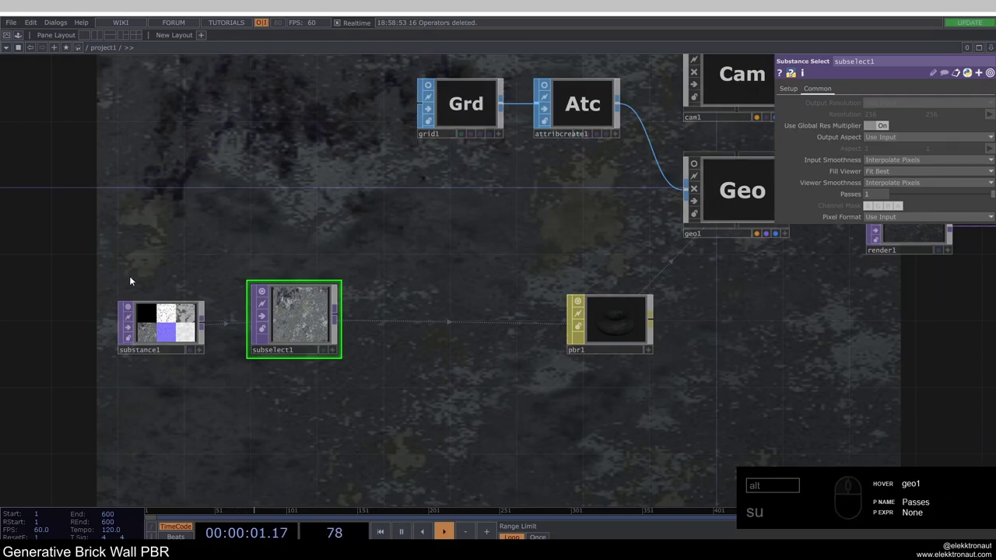
pyautogui.moveTo(158, 322); pyautogui.dragTo(178, 329)
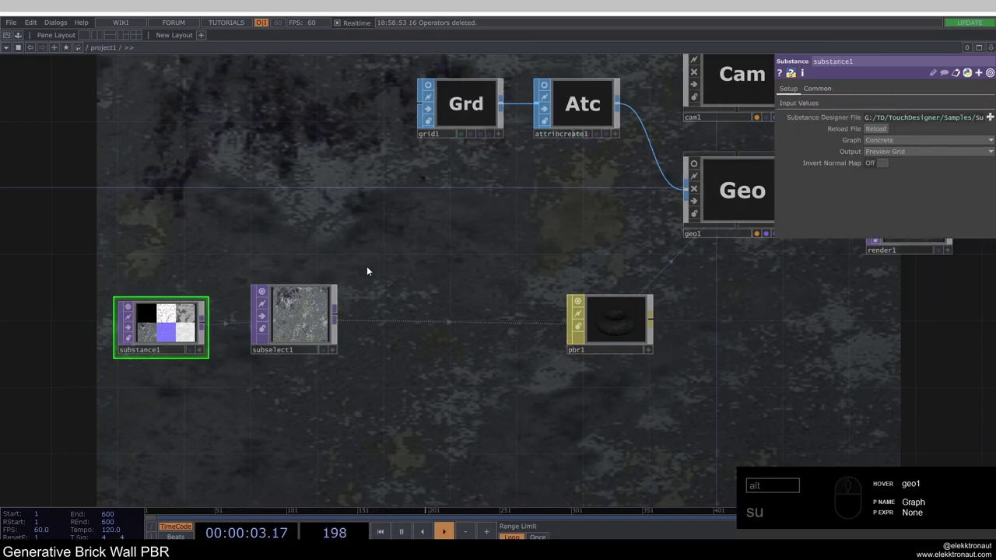
pyautogui.moveTo(323, 311); pyautogui.dragTo(368, 289)
pyautogui.moveTo(284, 206); pyautogui.dragTo(328, 250)
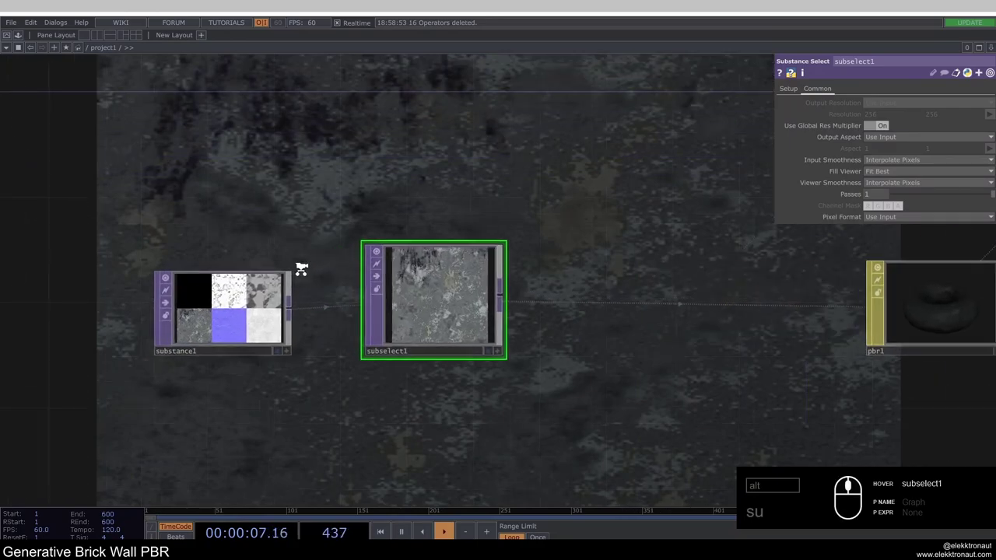
pyautogui.moveTo(792, 91); pyautogui.dragTo(901, 110)
pyautogui.moveTo(895, 112); pyautogui.dragTo(893, 157)
pyautogui.moveTo(893, 157); pyautogui.dragTo(899, 125)
pyautogui.moveTo(901, 121); pyautogui.dragTo(899, 149)
pyautogui.click(899, 152)
pyautogui.moveTo(440, 203); pyautogui.dragTo(465, 279)
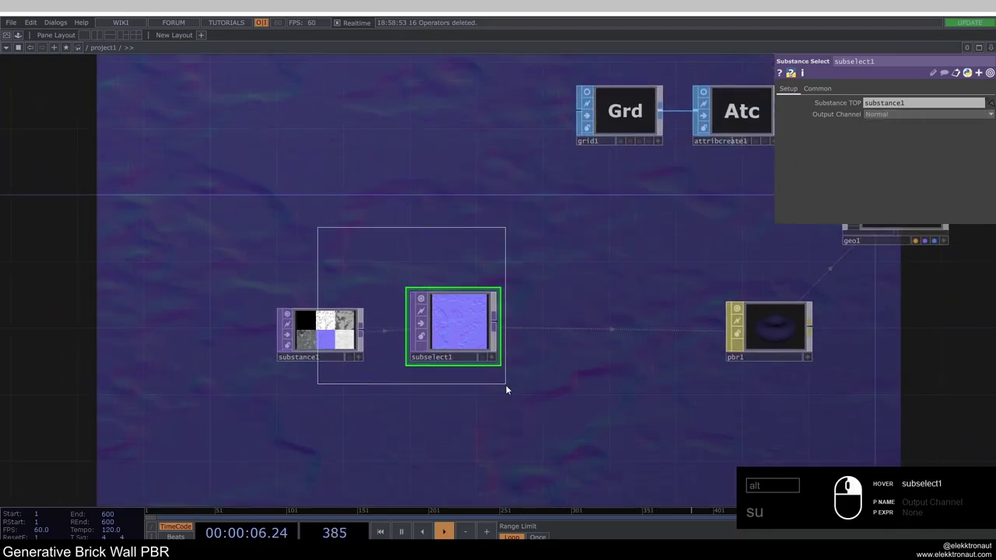
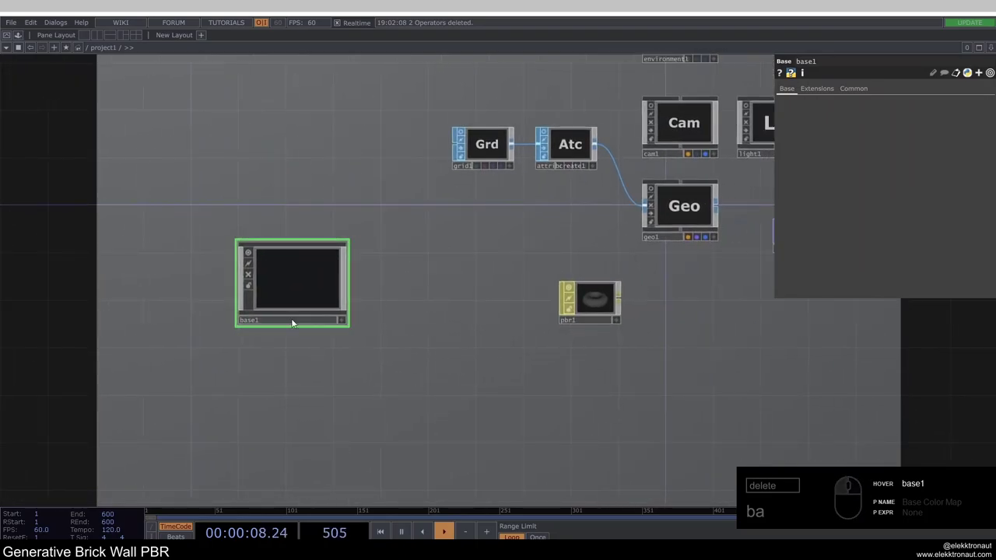
# Rename the new Base component to 'textures' and dive inside its empty network.
pyautogui.click(270, 323)
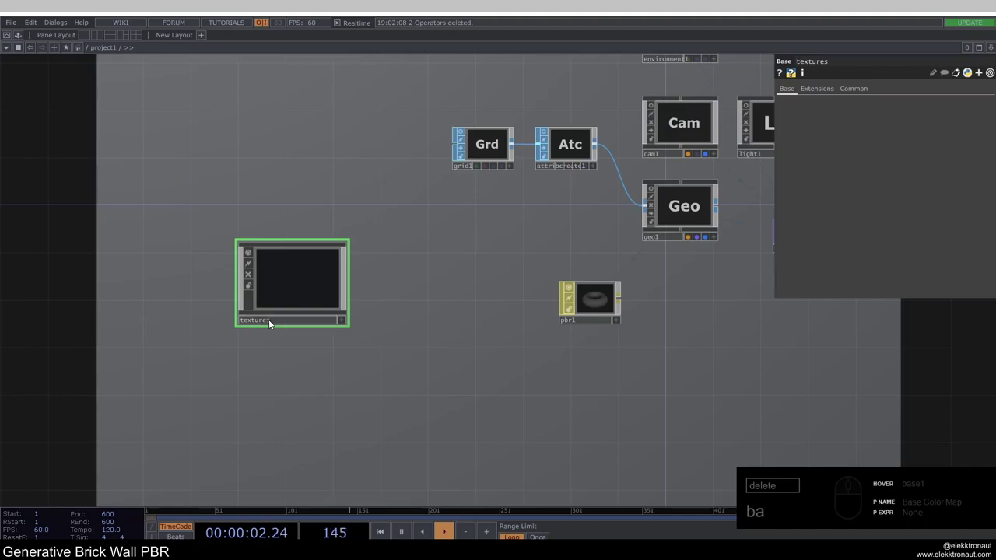
pyautogui.moveTo(37, 506); pyautogui.dragTo(293, 363)
pyautogui.write('c')
pyautogui.moveTo(303, 294); pyautogui.dragTo(328, 315)
pyautogui.middleClick(293, 324)
pyautogui.click(477, 292)
pyautogui.click(363, 343)
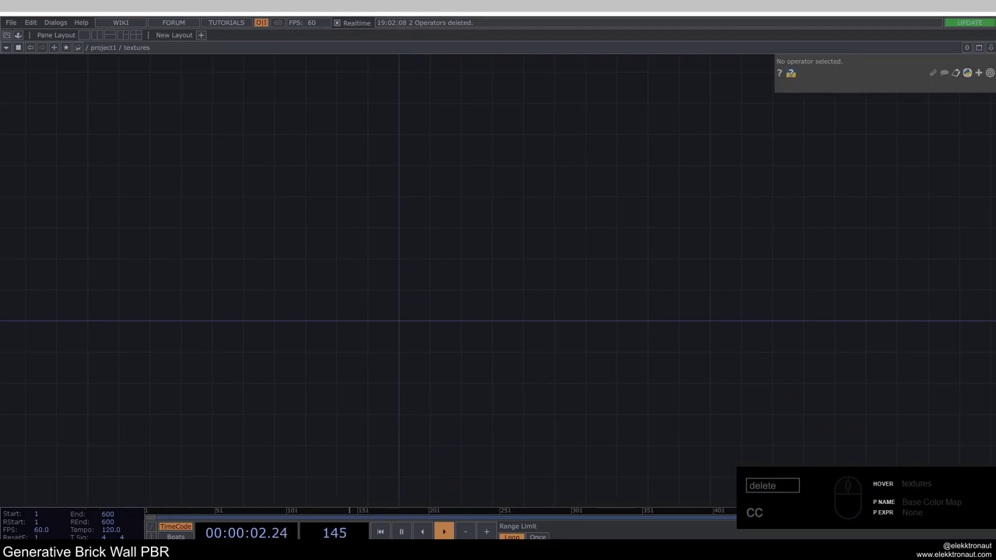
# Create a Ramp TOP inside the textures component.
pyautogui.click(306, 284)
pyautogui.click(385, 284)
pyautogui.moveTo(264, 311); pyautogui.dragTo(256, 296)
pyautogui.click(256, 296)
pyautogui.write('cca')
pyautogui.click(105, 165)
pyautogui.moveTo(303, 188); pyautogui.dragTo(288, 302)
pyautogui.click(285, 304)
# Adjust ramp1's common output settings and enlarge its preview.
pyautogui.moveTo(842, 87); pyautogui.dragTo(903, 112)
pyautogui.click(886, 113)
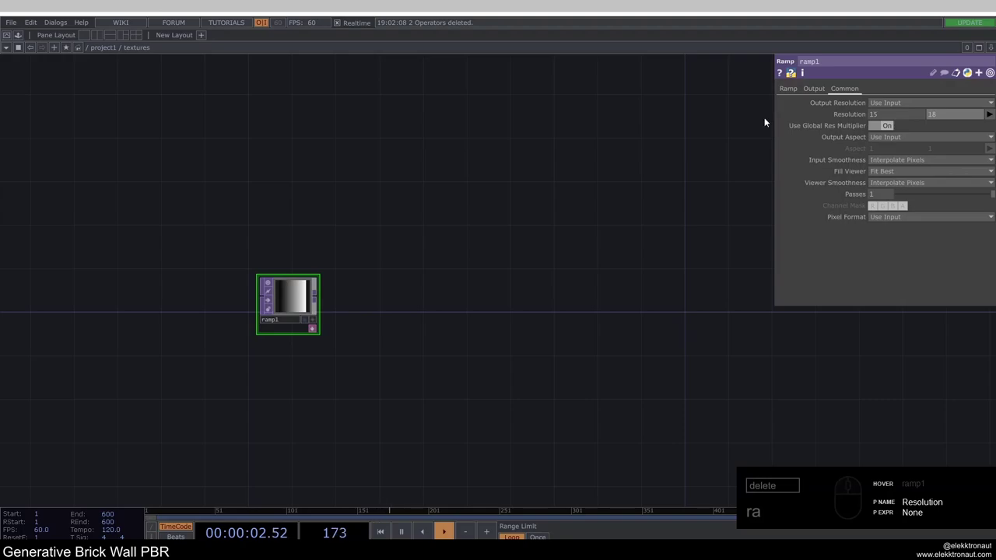
pyautogui.moveTo(707, 160); pyautogui.dragTo(916, 238)
pyautogui.moveTo(889, 221); pyautogui.dragTo(904, 263)
pyautogui.click(888, 271)
pyautogui.moveTo(793, 96); pyautogui.dragTo(630, 178)
pyautogui.middleClick(390, 263)
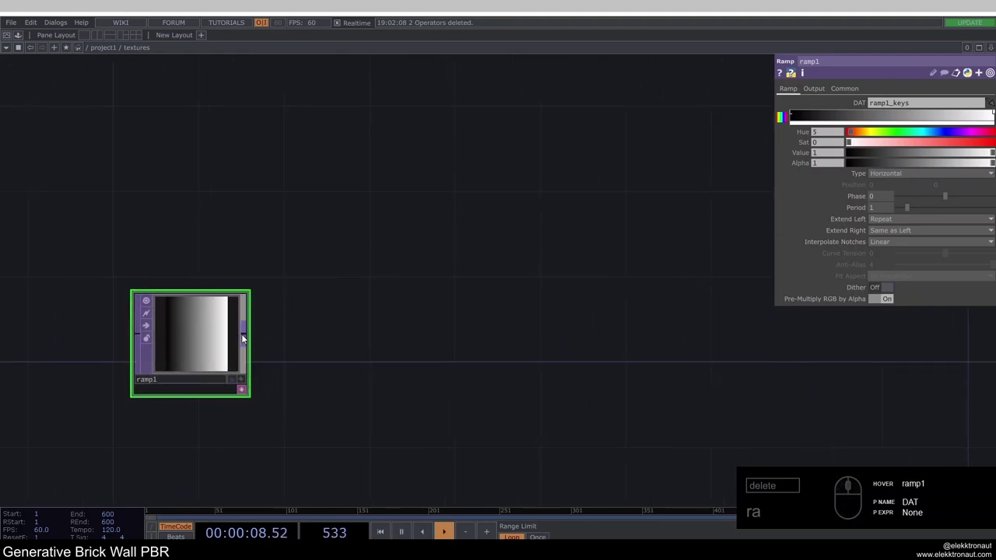
pyautogui.click(246, 337)
# Duplicate the ramp into ramp2 and ramp3 fed by ramp1, one horizontal and one vertical.
pyautogui.press('BackSpace')
pyautogui.write('a')
pyautogui.moveTo(283, 223); pyautogui.dragTo(382, 224)
pyautogui.write('cv')
pyautogui.moveTo(379, 395); pyautogui.dragTo(385, 223)
pyautogui.click(494, 245)
pyautogui.moveTo(324, 342); pyautogui.dragTo(836, 77)
pyautogui.moveTo(815, 91); pyautogui.dragTo(889, 100)
pyautogui.click(893, 104)
pyautogui.moveTo(896, 116); pyautogui.dragTo(665, 208)
pyautogui.click(790, 90)
pyautogui.click(884, 175)
pyautogui.click(885, 184)
pyautogui.click(324, 216)
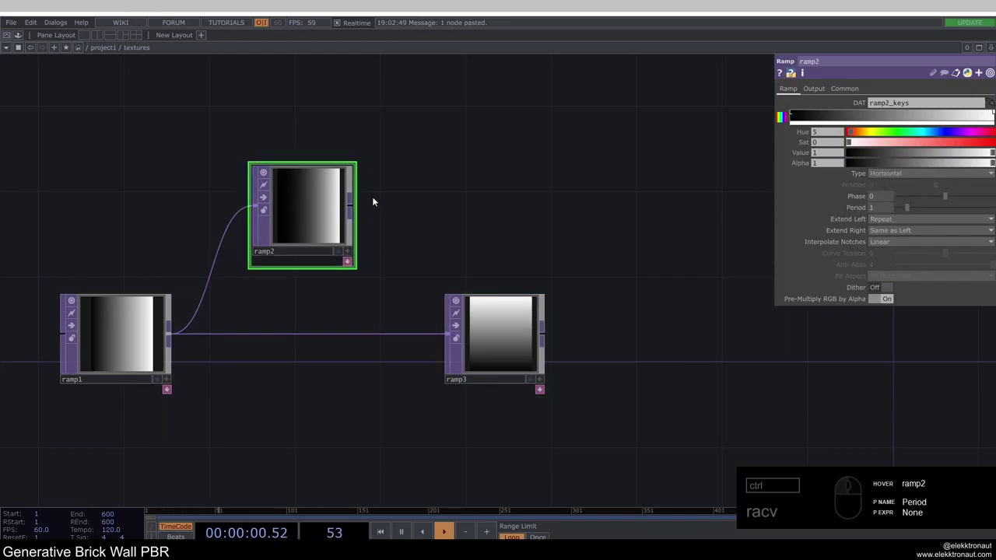
pyautogui.moveTo(824, 96); pyautogui.dragTo(803, 115)
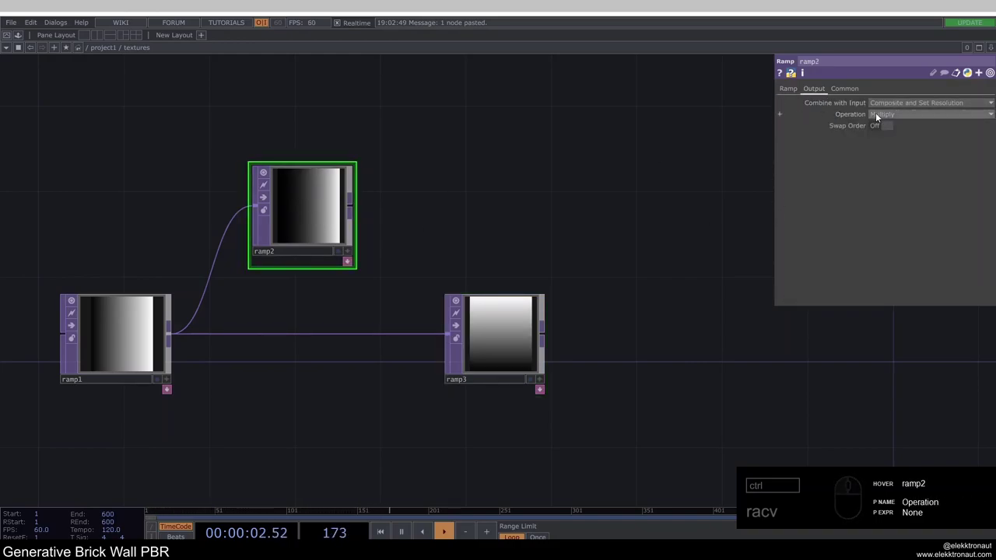
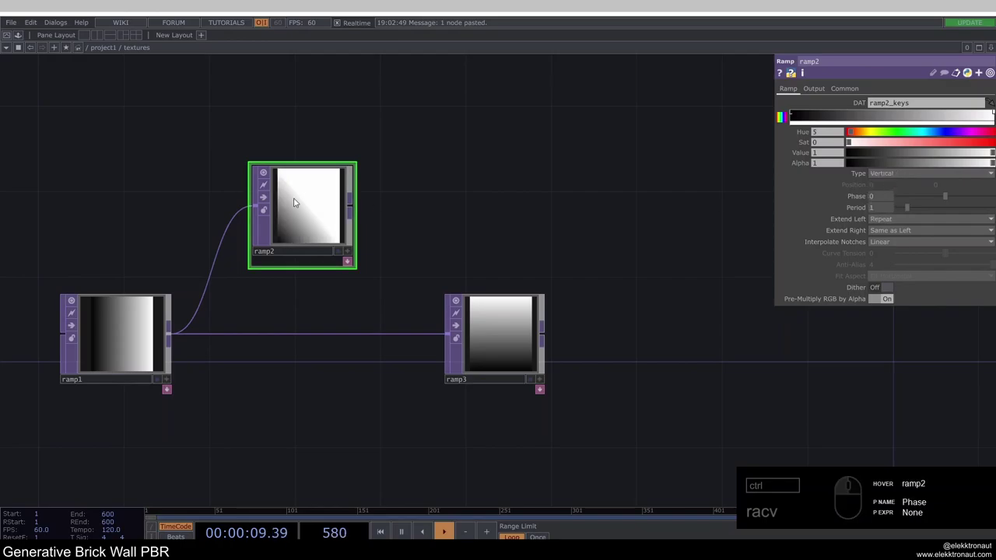
# Add a Reorder TOP beside the ramps.
pyautogui.middleClick(541, 225)
pyautogui.doubleClick(485, 240)
pyautogui.moveTo(444, 215); pyautogui.dragTo(263, 230)
pyautogui.rightClick(263, 231)
pyautogui.press('BackSpace')
pyautogui.write('eo')
pyautogui.moveTo(294, 186); pyautogui.dragTo(523, 240)
pyautogui.click(514, 241)
# Wire ramp2 and ramp3 into reorder1 with green taken from input 2, and branch its output onward.
pyautogui.moveTo(472, 221); pyautogui.dragTo(510, 229)
pyautogui.click(517, 248)
pyautogui.click(892, 118)
pyautogui.click(882, 139)
pyautogui.moveTo(417, 186); pyautogui.dragTo(378, 231)
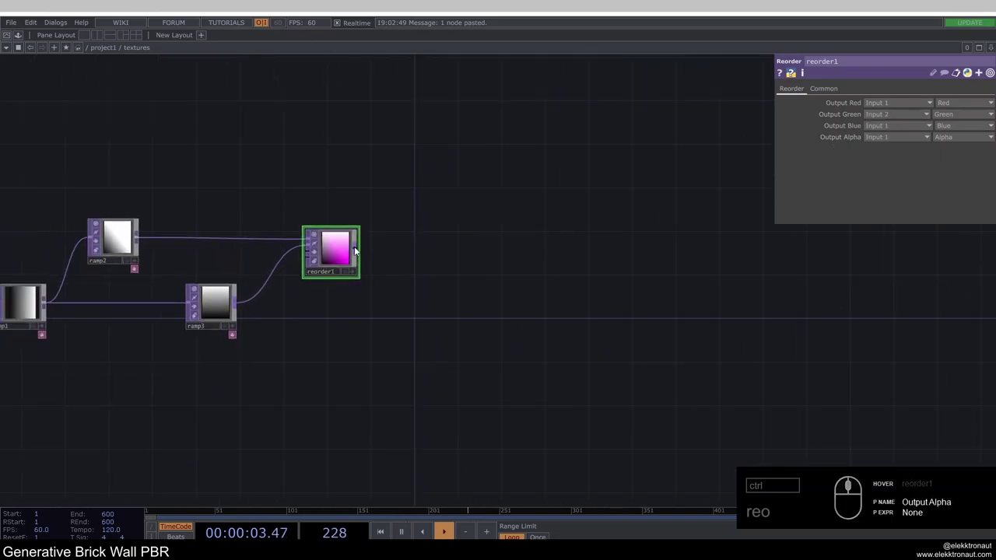
pyautogui.moveTo(356, 249); pyautogui.dragTo(363, 196)
pyautogui.write('a')
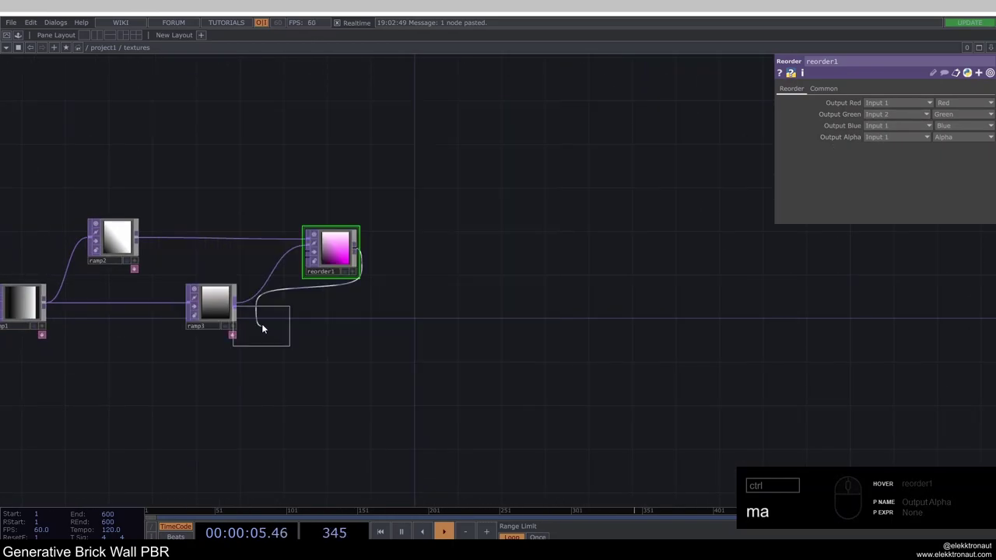
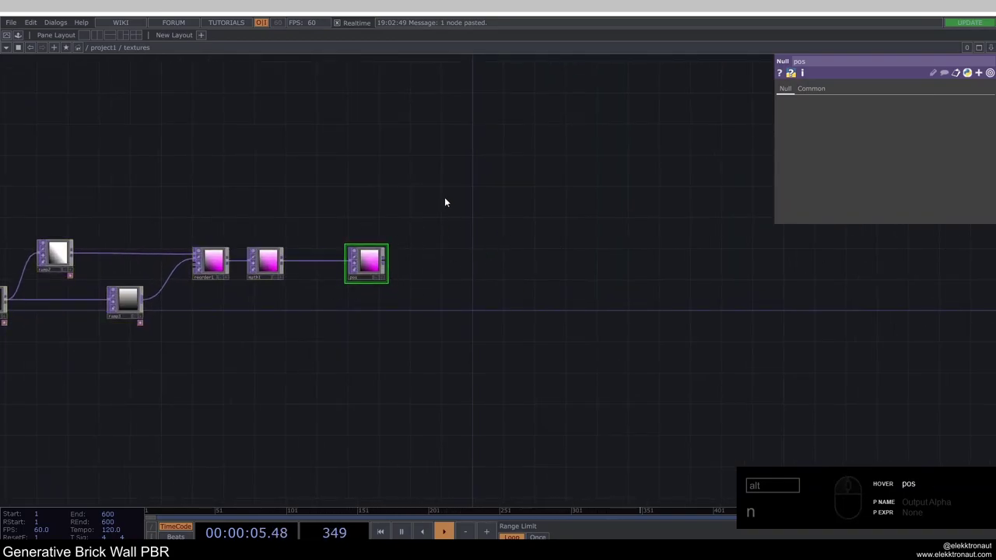
# Add a Rectangle SOP to the network, then delete it again.
pyautogui.middleClick(441, 222)
pyautogui.click(399, 194)
pyautogui.click(269, 245)
pyautogui.write('re')
pyautogui.moveTo(185, 113); pyautogui.dragTo(310, 172)
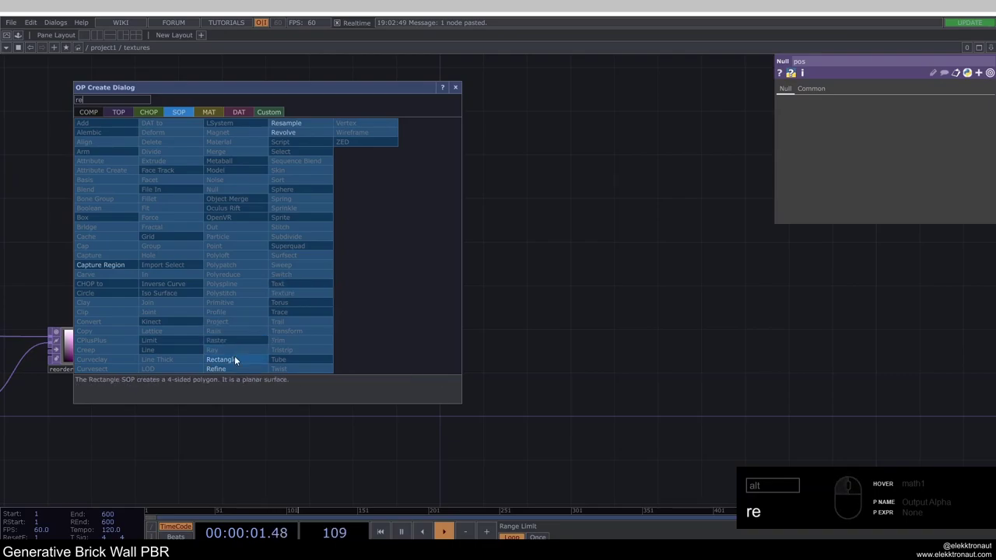
pyautogui.click(239, 359)
pyautogui.moveTo(289, 246); pyautogui.dragTo(266, 210)
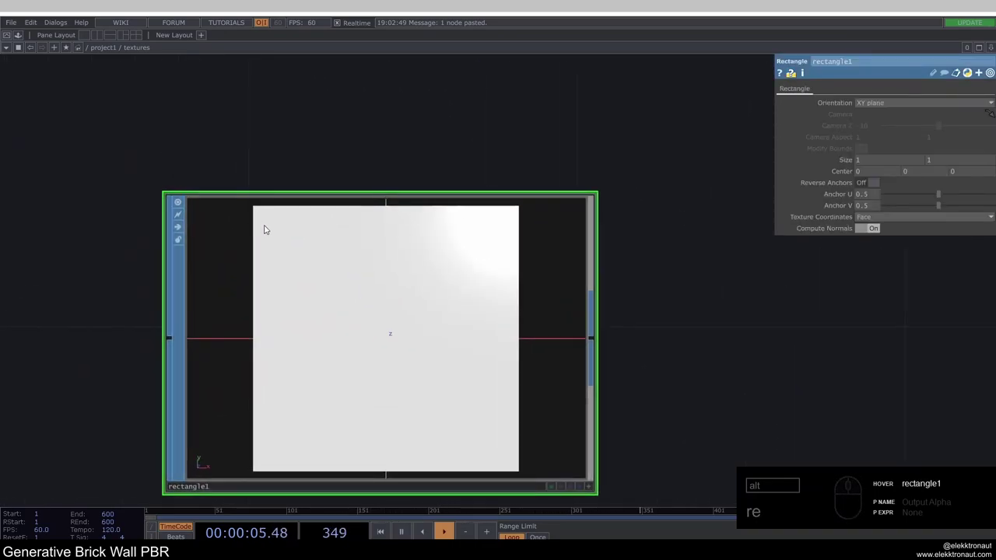
pyautogui.moveTo(410, 272); pyautogui.dragTo(330, 284)
pyautogui.press('Delete')
# Add a Superquad SOP with radius 2.5 1 0 and rows/columns 50.
pyautogui.click(350, 268)
pyautogui.write('up')
pyautogui.moveTo(415, 260); pyautogui.dragTo(410, 263)
pyautogui.click(433, 239)
pyautogui.moveTo(856, 139); pyautogui.dragTo(720, 140)
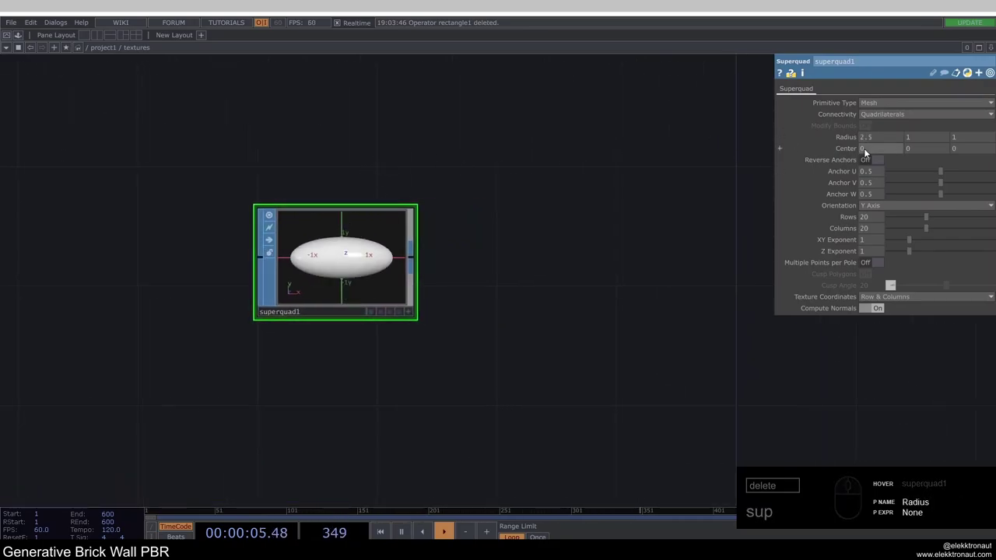
pyautogui.click(967, 141)
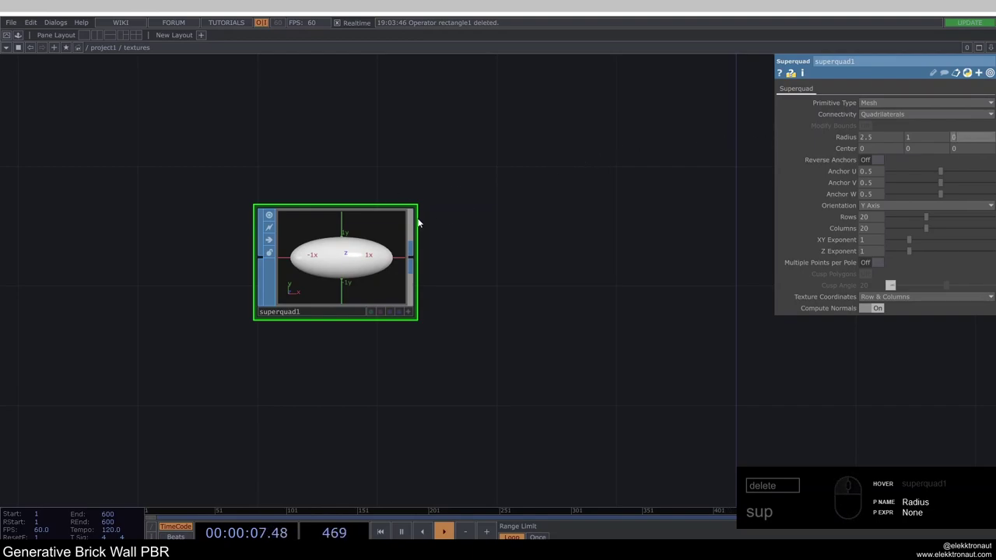
pyautogui.middleClick(387, 267)
pyautogui.click(408, 273)
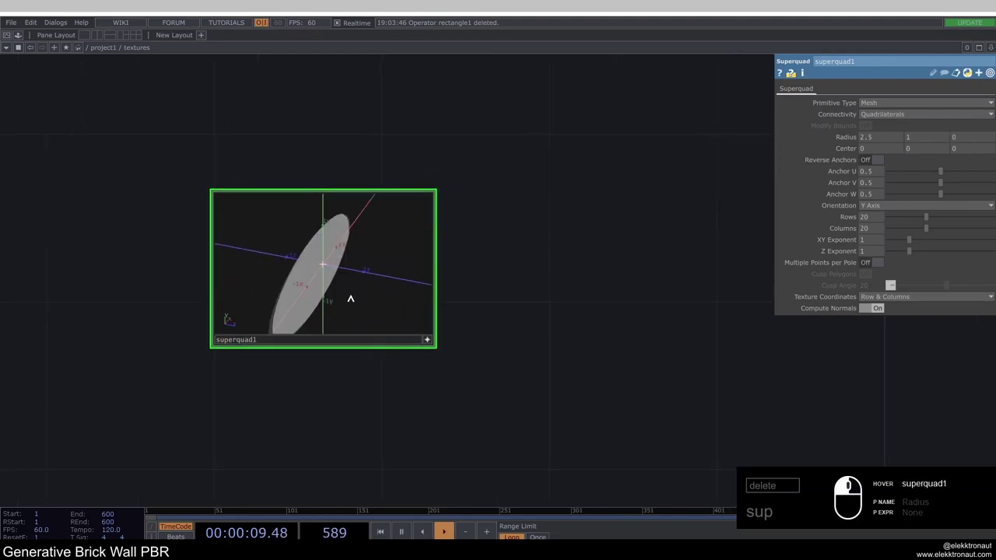
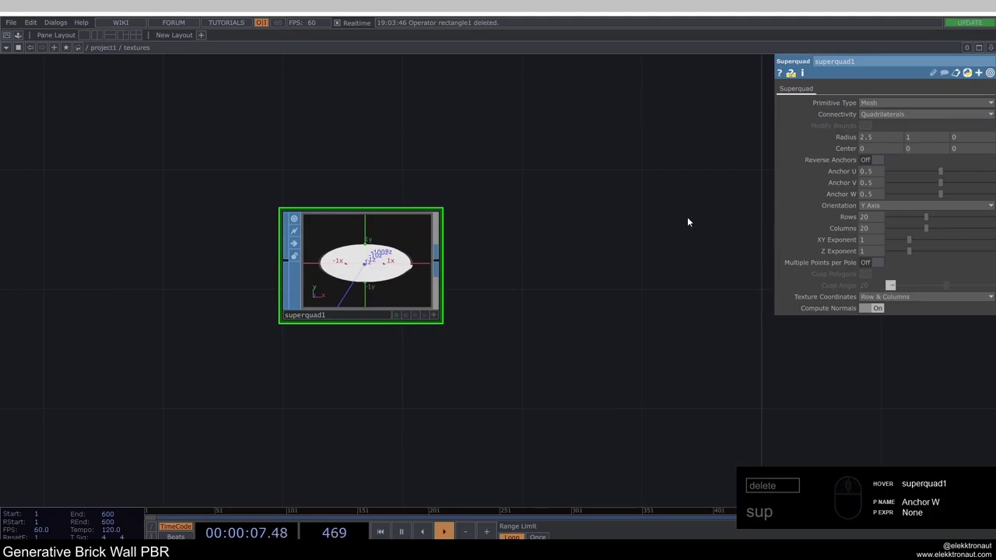
pyautogui.click(871, 222)
pyautogui.moveTo(681, 212); pyautogui.dragTo(853, 227)
pyautogui.click(866, 229)
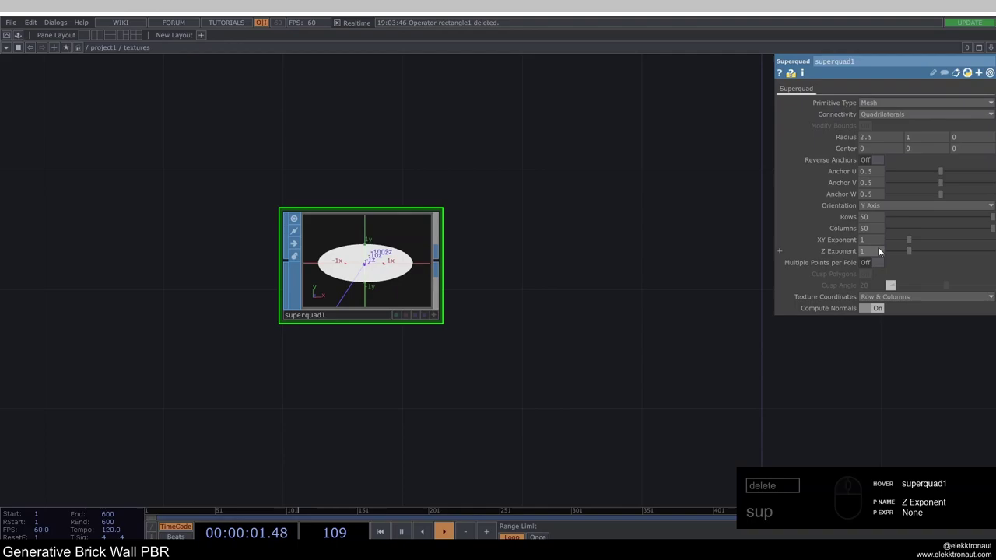
pyautogui.moveTo(900, 252); pyautogui.dragTo(437, 269)
# Orient the superquad along Z and flatten it to a rounded brick with XY exponent 0.05.
pyautogui.middleClick(393, 255)
pyautogui.moveTo(876, 211); pyautogui.dragTo(872, 231)
pyautogui.click(873, 240)
pyautogui.moveTo(588, 278); pyautogui.dragTo(793, 266)
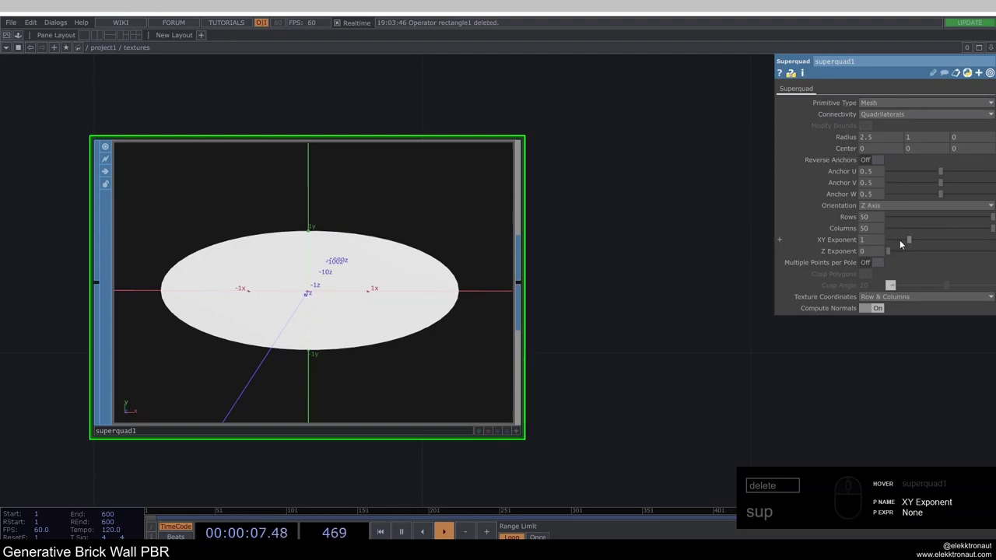
pyautogui.click(903, 243)
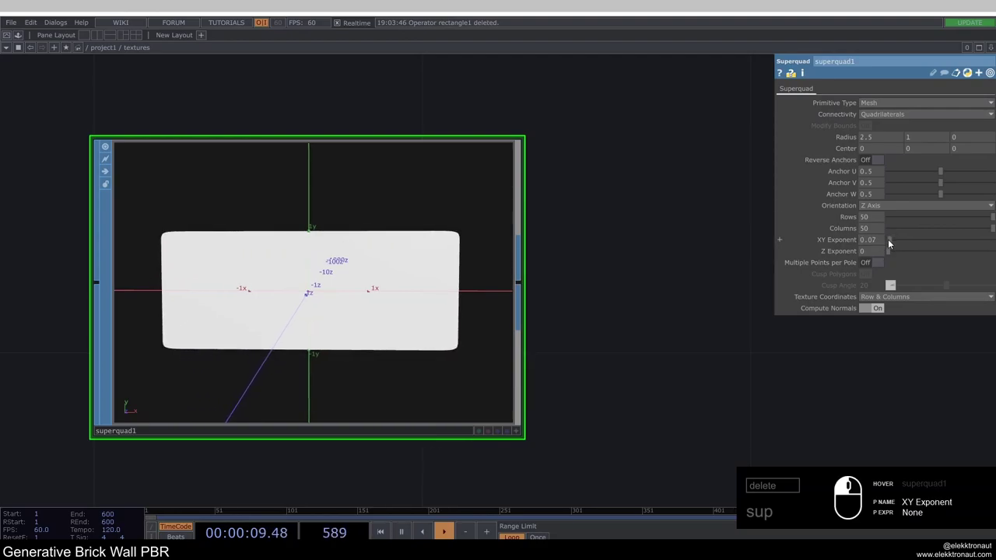
pyautogui.moveTo(888, 242); pyautogui.dragTo(877, 242)
pyautogui.click(875, 243)
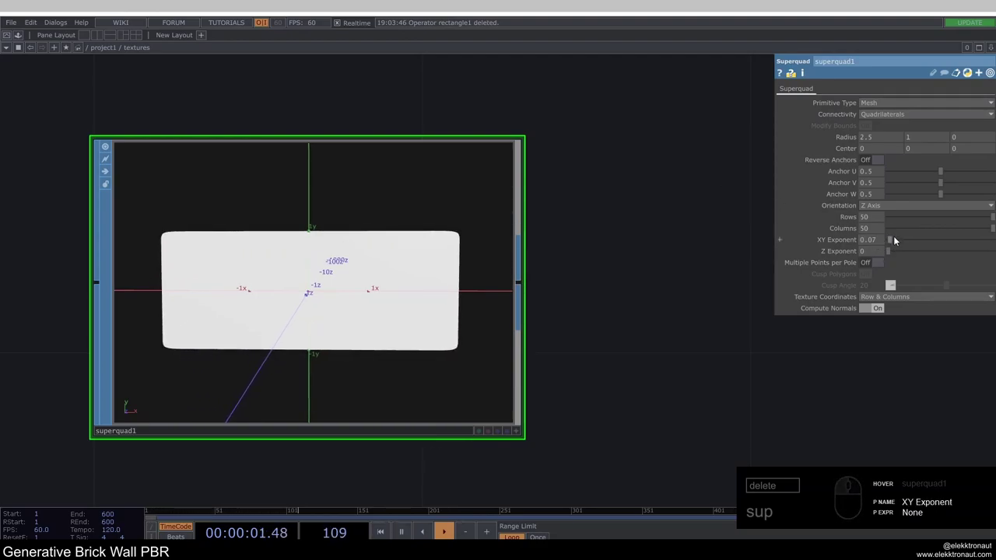
pyautogui.moveTo(896, 241); pyautogui.dragTo(870, 247)
pyautogui.moveTo(874, 245); pyautogui.dragTo(692, 224)
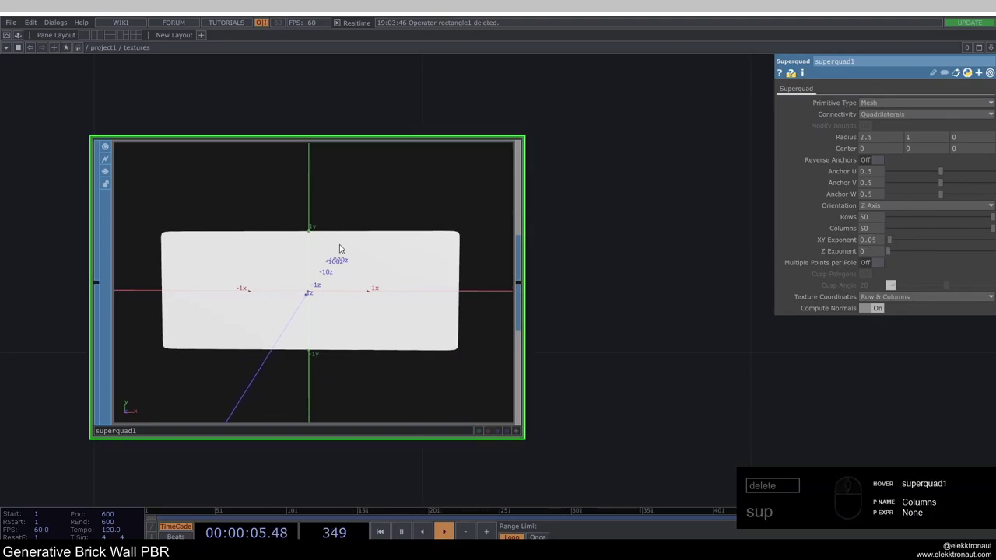
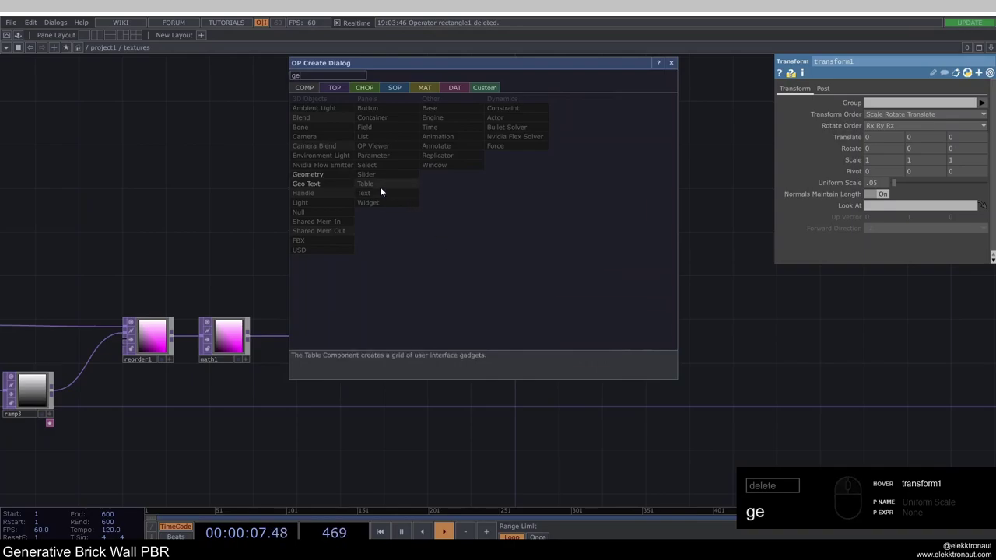
# Place a Geometry COMP fed by transform1 and set cam1 orthographic with ortho width 3.
pyautogui.click(366, 163)
pyautogui.moveTo(459, 219); pyautogui.dragTo(507, 231)
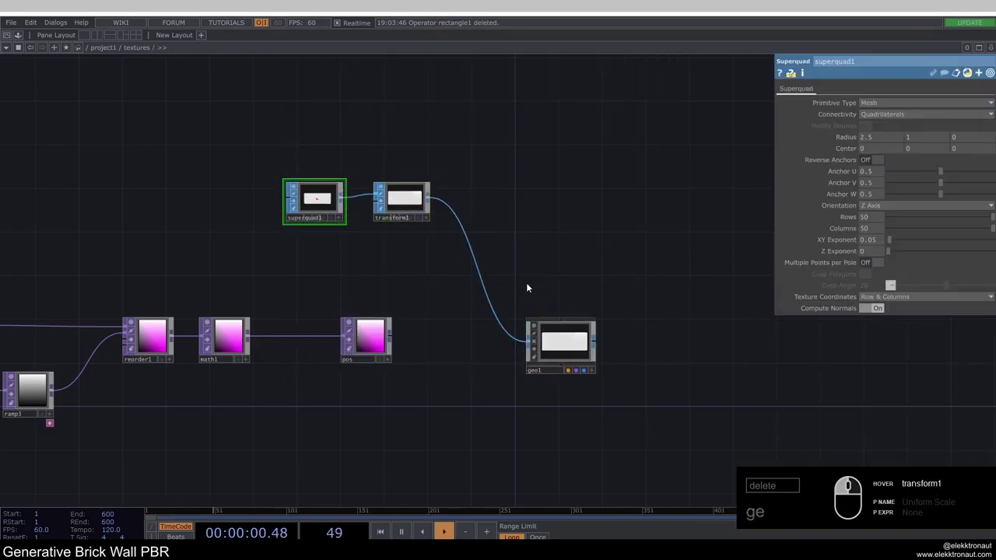
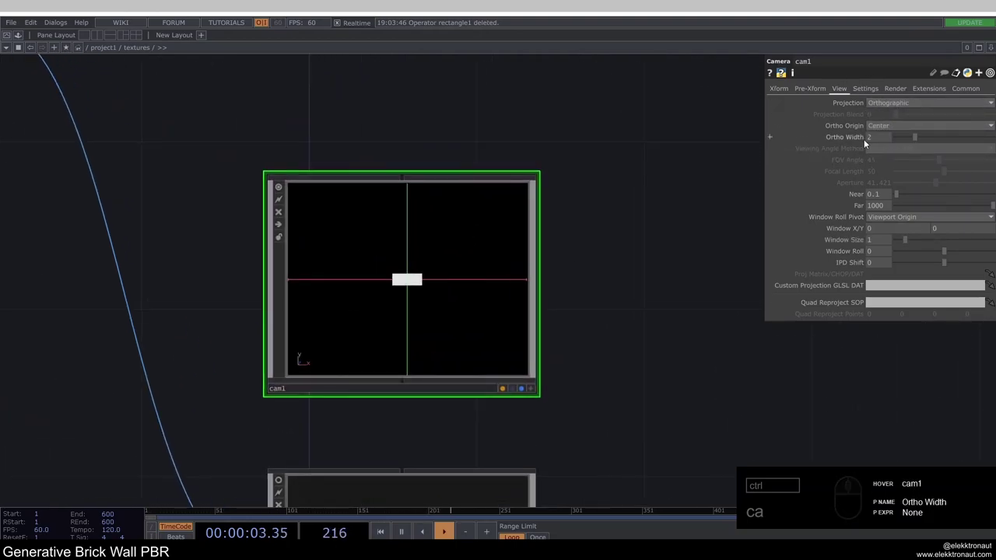
pyautogui.click(871, 138)
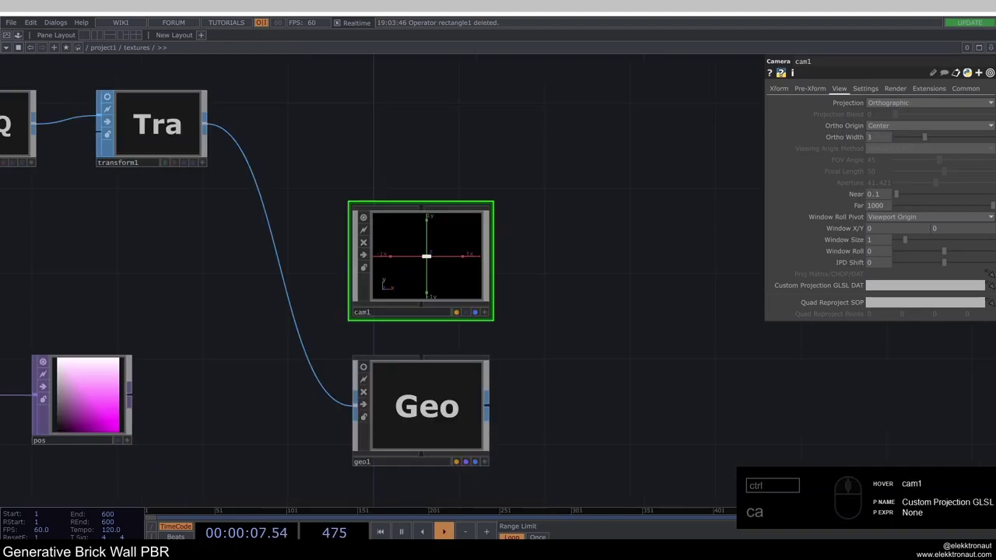
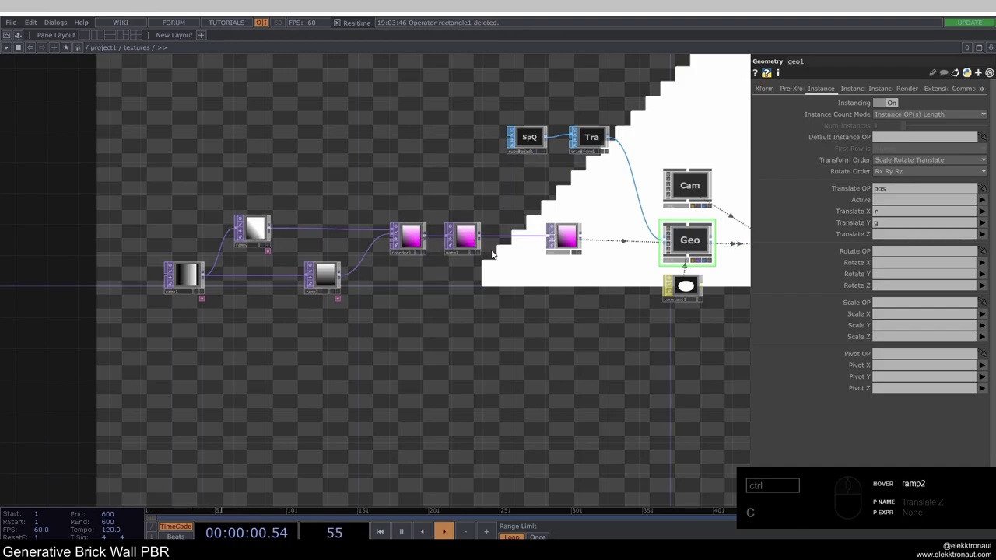
# Remap math1's red channel output range to -2 to 2.
pyautogui.click(469, 241)
pyautogui.click(848, 94)
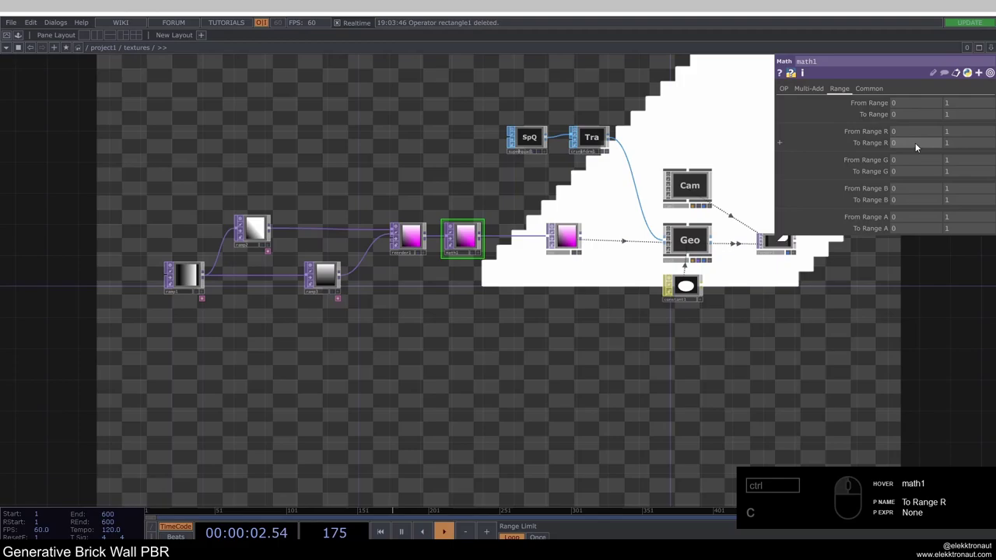
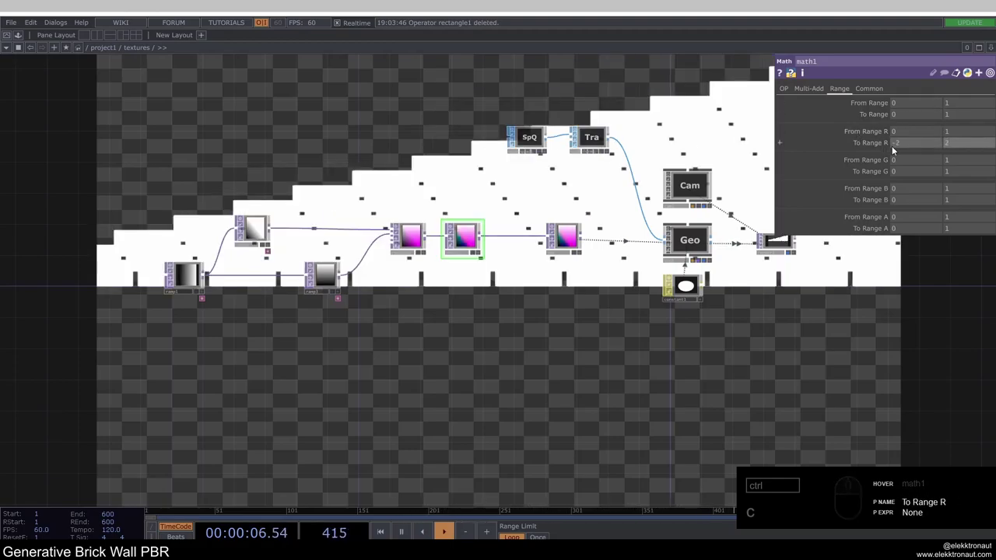
pyautogui.click(899, 174)
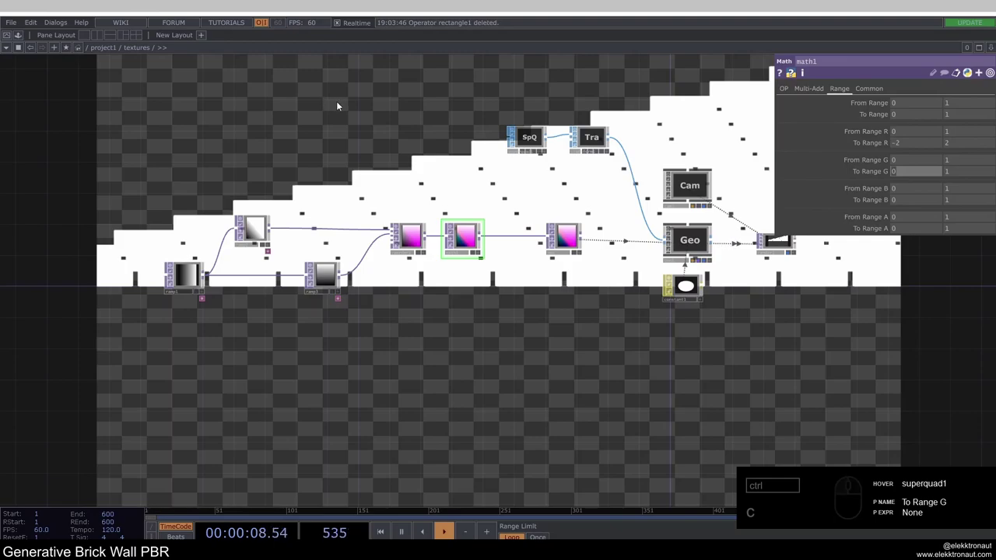
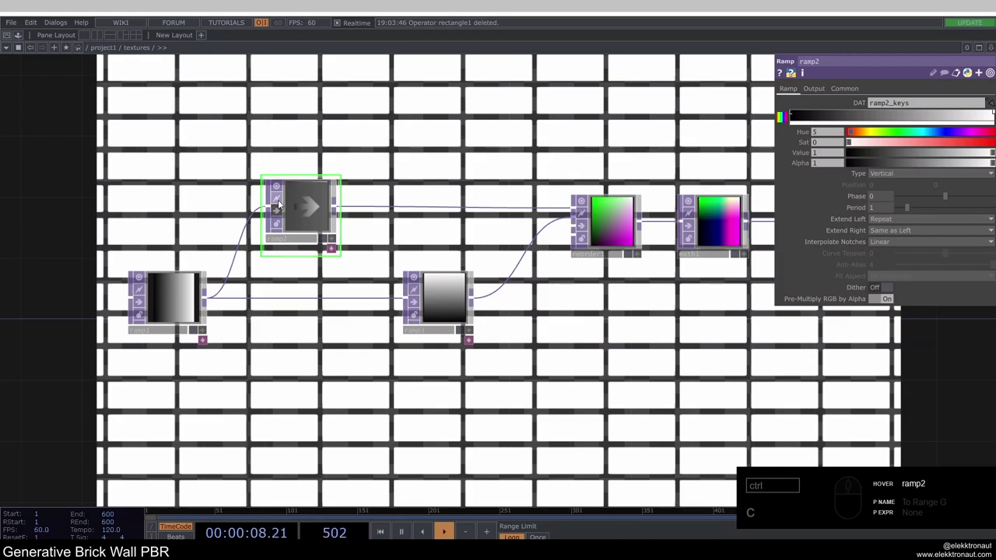
# Make ramp2 step-interpolated and nudge its key value to about 0.03 to offset rows.
pyautogui.moveTo(298, 204); pyautogui.dragTo(290, 208)
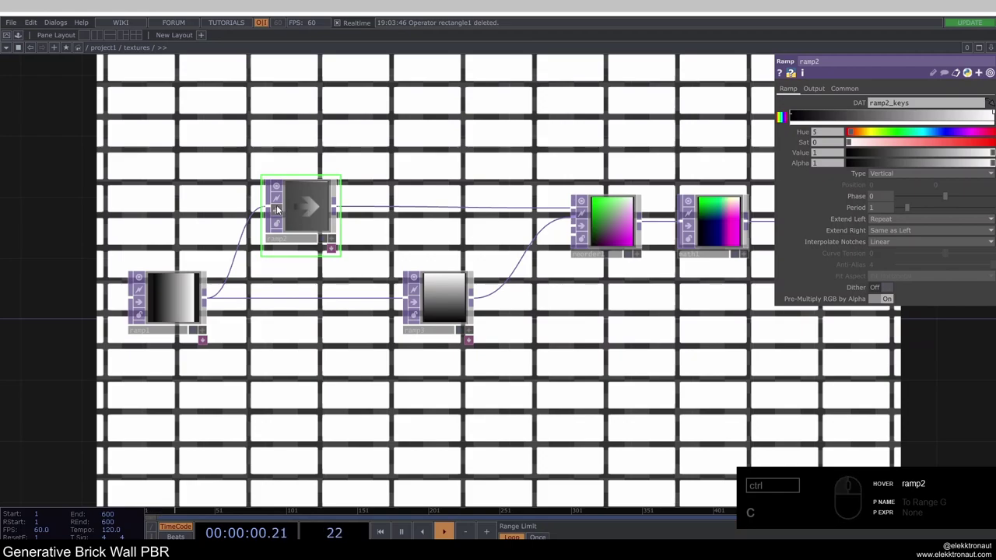
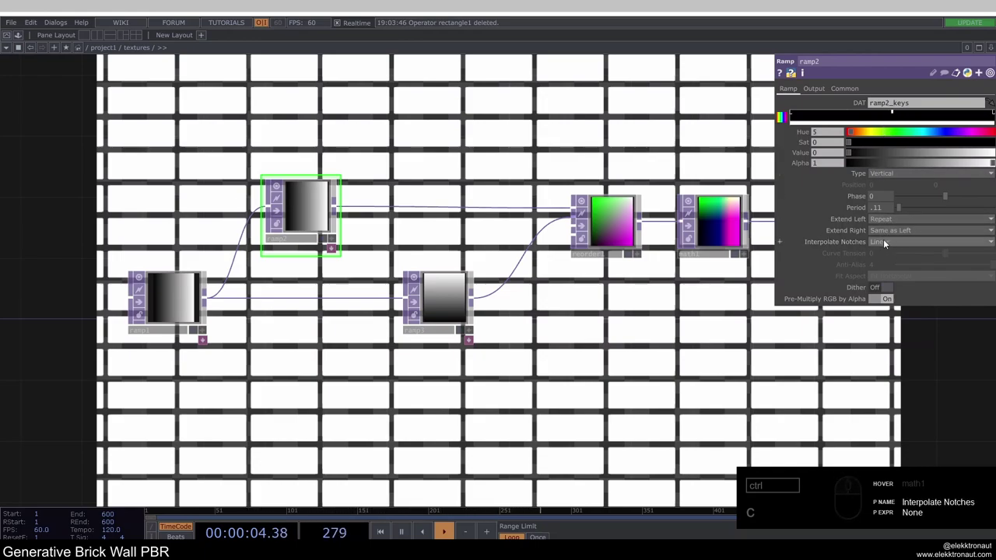
pyautogui.click(896, 244)
pyautogui.click(894, 257)
pyautogui.click(851, 154)
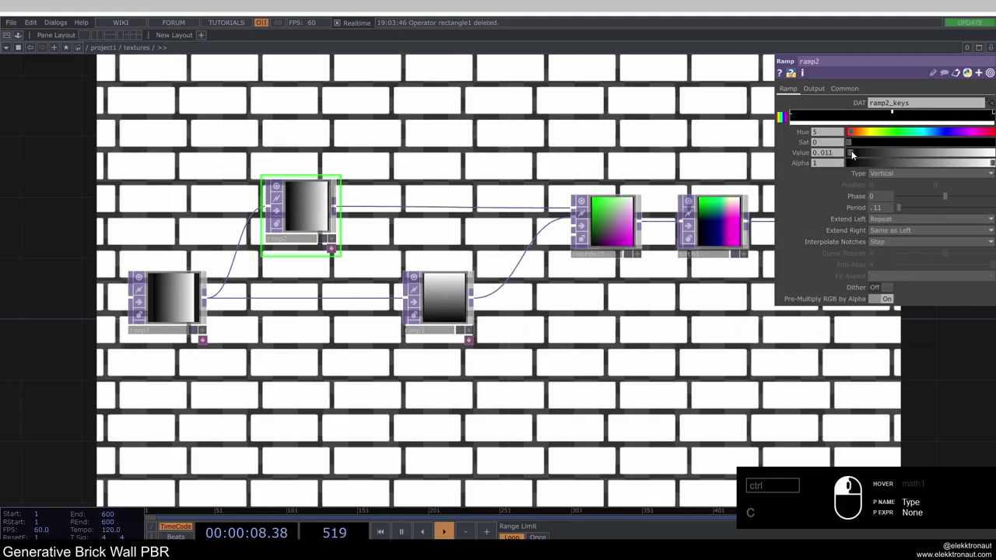
pyautogui.moveTo(855, 155); pyautogui.dragTo(843, 152)
pyautogui.moveTo(842, 154); pyautogui.dragTo(745, 160)
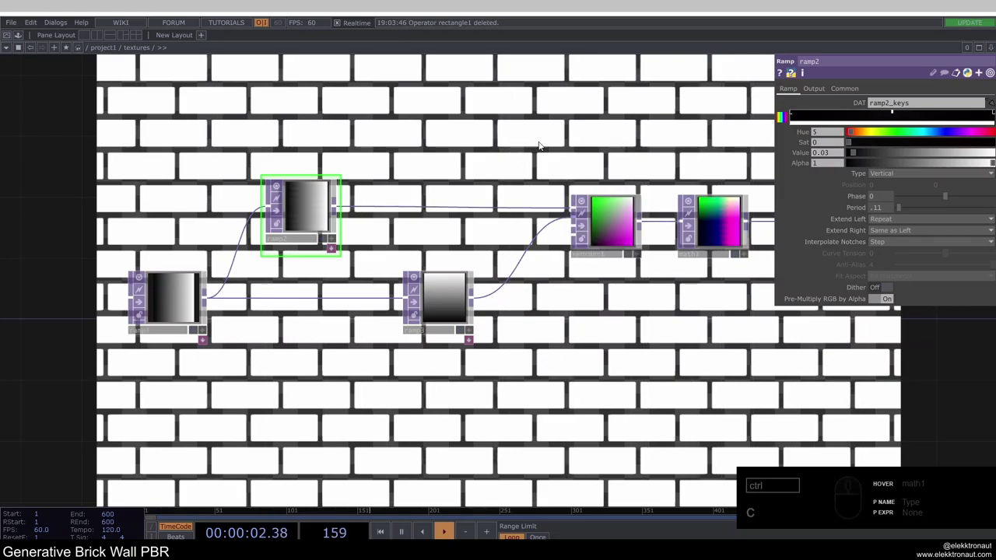
# Undo and redo the ramp key colour change to settle the staggered rows.
pyautogui.click(745, 220)
pyautogui.click(745, 221)
pyautogui.press('ctrl+z')
pyautogui.write('zy')
pyautogui.click(744, 221)
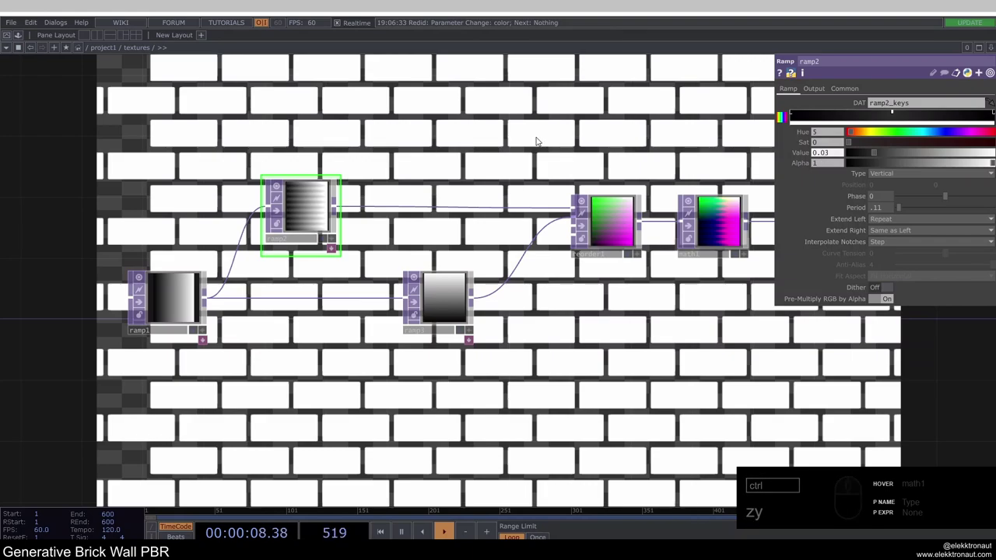
pyautogui.click(745, 221)
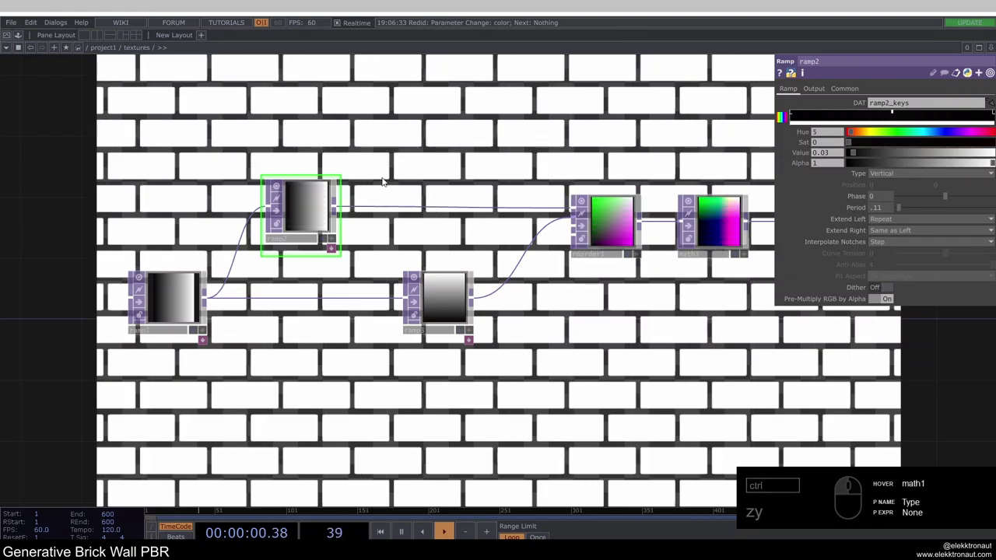
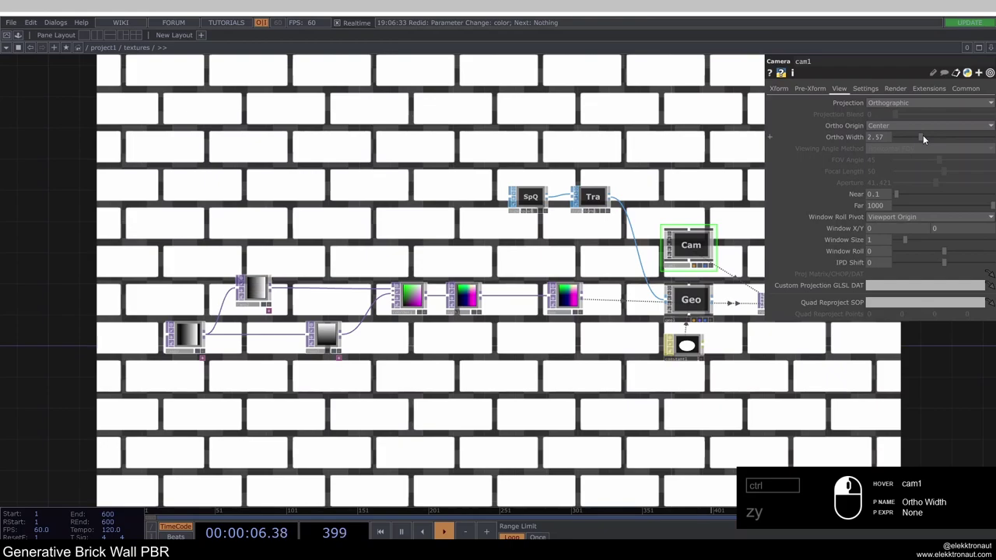
# Set cam1's ortho width to about 2.61 and render1's pixel format to 16-bit float RGBA.
pyautogui.click(927, 139)
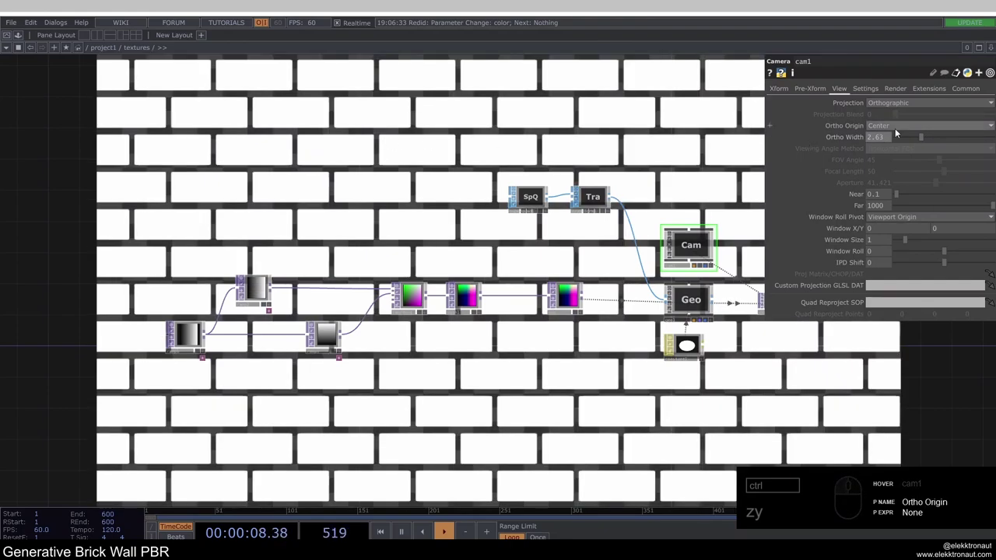
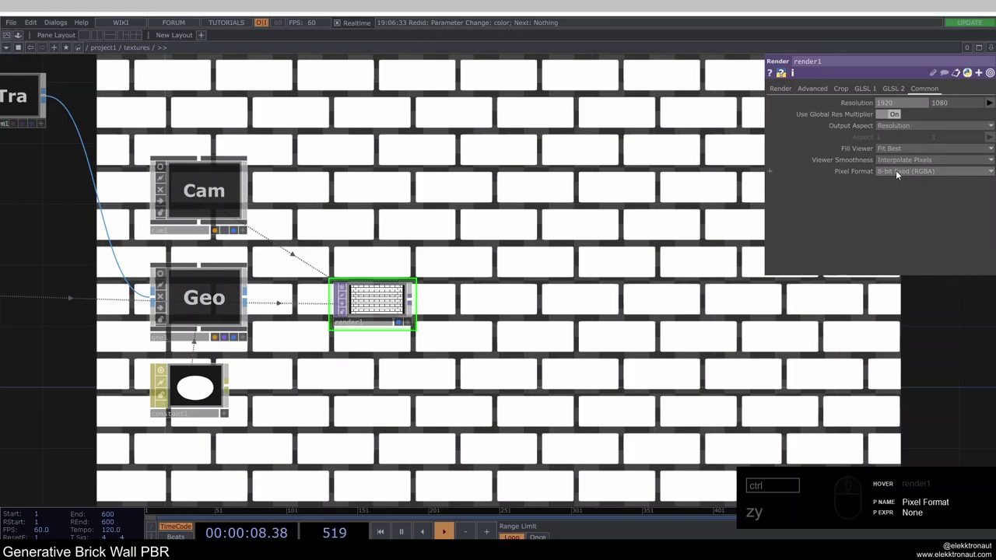
pyautogui.click(904, 173)
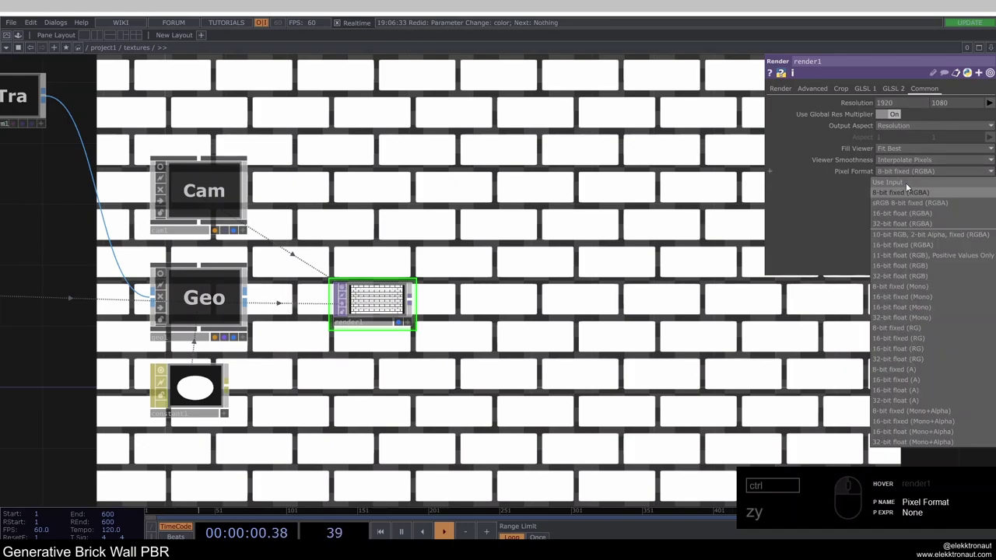
pyautogui.doubleClick(894, 211)
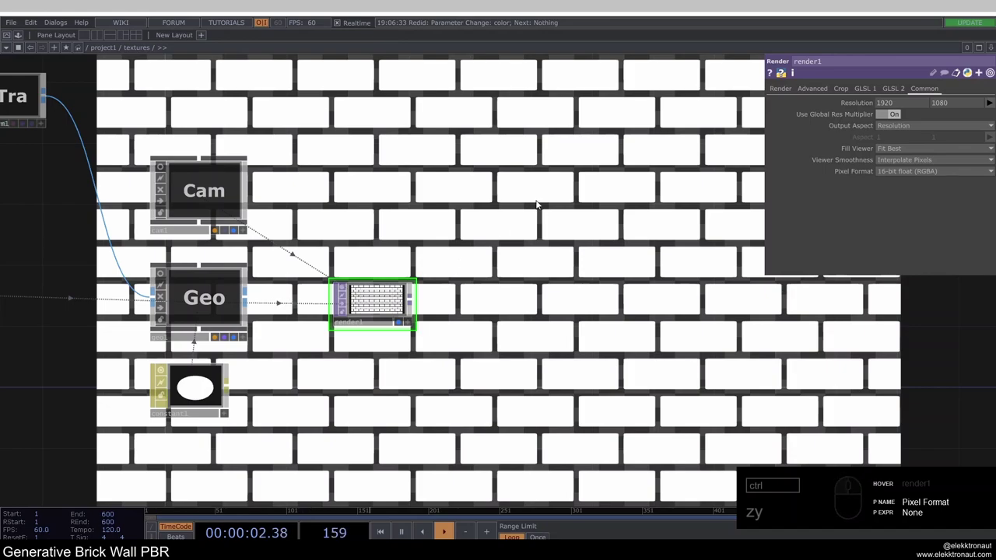
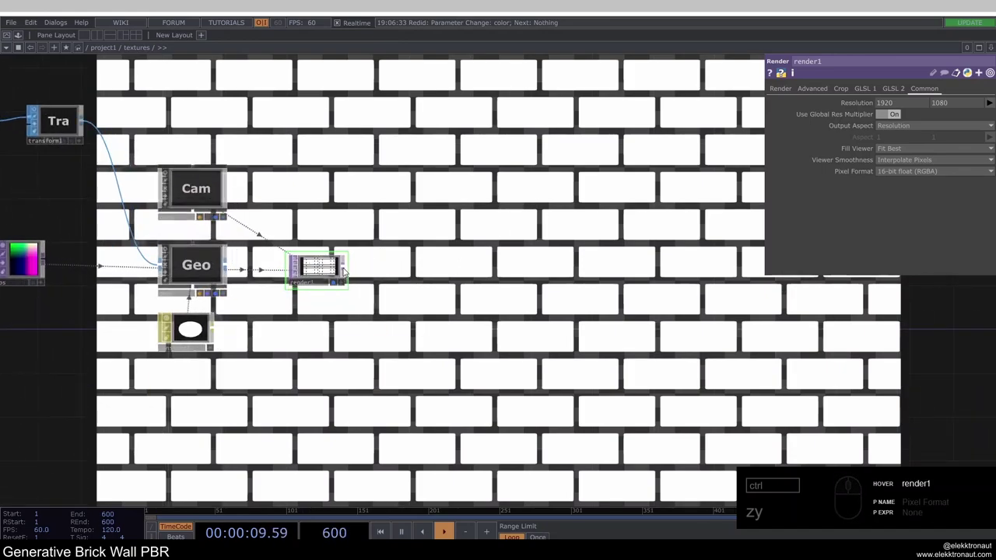
pyautogui.rightClick(345, 272)
# Add a Noise TOP fed by math1 and bring up its noise settings.
pyautogui.write('o')
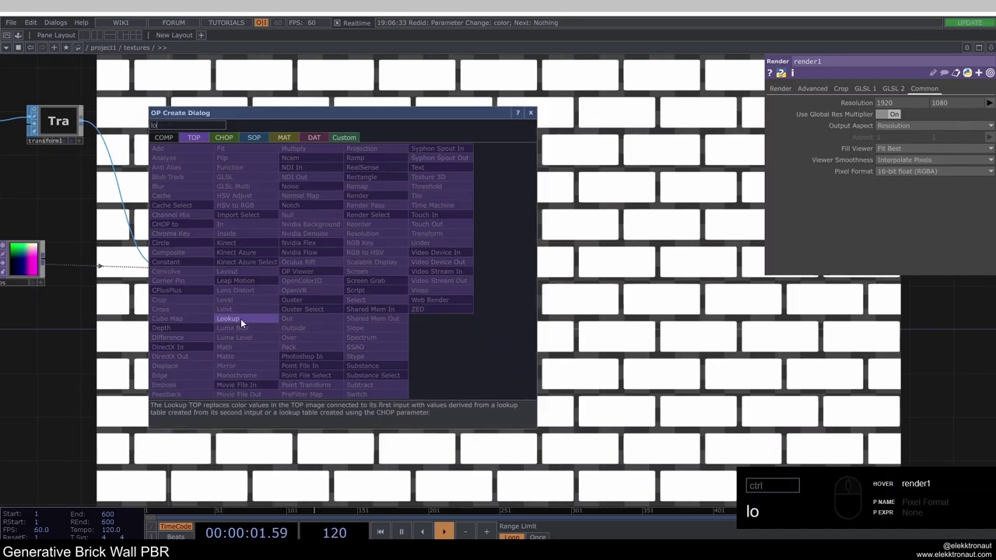
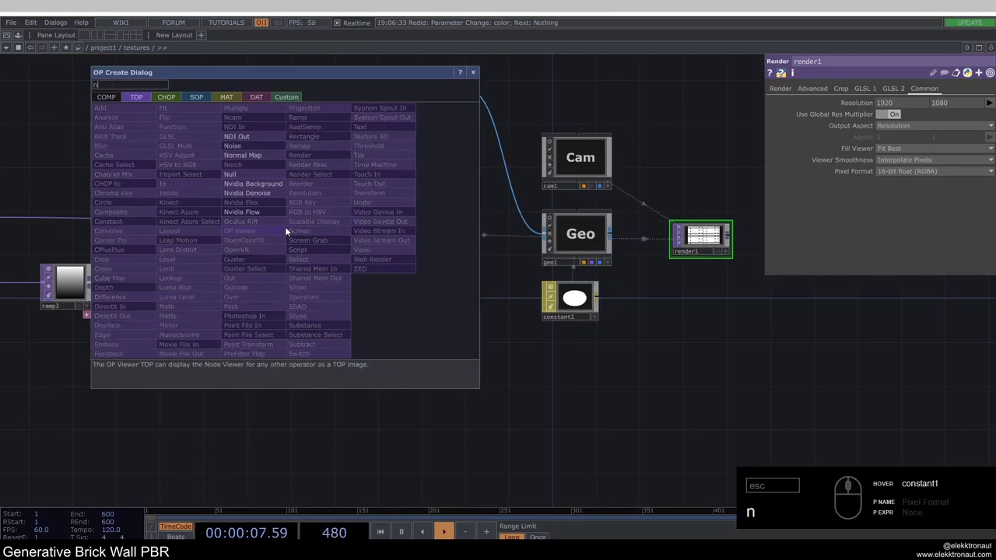
pyautogui.write('o')
pyautogui.moveTo(255, 148); pyautogui.dragTo(330, 278)
pyautogui.moveTo(333, 315); pyautogui.dragTo(306, 277)
pyautogui.moveTo(855, 92); pyautogui.dragTo(755, 154)
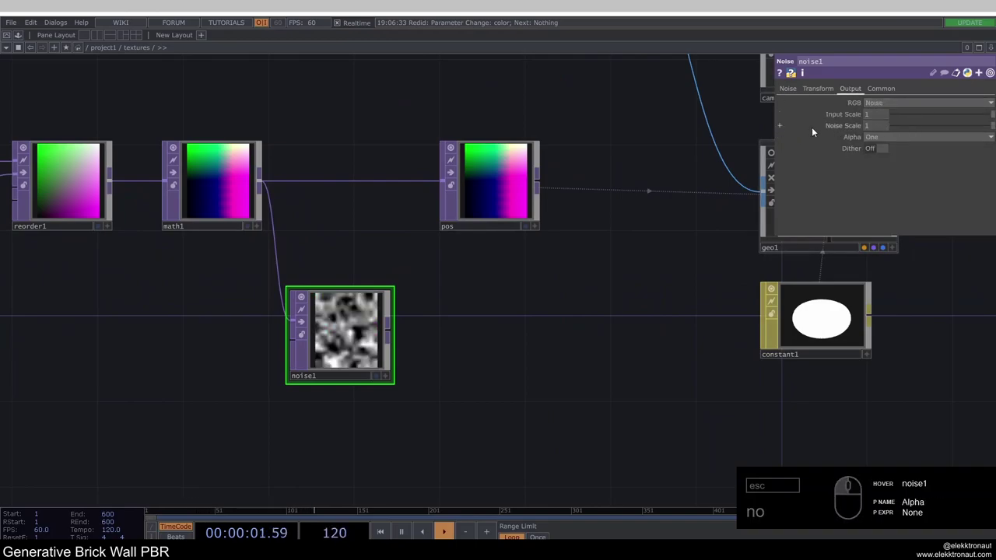
pyautogui.moveTo(796, 92); pyautogui.dragTo(862, 163)
pyautogui.write('no')
pyautogui.click(871, 171)
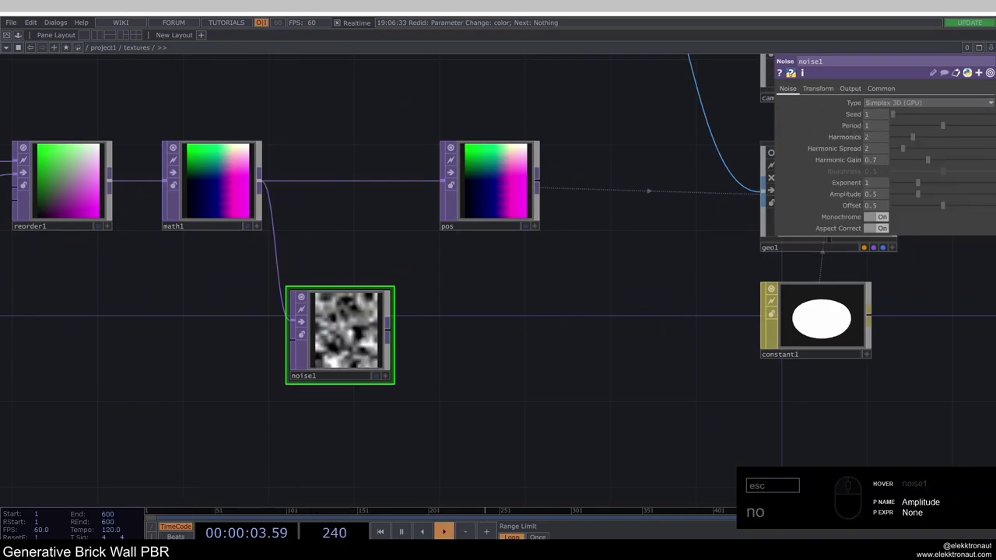
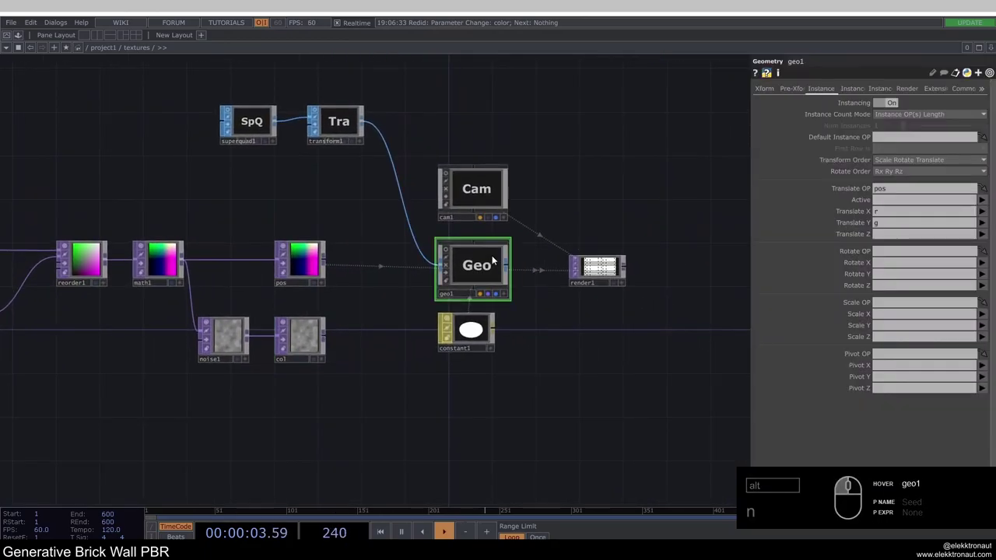
# Assign the noise as geo1's instance Color OP and reshuffle its seed to 6787.
pyautogui.click(862, 91)
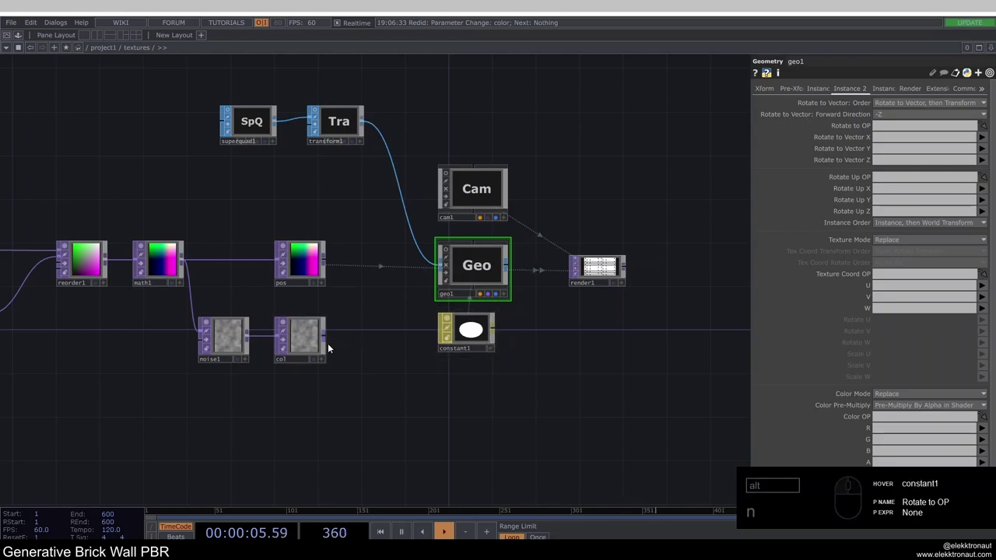
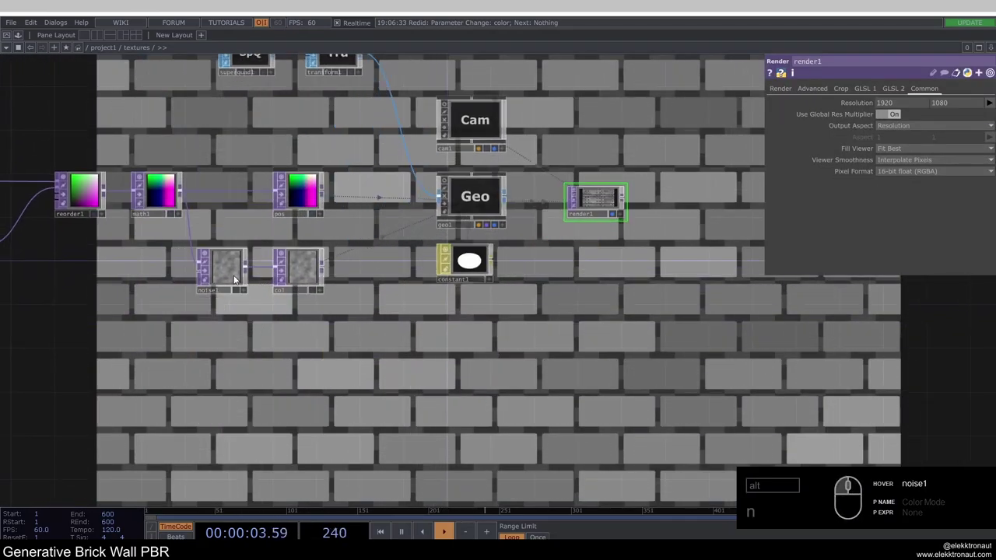
pyautogui.click(236, 278)
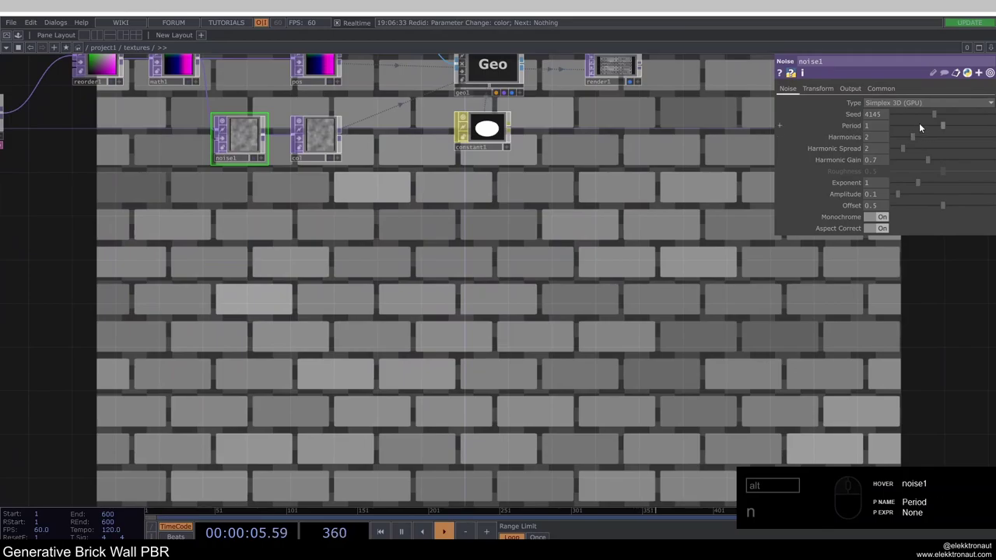
pyautogui.moveTo(933, 116); pyautogui.dragTo(936, 118)
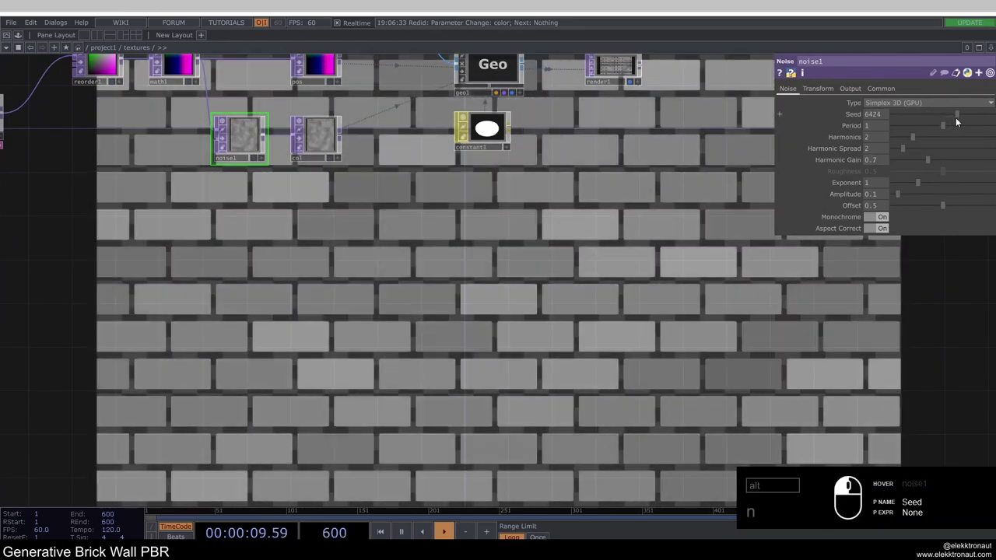
pyautogui.click(961, 121)
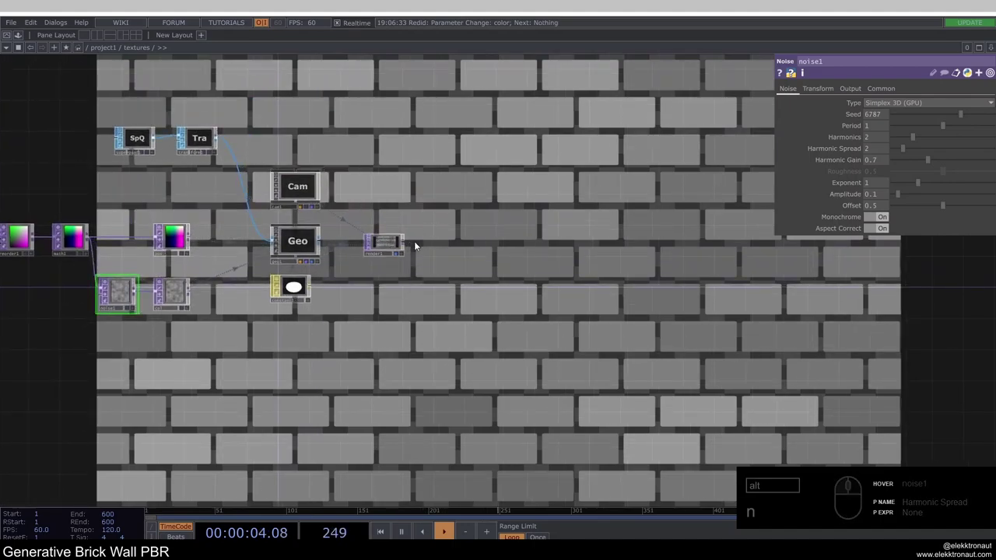
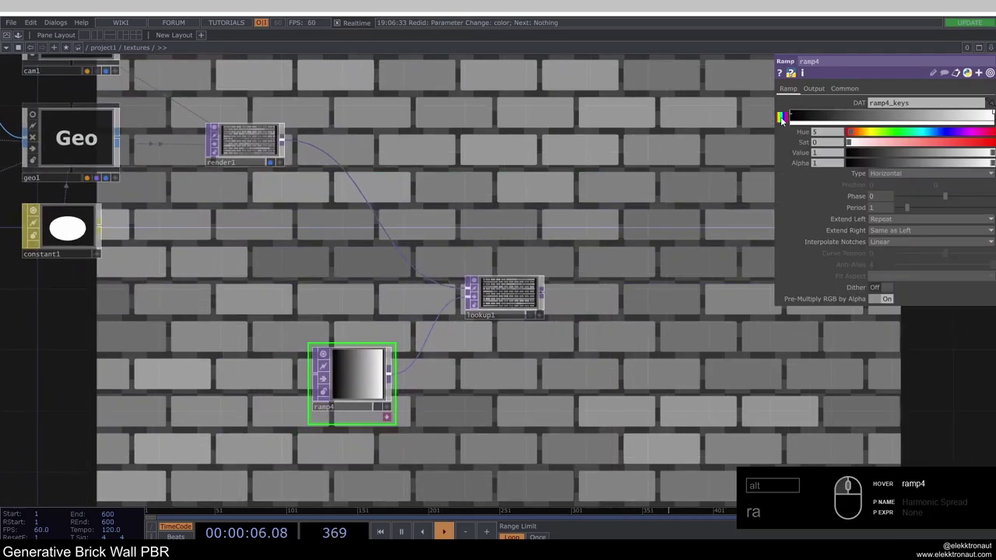
# Set ramp4's keys to black and a red of value ~0.51, tinting the lookup output.
pyautogui.click(797, 119)
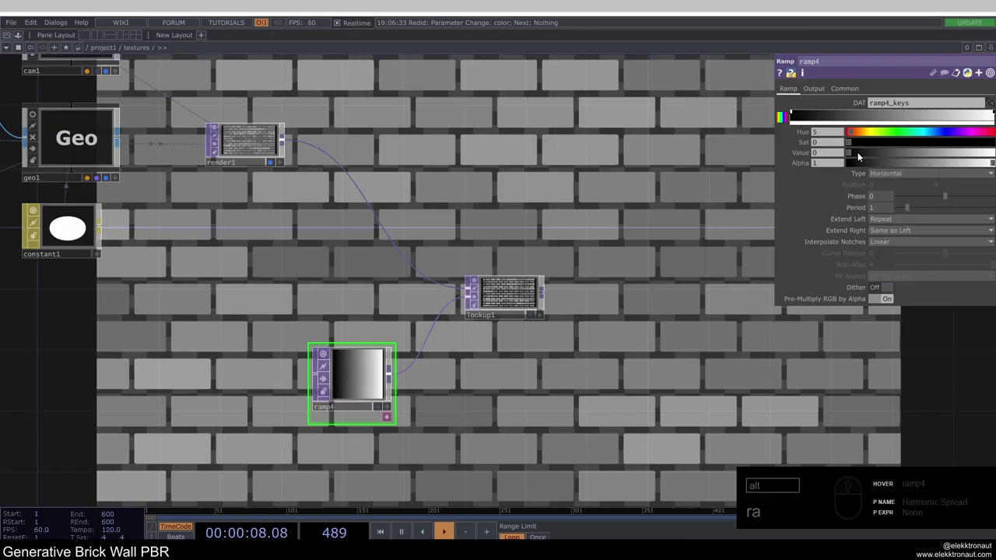
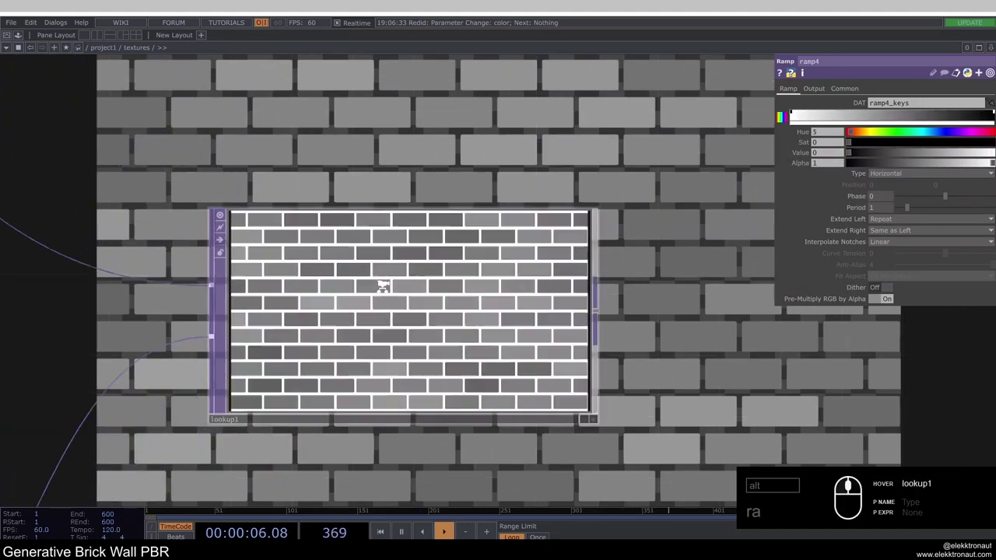
pyautogui.middleClick(379, 292)
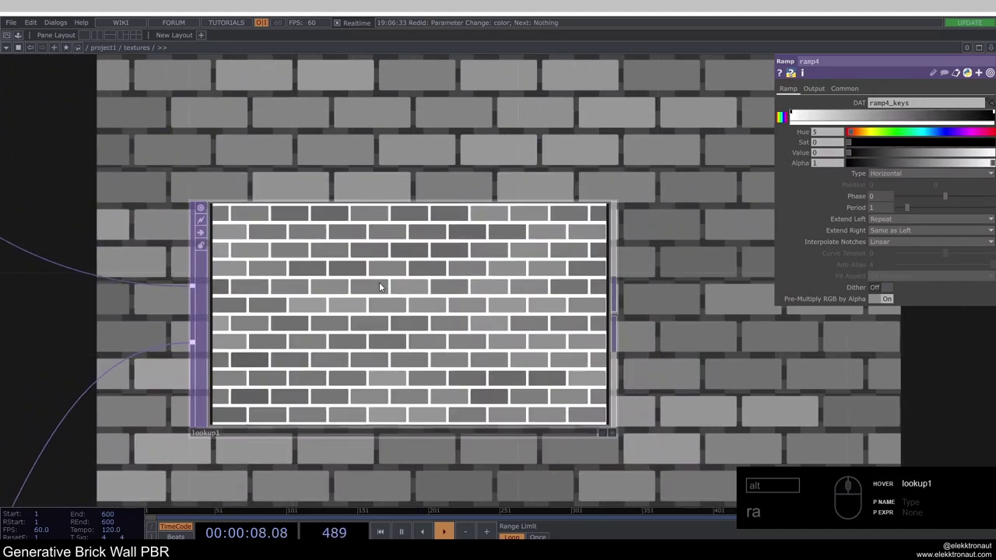
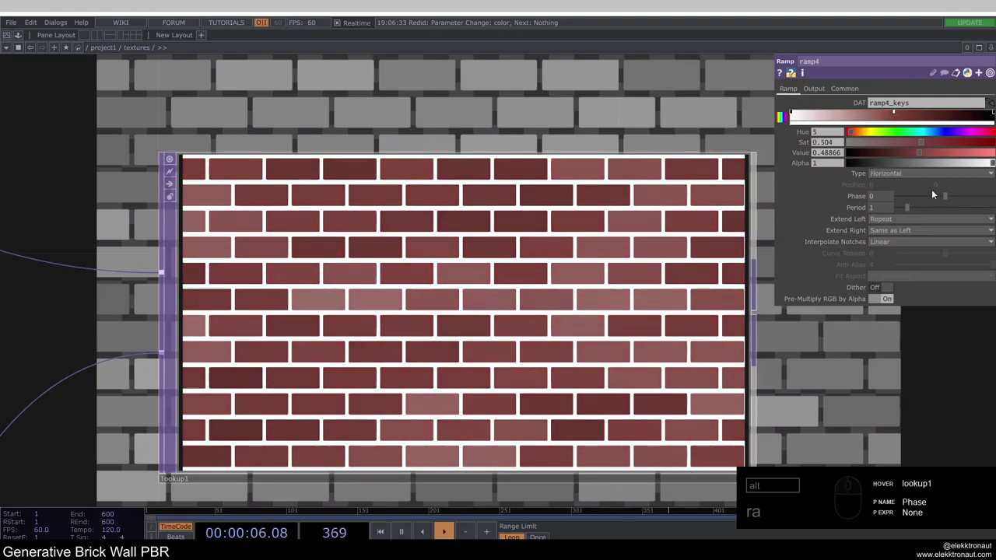
pyautogui.click(921, 155)
pyautogui.click(599, 203)
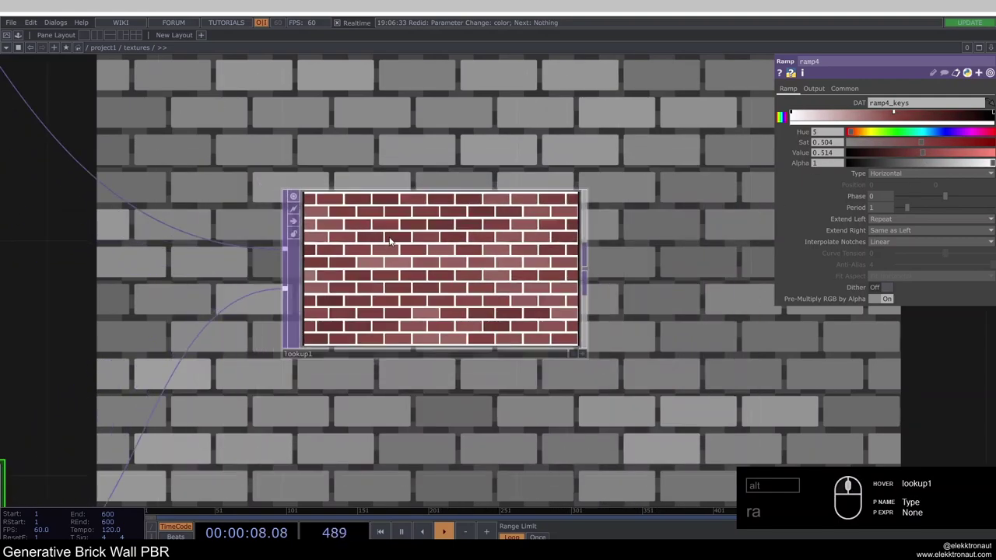
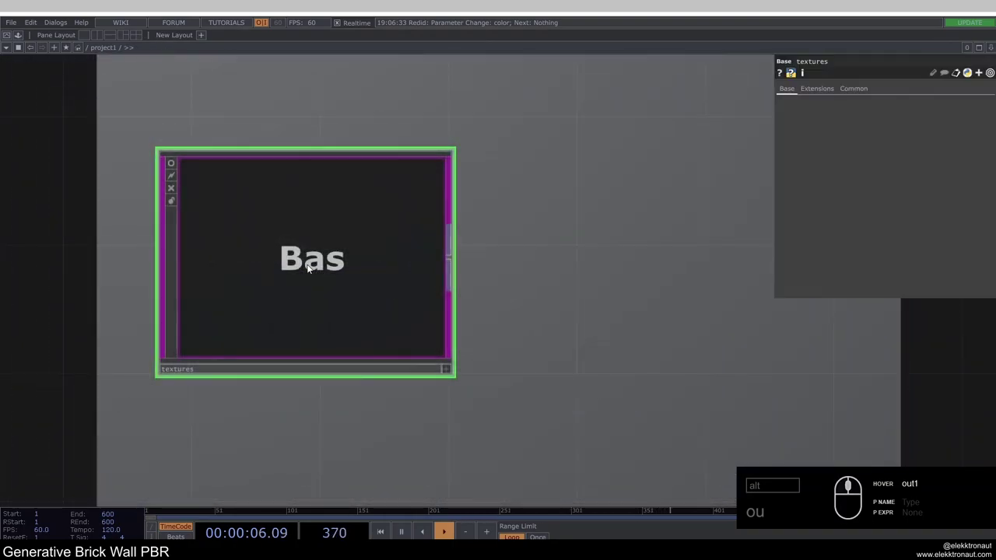
# Jump up and place the color null beside the textures component for pbr1's base colour map.
pyautogui.rightClick(345, 266)
pyautogui.rightClick(345, 266)
pyautogui.write('u')
pyautogui.click(322, 261)
pyautogui.moveTo(383, 176); pyautogui.dragTo(379, 233)
pyautogui.write('s')
pyautogui.moveTo(352, 234); pyautogui.dragTo(347, 250)
pyautogui.click(347, 250)
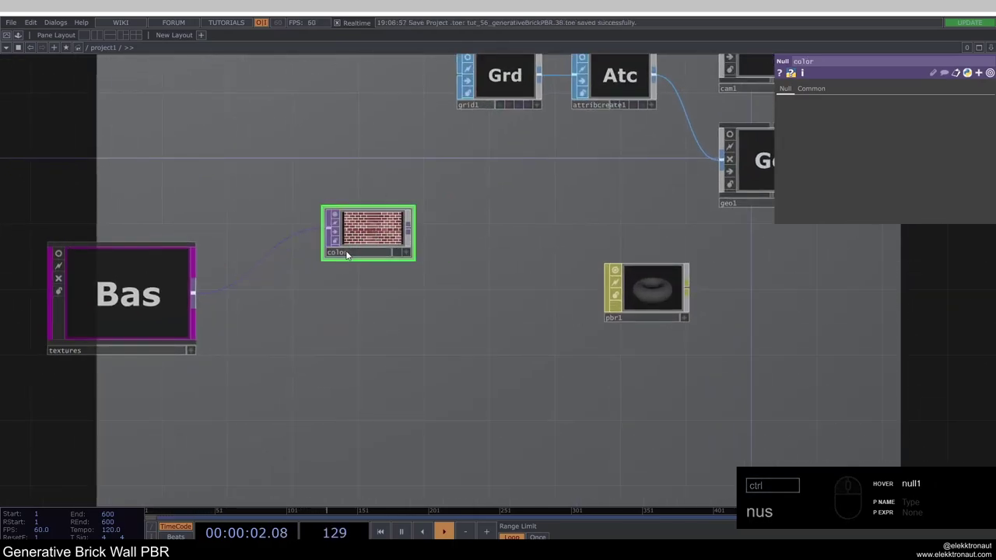
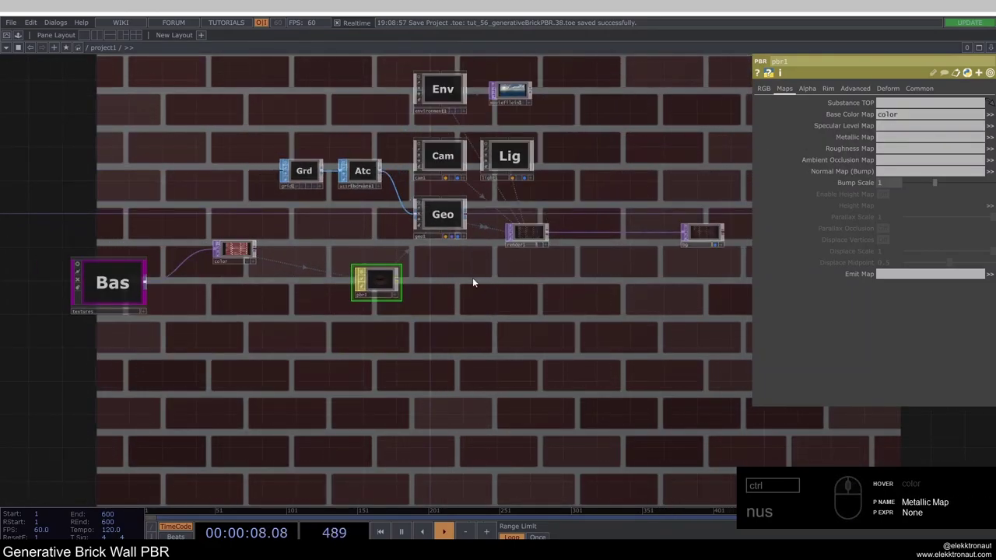
# Select light1 and raise its dimmer to 2.
pyautogui.moveTo(461, 291); pyautogui.dragTo(487, 241)
pyautogui.click(506, 200)
pyautogui.moveTo(519, 225); pyautogui.dragTo(554, 264)
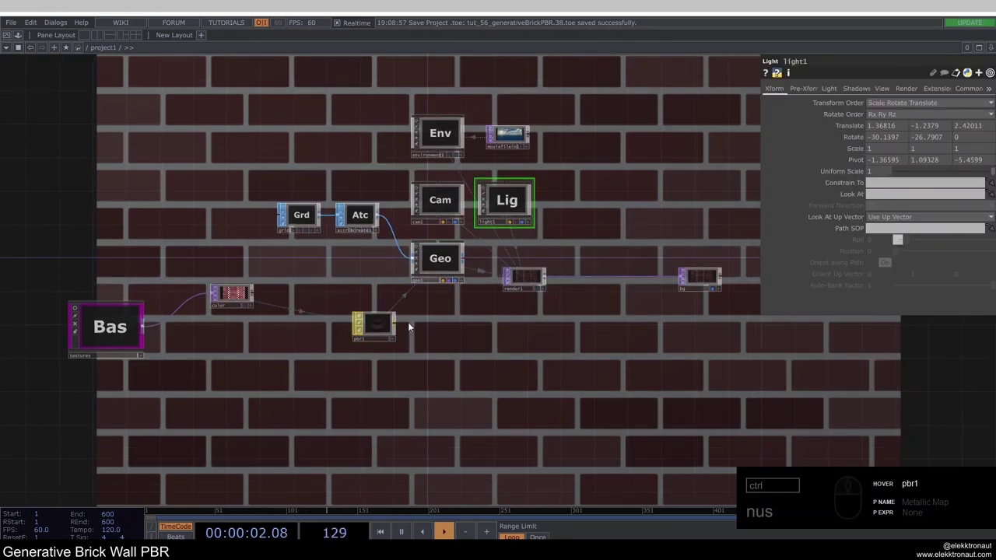
pyautogui.click(833, 95)
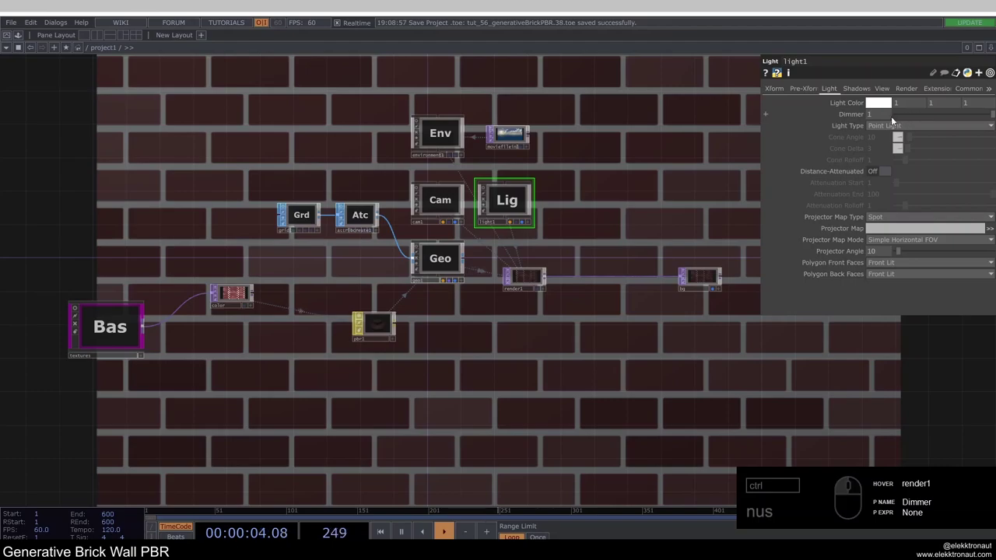
pyautogui.click(885, 117)
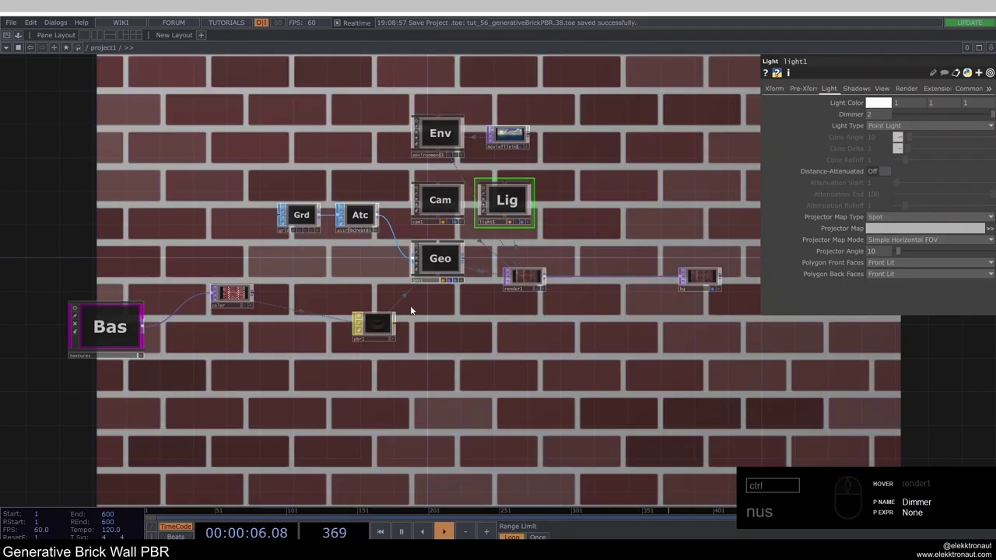
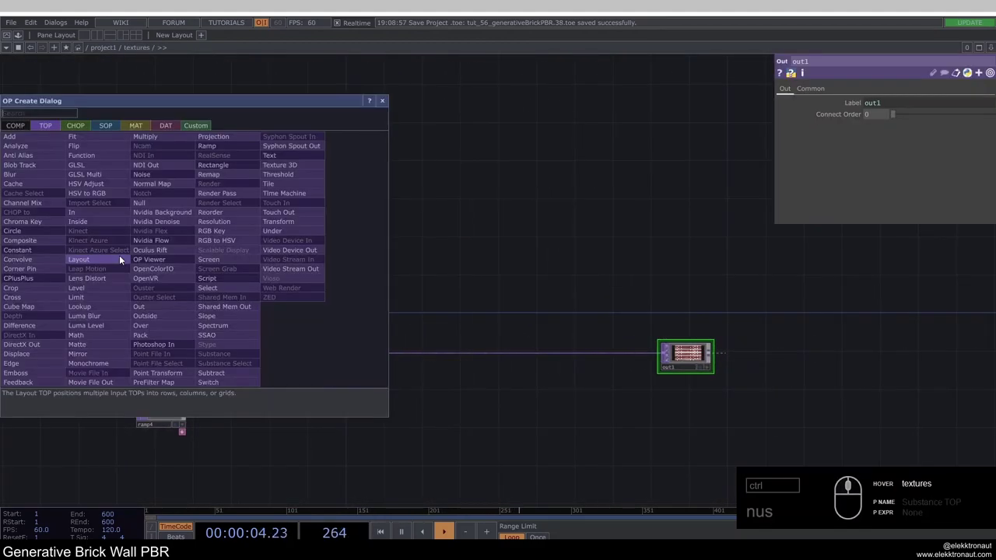
# Add a second Out TOP inside textures wired straight from render1.
pyautogui.write('u')
pyautogui.moveTo(165, 309); pyautogui.dragTo(686, 263)
pyautogui.moveTo(685, 264); pyautogui.dragTo(677, 307)
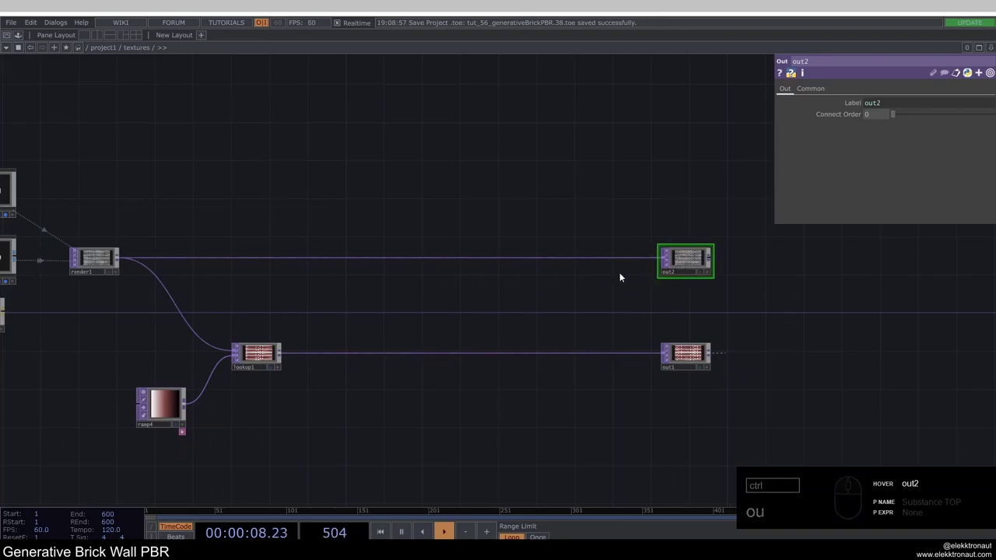
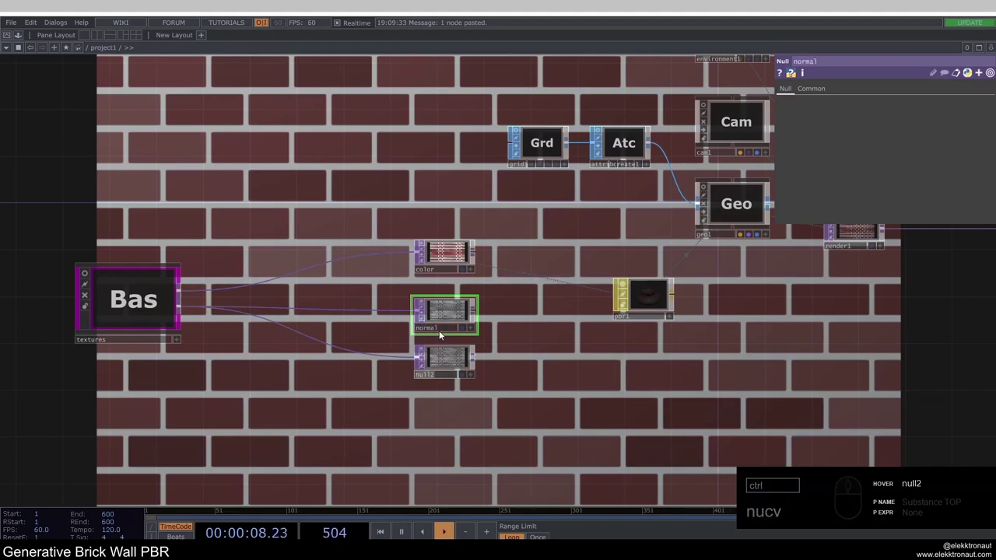
# Rename null1 to normal, add a Normal Map TOP for pbr1's bump at scale 10, and view the wall.
pyautogui.moveTo(326, 313); pyautogui.dragTo(344, 297)
pyautogui.click(344, 298)
pyautogui.press('BackSpace')
pyautogui.write('o')
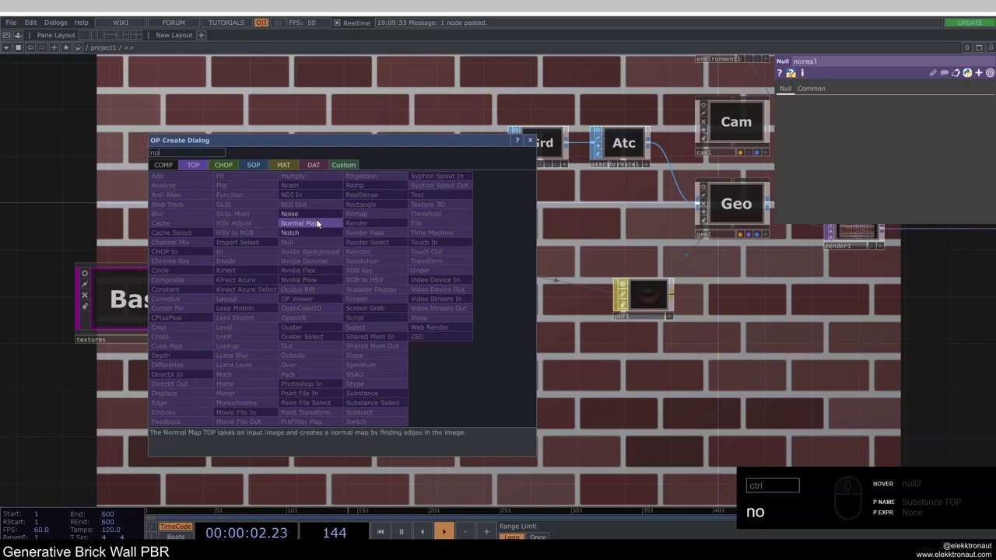
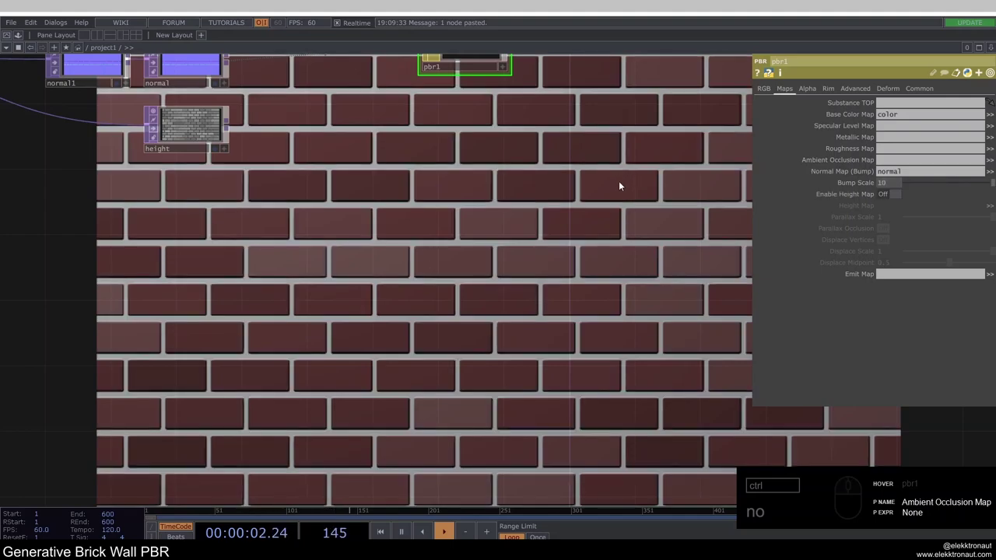
pyautogui.click(396, 220)
pyautogui.press('F1')
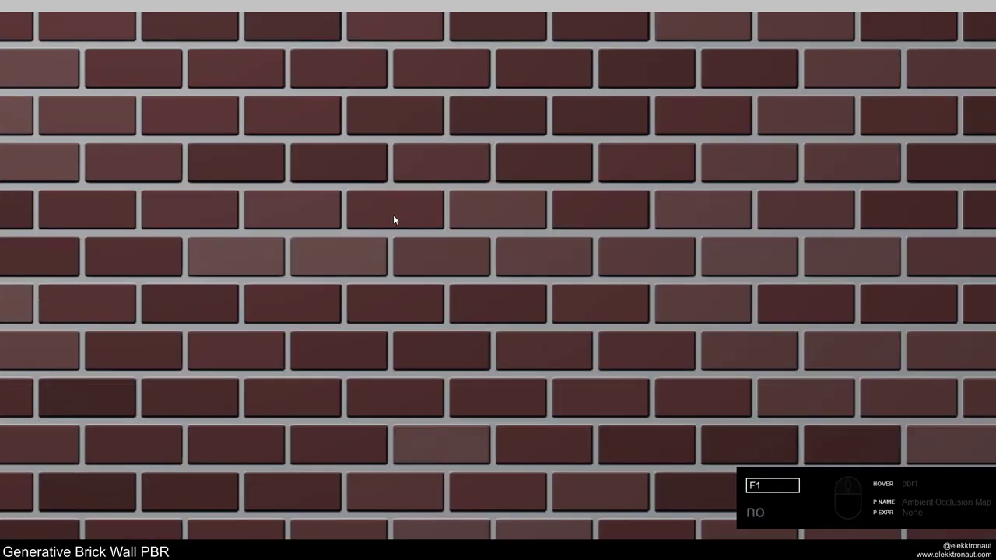
# Enable the height map on pbr1's Maps page and plug the height null into it.
pyautogui.write('nono')
pyautogui.press('Escape')
pyautogui.moveTo(366, 200); pyautogui.dragTo(360, 204)
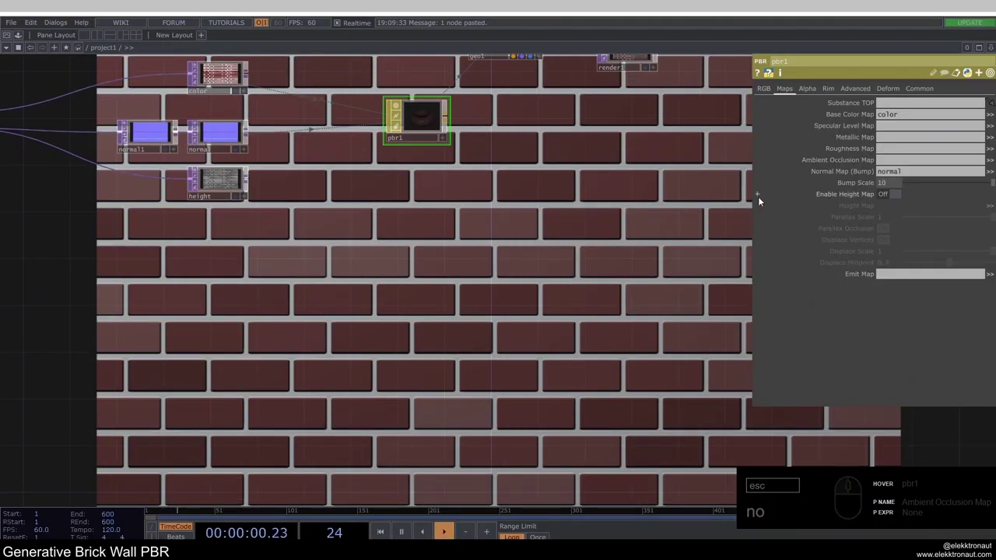
pyautogui.moveTo(888, 199); pyautogui.dragTo(659, 214)
pyautogui.moveTo(226, 180); pyautogui.dragTo(706, 214)
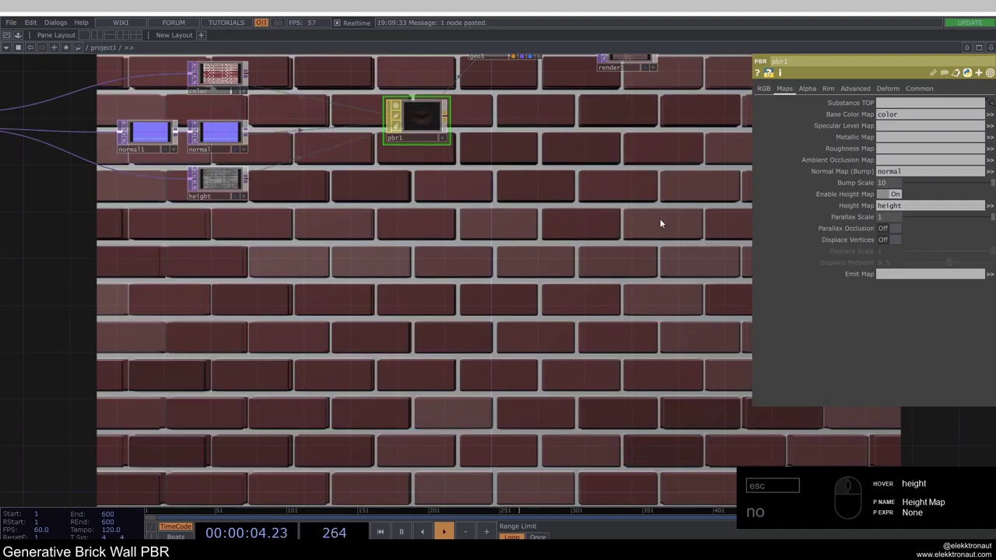
# Set Parallax Scale 0, enable Displace Vertices and settle Displace Scale around 0.17.
pyautogui.moveTo(943, 219); pyautogui.dragTo(811, 217)
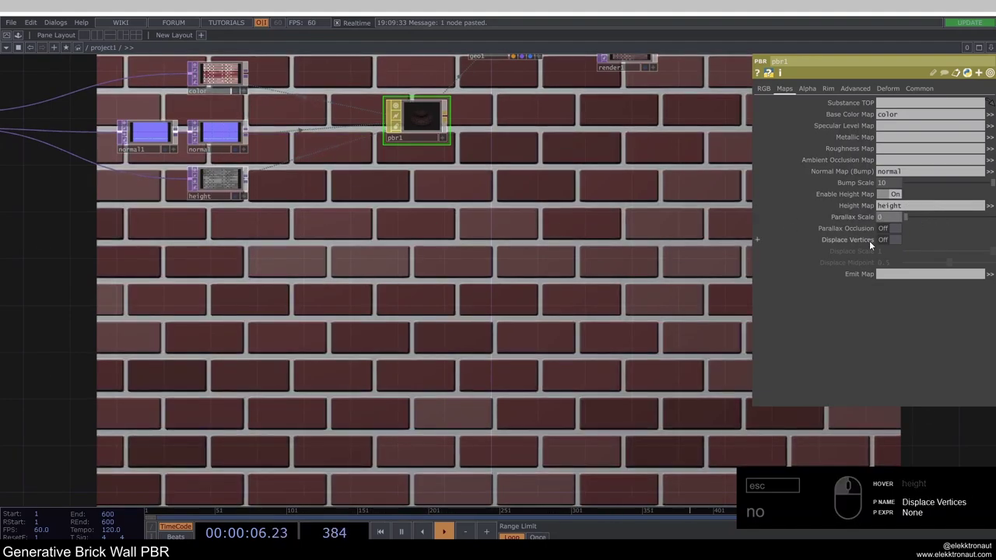
pyautogui.doubleClick(889, 244)
pyautogui.moveTo(961, 254); pyautogui.dragTo(952, 256)
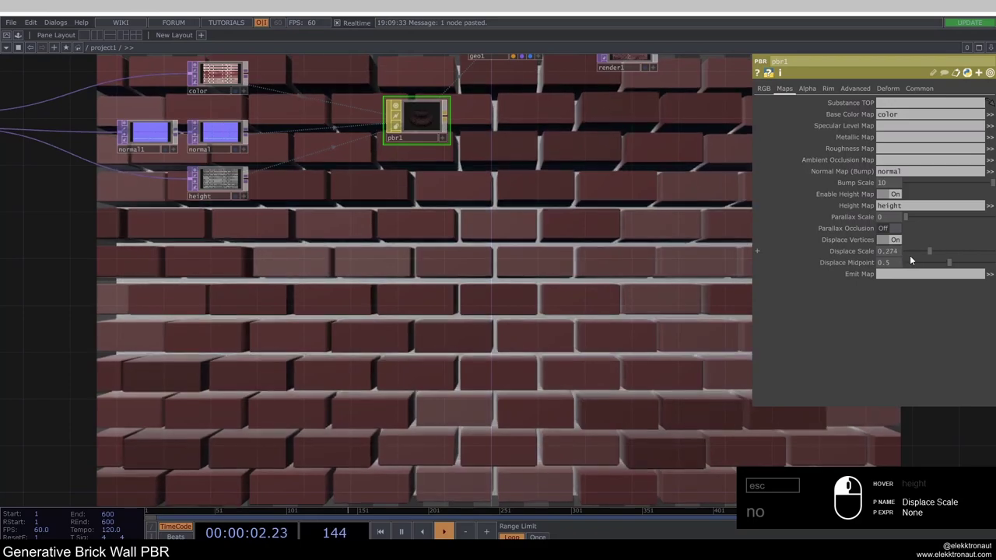
pyautogui.click(917, 259)
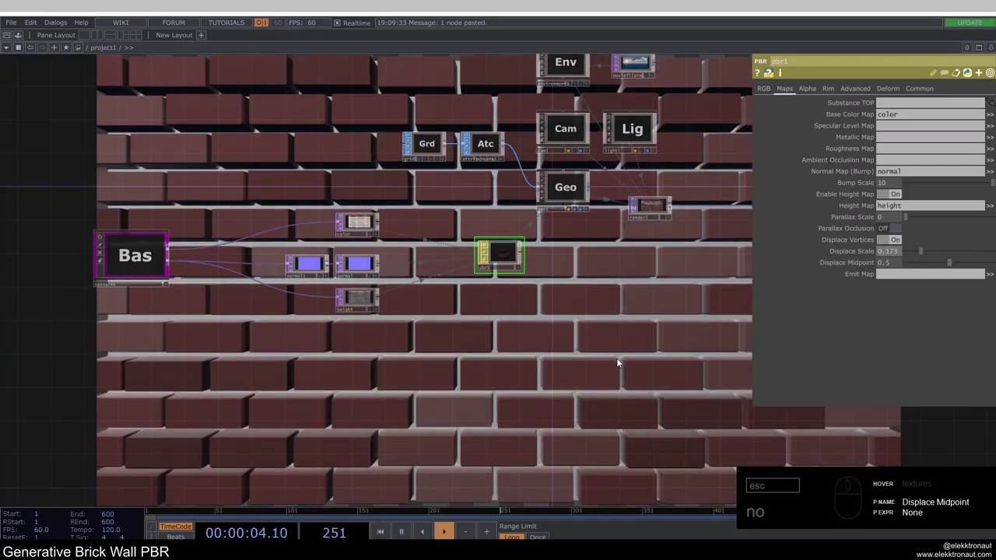
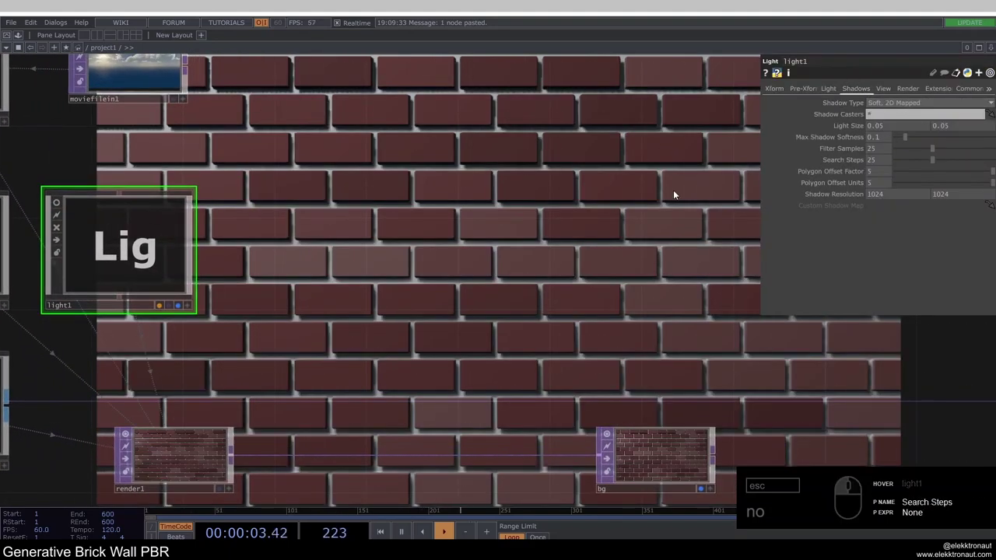
# Give light1 Soft 2D Mapped shadows at 4096×4096 resolution (1024*4).
pyautogui.click(895, 197)
pyautogui.click(895, 198)
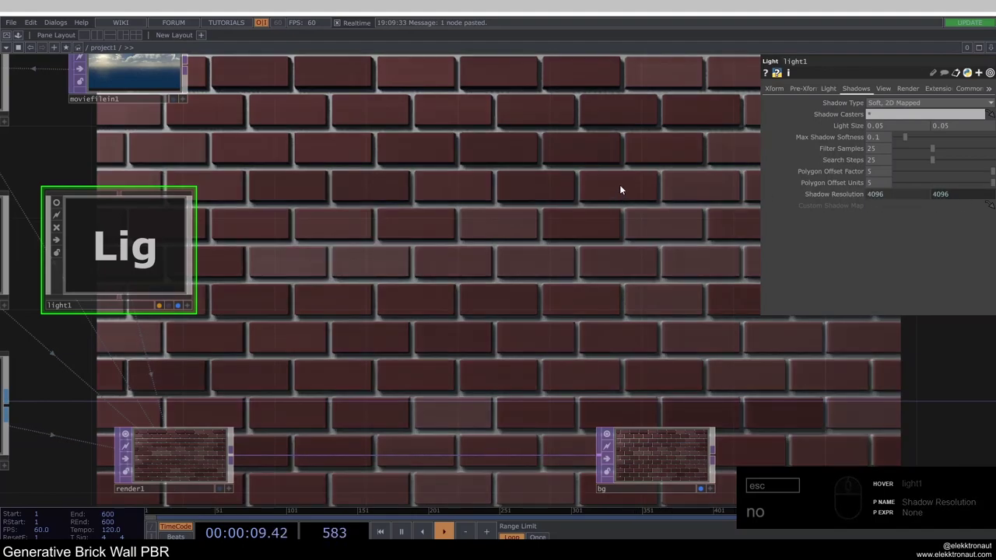
pyautogui.moveTo(840, 199); pyautogui.dragTo(843, 216)
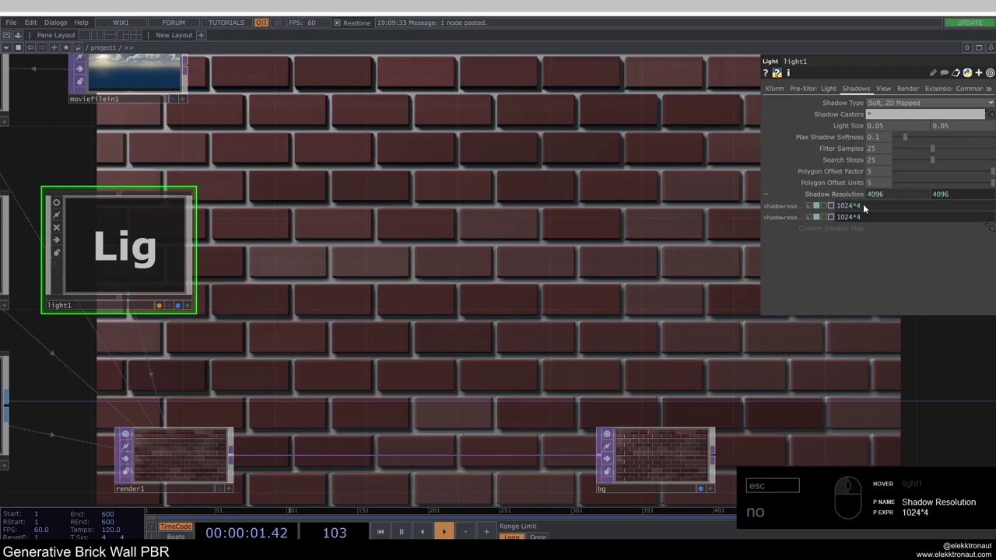
pyautogui.click(849, 194)
pyautogui.middleClick(480, 226)
pyautogui.moveTo(457, 210); pyautogui.dragTo(462, 237)
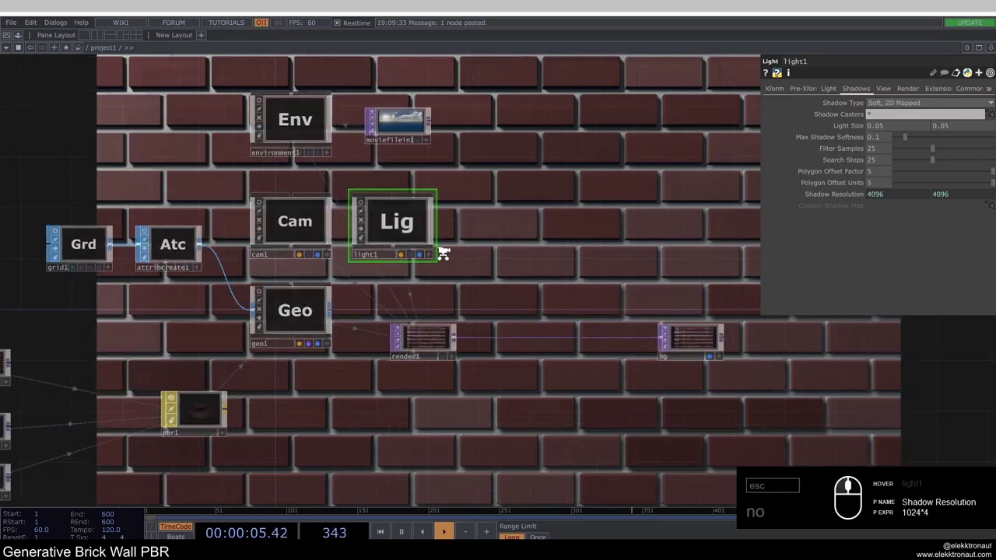
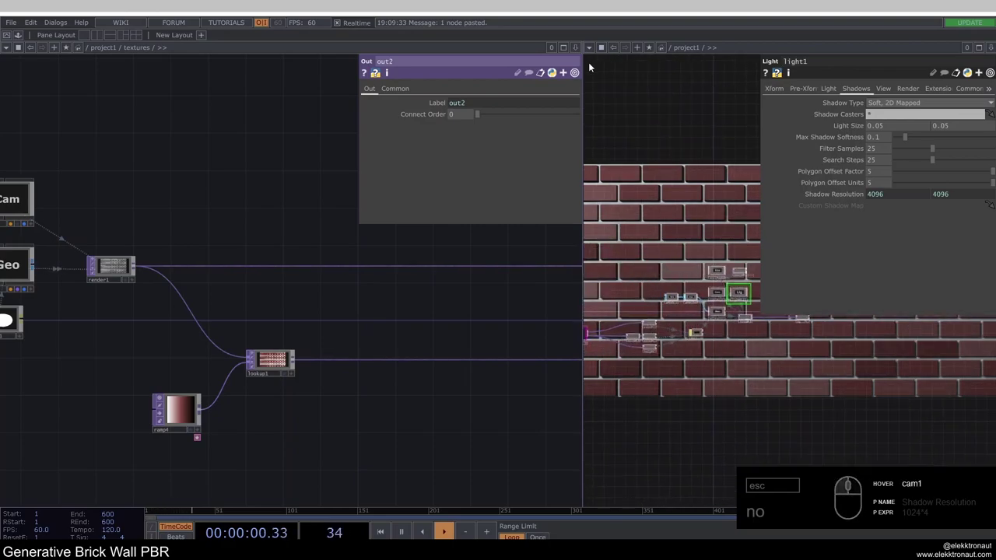
# Clear the scene network from the render view and enlarge render1's preview in textures.
pyautogui.moveTo(587, 49); pyautogui.dragTo(603, 62)
pyautogui.moveTo(603, 63); pyautogui.dragTo(700, 165)
pyautogui.moveTo(587, 51); pyautogui.dragTo(611, 95)
pyautogui.moveTo(611, 93); pyautogui.dragTo(646, 252)
pyautogui.write('no')
pyautogui.click(210, 234)
pyautogui.click(207, 259)
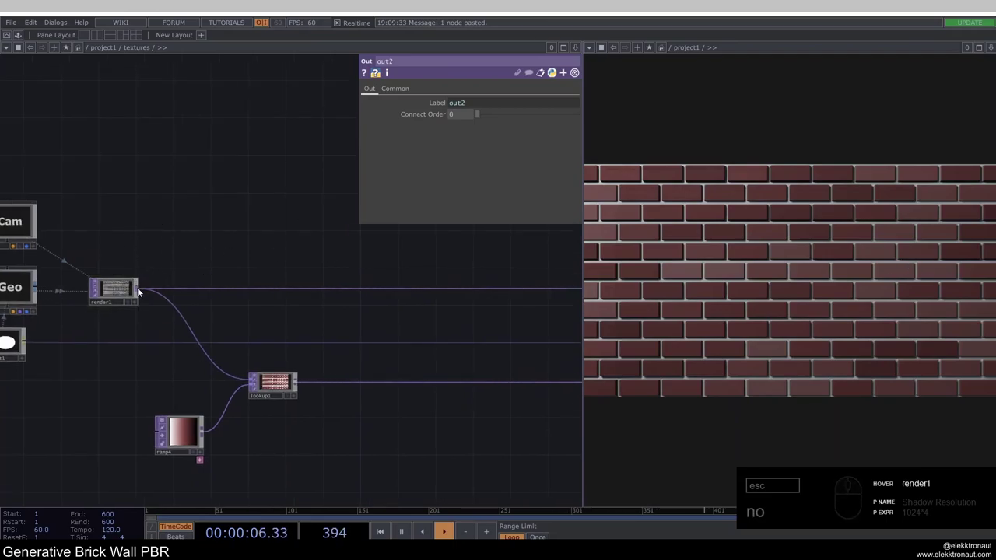
pyautogui.write('no')
pyautogui.click(181, 128)
# Add a Noise TOP and a Composite TOP multiplying it with render1.
pyautogui.write('no')
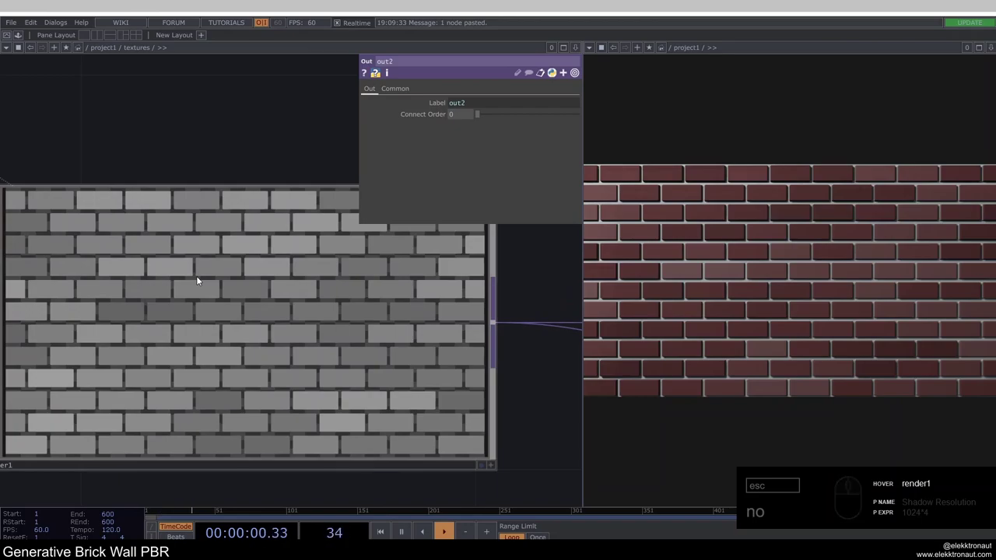
pyautogui.write('no')
pyautogui.press('BackSpace')
pyautogui.write('oi')
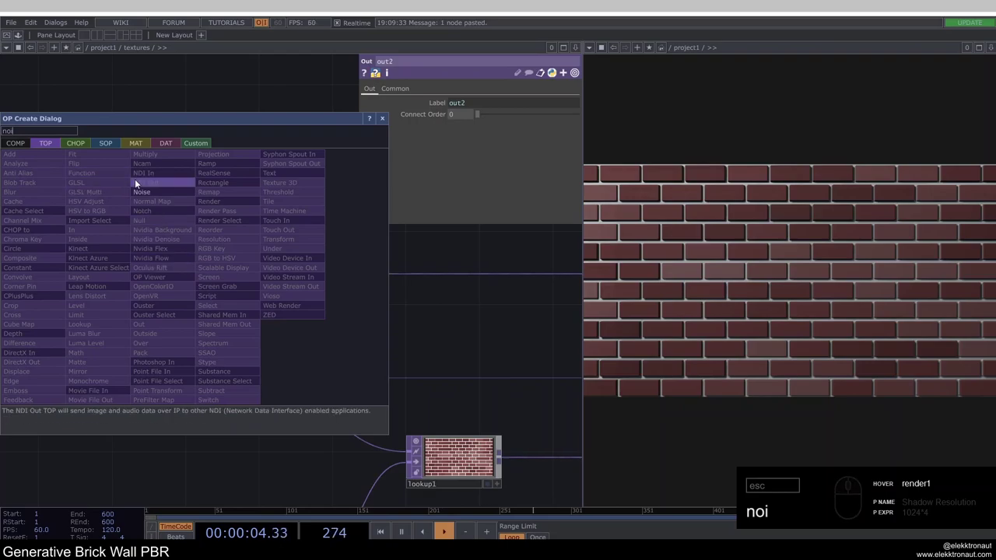
pyautogui.moveTo(145, 190); pyautogui.dragTo(277, 180)
pyautogui.click(277, 179)
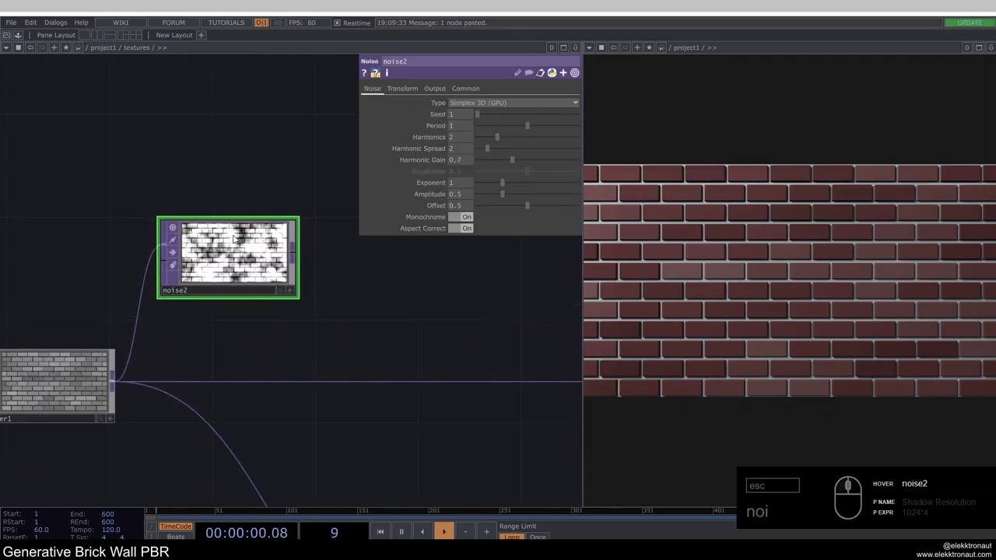
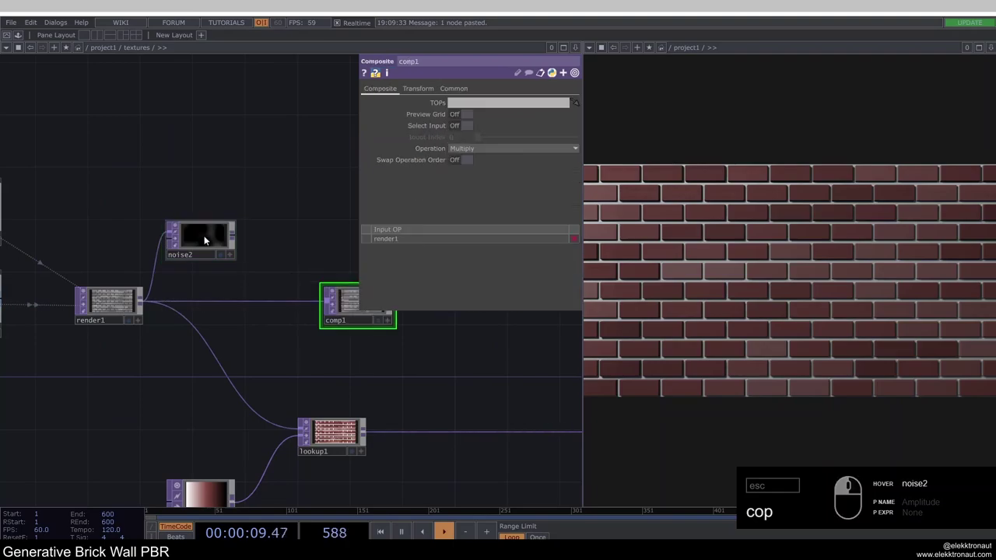
pyautogui.moveTo(234, 239); pyautogui.dragTo(490, 183)
pyautogui.click(504, 153)
pyautogui.moveTo(527, 238); pyautogui.dragTo(488, 239)
pyautogui.click(241, 161)
# Soften the noise to Period 2, Harmonics 0, Amplitude 0.3 and vary its Seed.
pyautogui.press('F1')
pyautogui.write('cop')
pyautogui.moveTo(605, 234); pyautogui.dragTo(587, 241)
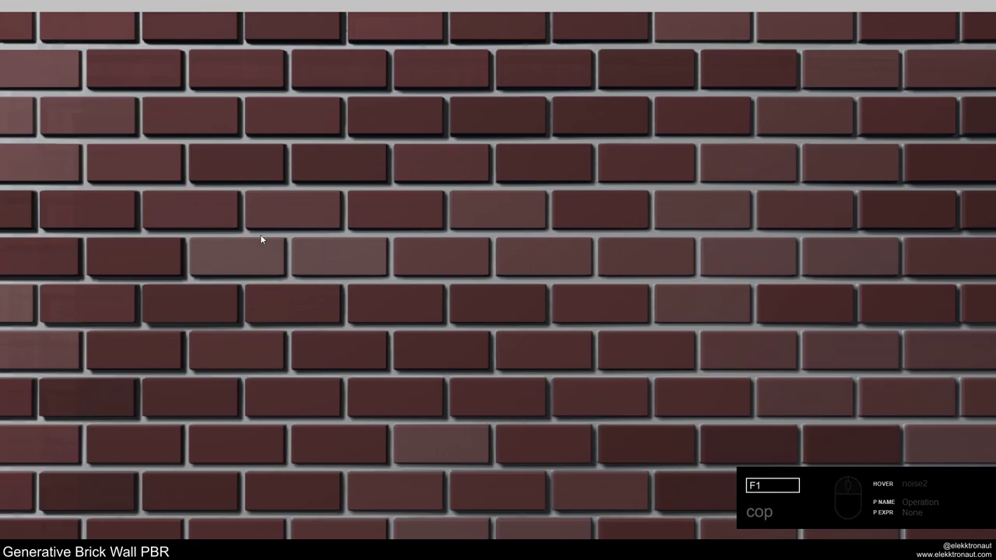
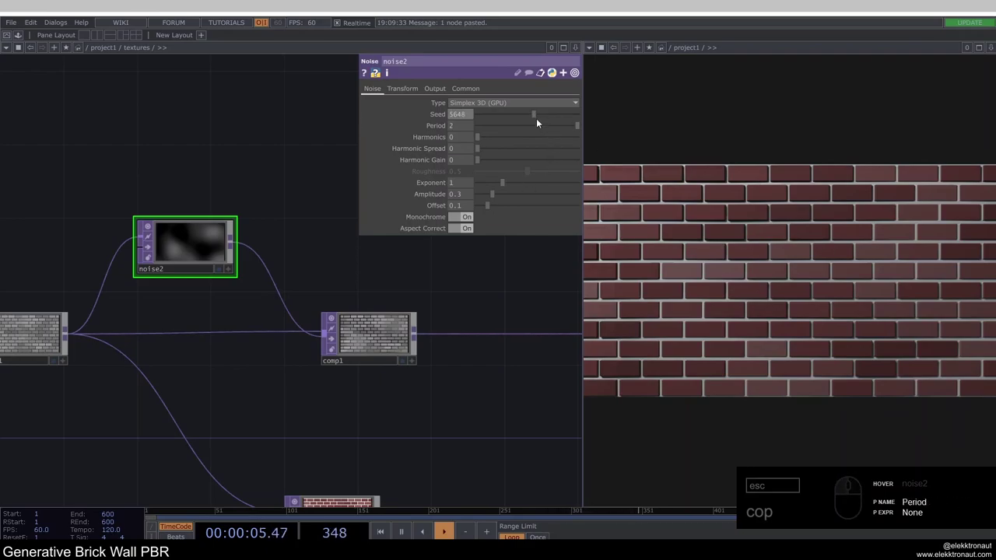
pyautogui.moveTo(536, 115); pyautogui.dragTo(527, 116)
pyautogui.press('F1')
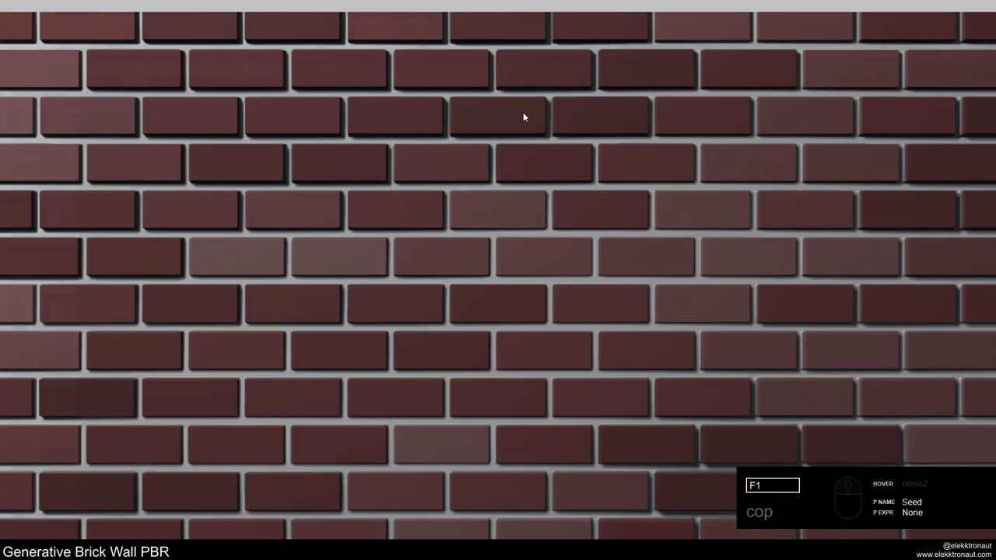
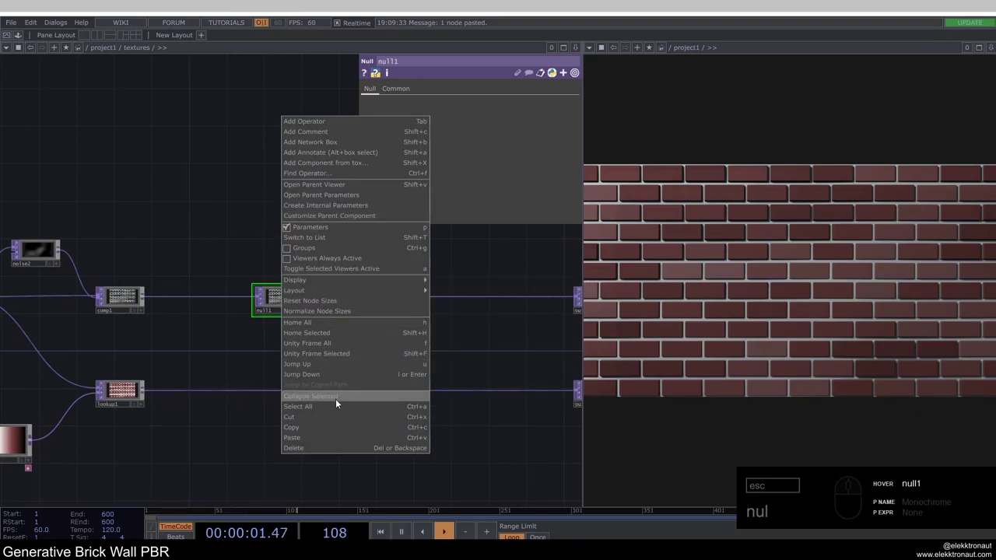
# Paste a Base COMP after comp1, rename it distort and route its in1 through a Displace TOP.
pyautogui.moveTo(337, 402); pyautogui.dragTo(287, 306)
pyautogui.click(287, 291)
pyautogui.moveTo(298, 188); pyautogui.dragTo(224, 190)
pyautogui.moveTo(216, 192); pyautogui.dragTo(244, 230)
pyautogui.click(274, 322)
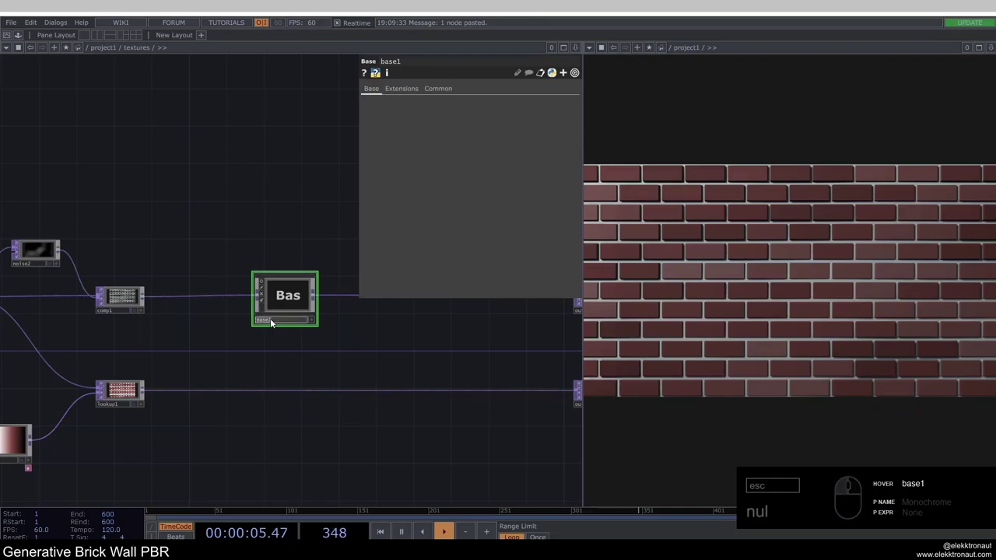
pyautogui.write('nul')
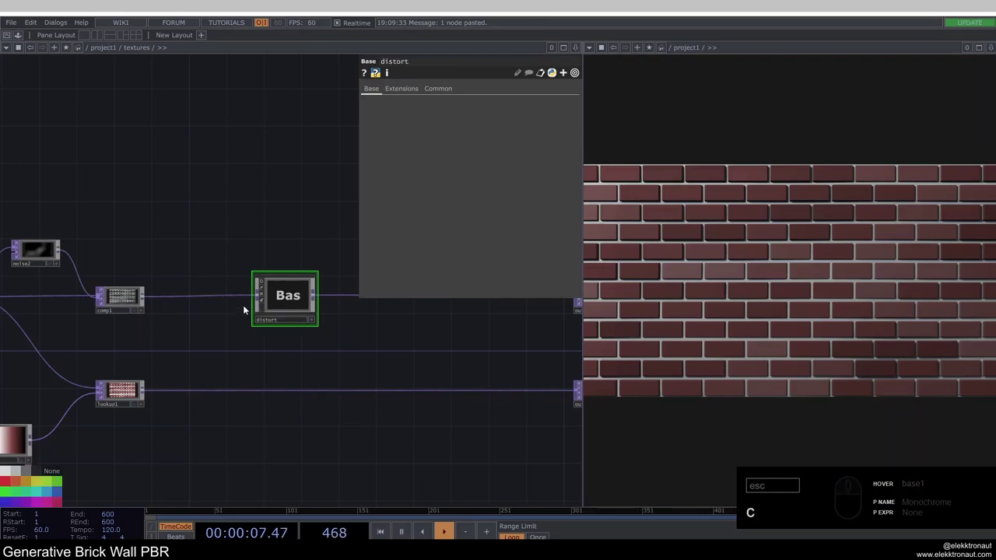
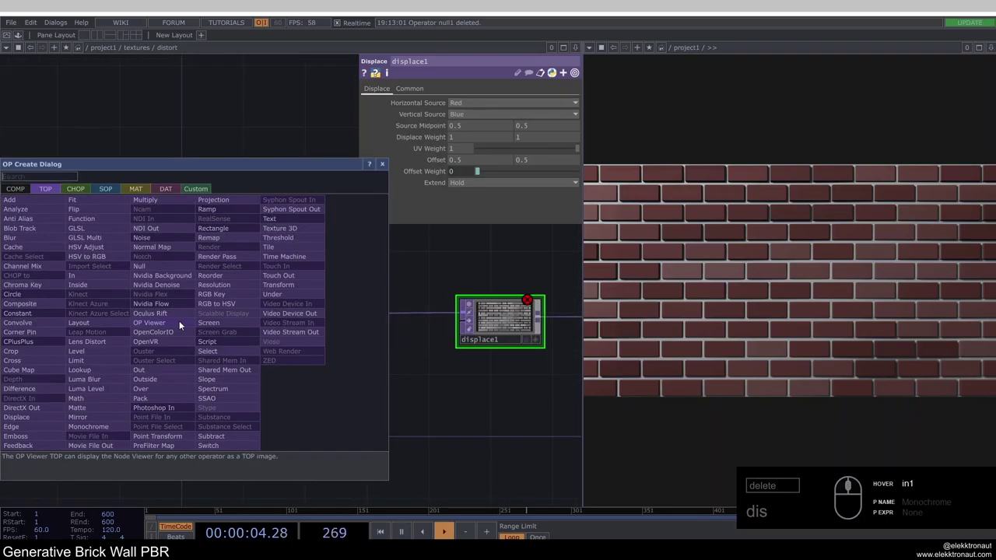
# Create a Noise TOP fed by in1 with Monochrome Off for colour noise.
pyautogui.write('oi')
pyautogui.moveTo(147, 239); pyautogui.dragTo(319, 384)
pyautogui.moveTo(275, 248); pyautogui.dragTo(278, 356)
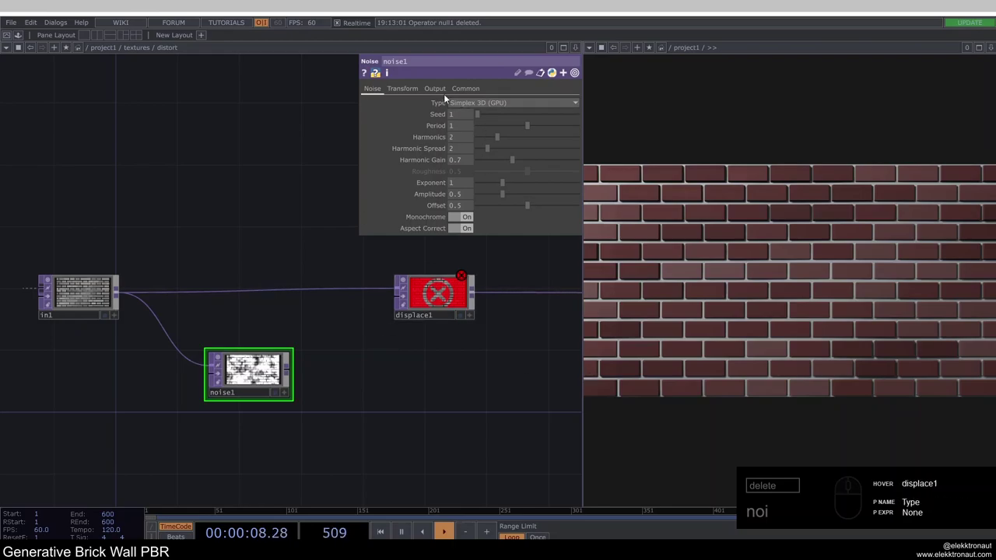
pyautogui.moveTo(443, 93); pyautogui.dragTo(480, 100)
pyautogui.moveTo(482, 102); pyautogui.dragTo(468, 113)
pyautogui.moveTo(467, 117); pyautogui.dragTo(397, 93)
pyautogui.click(384, 91)
# Feed the colour noise into displace1's second input with Displace Weight 0.02.
pyautogui.click(467, 223)
pyautogui.middleClick(265, 367)
pyautogui.moveTo(364, 353); pyautogui.dragTo(414, 307)
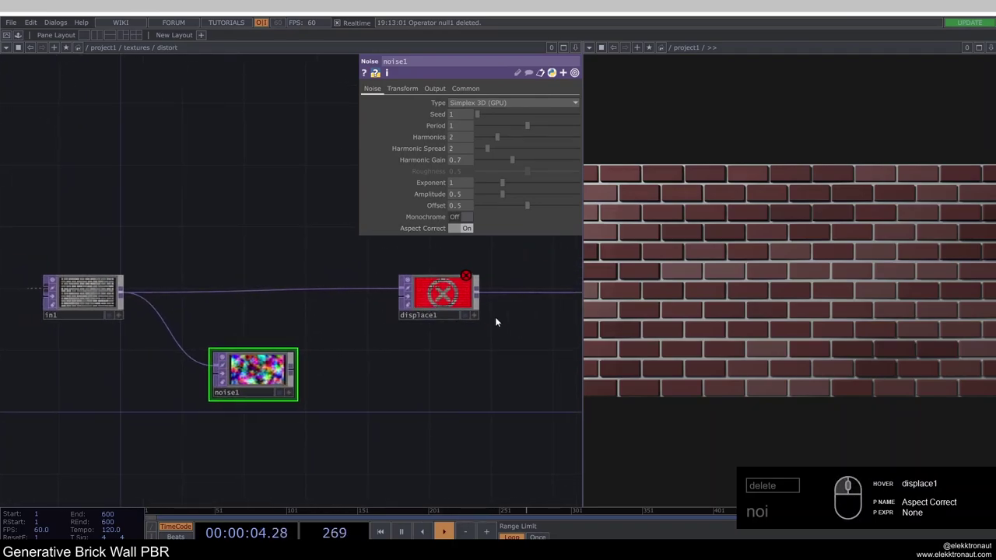
pyautogui.click(447, 298)
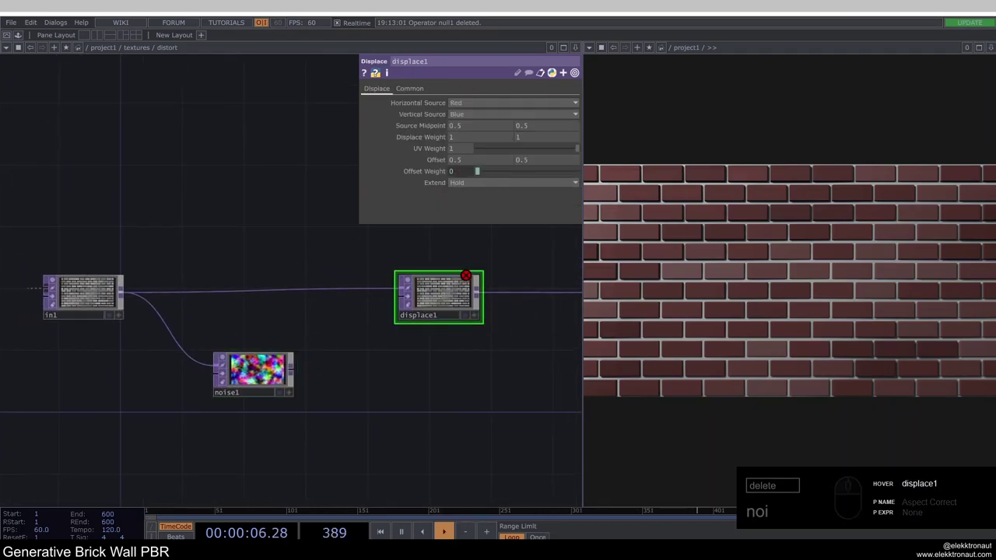
pyautogui.moveTo(469, 139); pyautogui.dragTo(386, 125)
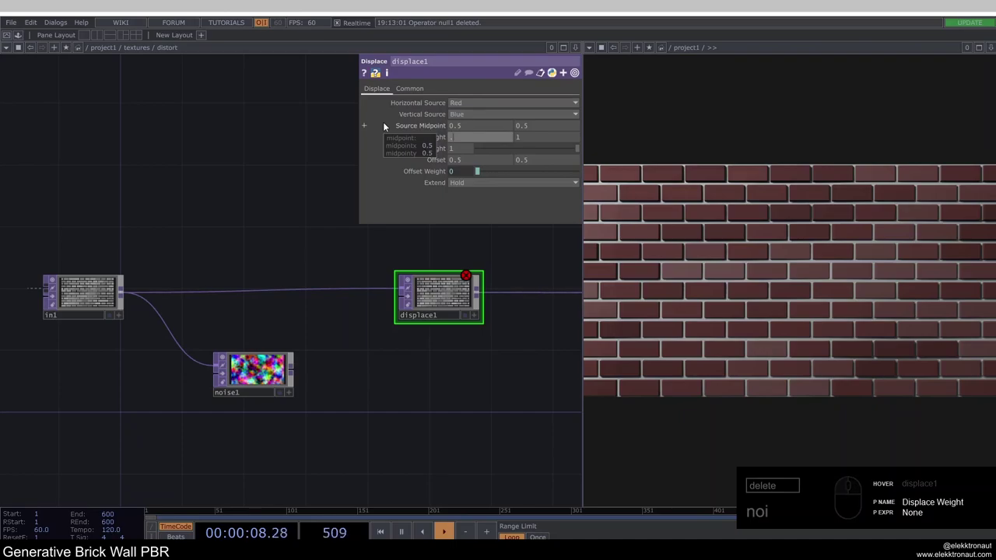
pyautogui.moveTo(296, 370); pyautogui.dragTo(412, 336)
pyautogui.click(413, 351)
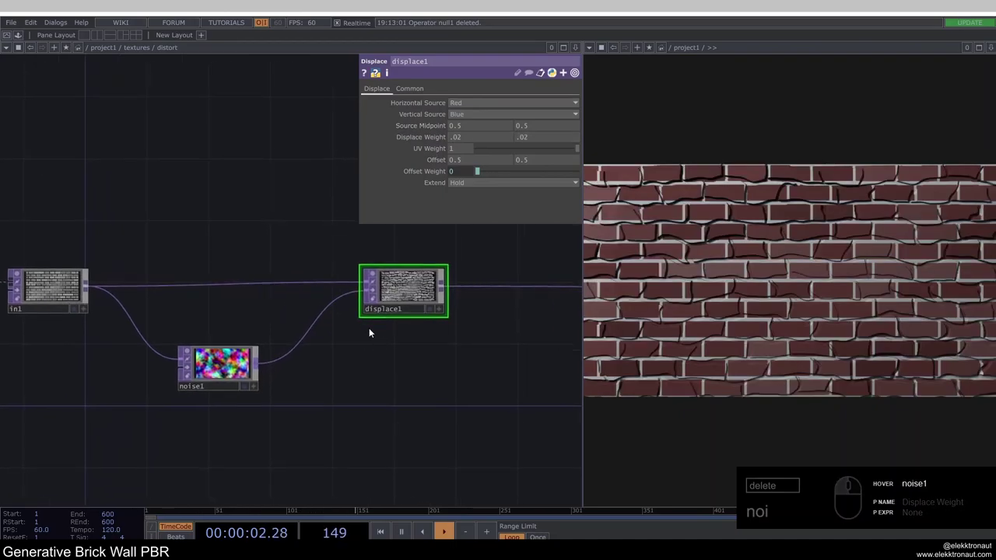
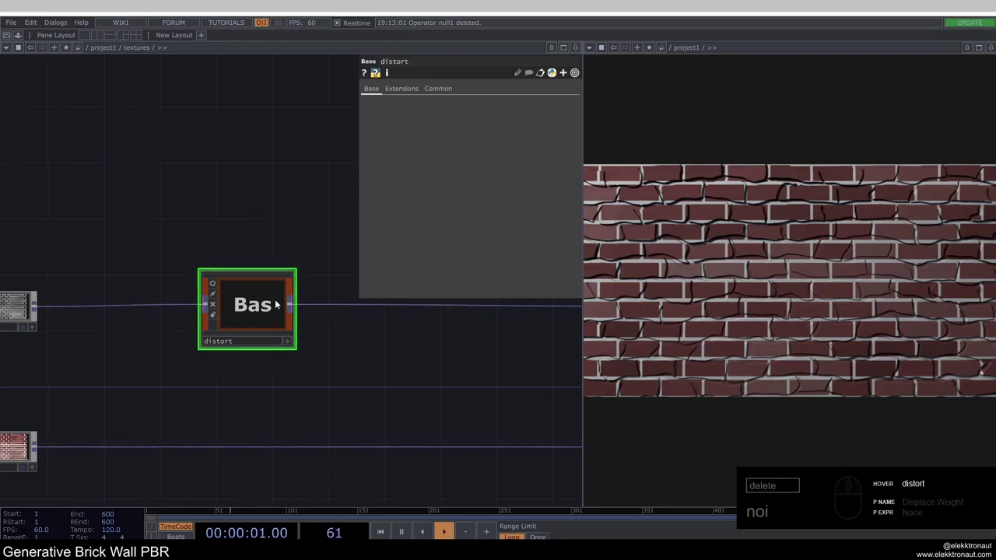
# Tune noise1 to Period 1.2, Harmonics 3, Spread 5, Gain 0.4, Amplitude 0.04.
pyautogui.moveTo(268, 312); pyautogui.dragTo(196, 331)
pyautogui.moveTo(247, 340); pyautogui.dragTo(285, 352)
pyautogui.click(187, 335)
pyautogui.moveTo(154, 335); pyautogui.dragTo(293, 337)
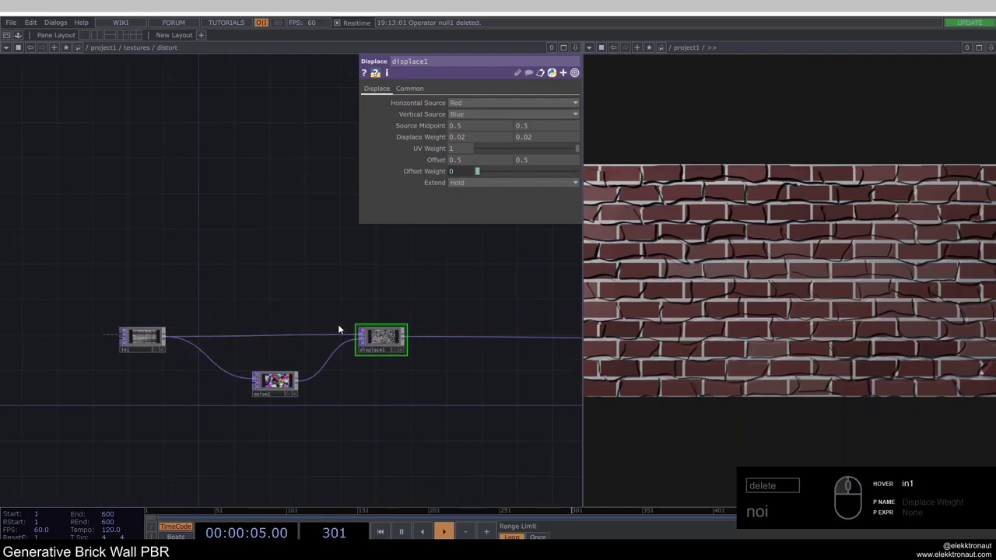
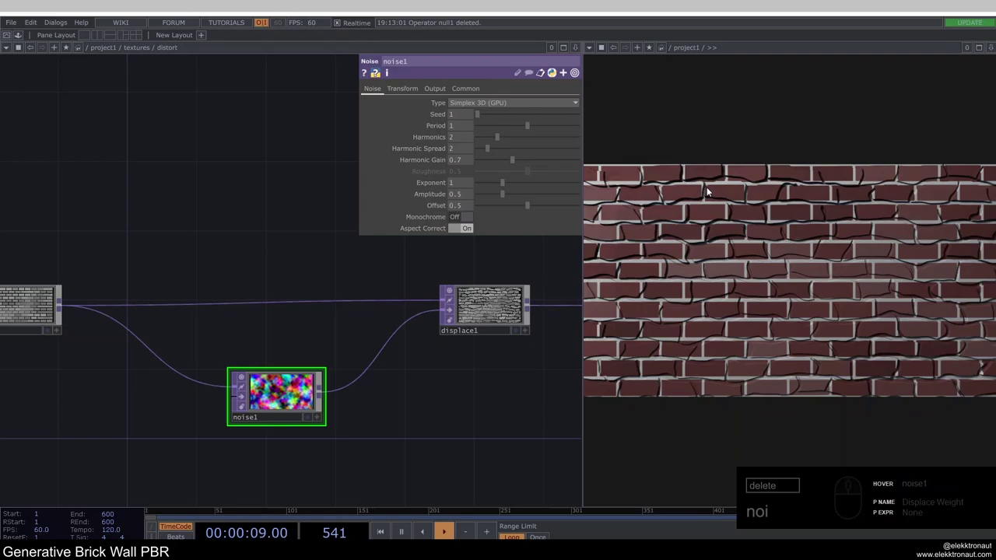
pyautogui.moveTo(464, 128); pyautogui.dragTo(526, 119)
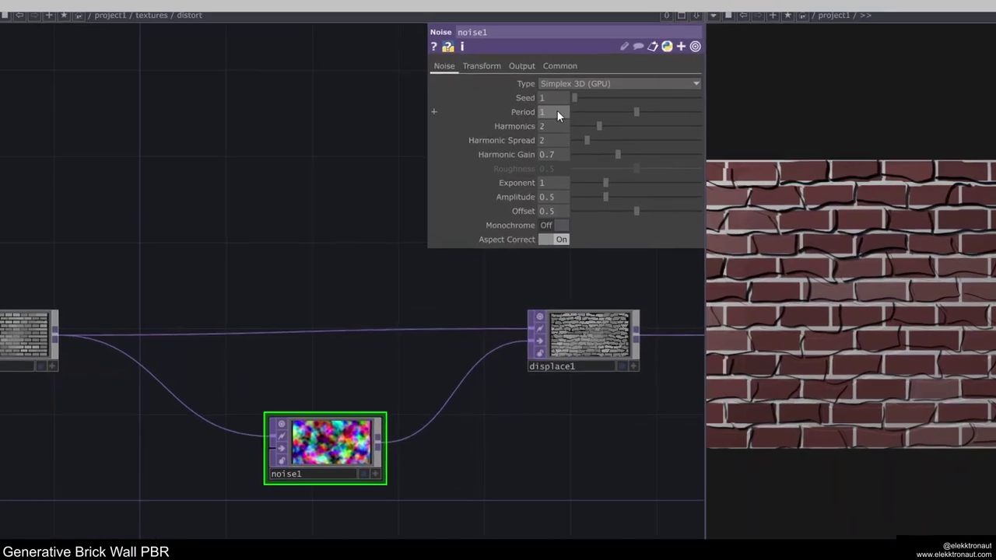
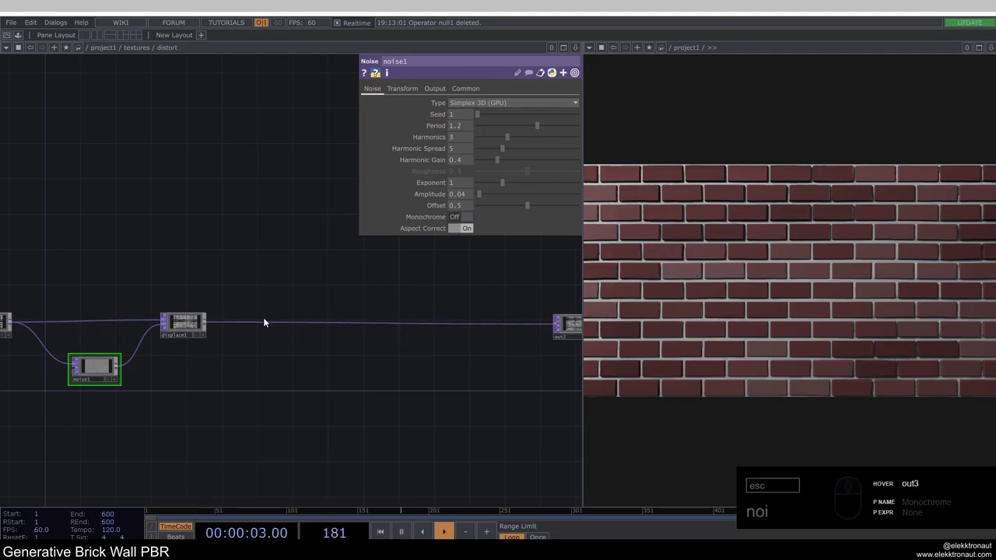
# Add a Multiply Composite TOP after displace1 and a second noise2 TOP.
pyautogui.middleClick(273, 329)
pyautogui.click(264, 273)
pyautogui.click(203, 283)
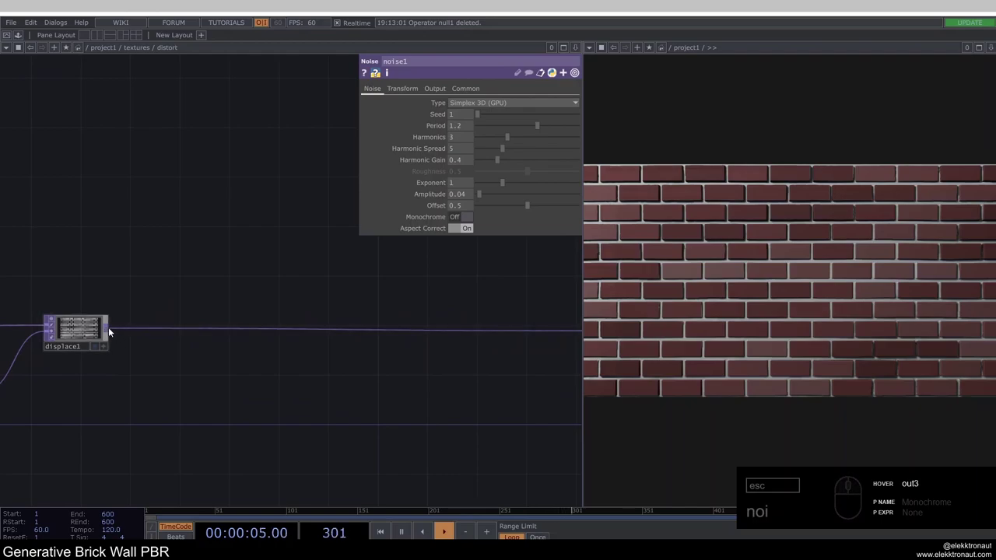
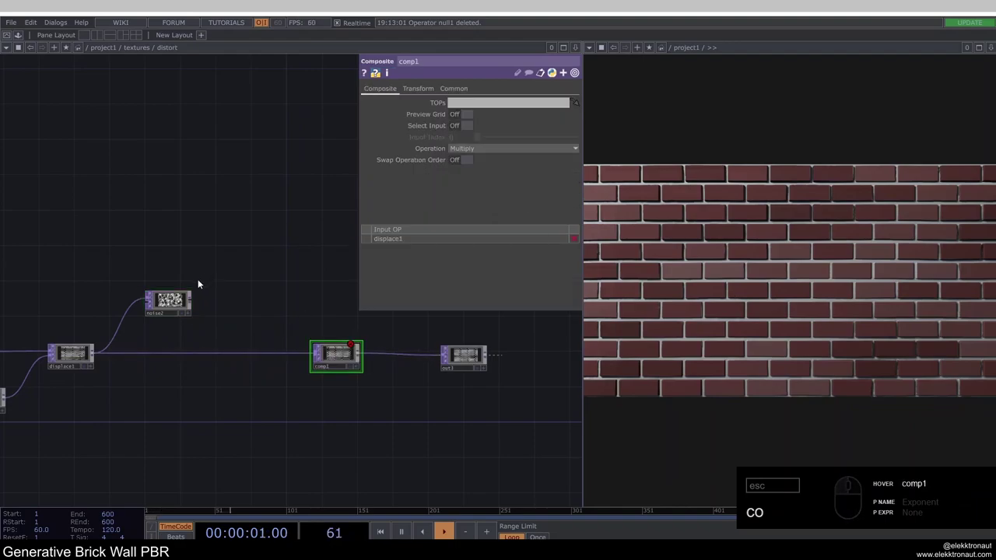
# Wire noise2 into comp1 as monochrome grain: Seed 4663, Period 0.6, Harmonics 3, Spread 3, Amplitude 0.4.
pyautogui.middleClick(196, 299)
pyautogui.moveTo(188, 301); pyautogui.dragTo(353, 399)
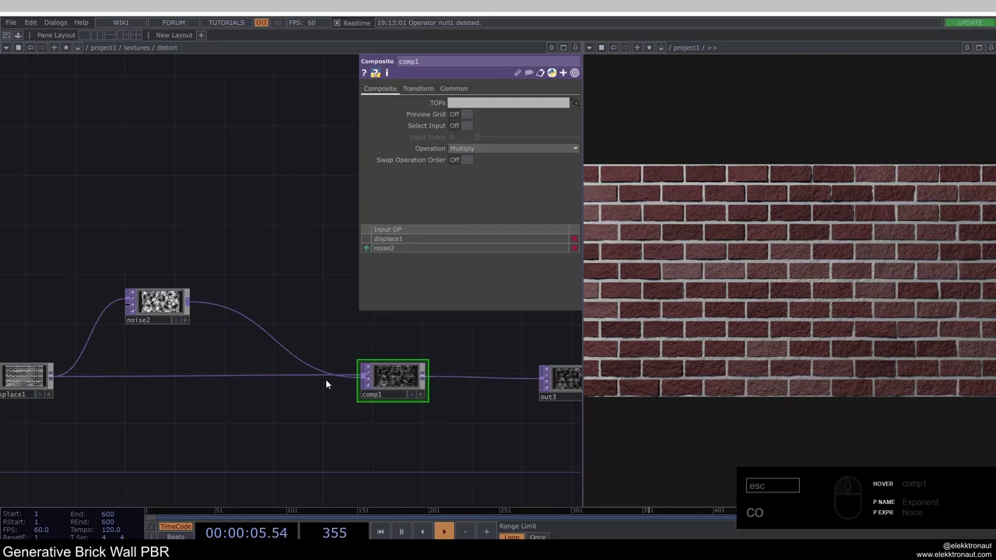
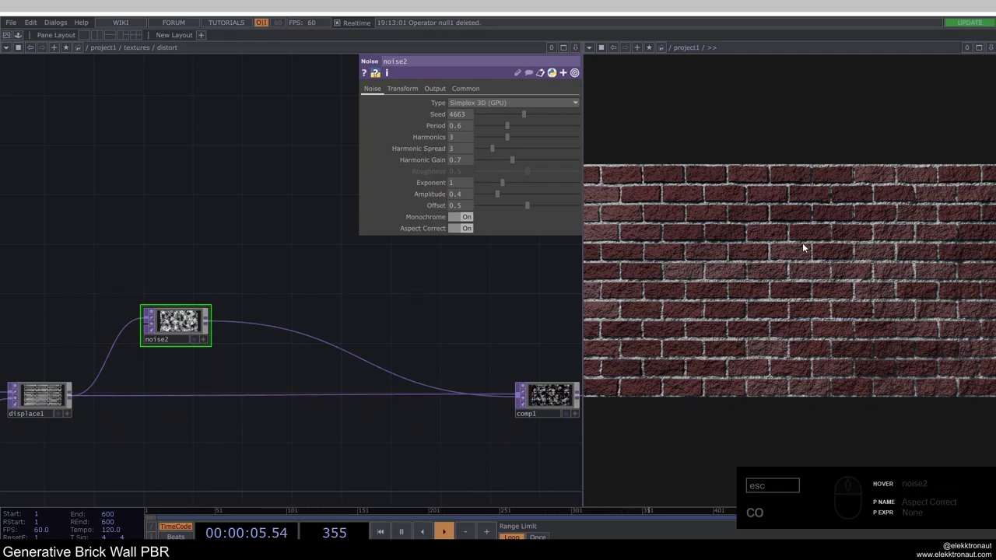
pyautogui.write('co')
pyautogui.moveTo(263, 319); pyautogui.dragTo(276, 304)
pyautogui.click(276, 304)
pyautogui.rightClick(276, 305)
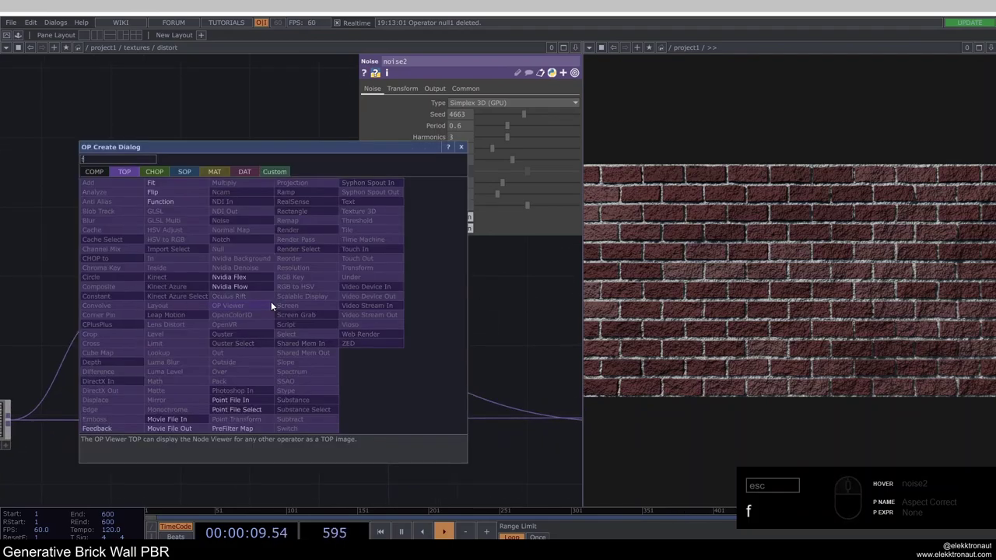
# Insert a Function TOP between noise2 and comp1.
pyautogui.write('u')
pyautogui.moveTo(191, 205); pyautogui.dragTo(279, 313)
pyautogui.moveTo(281, 317); pyautogui.dragTo(442, 225)
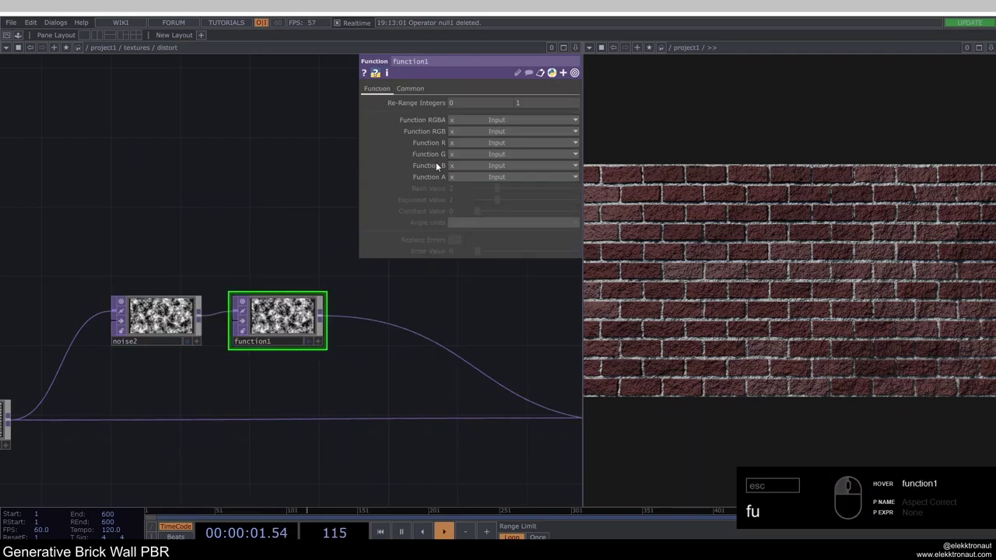
pyautogui.moveTo(481, 123); pyautogui.dragTo(514, 151)
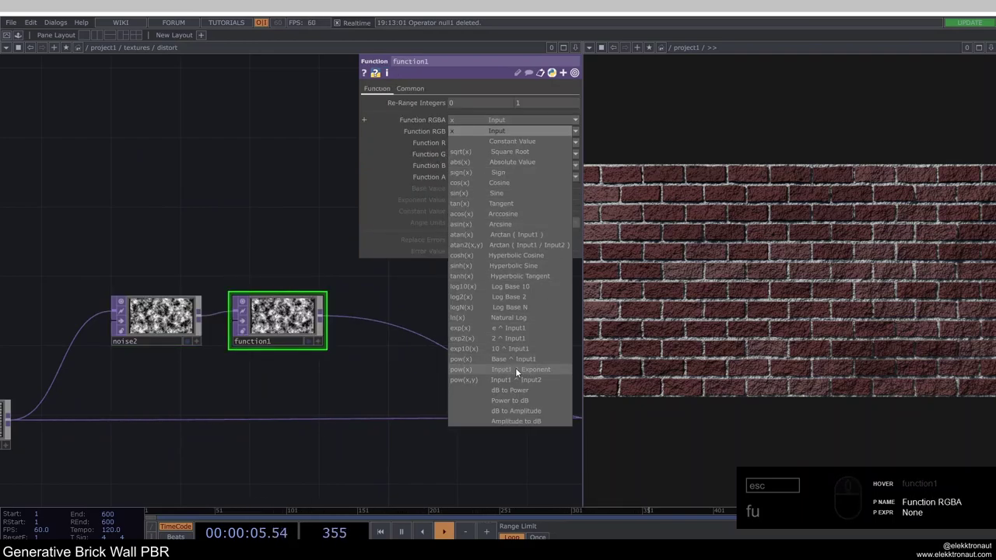
# Set the Function to pow(x) with Exponent 40, leaving error replacement off.
pyautogui.click(533, 372)
pyautogui.click(304, 252)
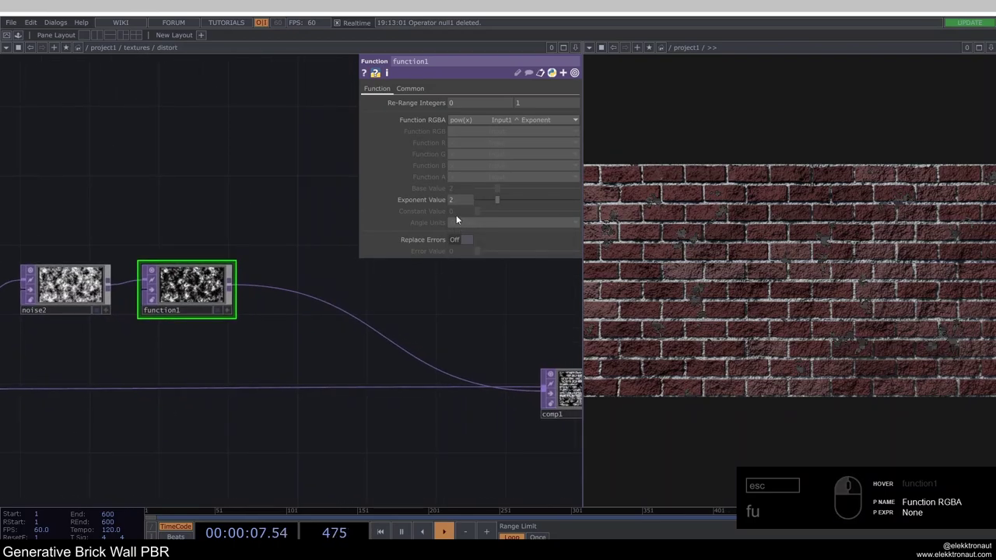
pyautogui.click(463, 204)
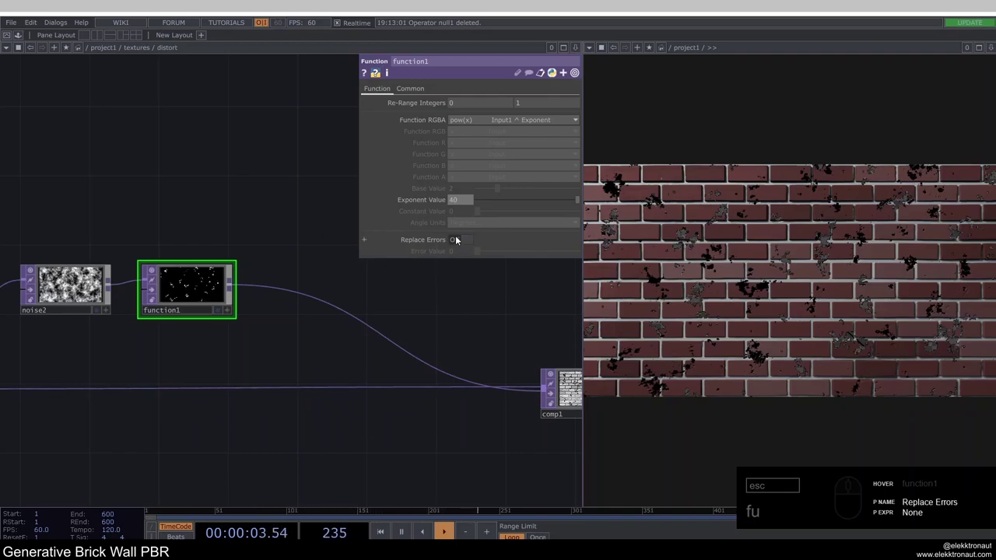
pyautogui.click(466, 242)
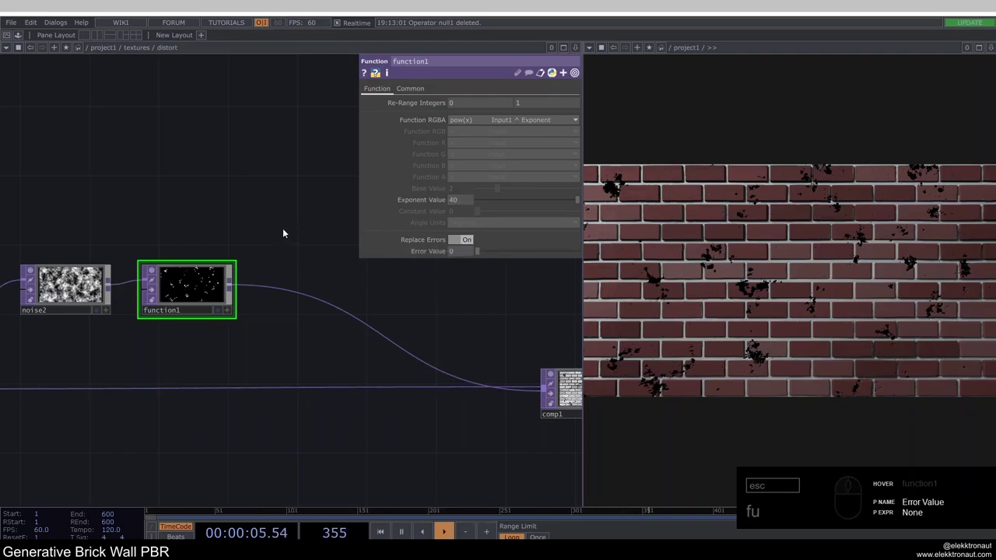
pyautogui.click(472, 241)
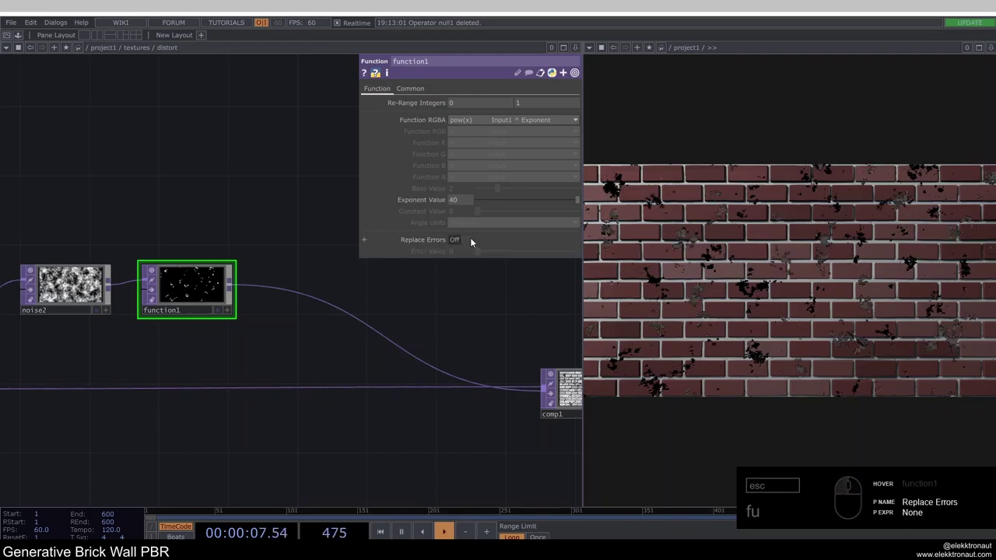
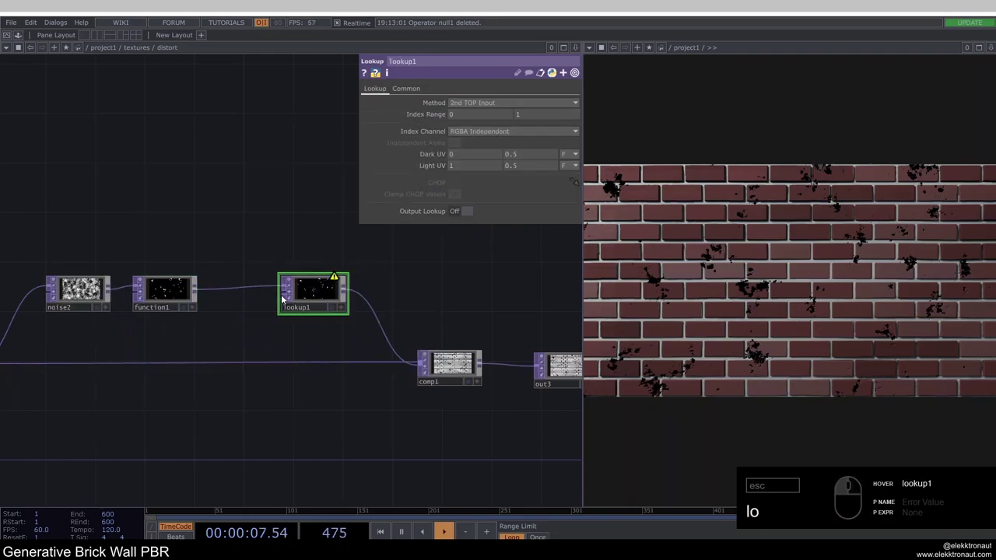
# Add a Ramp TOP and feed it into lookup1 as the lookup table.
pyautogui.rightClick(282, 298)
pyautogui.rightClick(283, 298)
pyautogui.write('a')
pyautogui.moveTo(214, 215); pyautogui.dragTo(179, 219)
pyautogui.click(174, 219)
pyautogui.click(175, 216)
pyautogui.click(563, 103)
pyautogui.moveTo(579, 120); pyautogui.dragTo(521, 161)
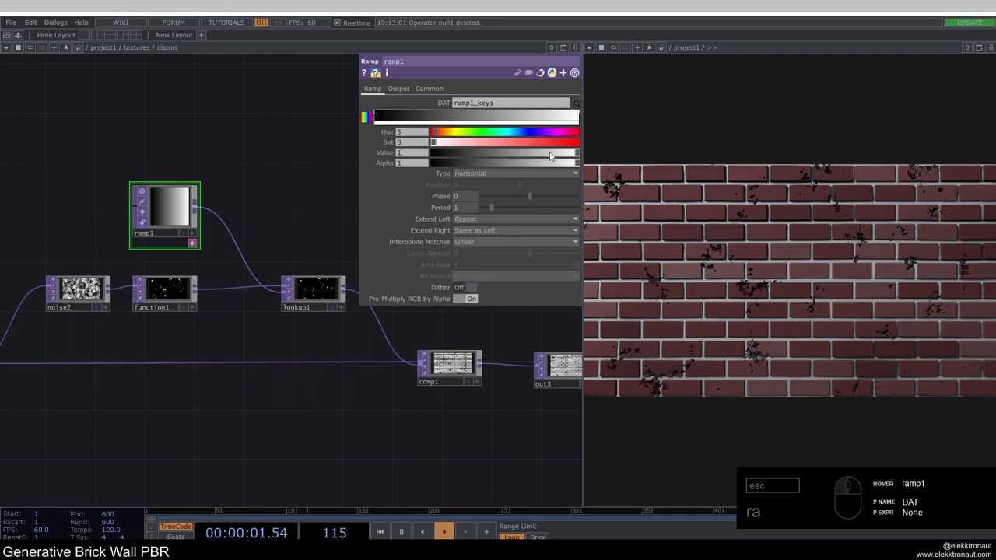
# Darken the ramp's bright key to about 0.147, checking the chips in the full-screen render.
pyautogui.moveTo(550, 155); pyautogui.dragTo(454, 164)
pyautogui.moveTo(278, 180); pyautogui.dragTo(276, 190)
pyautogui.press('F1')
pyautogui.moveTo(276, 189); pyautogui.dragTo(564, 232)
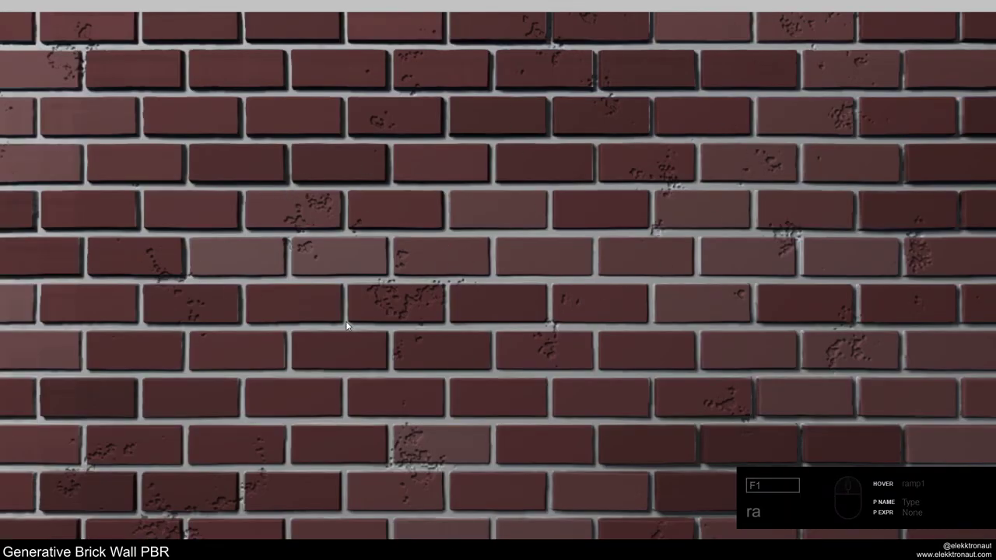
pyautogui.press('Escape')
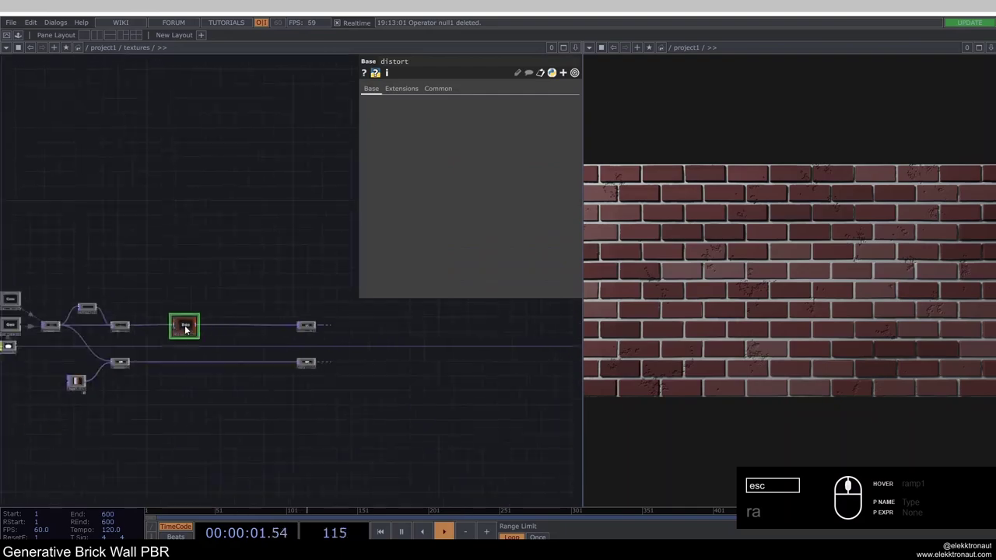
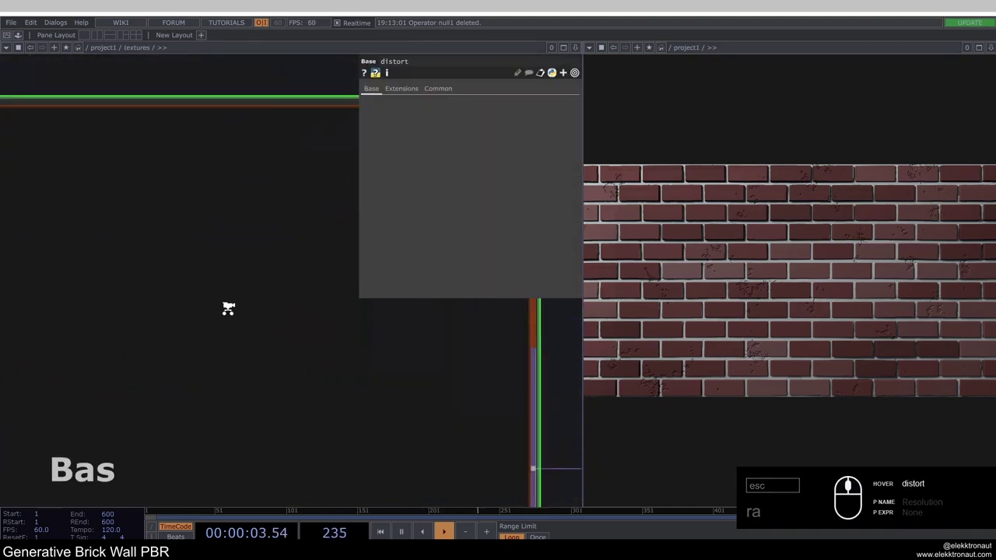
pyautogui.moveTo(264, 270); pyautogui.dragTo(180, 201)
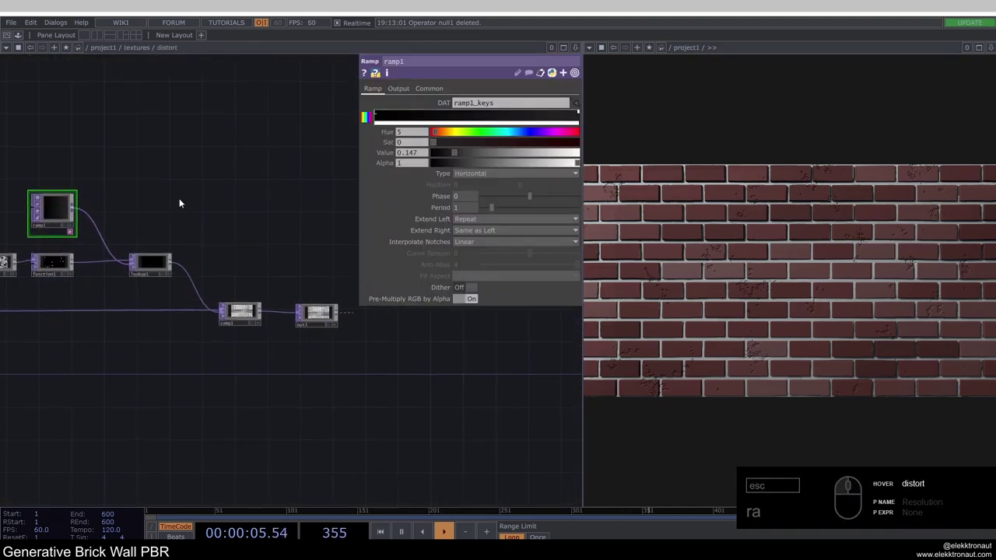
pyautogui.press('F1')
pyautogui.press('Escape')
# Set comp1 to Subtract the lookup pattern from displace1 and connect it to out1.
pyautogui.rightClick(204, 241)
pyautogui.click(205, 241)
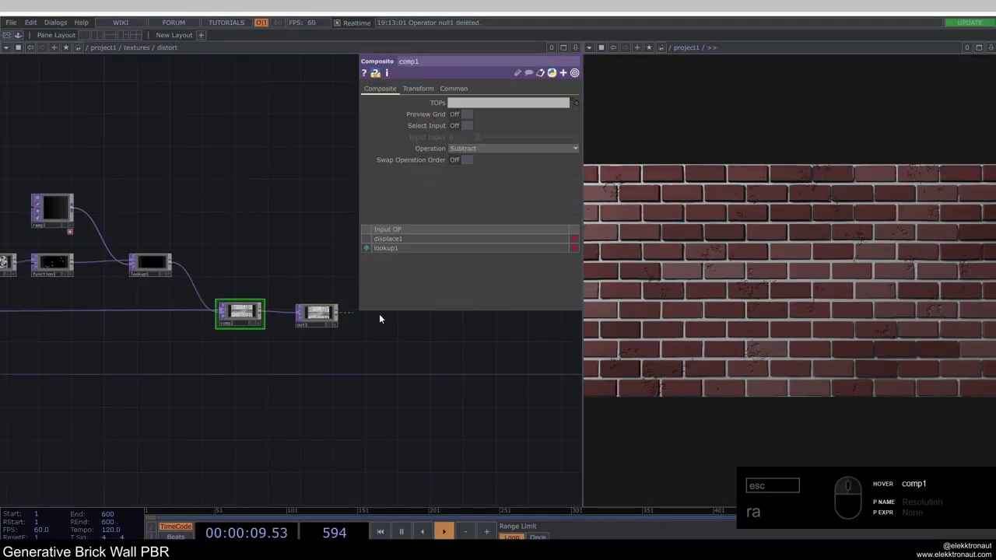
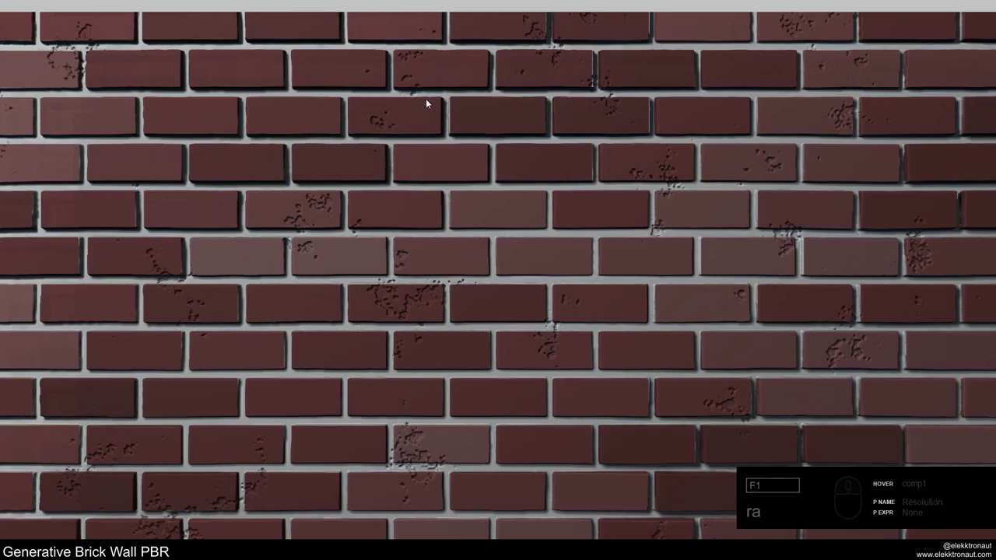
pyautogui.press('Escape')
pyautogui.click(284, 374)
pyautogui.moveTo(324, 346); pyautogui.dragTo(429, 361)
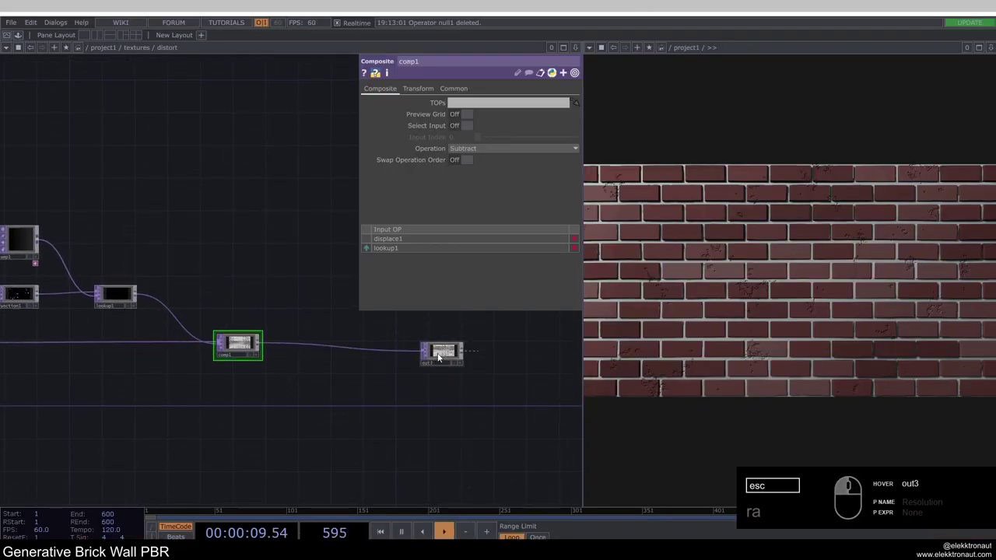
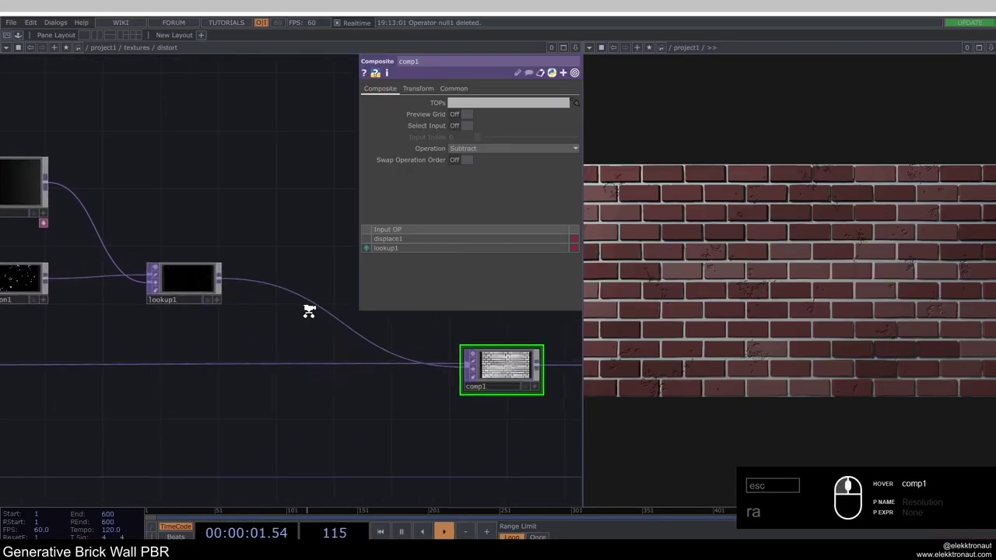
# Insert comp2 between lookup1 and comp1 with displace1 as its second input.
pyautogui.rightClick(315, 303)
pyautogui.moveTo(316, 302); pyautogui.dragTo(324, 289)
pyautogui.rightClick(324, 288)
pyautogui.click(326, 289)
pyautogui.press('c')
pyautogui.write('om')
pyautogui.moveTo(178, 274); pyautogui.dragTo(301, 302)
pyautogui.moveTo(341, 312); pyautogui.dragTo(302, 319)
# Set comp2's operation to Multiply.
pyautogui.click(270, 263)
pyautogui.click(97, 381)
pyautogui.click(86, 376)
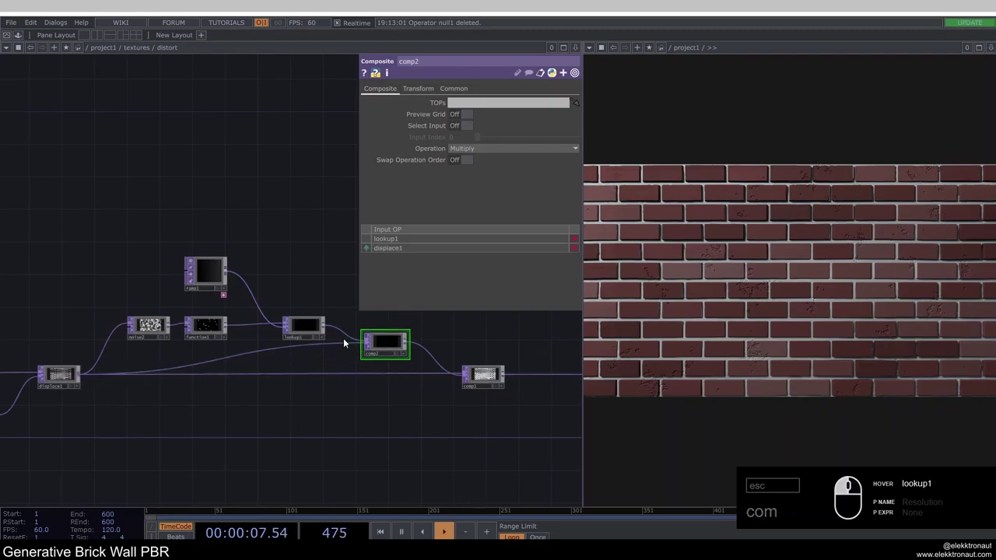
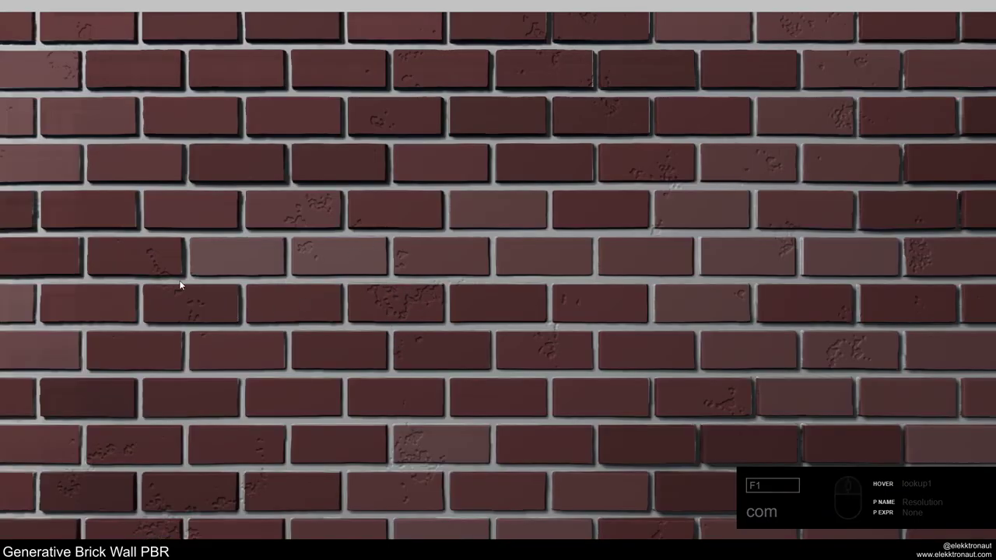
pyautogui.press('Escape')
# Review the multiplied chip pattern full-screen and wire comp2 on into comp1.
pyautogui.click(262, 337)
pyautogui.press('F1')
pyautogui.press('Escape')
pyautogui.click(264, 335)
pyautogui.press('F1')
pyautogui.moveTo(299, 311); pyautogui.dragTo(418, 295)
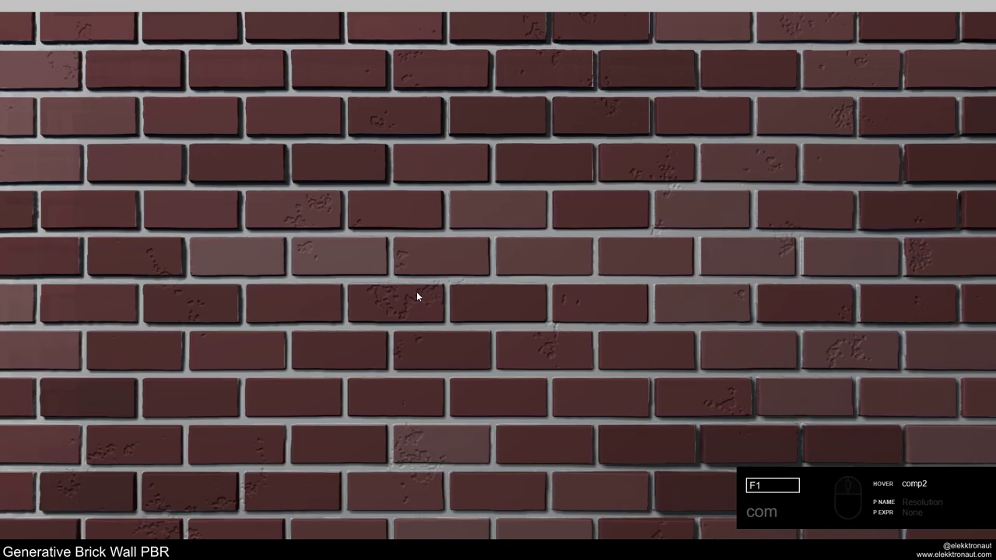
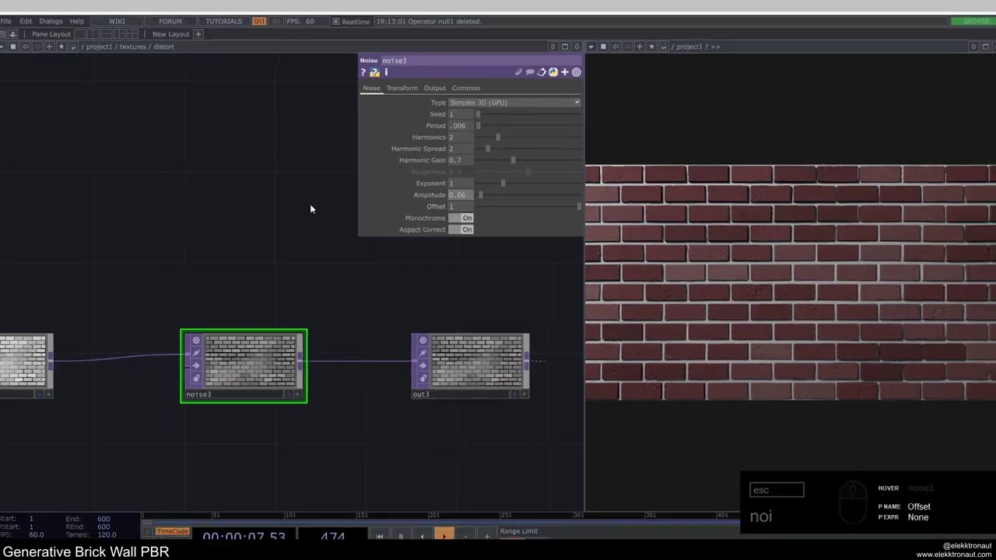
# Lower noise3's amplitude to 0.06, previewing the render full screen between tweaks.
pyautogui.moveTo(250, 209); pyautogui.dragTo(361, 250)
pyautogui.press('F1')
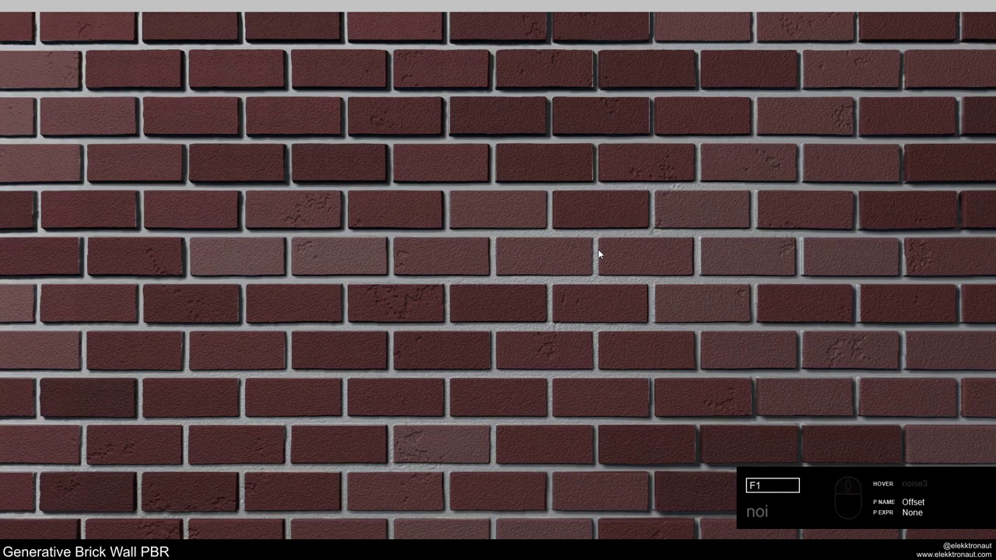
pyautogui.press('Escape')
pyautogui.click(202, 361)
pyautogui.press('F1')
pyautogui.press('Escape')
pyautogui.click(204, 363)
pyautogui.press('F1')
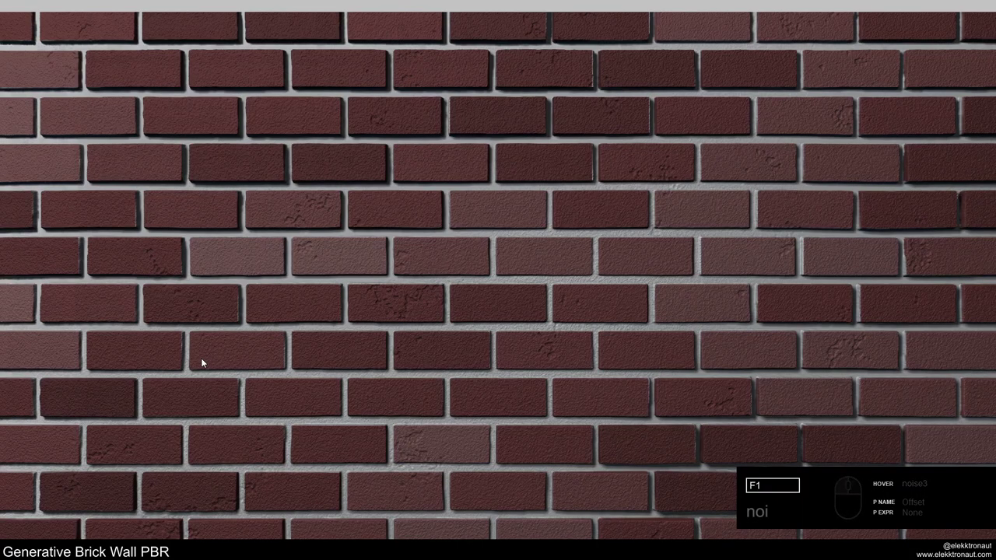
pyautogui.press('Escape')
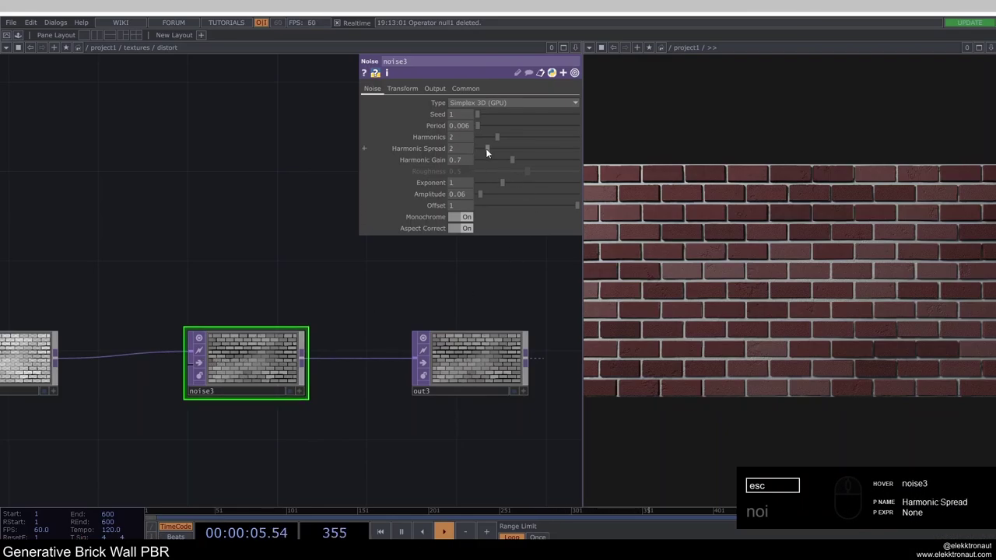
pyautogui.click(494, 152)
pyautogui.click(503, 153)
pyautogui.press('F1')
# Set noise3's harmonic spread to 4.3 and check the grain in the full-screen render.
pyautogui.doubleClick(222, 206)
pyautogui.press('Escape')
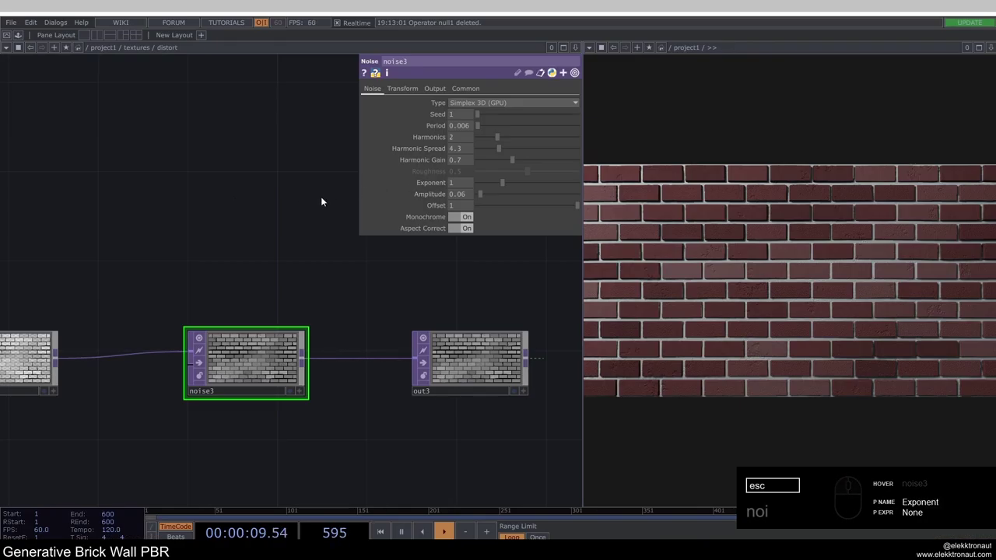
pyautogui.moveTo(287, 219); pyautogui.dragTo(393, 198)
pyautogui.press('F1')
pyautogui.press('Escape')
pyautogui.middleClick(229, 304)
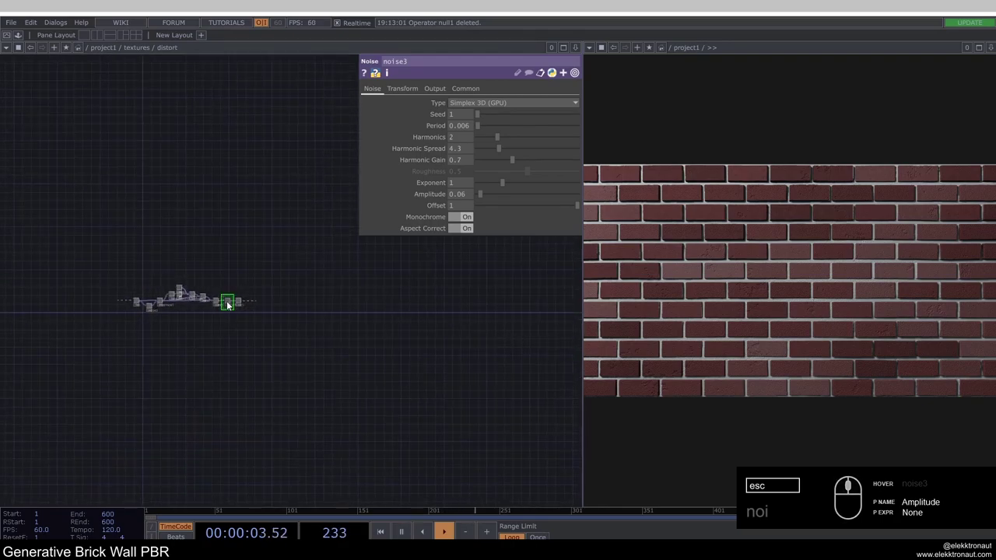
# Show the grainy brick wall render full screen to inspect it.
pyautogui.press('F1')
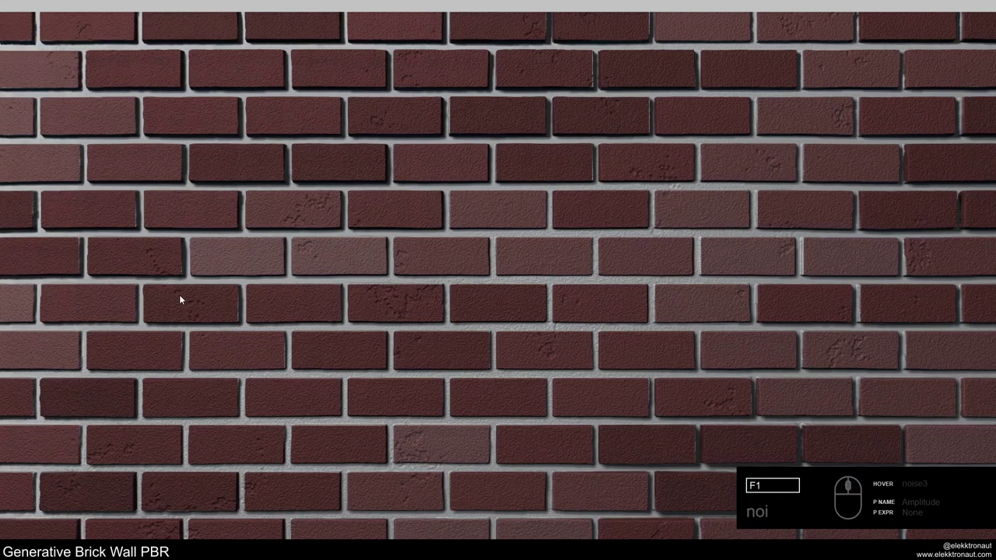
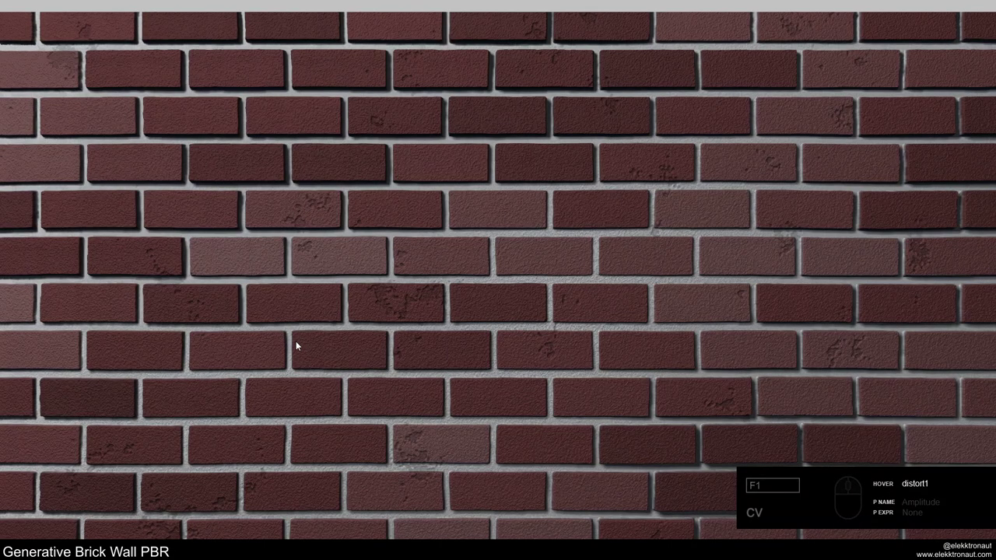
# Copy-paste the distort Base COMP as distort1 between lookup1 and out1.
pyautogui.press('Escape')
pyautogui.middleClick(246, 304)
pyautogui.moveTo(251, 345); pyautogui.dragTo(235, 310)
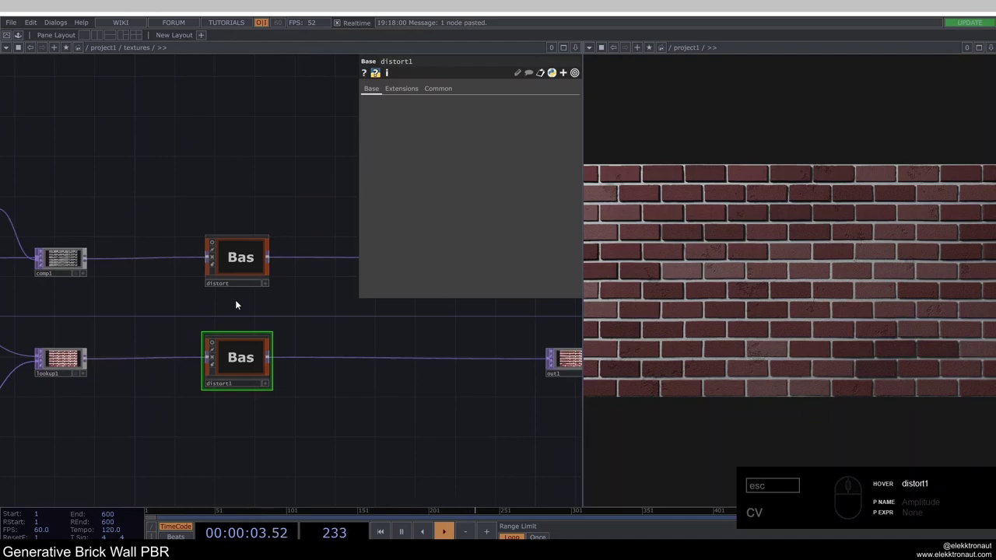
pyautogui.write('cv')
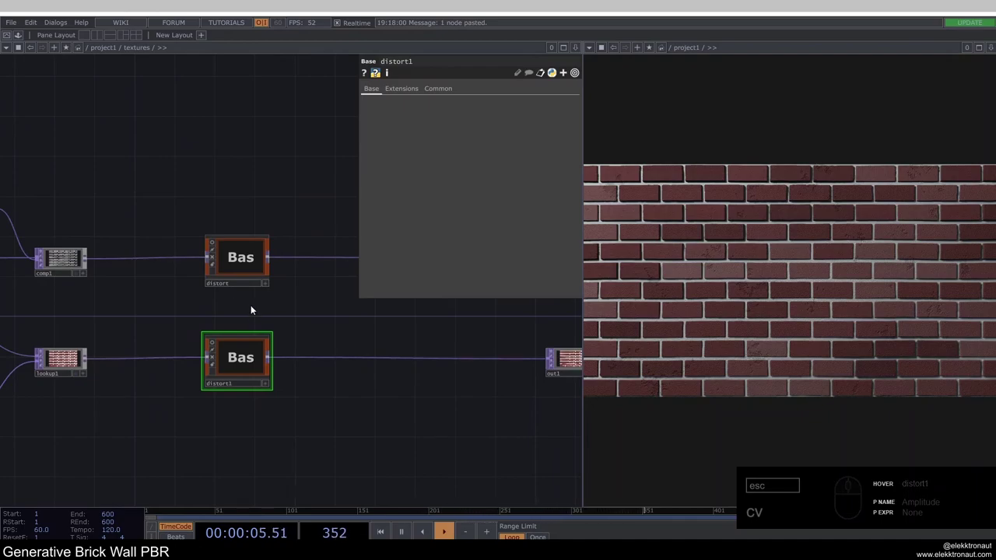
pyautogui.moveTo(252, 265); pyautogui.dragTo(239, 272)
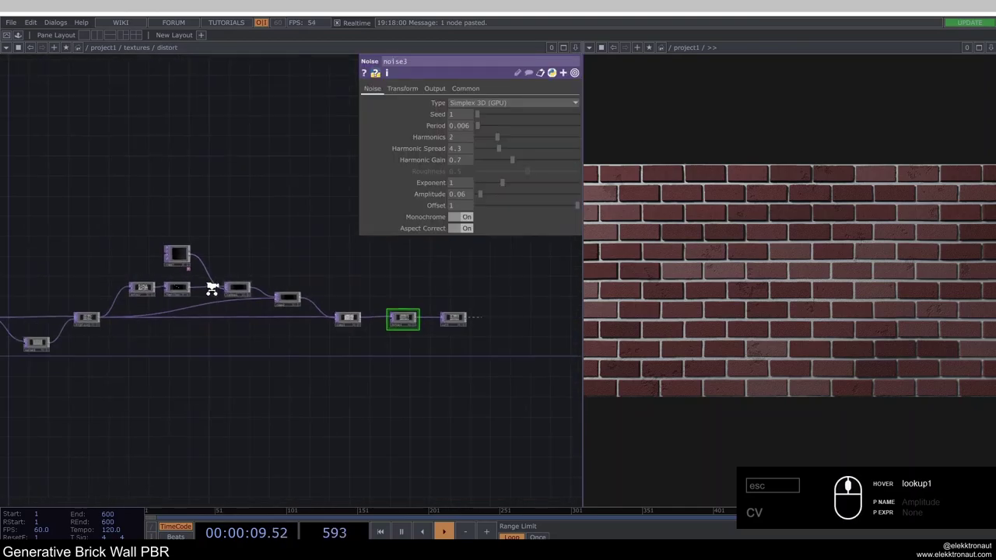
pyautogui.moveTo(229, 391); pyautogui.dragTo(236, 370)
pyautogui.write('cv')
pyautogui.click(249, 185)
pyautogui.moveTo(450, 93); pyautogui.dragTo(463, 135)
# Enable cloning on distort1 and set its Clone Master to the original distort.
pyautogui.click(462, 152)
pyautogui.click(465, 197)
pyautogui.write('cv')
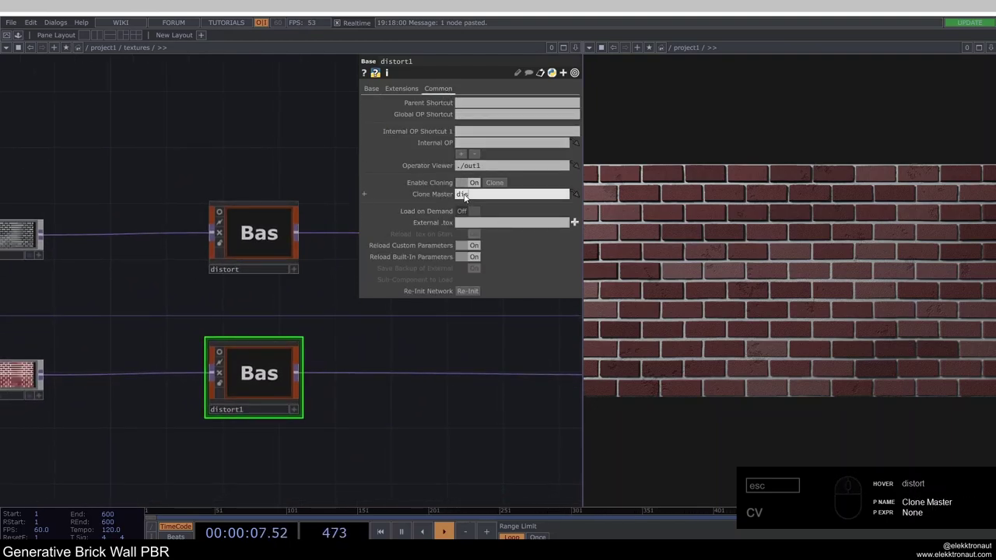
pyautogui.moveTo(259, 251); pyautogui.dragTo(266, 255)
pyautogui.moveTo(253, 367); pyautogui.dragTo(270, 378)
pyautogui.moveTo(260, 379); pyautogui.dragTo(113, 303)
pyautogui.write('cv')
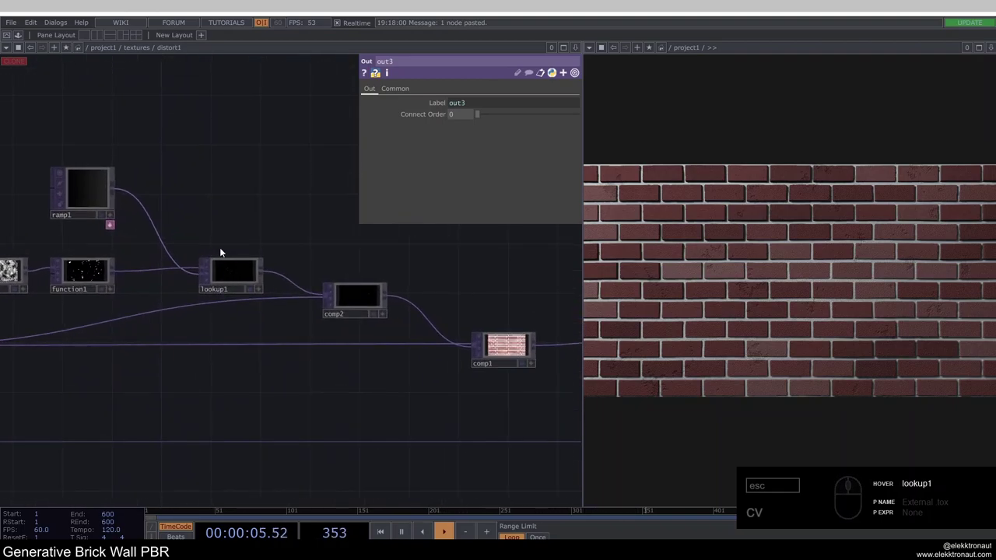
pyautogui.click(327, 236)
pyautogui.write('cv')
pyautogui.click(393, 280)
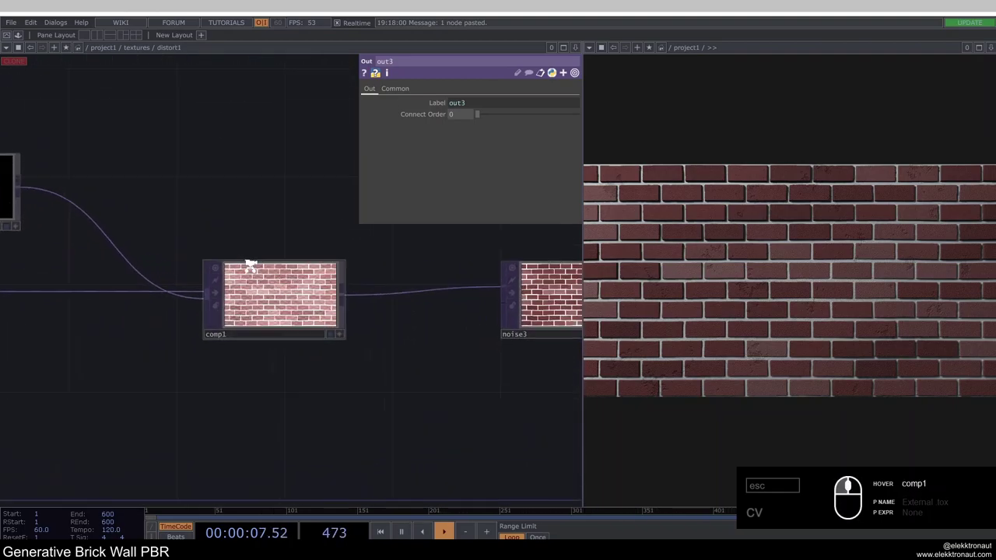
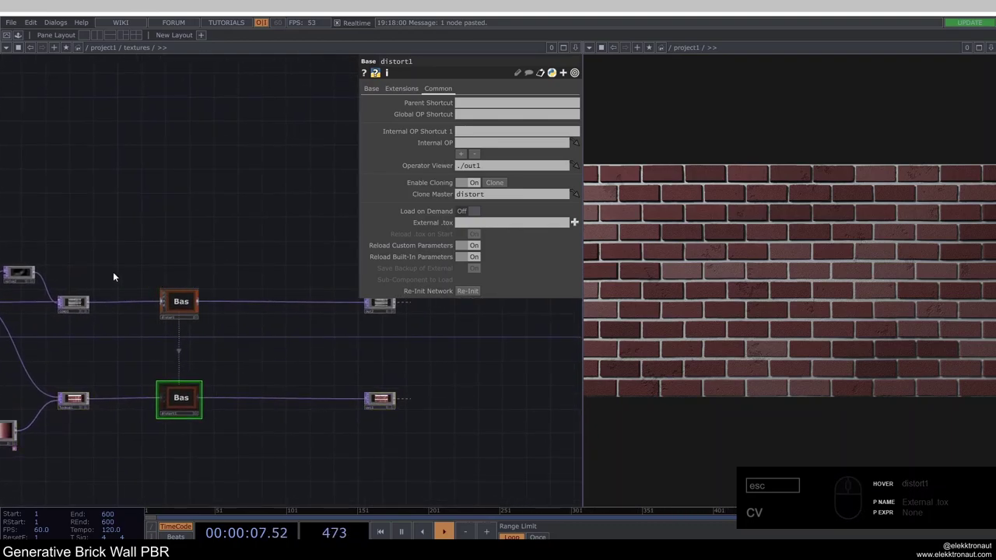
# Add a Null TOP and place it in the textures network.
pyautogui.middleClick(104, 277)
pyautogui.click(112, 262)
pyautogui.press('ctrl+s')
pyautogui.write('snu')
pyautogui.moveTo(194, 253); pyautogui.dragTo(232, 238)
pyautogui.moveTo(204, 220); pyautogui.dragTo(208, 237)
pyautogui.moveTo(315, 249); pyautogui.dragTo(371, 347)
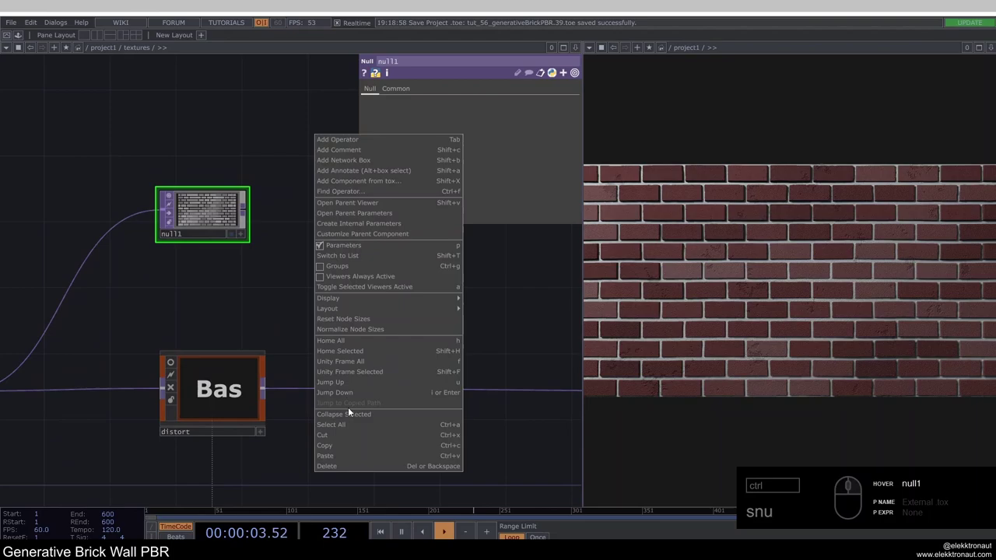
# Collapse the null into its own Base component and rename it cracks.
pyautogui.click(356, 418)
pyautogui.moveTo(227, 212); pyautogui.dragTo(207, 252)
pyautogui.click(207, 252)
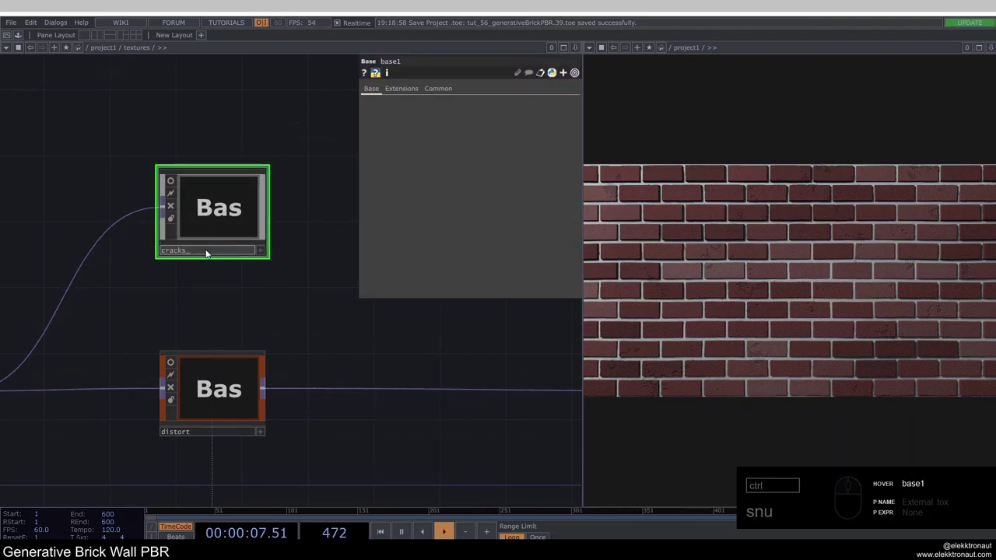
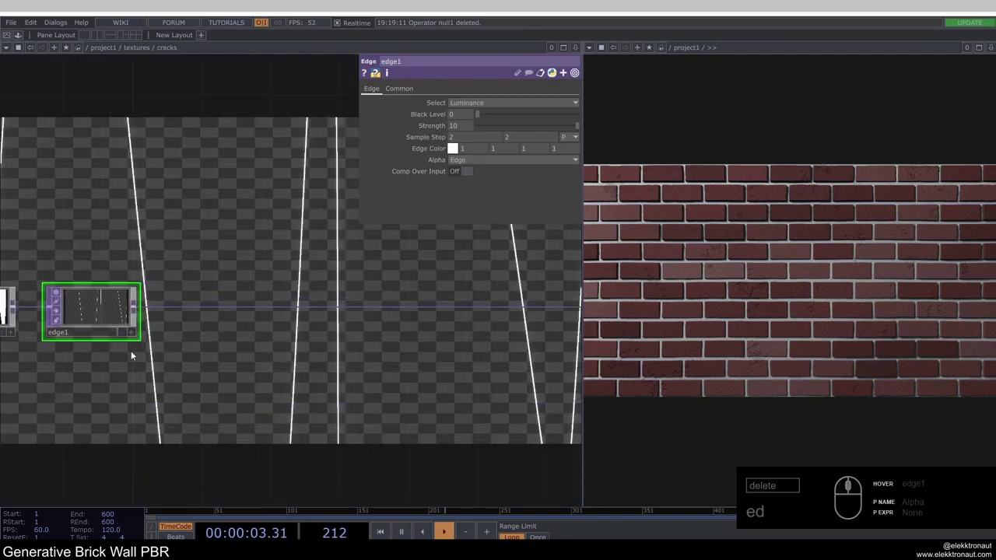
# Add a Displace TOP after edge1 inside the cracks component.
pyautogui.moveTo(241, 311); pyautogui.dragTo(252, 300)
pyautogui.rightClick(251, 300)
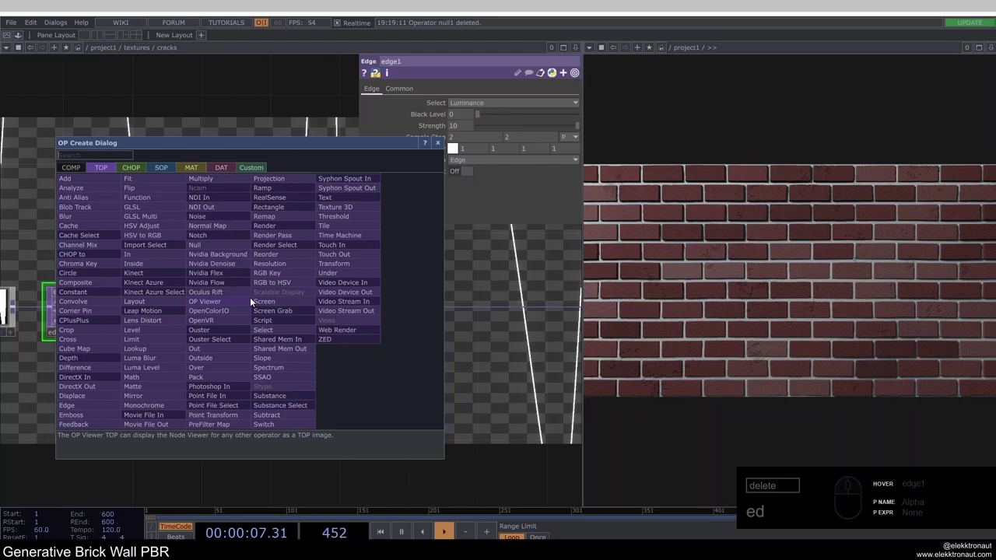
pyautogui.write('is')
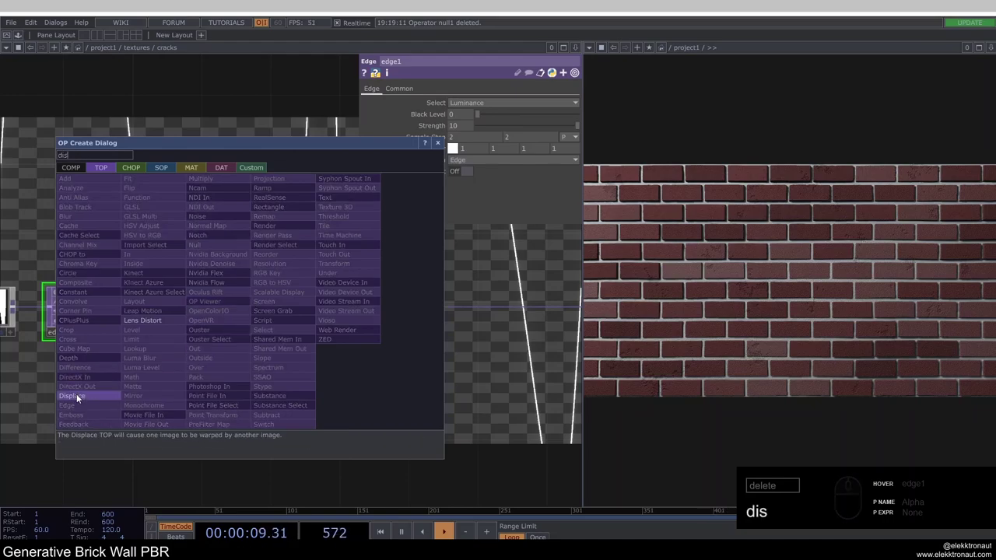
pyautogui.click(83, 400)
pyautogui.click(397, 307)
# Add a colour Noise TOP below edge1 and connect it as displace1's displacement map.
pyautogui.middleClick(136, 314)
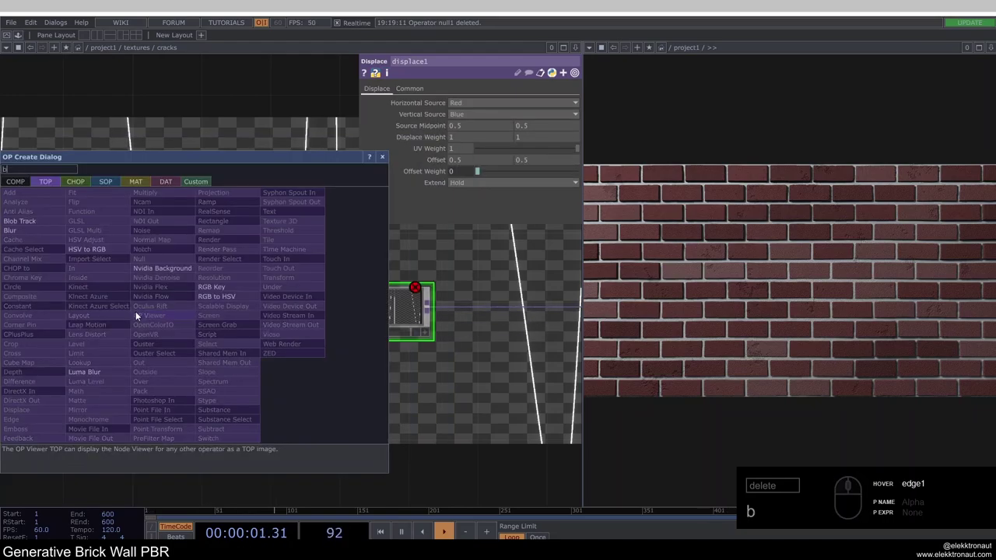
pyautogui.press('BackSpace')
pyautogui.write('noi')
pyautogui.moveTo(165, 236); pyautogui.dragTo(264, 380)
pyautogui.moveTo(439, 92); pyautogui.dragTo(473, 115)
pyautogui.click(475, 118)
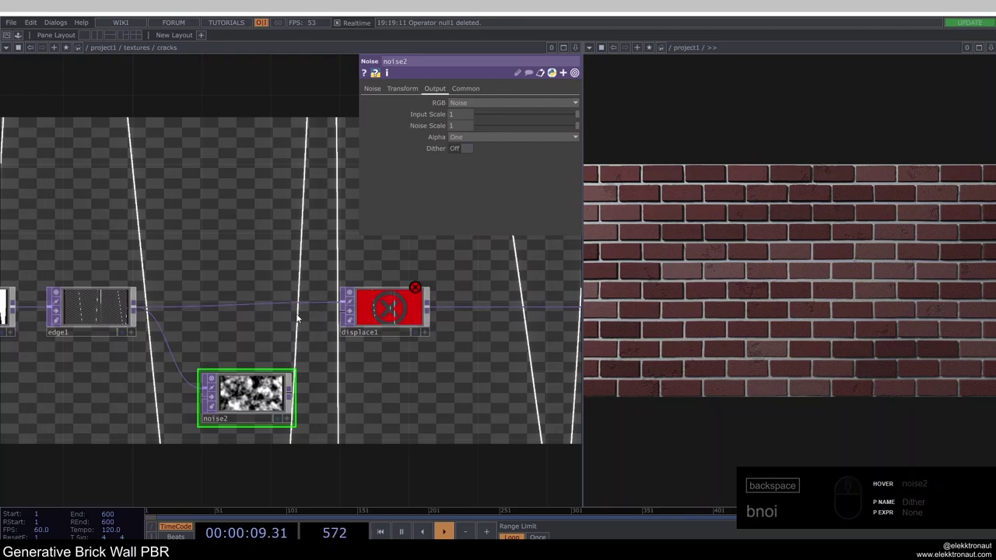
pyautogui.moveTo(267, 398); pyautogui.dragTo(430, 169)
pyautogui.moveTo(372, 89); pyautogui.dragTo(420, 152)
pyautogui.click(467, 216)
# Set displace weight to 0.02 and noise2's harmonic spread 2.7, harmonic gain 0.4.
pyautogui.moveTo(334, 256); pyautogui.dragTo(299, 190)
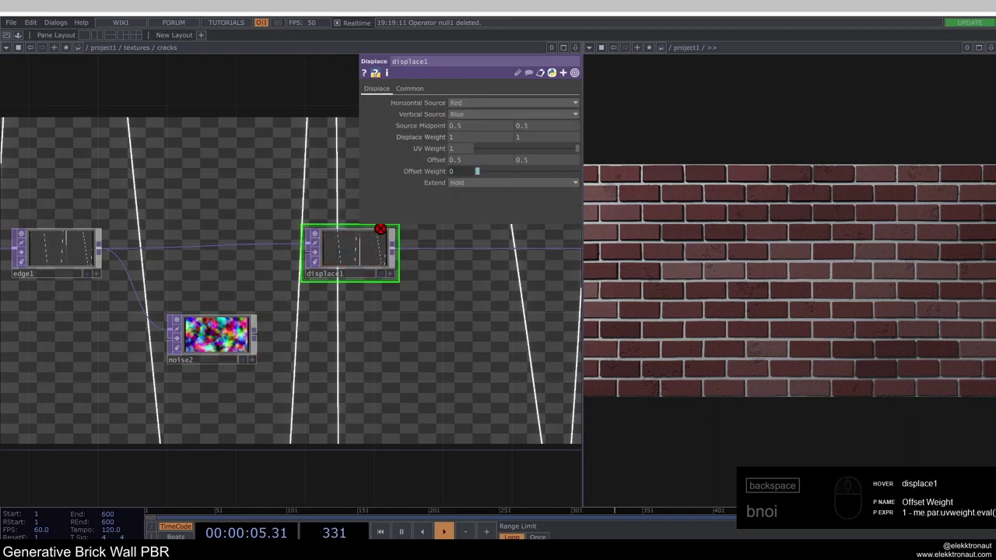
pyautogui.moveTo(400, 137); pyautogui.dragTo(373, 135)
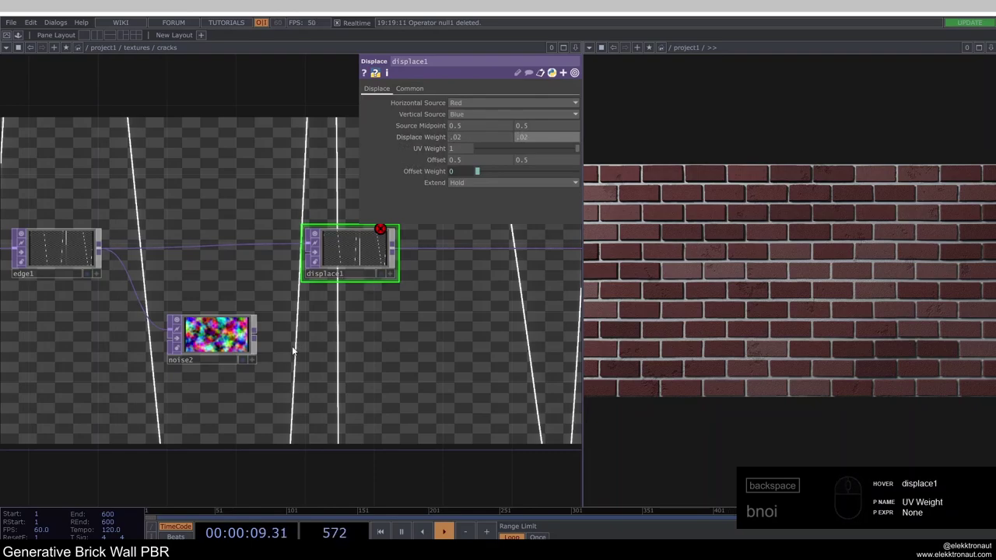
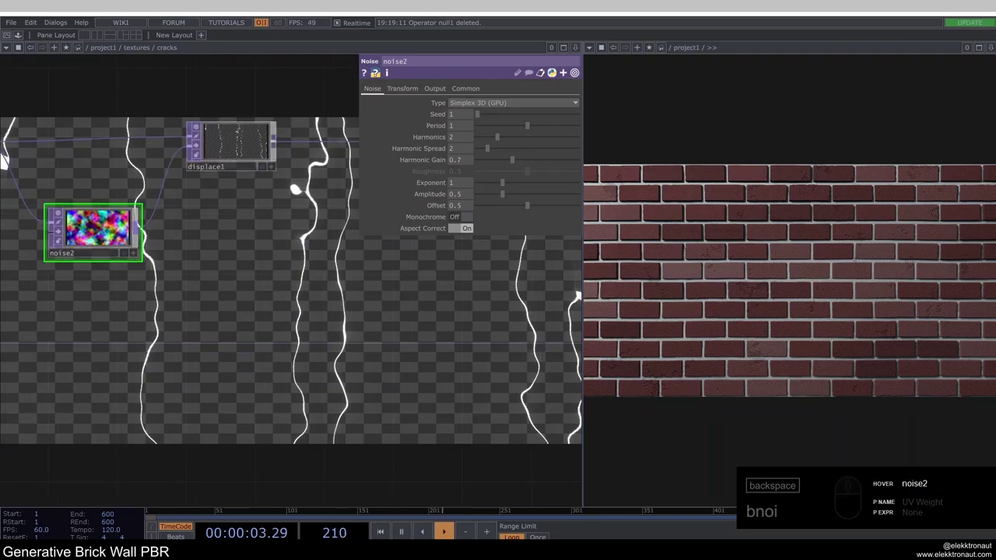
pyautogui.moveTo(437, 142); pyautogui.dragTo(301, 166)
pyautogui.click(300, 197)
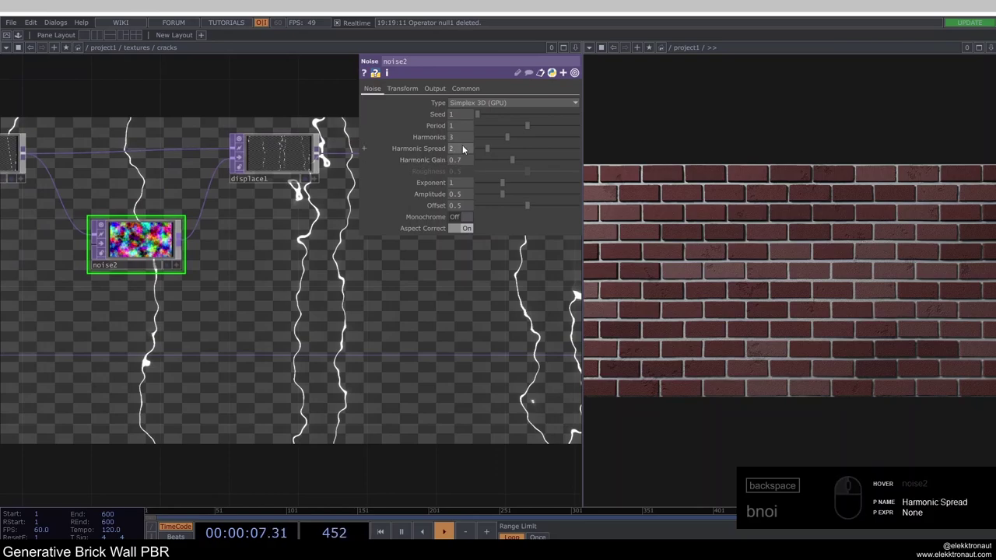
pyautogui.click(468, 152)
pyautogui.click(399, 143)
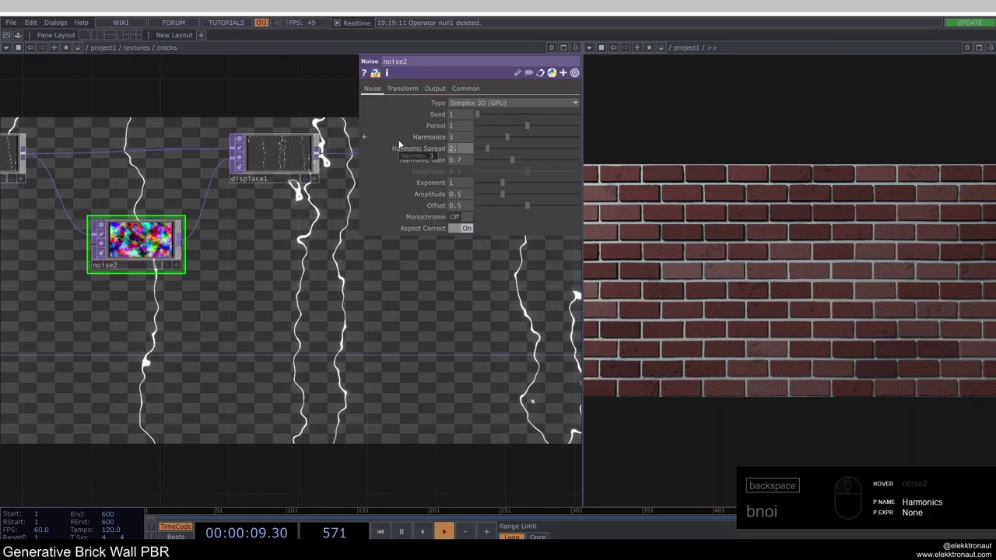
pyautogui.doubleClick(459, 161)
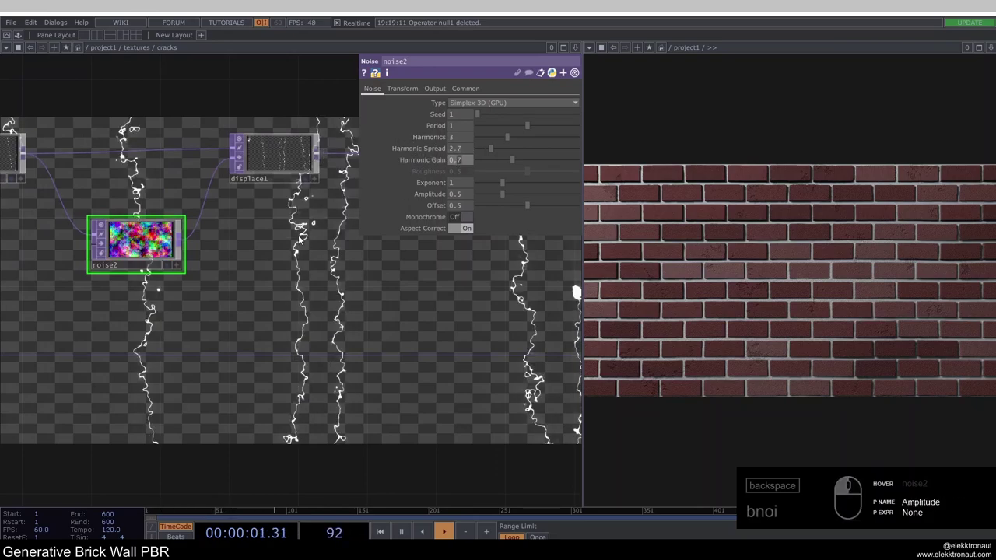
pyautogui.click(277, 266)
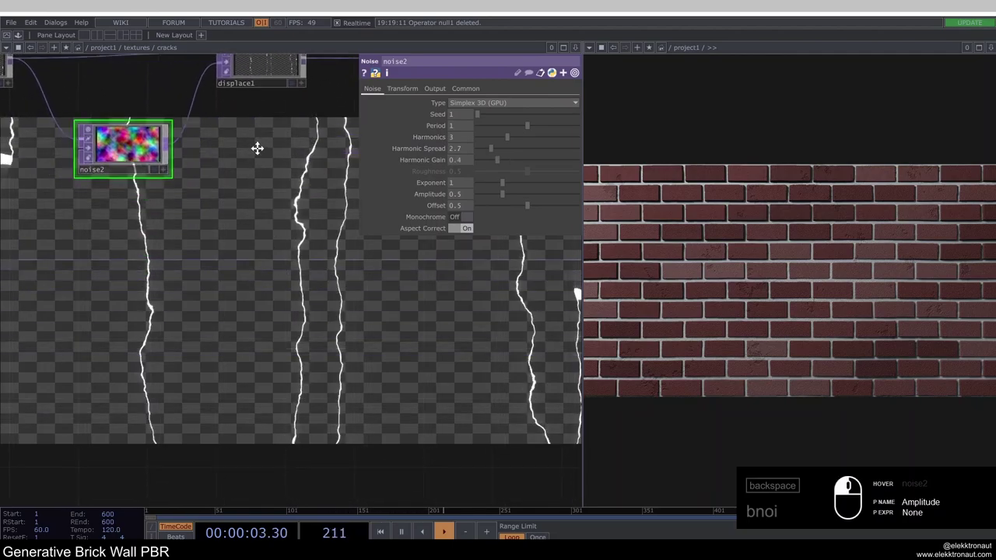
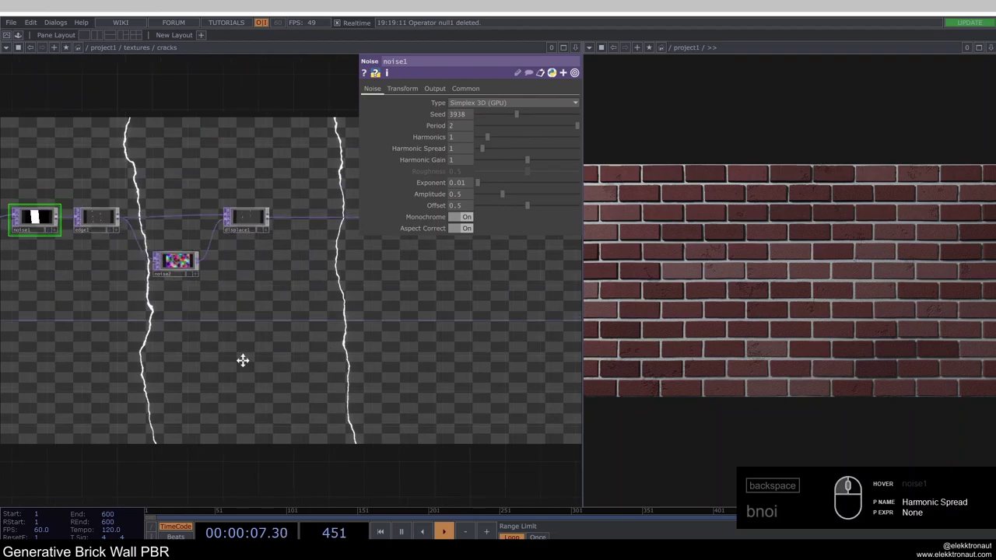
# Move out1 right to make room after displace1 in the crack network.
pyautogui.click(269, 252)
pyautogui.moveTo(205, 342); pyautogui.dragTo(287, 302)
pyautogui.moveTo(357, 305); pyautogui.dragTo(431, 306)
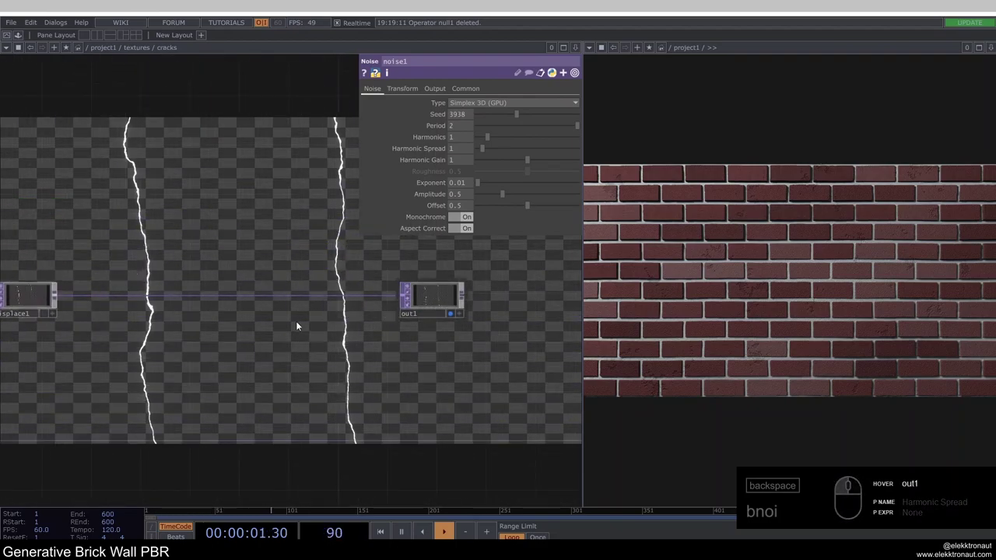
pyautogui.moveTo(294, 335); pyautogui.dragTo(286, 295)
pyautogui.moveTo(286, 295); pyautogui.dragTo(266, 253)
pyautogui.click(265, 251)
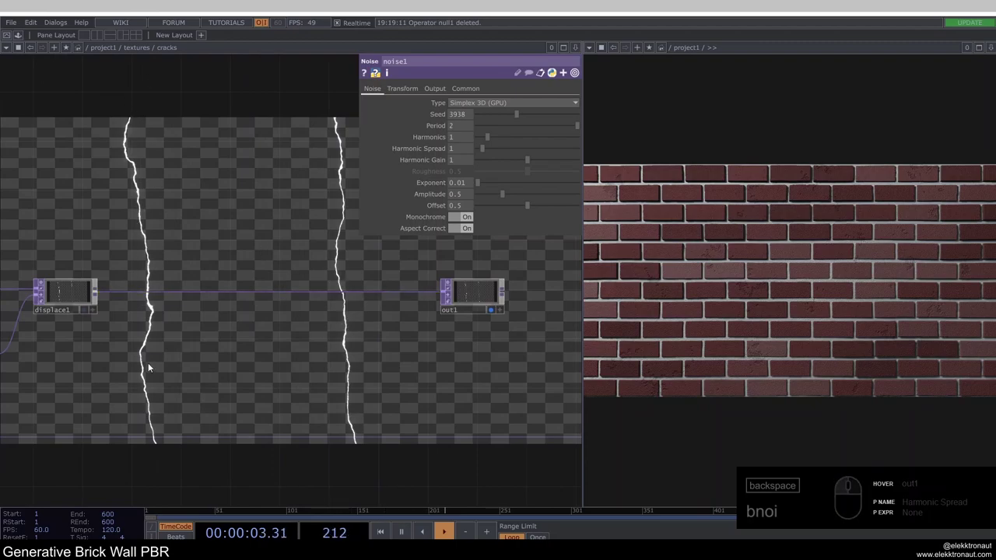
# Add a Ramp TOP and insert it between displace1 and out1.
pyautogui.doubleClick(273, 288)
pyautogui.write('a')
pyautogui.moveTo(291, 179); pyautogui.dragTo(330, 296)
pyautogui.click(336, 303)
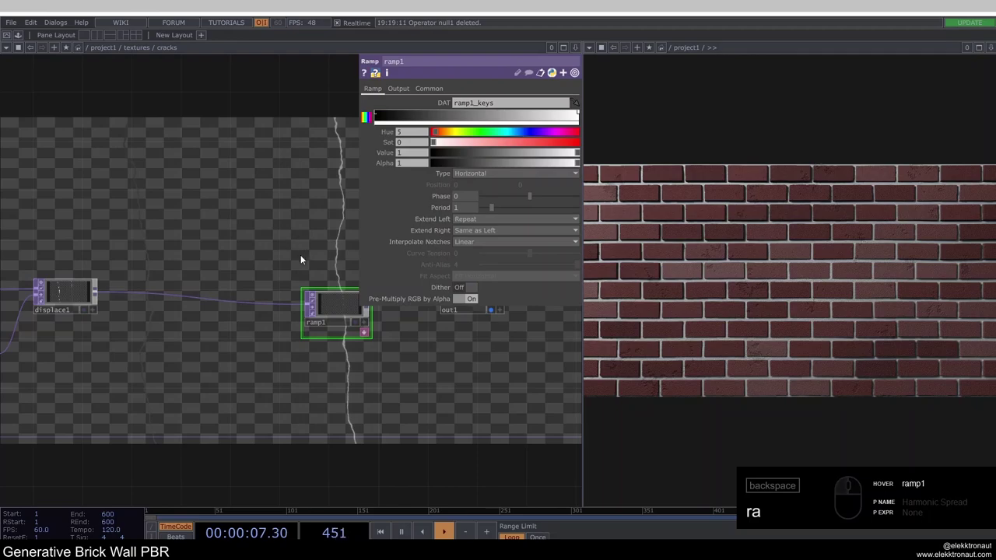
pyautogui.middleClick(314, 271)
pyautogui.click(239, 229)
pyautogui.moveTo(481, 173); pyautogui.dragTo(479, 186)
pyautogui.moveTo(478, 186); pyautogui.dragTo(452, 205)
# Set ramp1 to Composite with its input, Operation Multiply, Type Vertical.
pyautogui.click(326, 308)
pyautogui.click(285, 325)
pyautogui.click(398, 92)
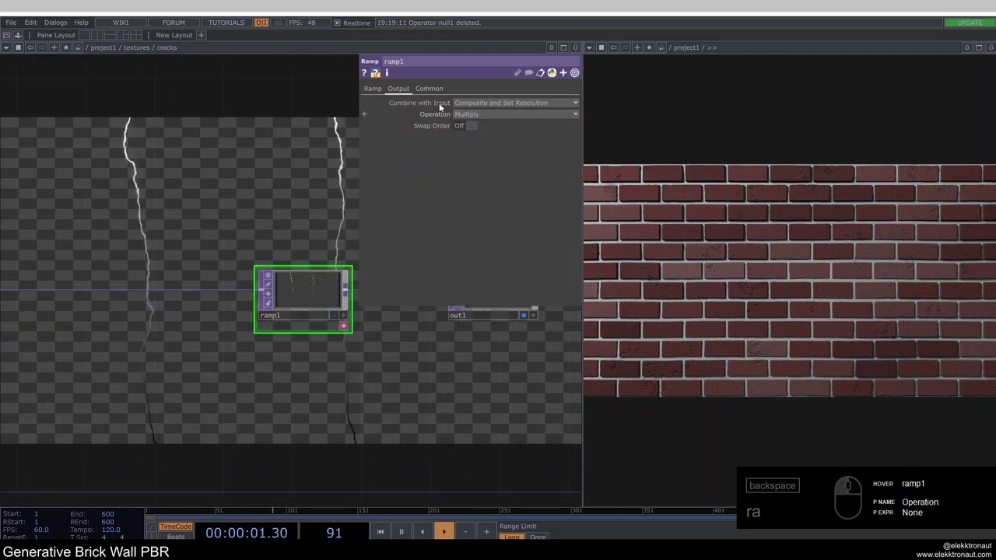
pyautogui.moveTo(383, 95); pyautogui.dragTo(287, 206)
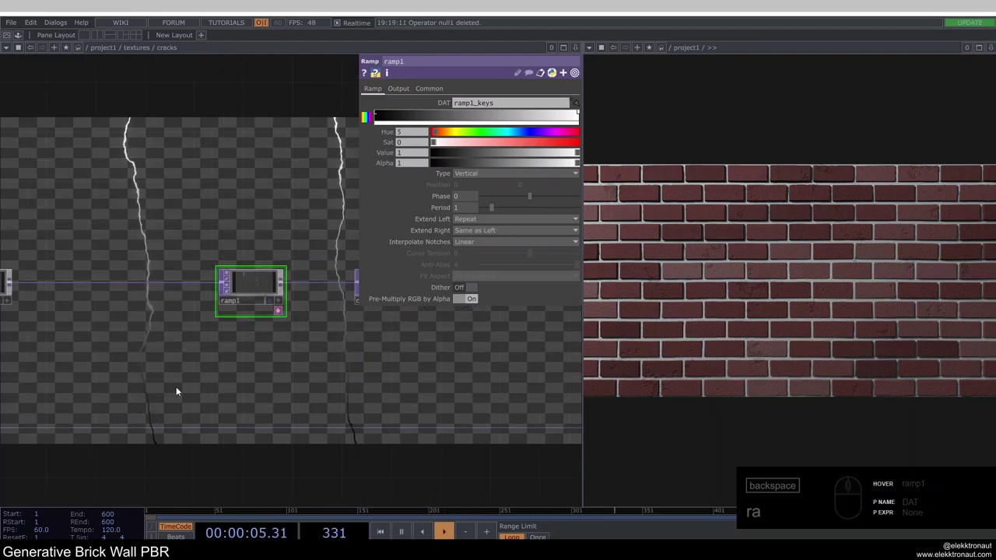
# Go up to /textures and add a Composite TOP set to Subtract for the cracks.
pyautogui.press('ctrl+z')
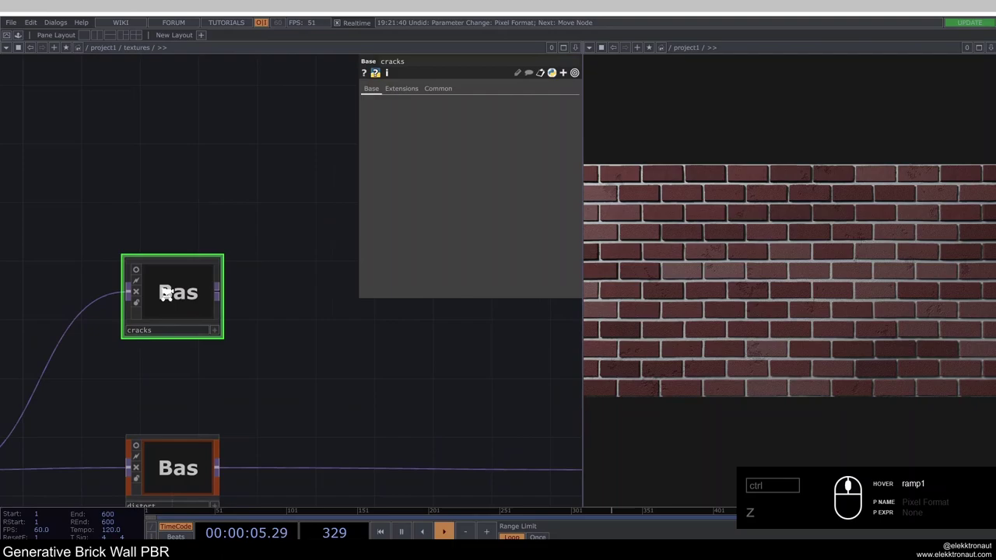
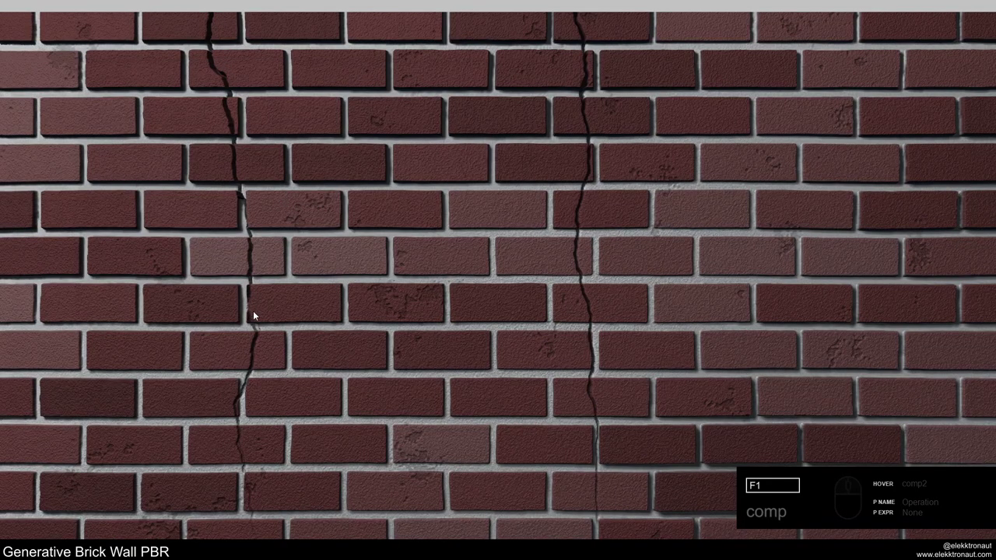
pyautogui.write('comp')
pyautogui.press('Escape')
pyautogui.press('F1')
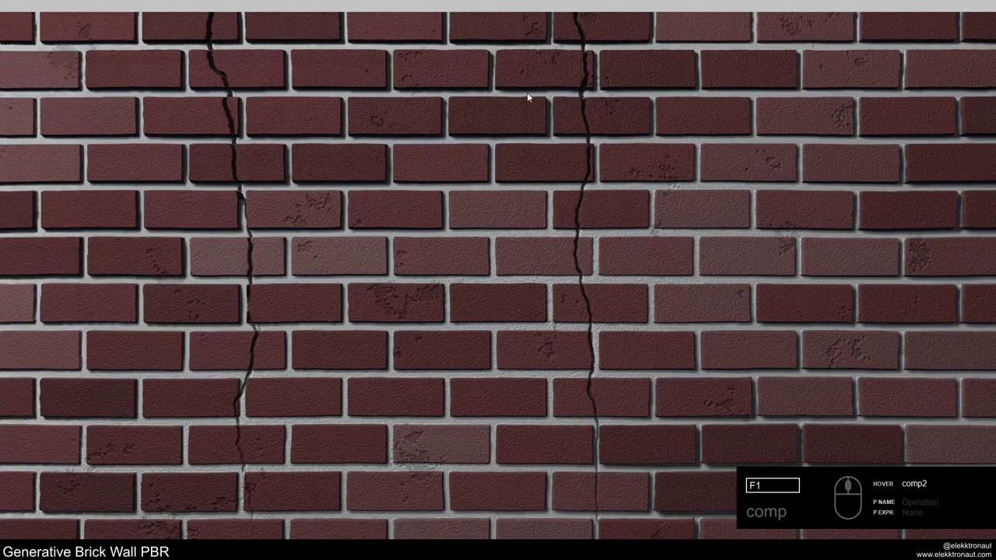
pyautogui.press('Escape')
pyautogui.press('Escape')
pyautogui.moveTo(208, 223); pyautogui.dragTo(264, 259)
pyautogui.write('comp')
pyautogui.click(264, 259)
# Wire cracks and distort into the composite, then undo the wrong connection.
pyautogui.write('v')
pyautogui.moveTo(277, 317); pyautogui.dragTo(111, 422)
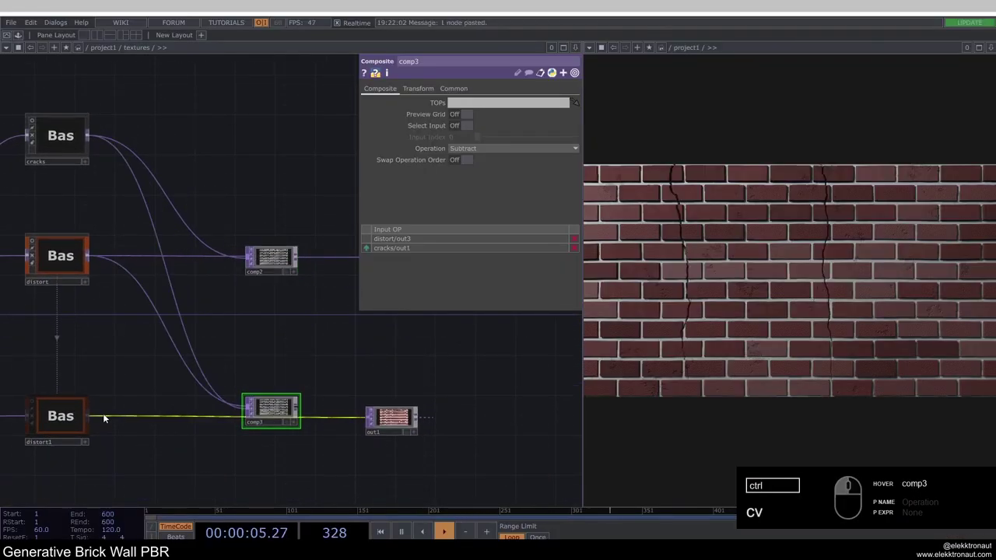
pyautogui.moveTo(114, 392); pyautogui.dragTo(245, 383)
pyautogui.click(309, 427)
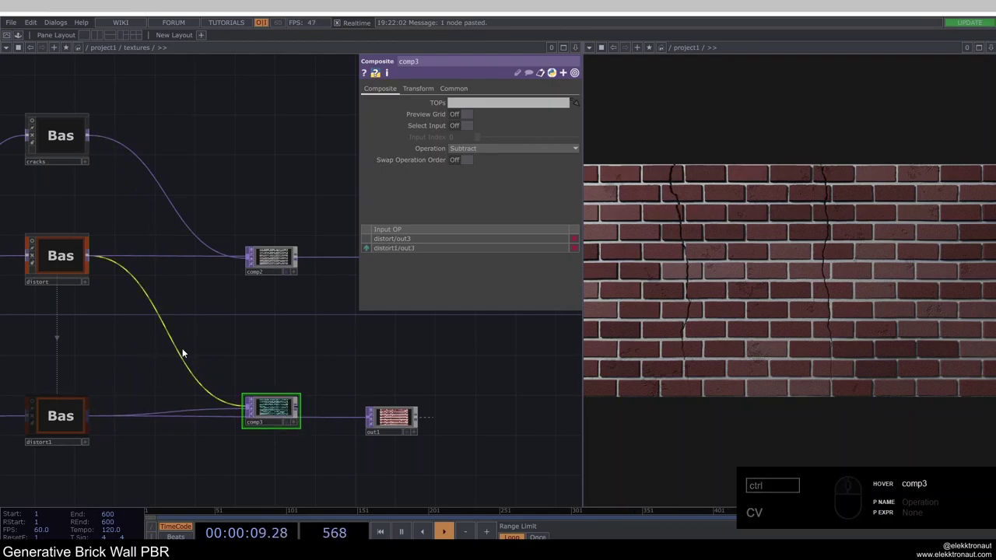
pyautogui.press('ctrl+z')
# Rewire comp3 to take distort1/out3 and cracks/out1, and preview the render.
pyautogui.moveTo(96, 148); pyautogui.dragTo(231, 385)
pyautogui.moveTo(91, 417); pyautogui.dragTo(305, 419)
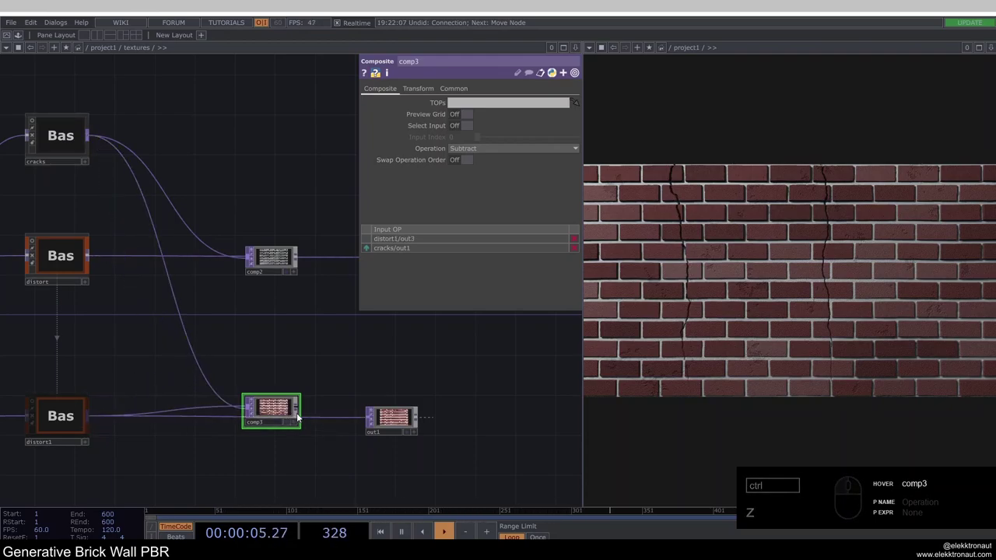
pyautogui.moveTo(301, 412); pyautogui.dragTo(269, 417)
pyautogui.moveTo(276, 423); pyautogui.dragTo(277, 396)
pyautogui.write('z')
pyautogui.press('F1')
pyautogui.write('z')
pyautogui.moveTo(279, 392); pyautogui.dragTo(330, 316)
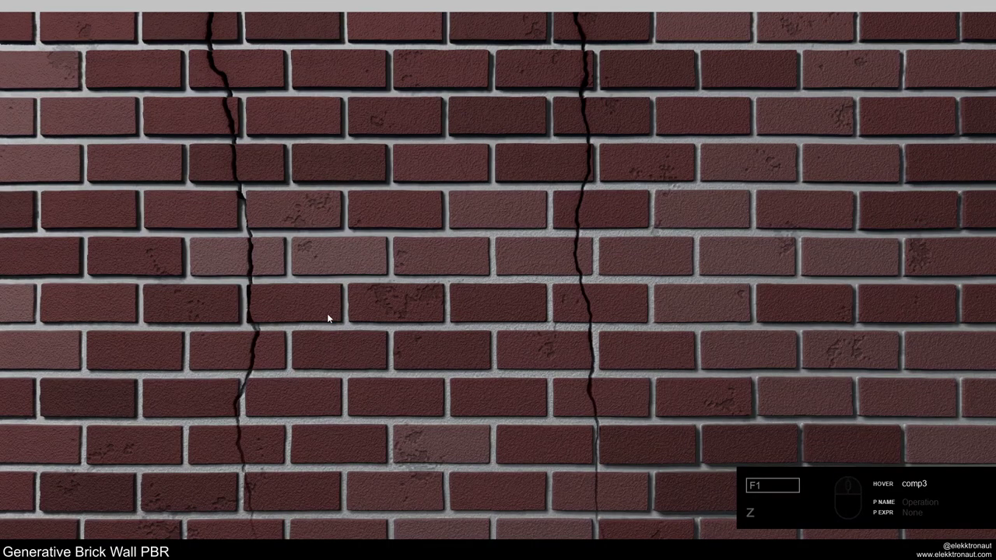
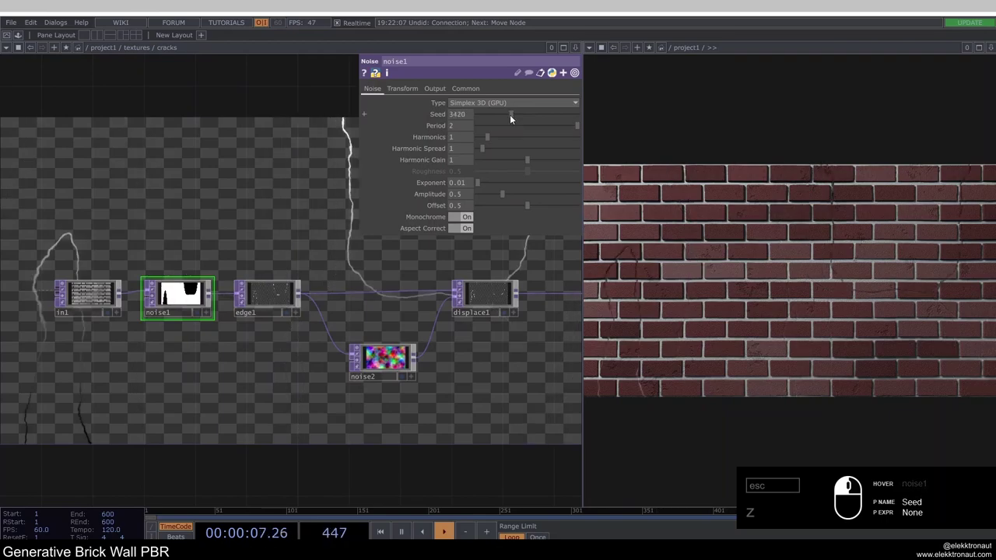
# Change noise1's seed inside cracks to 3109 for a new crack arrangement.
pyautogui.press('F1')
pyautogui.press('Escape')
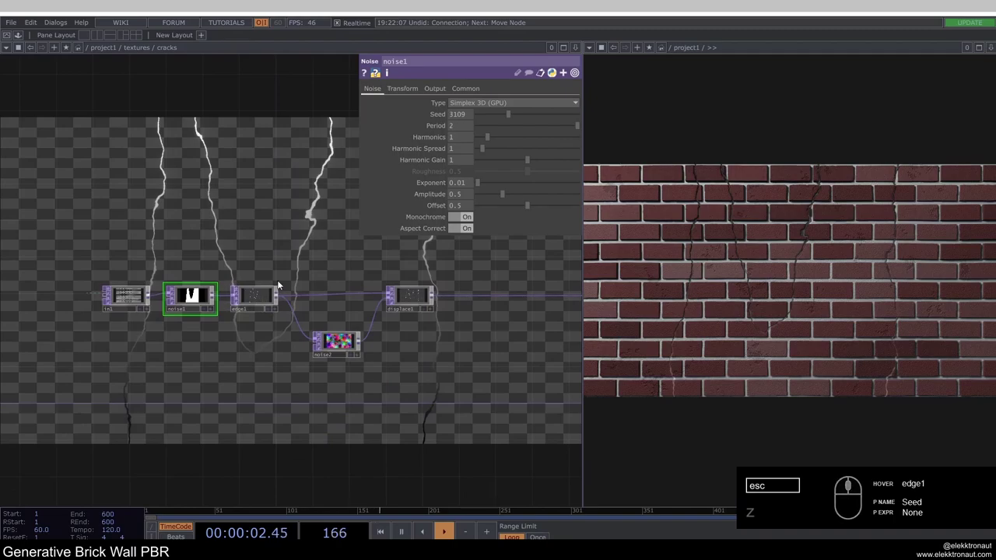
# Add a monochrome Noise TOP with seed 3731 as a new roughness output out3.
pyautogui.press('Escape')
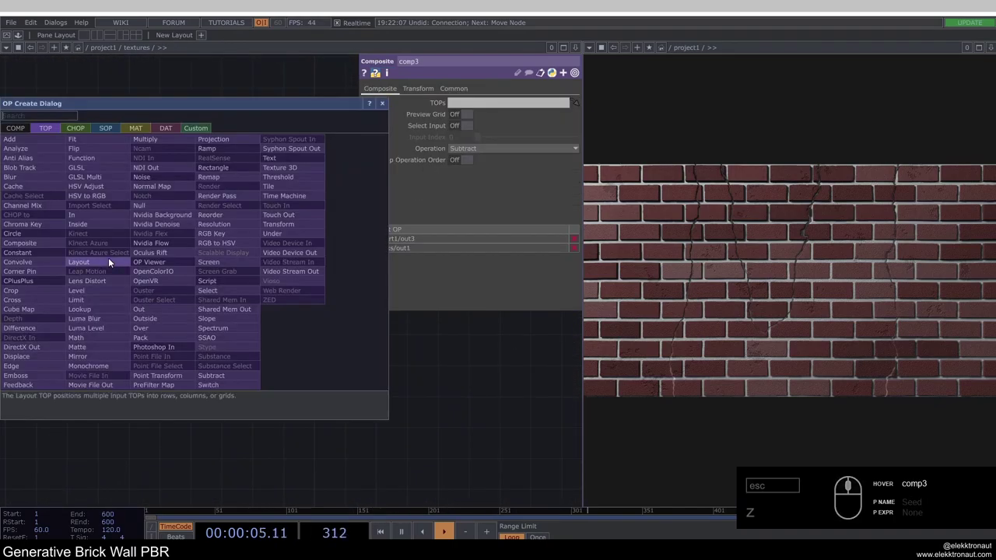
pyautogui.write('zoi')
pyautogui.moveTo(152, 180); pyautogui.dragTo(268, 340)
pyautogui.click(255, 322)
pyautogui.moveTo(232, 250); pyautogui.dragTo(210, 329)
pyautogui.click(341, 184)
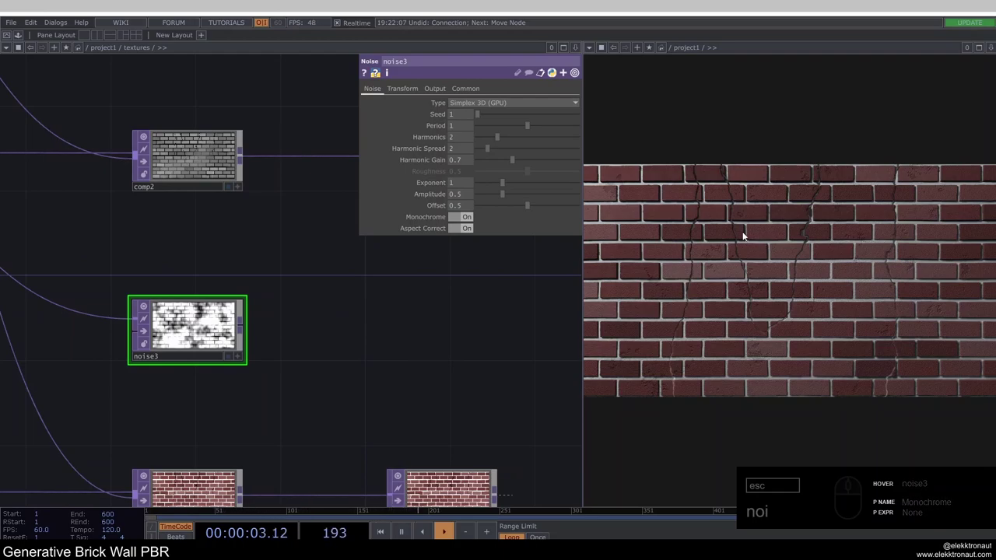
pyautogui.moveTo(516, 116); pyautogui.dragTo(527, 128)
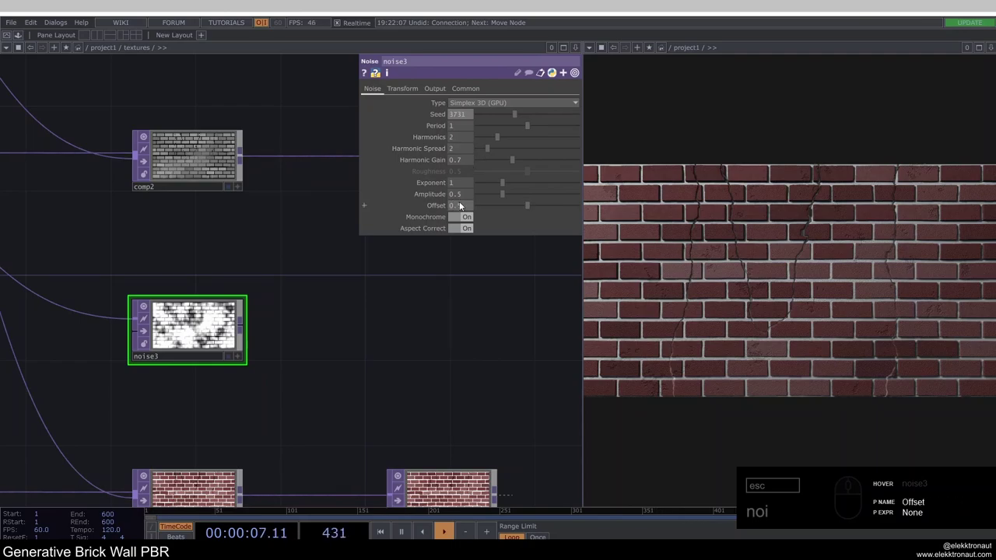
pyautogui.click(462, 200)
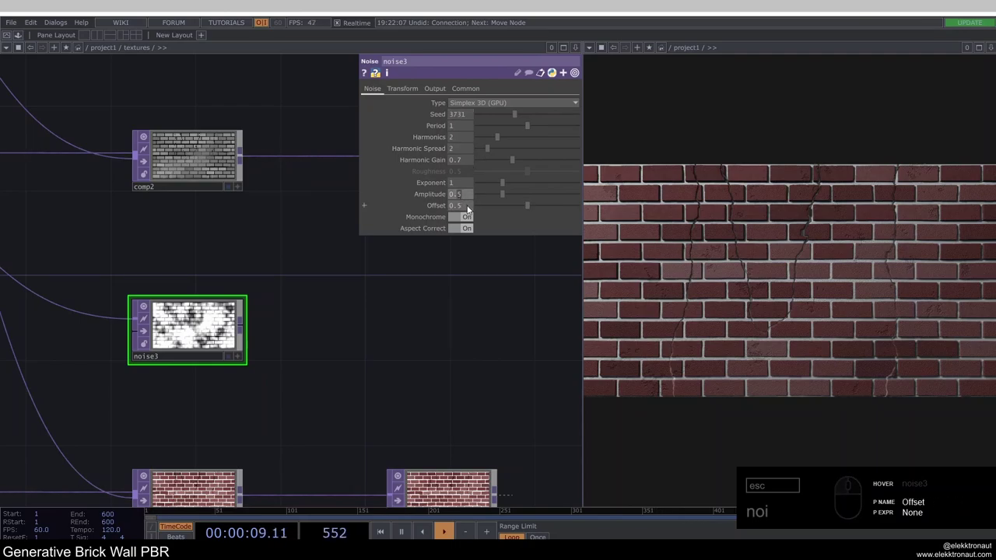
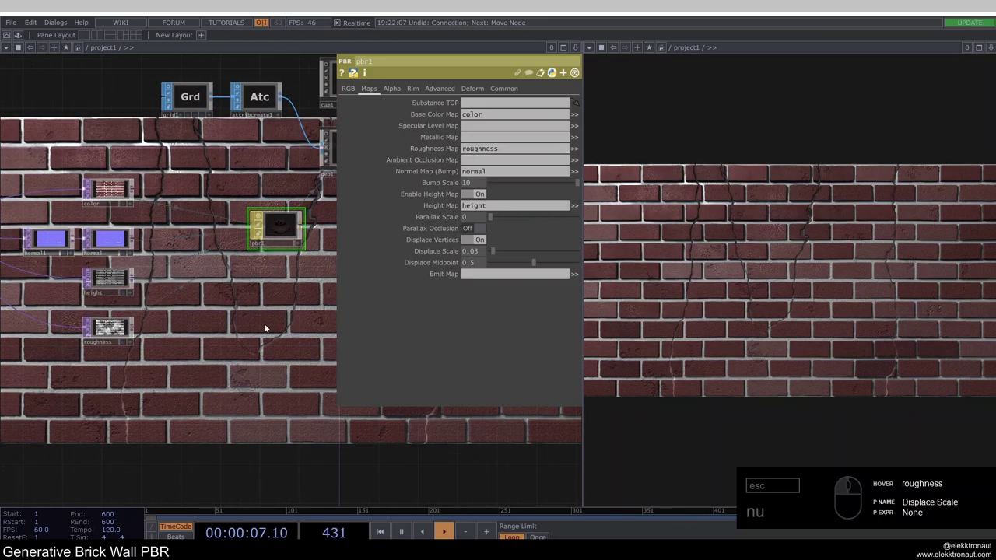
# Assign the roughness TOP as pbr1's Roughness Map and preview the wall full screen.
pyautogui.click(243, 321)
pyautogui.click(178, 280)
pyautogui.click(179, 268)
pyautogui.click(194, 296)
pyautogui.click(217, 293)
pyautogui.press('F1')
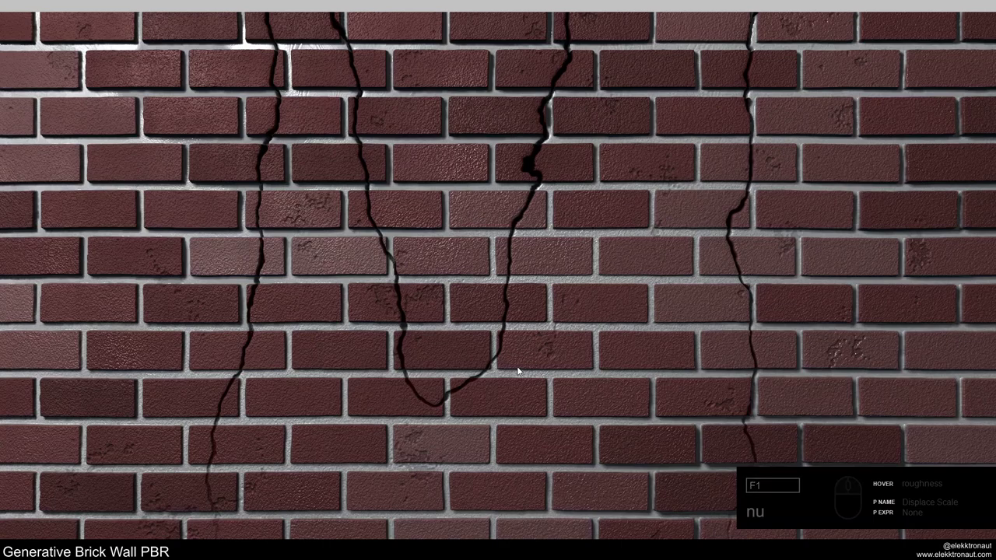
pyautogui.press('Escape')
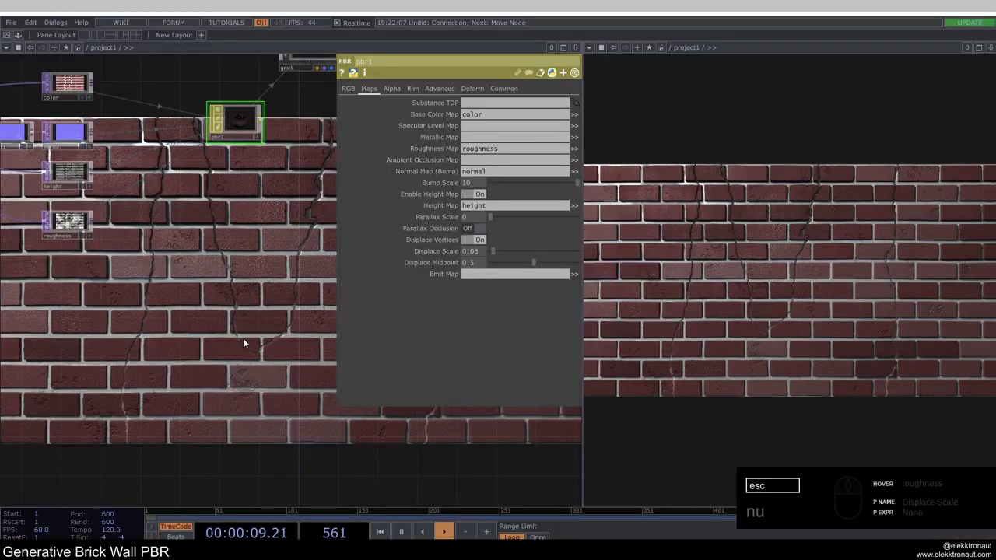
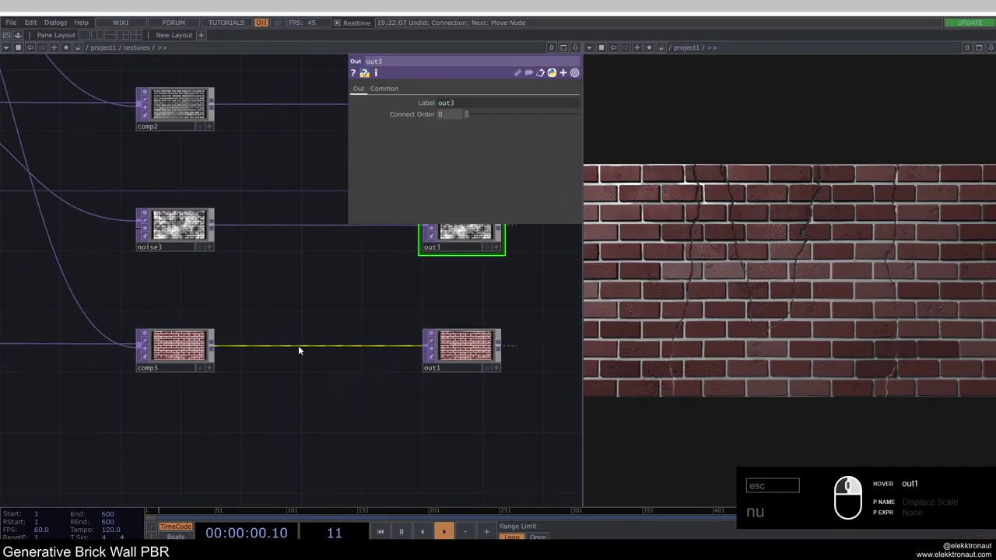
# Add a Noise TOP after comp3 and feed the cracked brick colour into it.
pyautogui.click(310, 338)
pyautogui.press('BackSpace')
pyautogui.write('o')
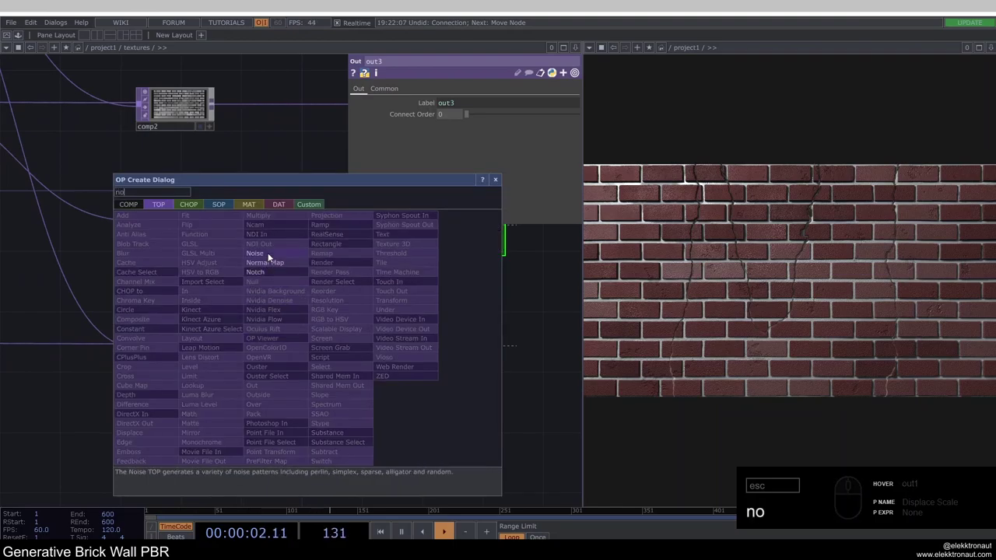
pyautogui.moveTo(269, 256); pyautogui.dragTo(315, 348)
pyautogui.moveTo(315, 348); pyautogui.dragTo(300, 337)
pyautogui.write('no')
pyautogui.middleClick(301, 336)
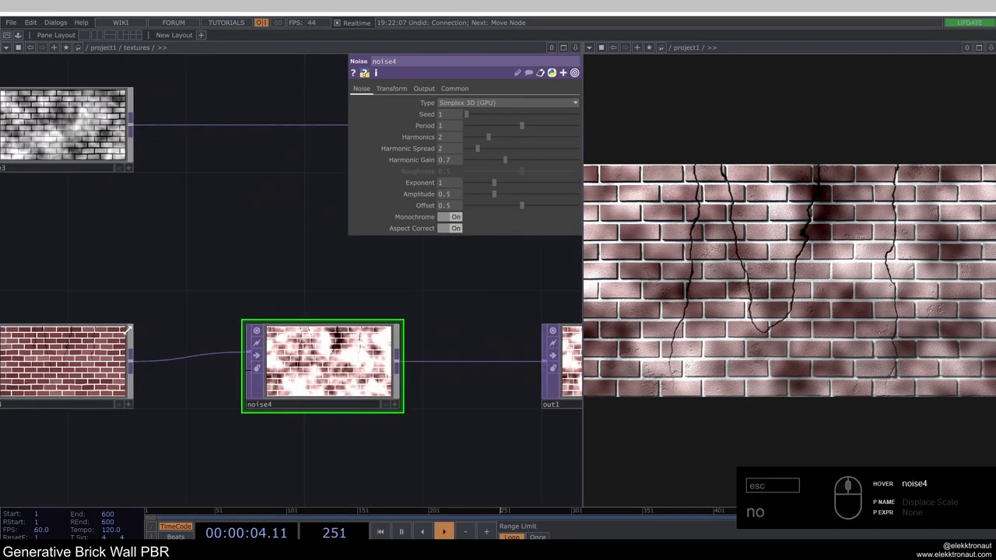
pyautogui.moveTo(140, 357); pyautogui.dragTo(233, 374)
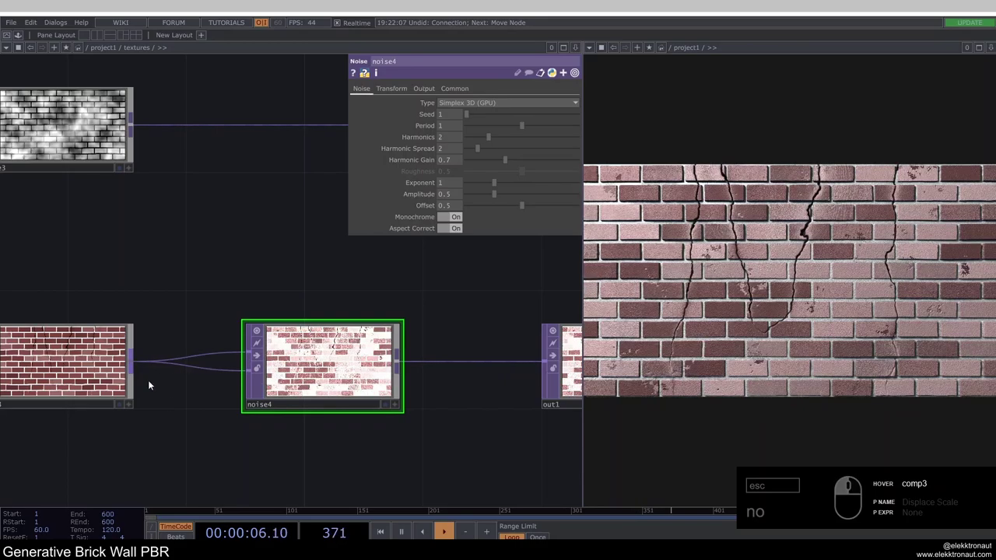
# Wire noise4 through to out1 and check the result full screen.
pyautogui.doubleClick(322, 376)
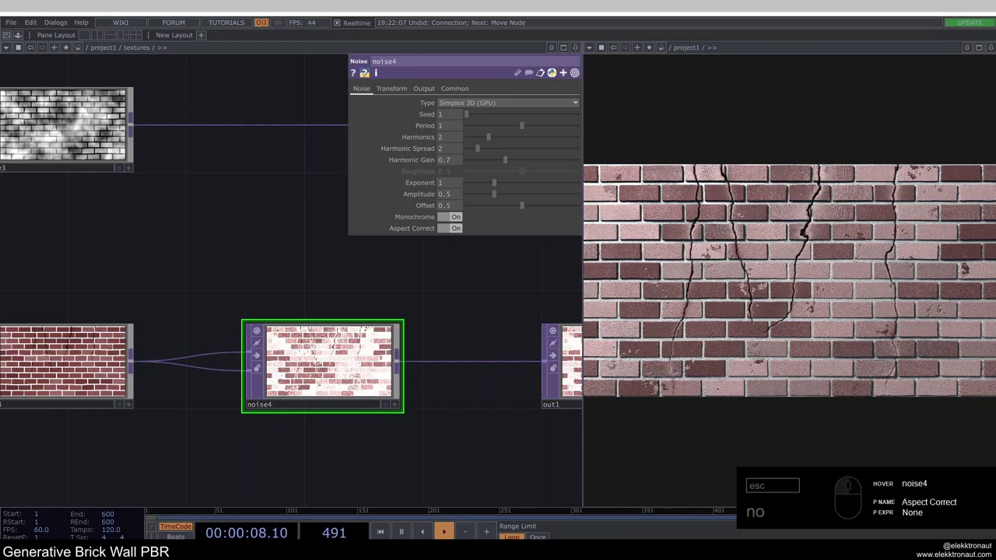
pyautogui.click(263, 358)
pyautogui.press('F1')
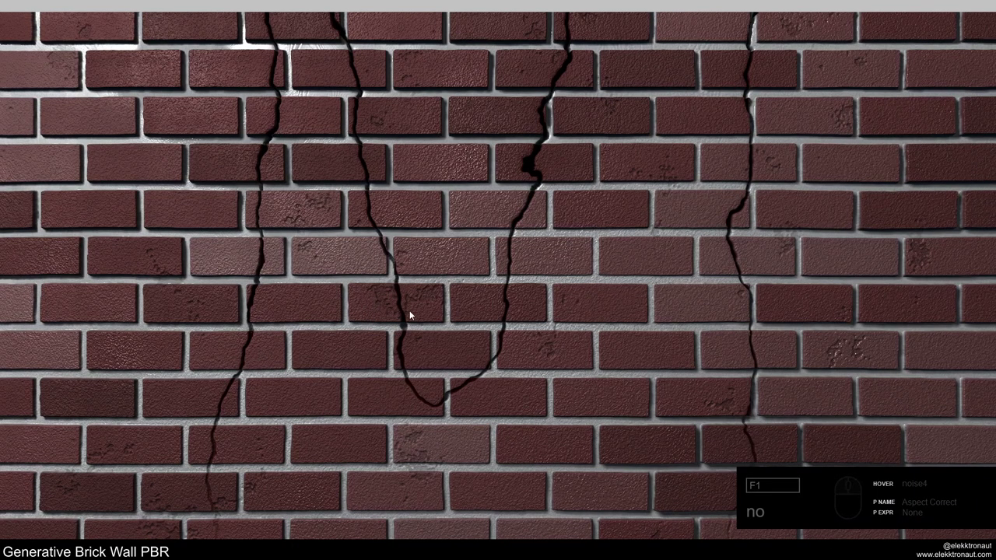
pyautogui.click(108, 401)
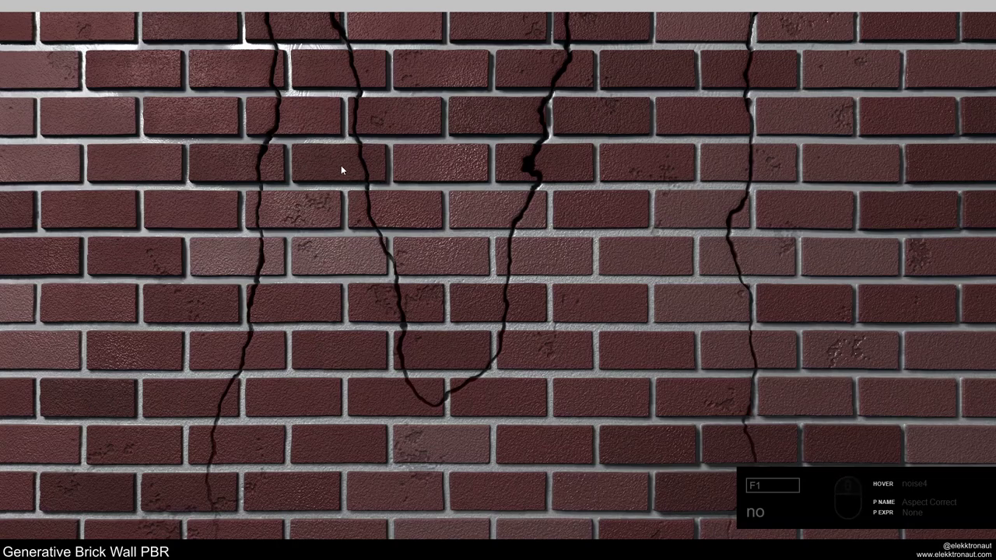
pyautogui.click(335, 168)
pyautogui.press('Escape')
pyautogui.write('no')
pyautogui.press('F1')
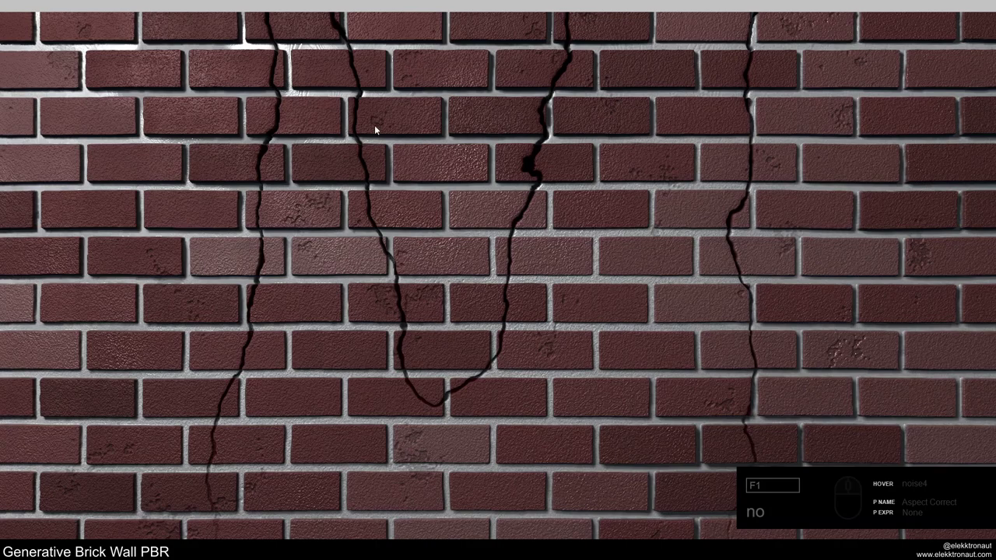
pyautogui.press('Escape')
pyautogui.write('no')
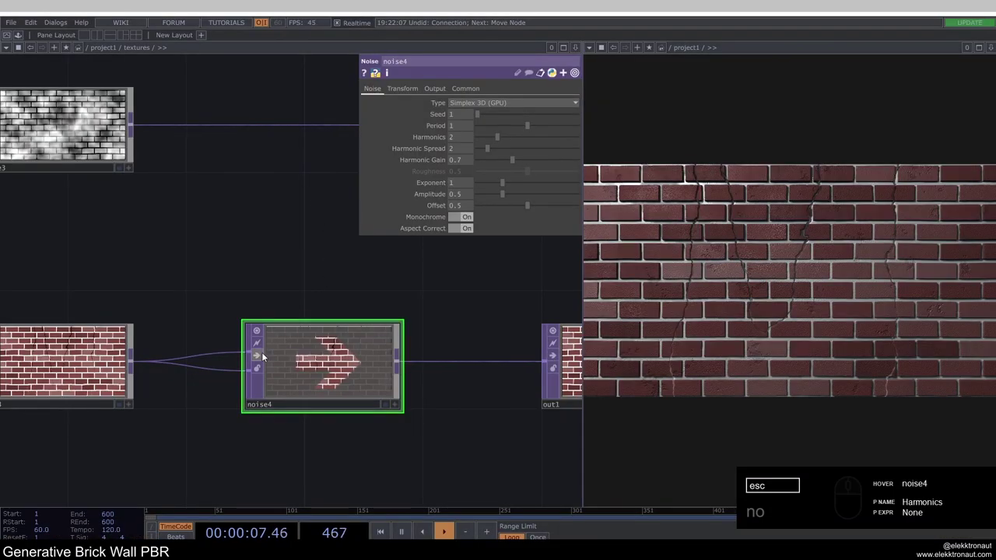
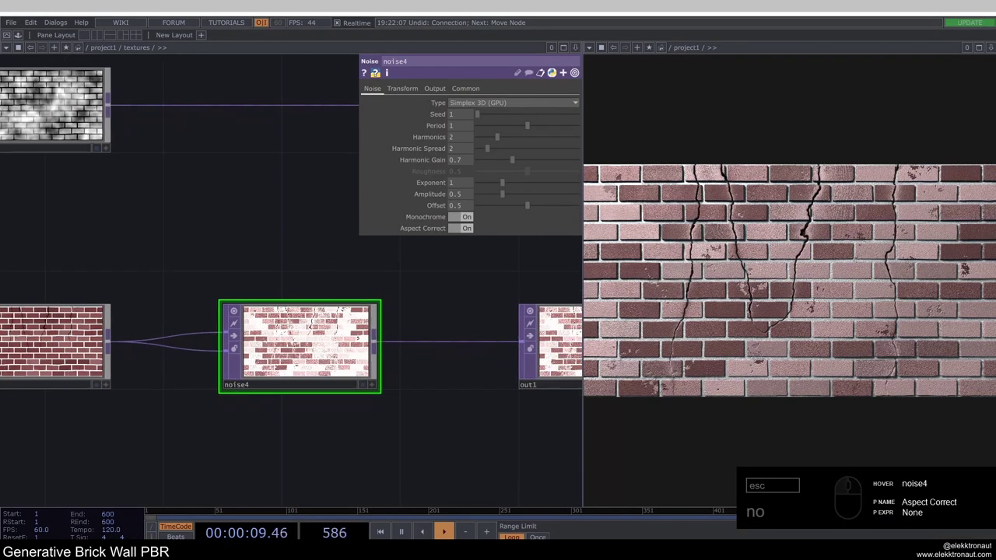
# Set noise4 Amplitude 0.1, Offset 0 and Seed 1400 for a faint grain.
pyautogui.moveTo(424, 209); pyautogui.dragTo(472, 211)
pyautogui.click(467, 198)
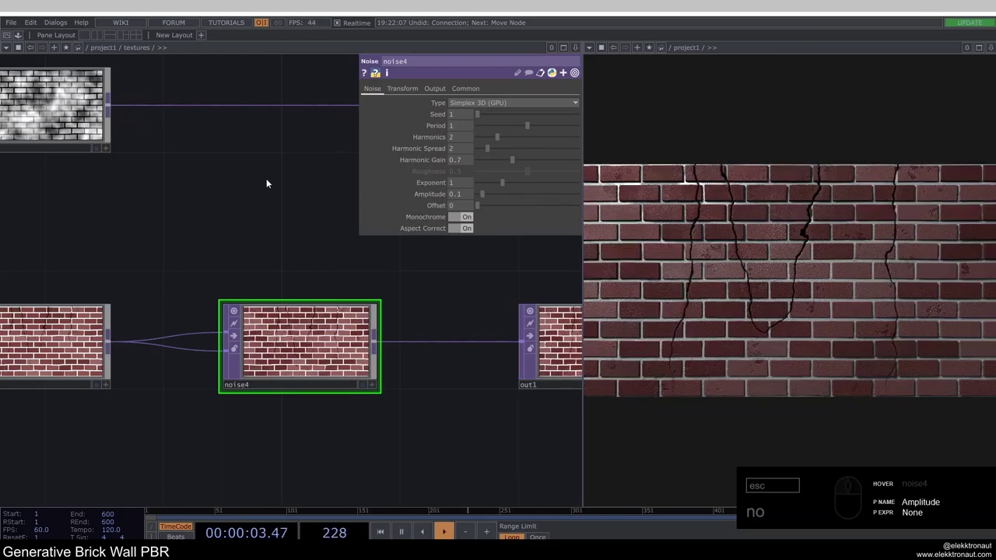
pyautogui.click(489, 119)
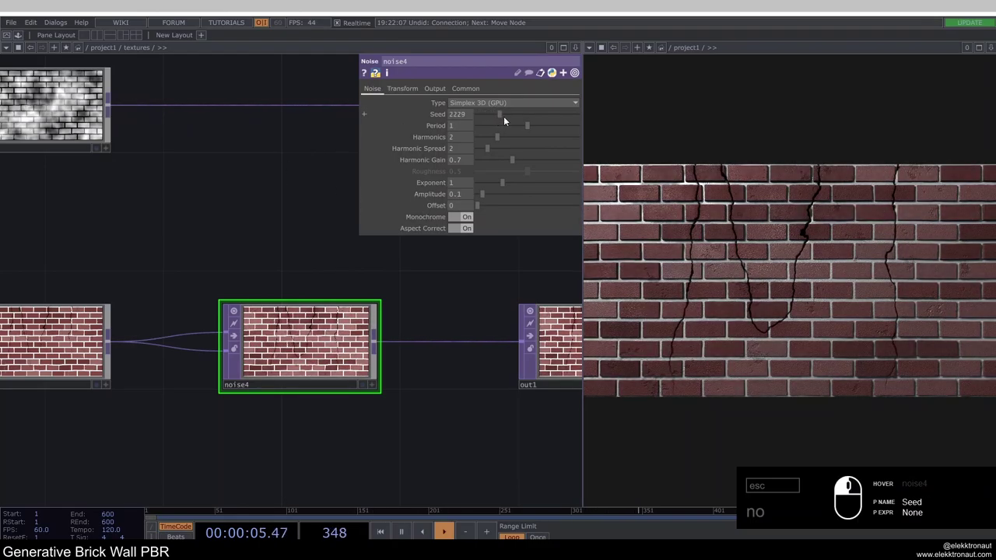
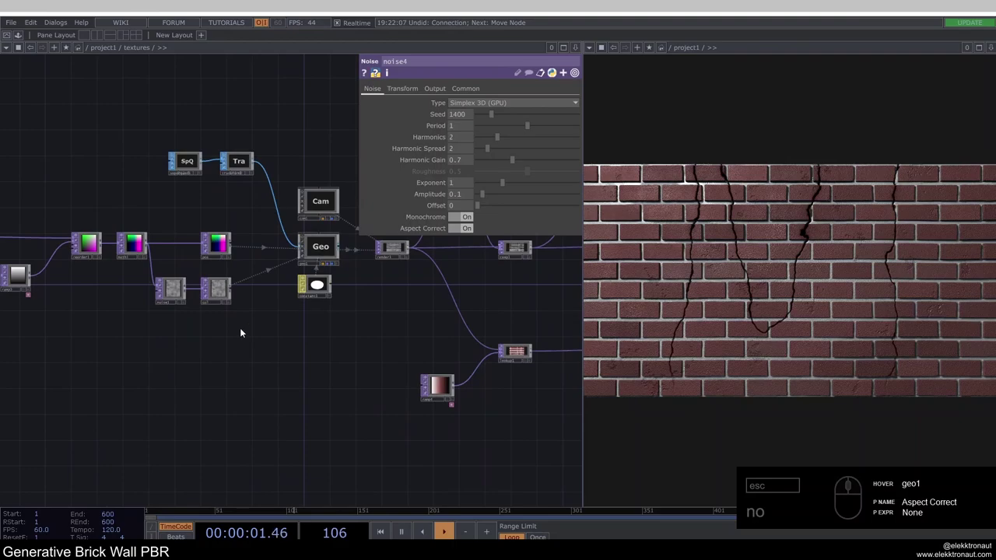
# Return to project1 and select the pbr1 material.
pyautogui.moveTo(327, 310); pyautogui.dragTo(310, 266)
pyautogui.moveTo(316, 285); pyautogui.dragTo(240, 344)
pyautogui.doubleClick(230, 256)
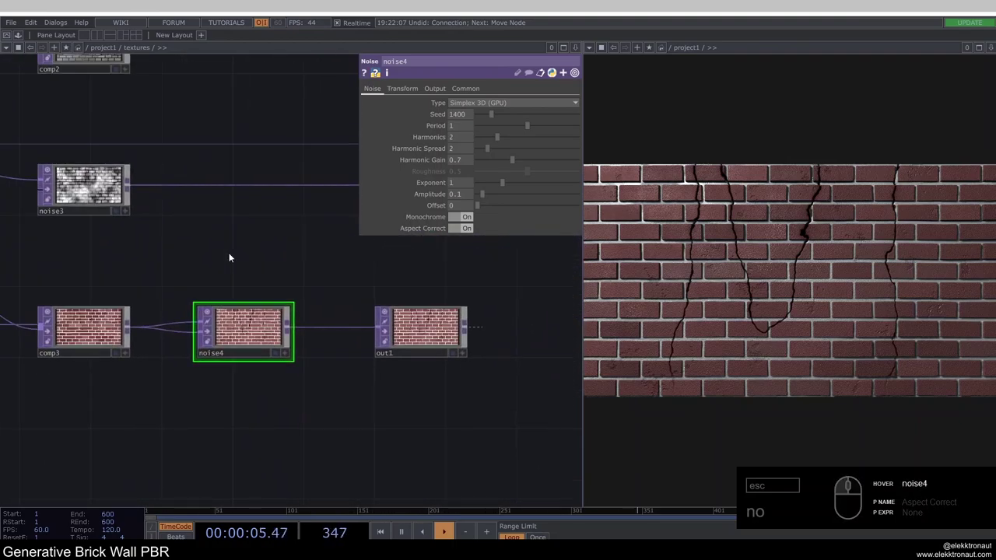
pyautogui.write('no')
pyautogui.click(282, 248)
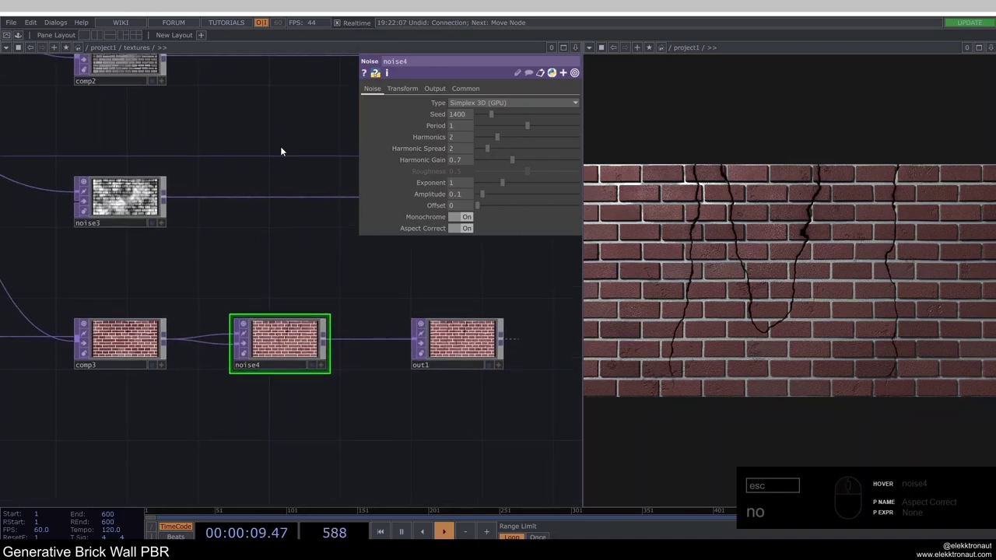
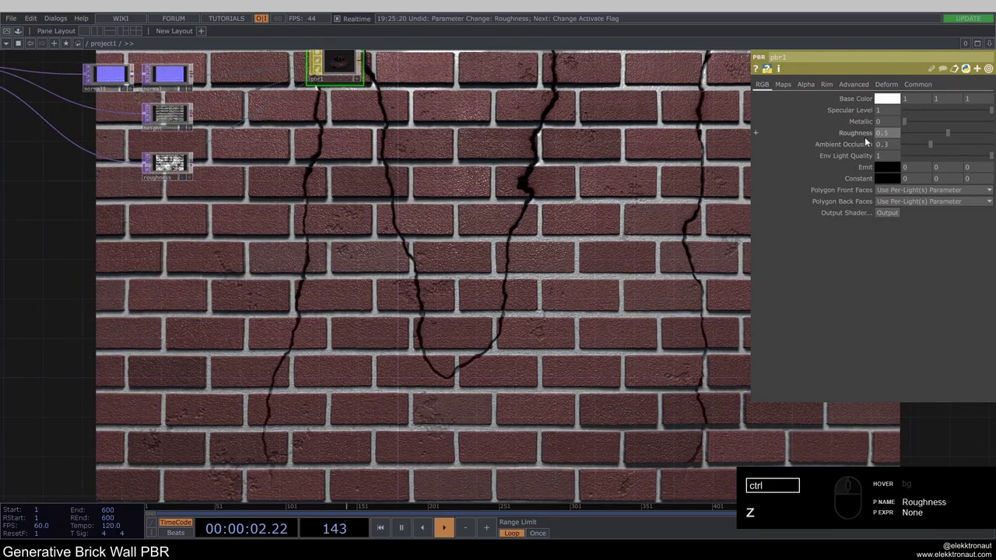
# Test pbr1 Metallic around 0.9 on the wall, undoing the earlier material tweak.
pyautogui.moveTo(927, 149); pyautogui.dragTo(934, 156)
pyautogui.press('ctrl+z')
pyautogui.moveTo(614, 170); pyautogui.dragTo(688, 164)
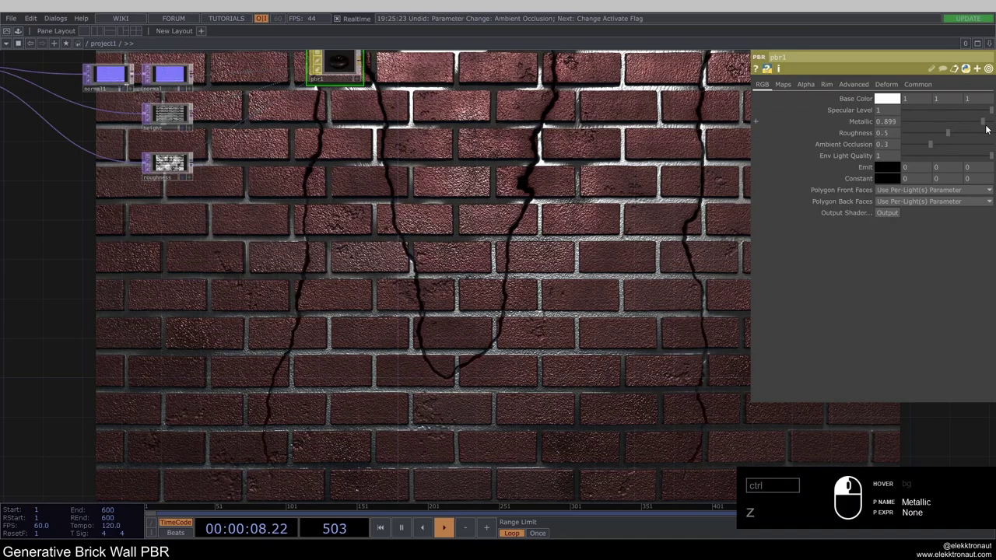
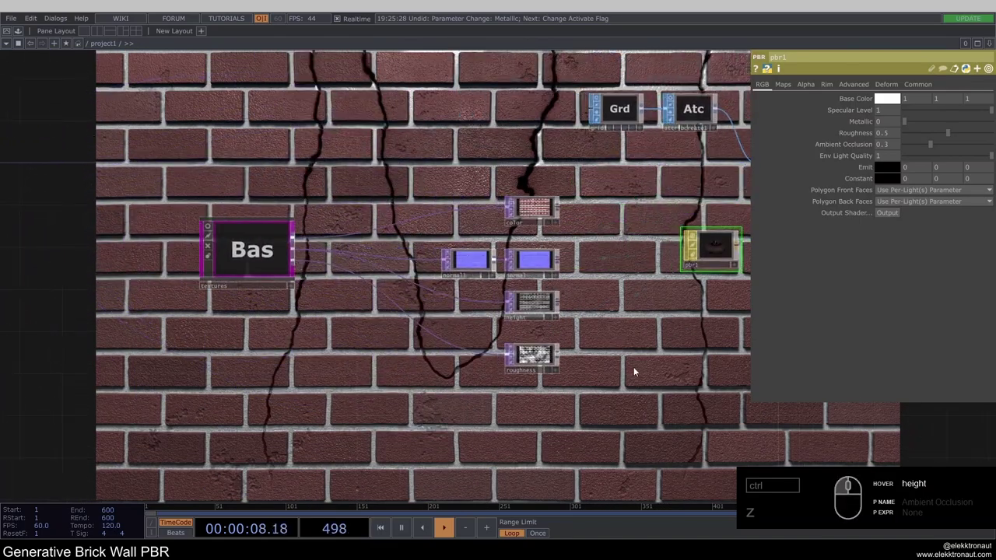
pyautogui.click(606, 410)
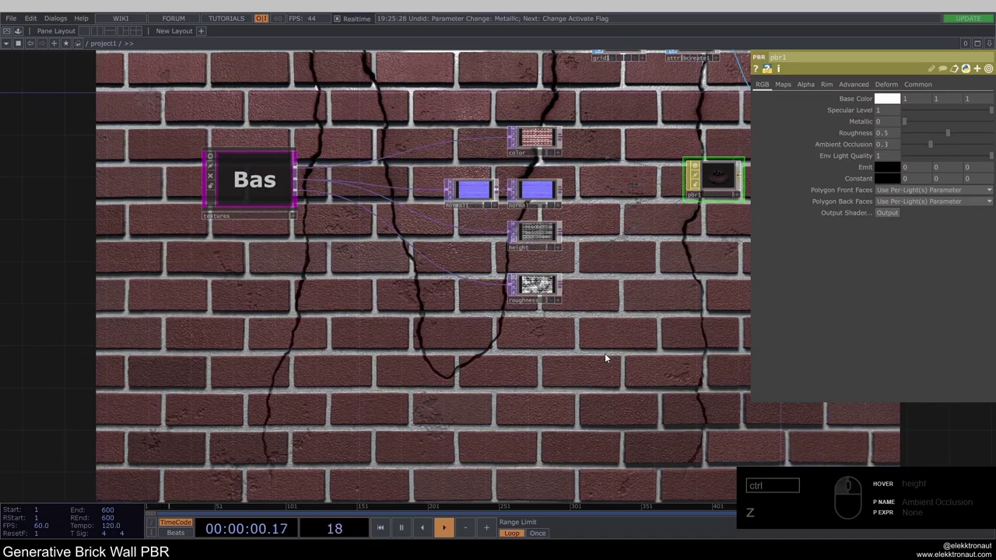
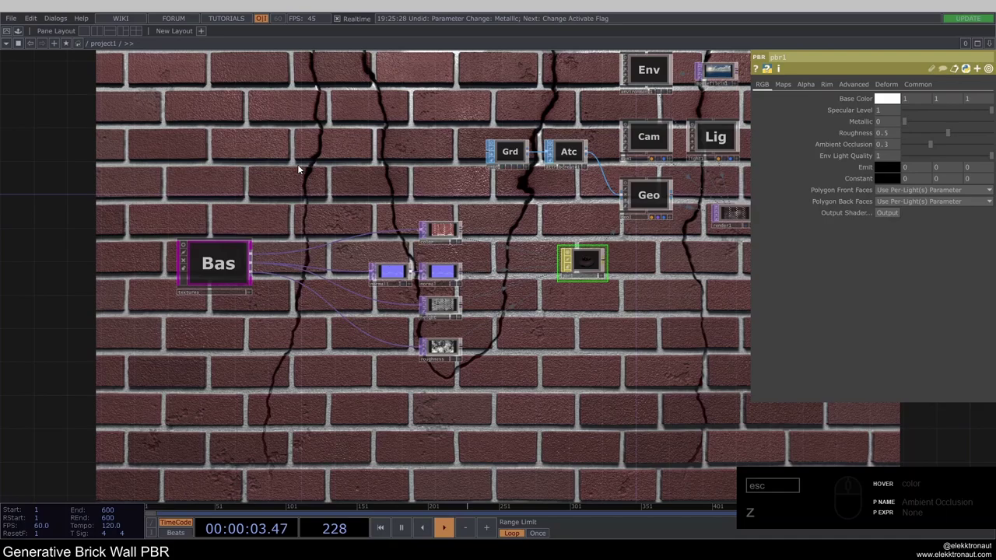
pyautogui.moveTo(332, 174); pyautogui.dragTo(435, 284)
pyautogui.click(370, 192)
pyautogui.click(416, 206)
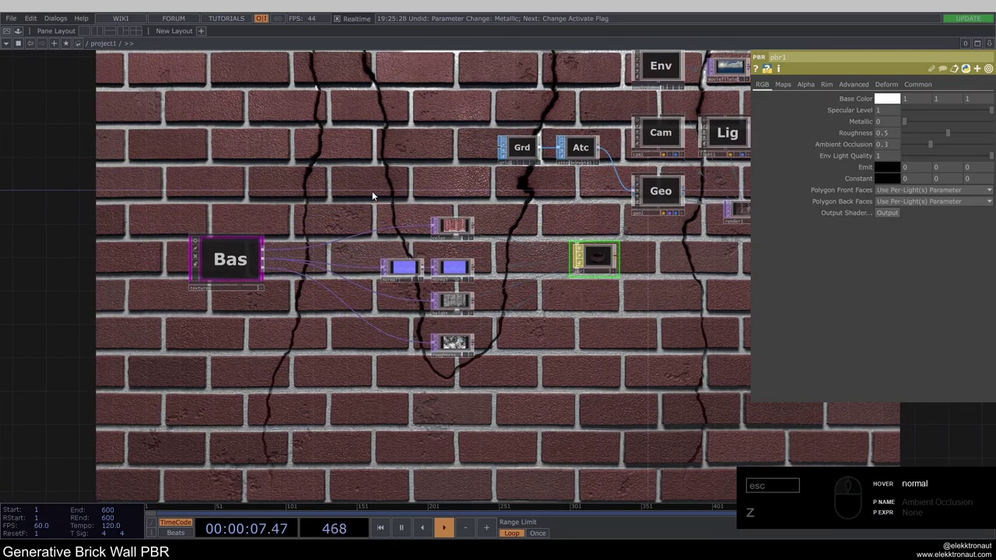
pyautogui.click(391, 198)
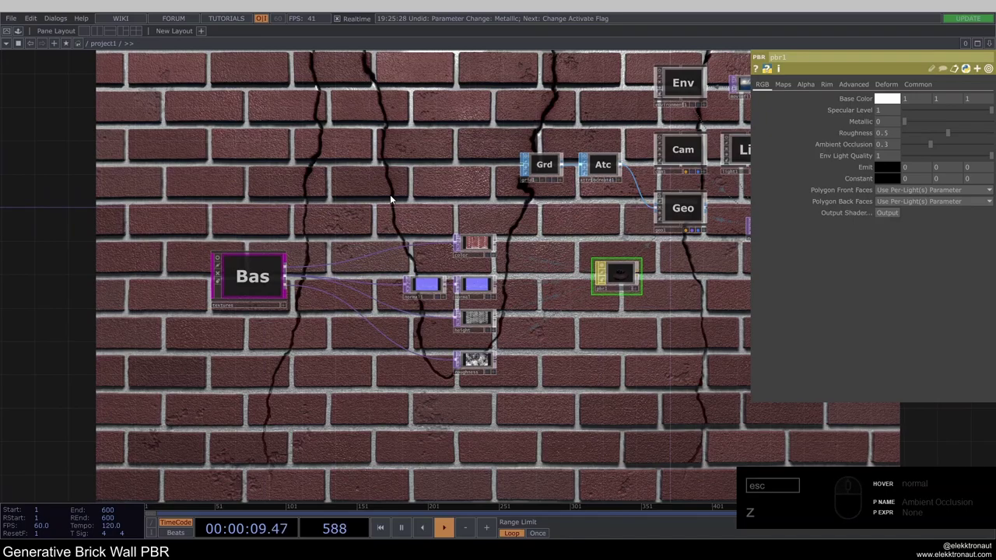
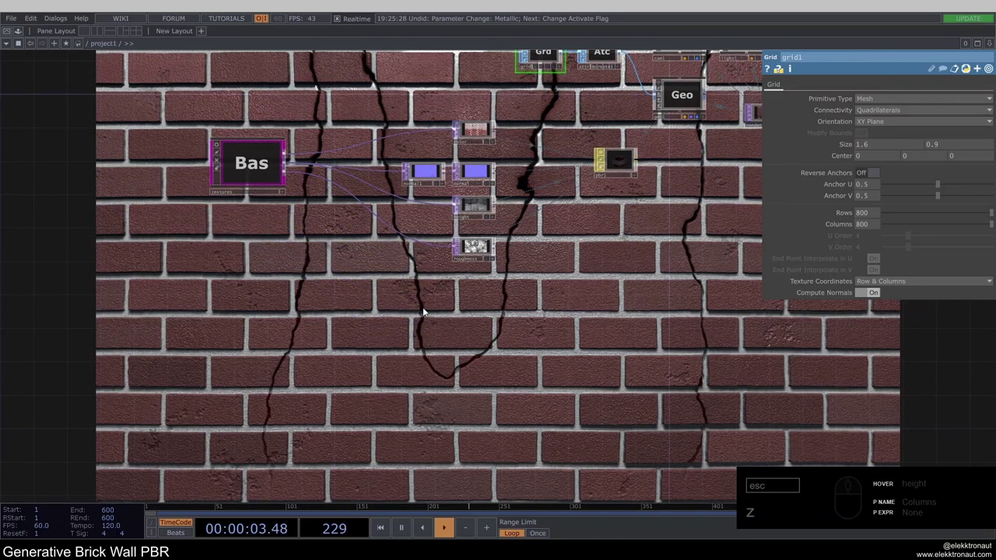
pyautogui.click(414, 308)
pyautogui.write('sub')
pyautogui.click(438, 350)
pyautogui.click(783, 106)
pyautogui.moveTo(782, 106); pyautogui.dragTo(890, 113)
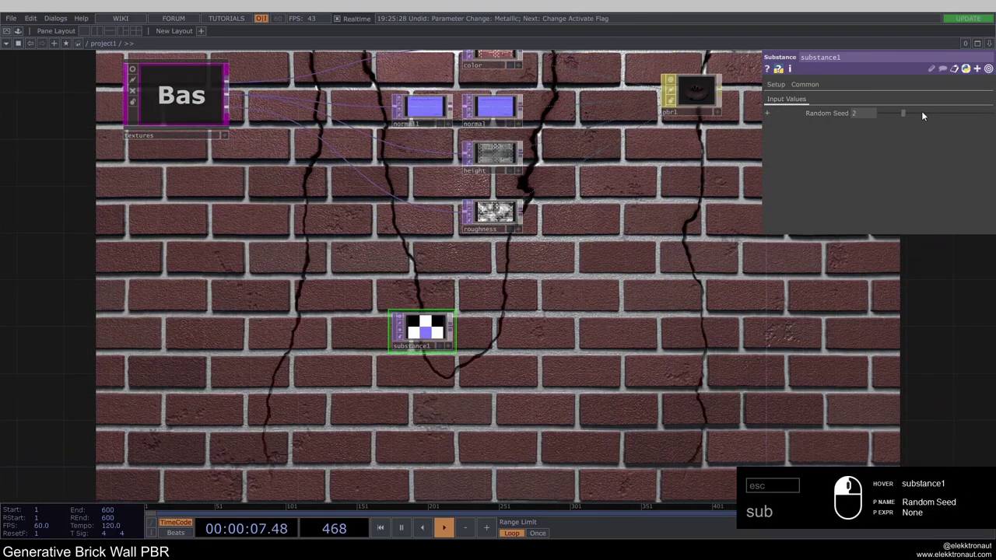
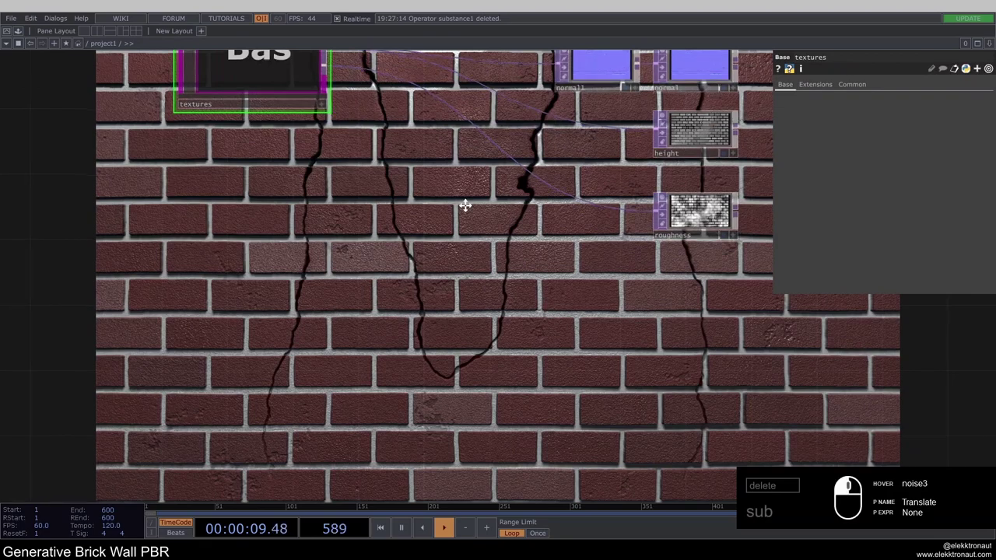
# Set the crack noise1 Translate Z expression to absTime.seconds*.1 so cracks drift over time.
pyautogui.moveTo(463, 196); pyautogui.dragTo(503, 224)
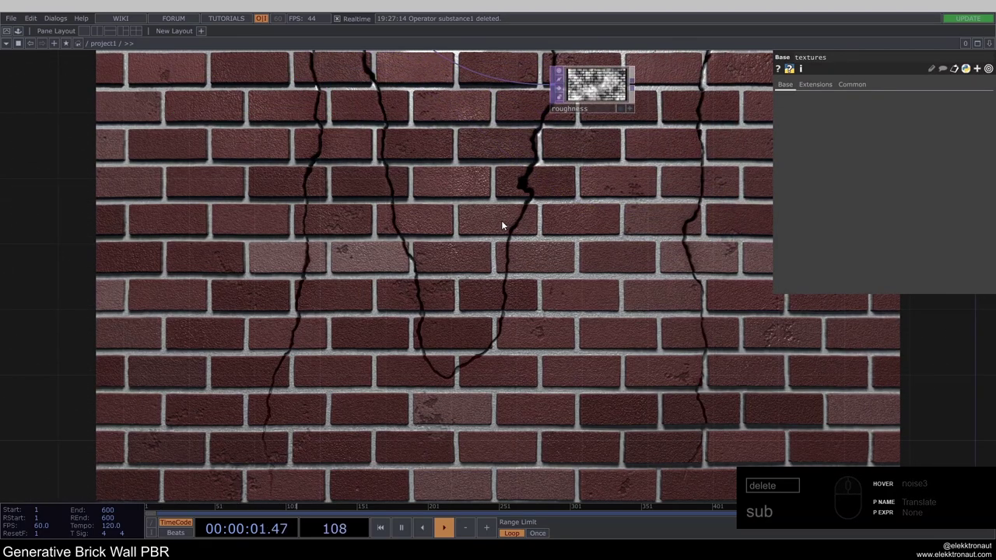
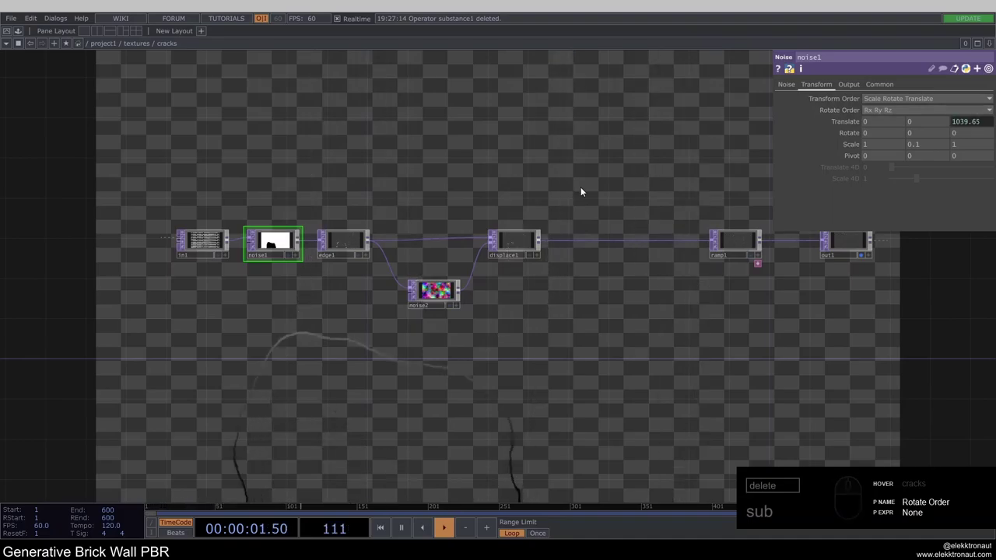
pyautogui.click(975, 123)
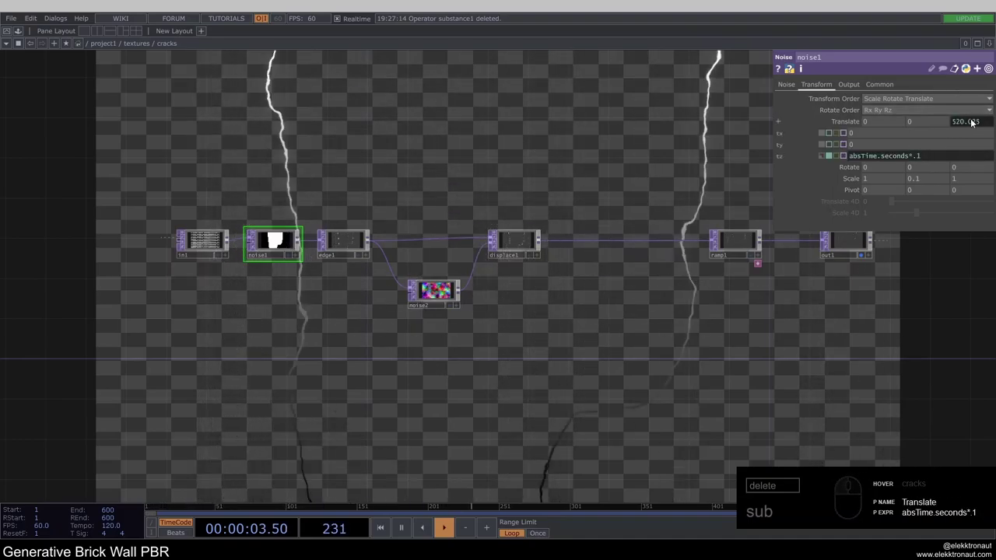
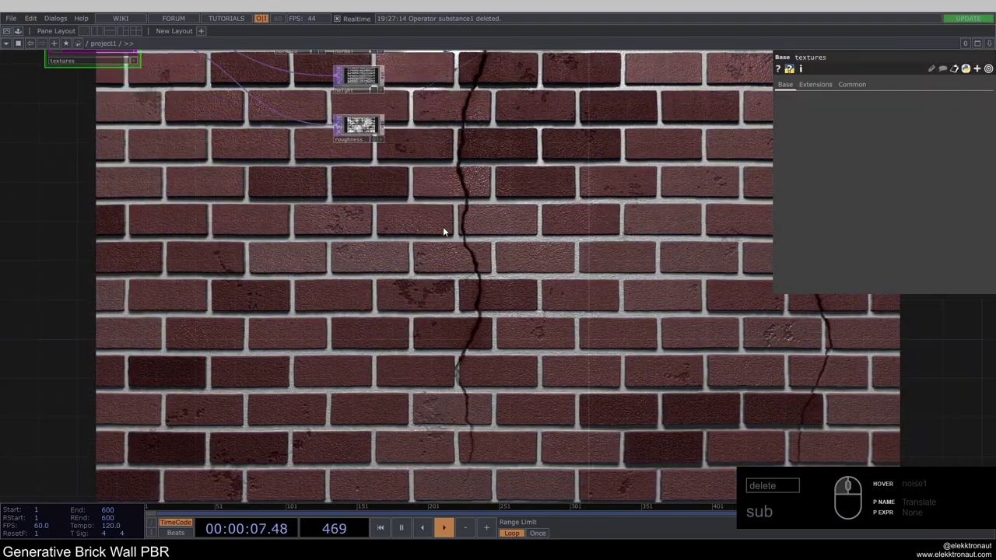
pyautogui.write('sub')
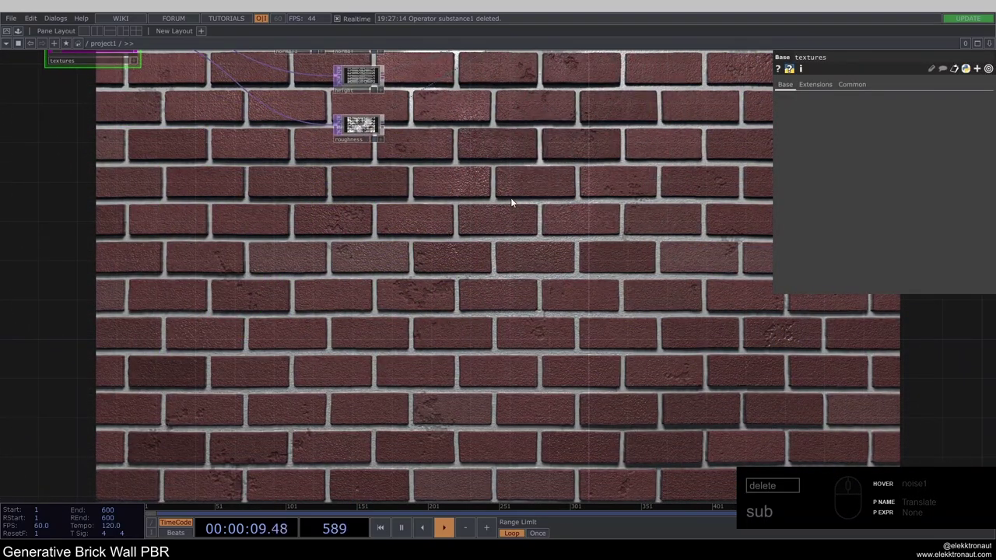
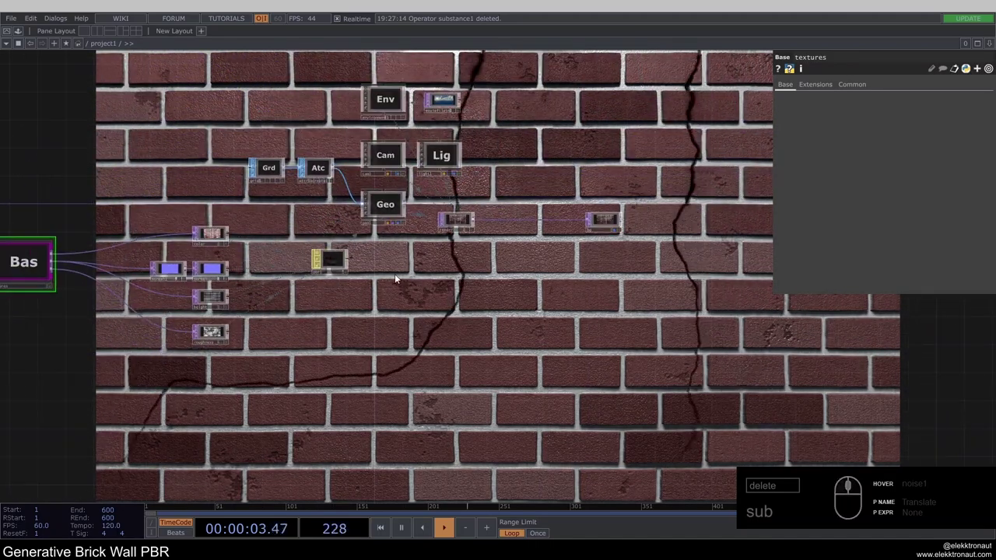
pyautogui.click(424, 266)
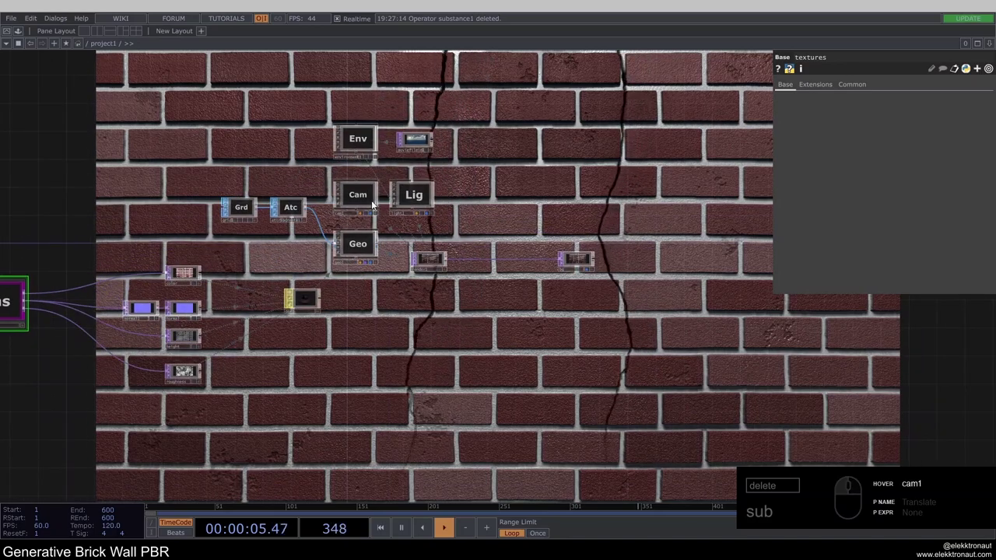
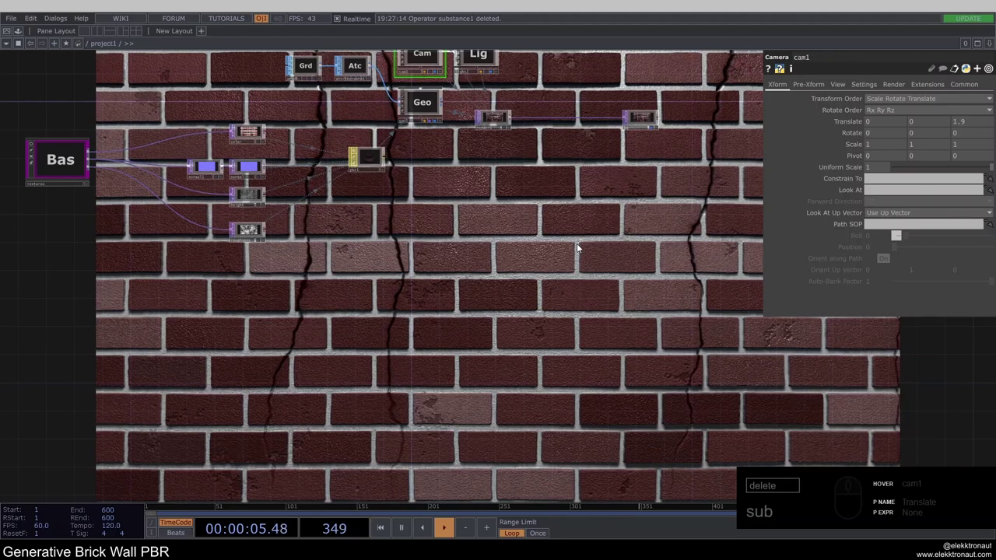
pyautogui.write('sub')
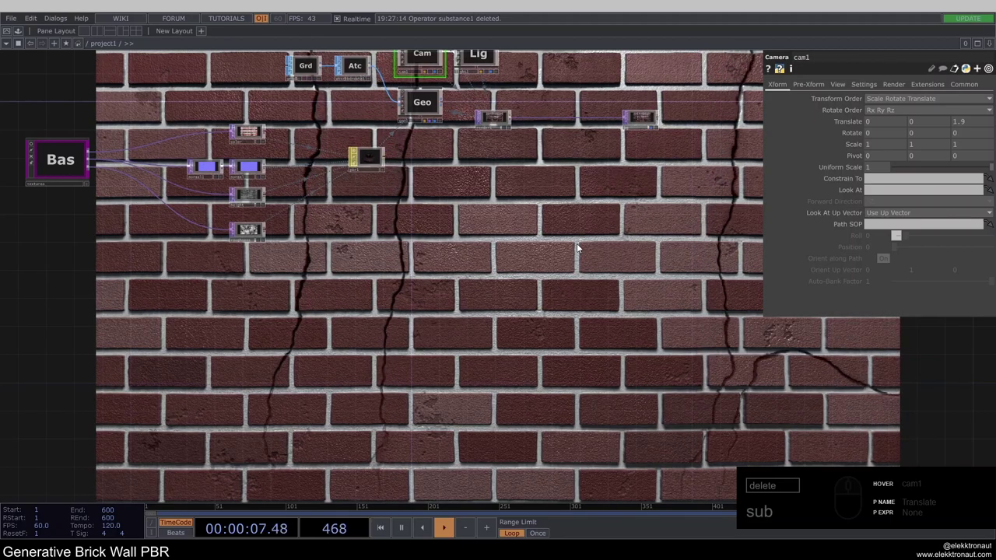